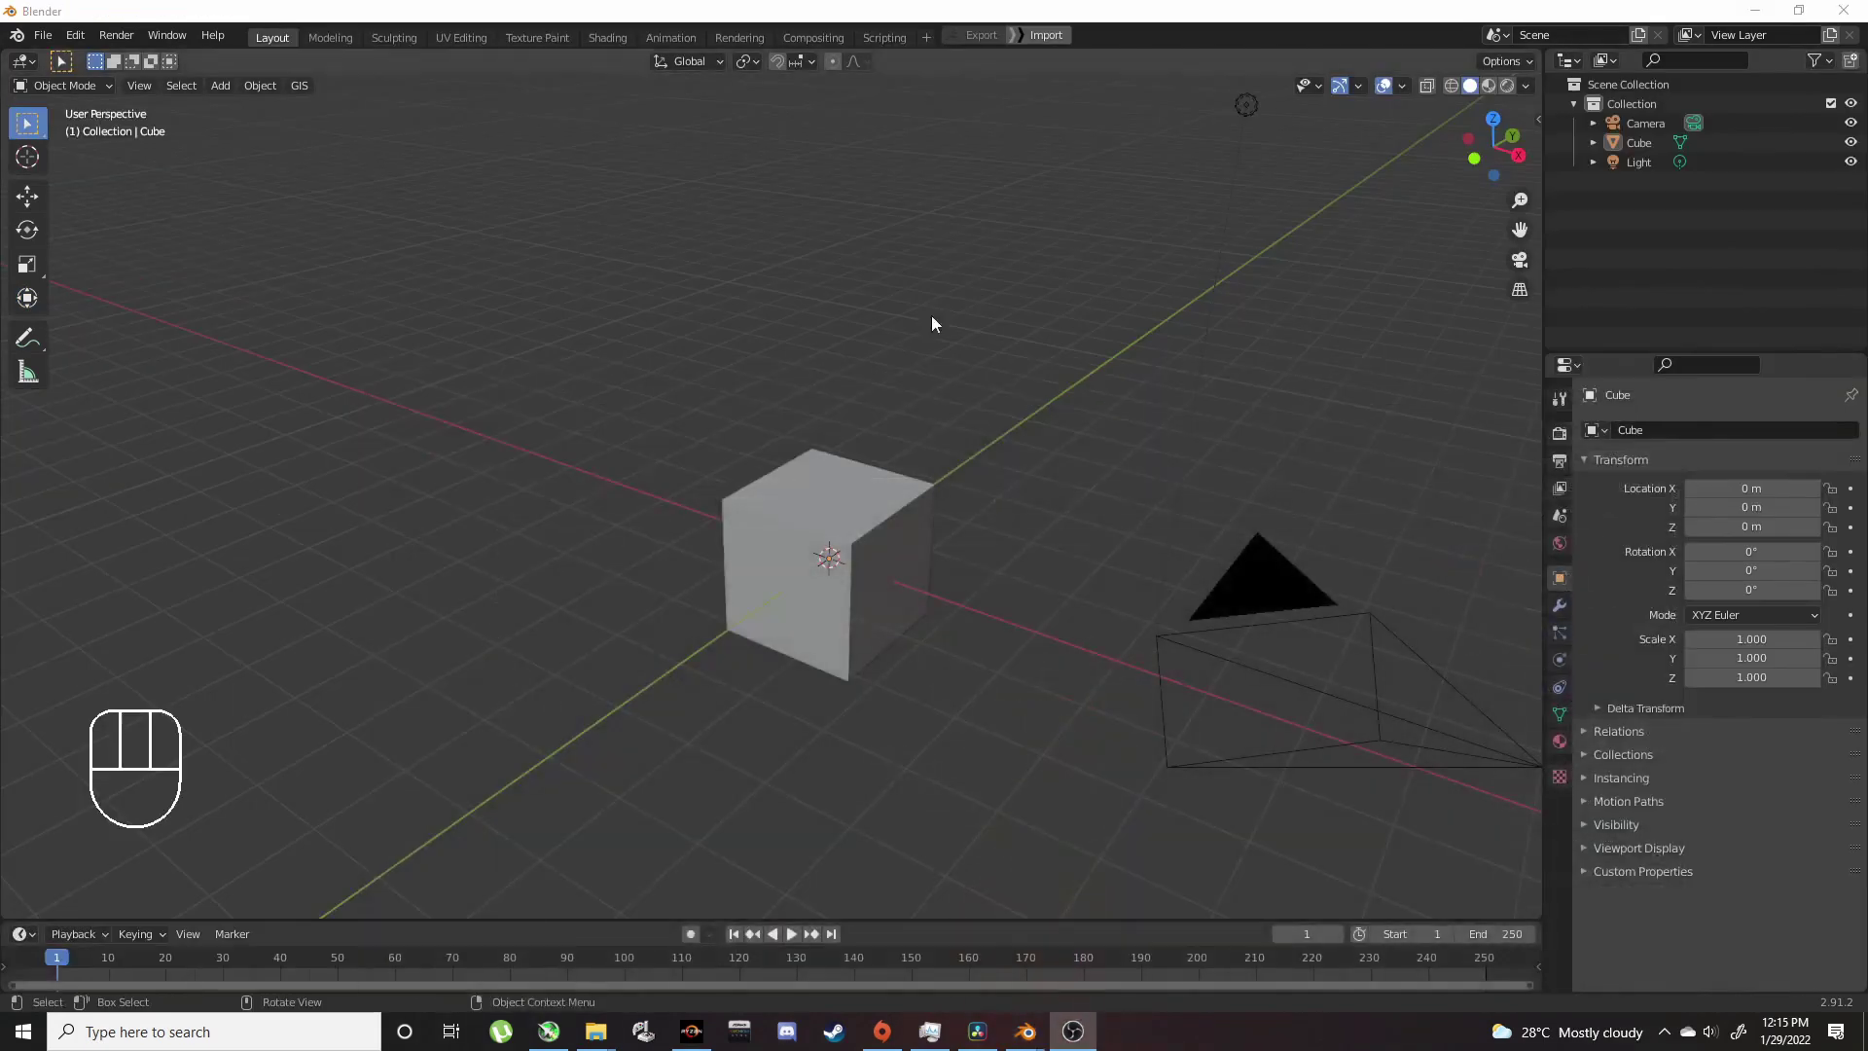
Step: Delete the default cube and bring up the Add menu for a new plane
{"action": "left_click_drag", "start_coordinate": [854, 518], "coordinate": [880, 527]}
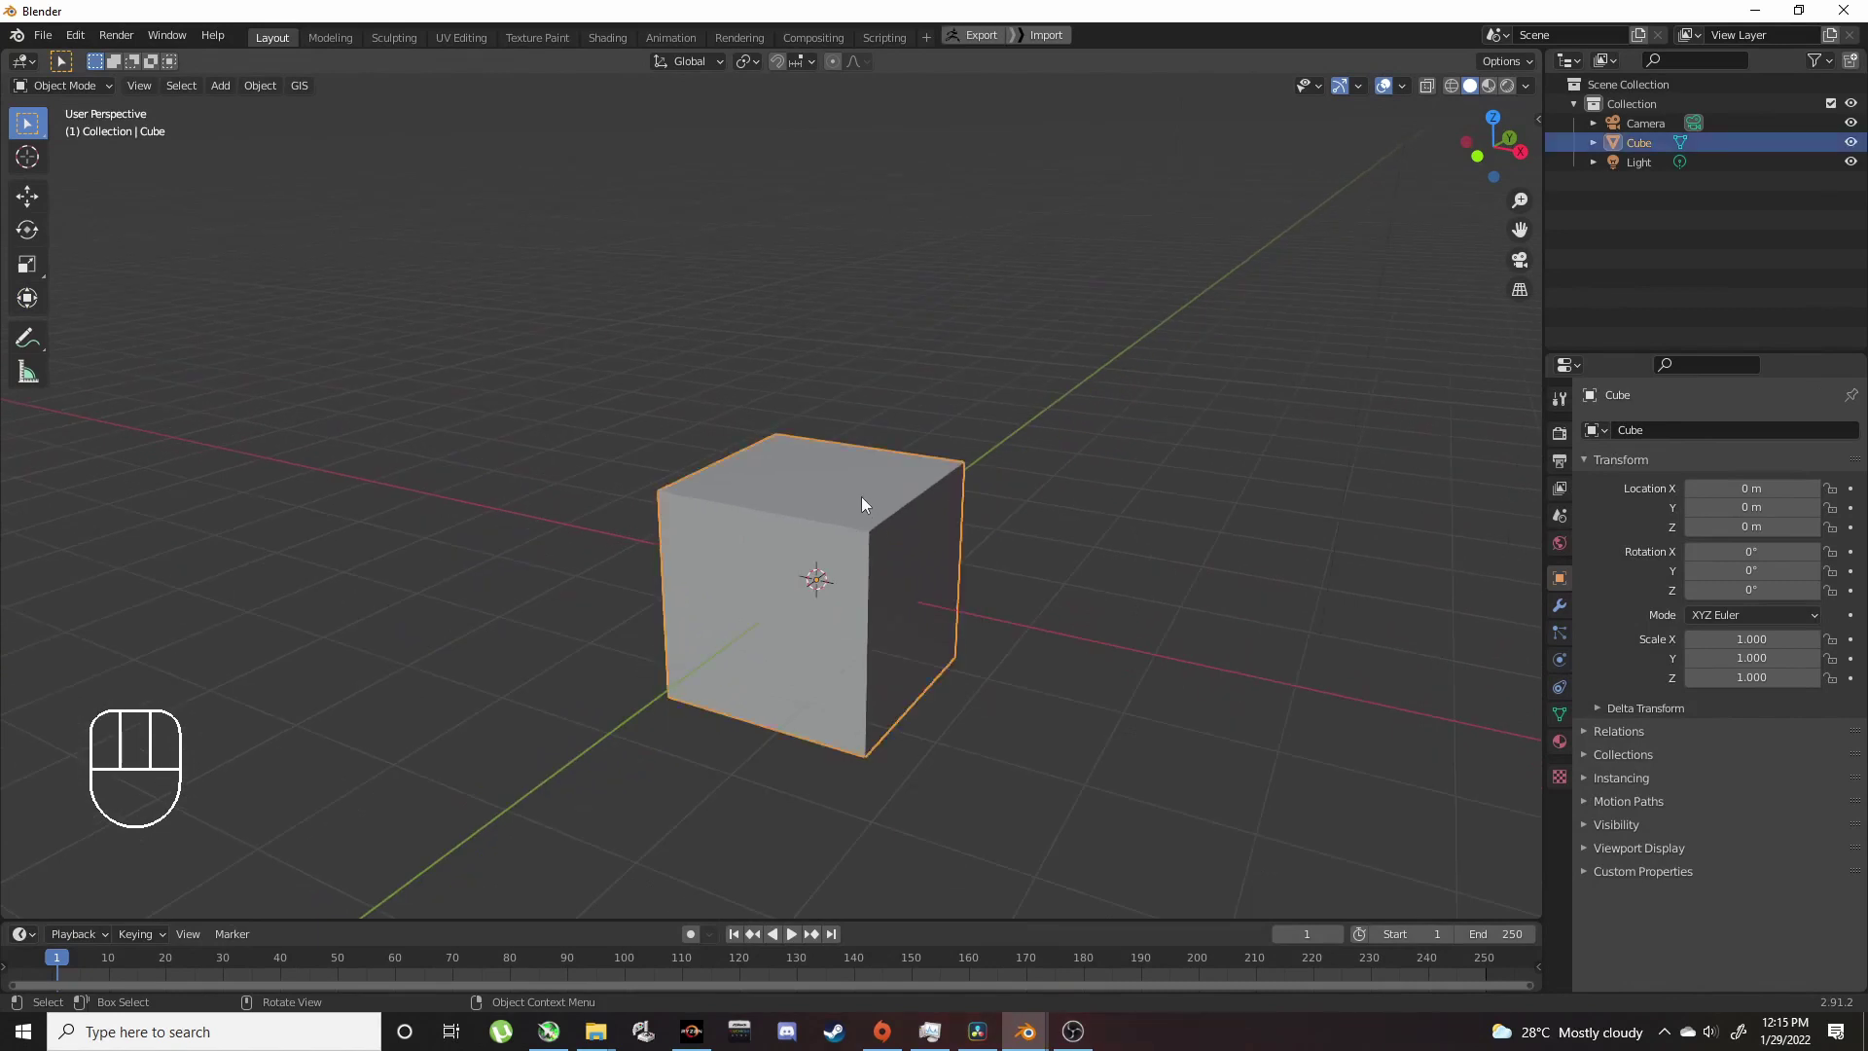
{"action": "key", "text": "Delete"}
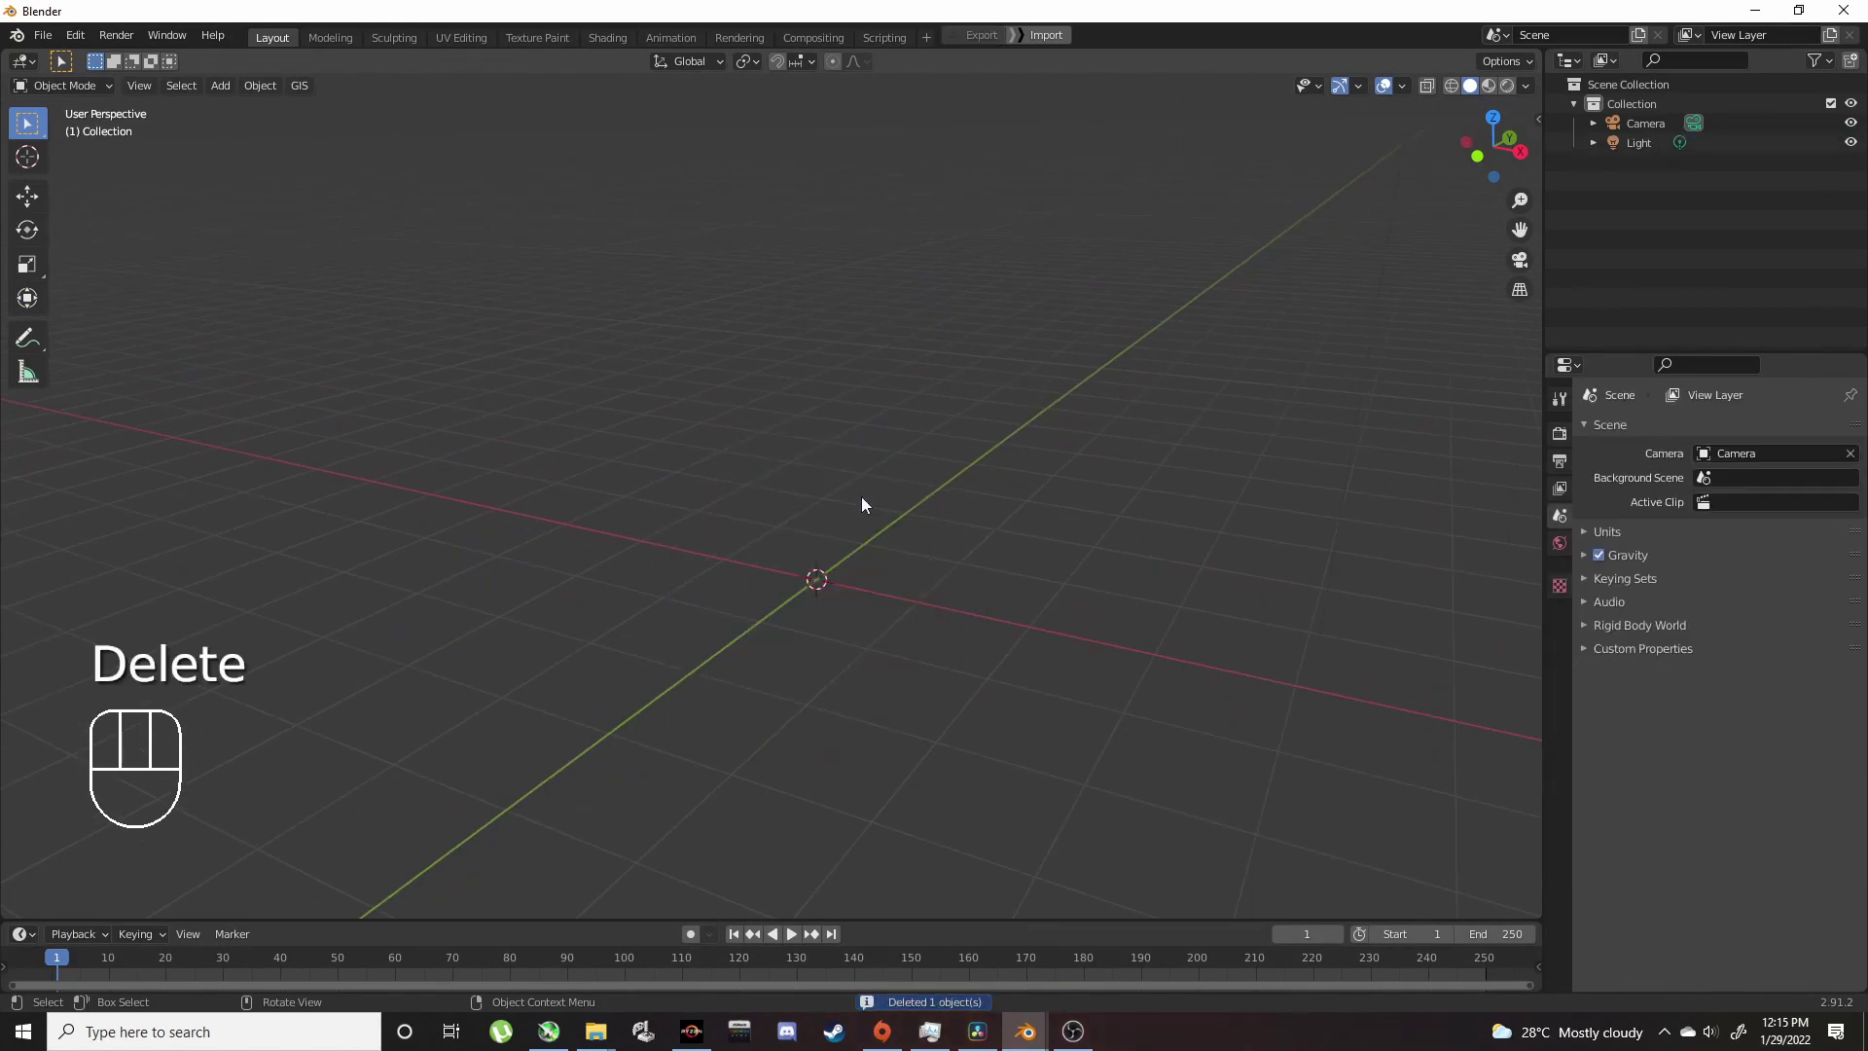
{"action": "key", "text": "shift+a"}
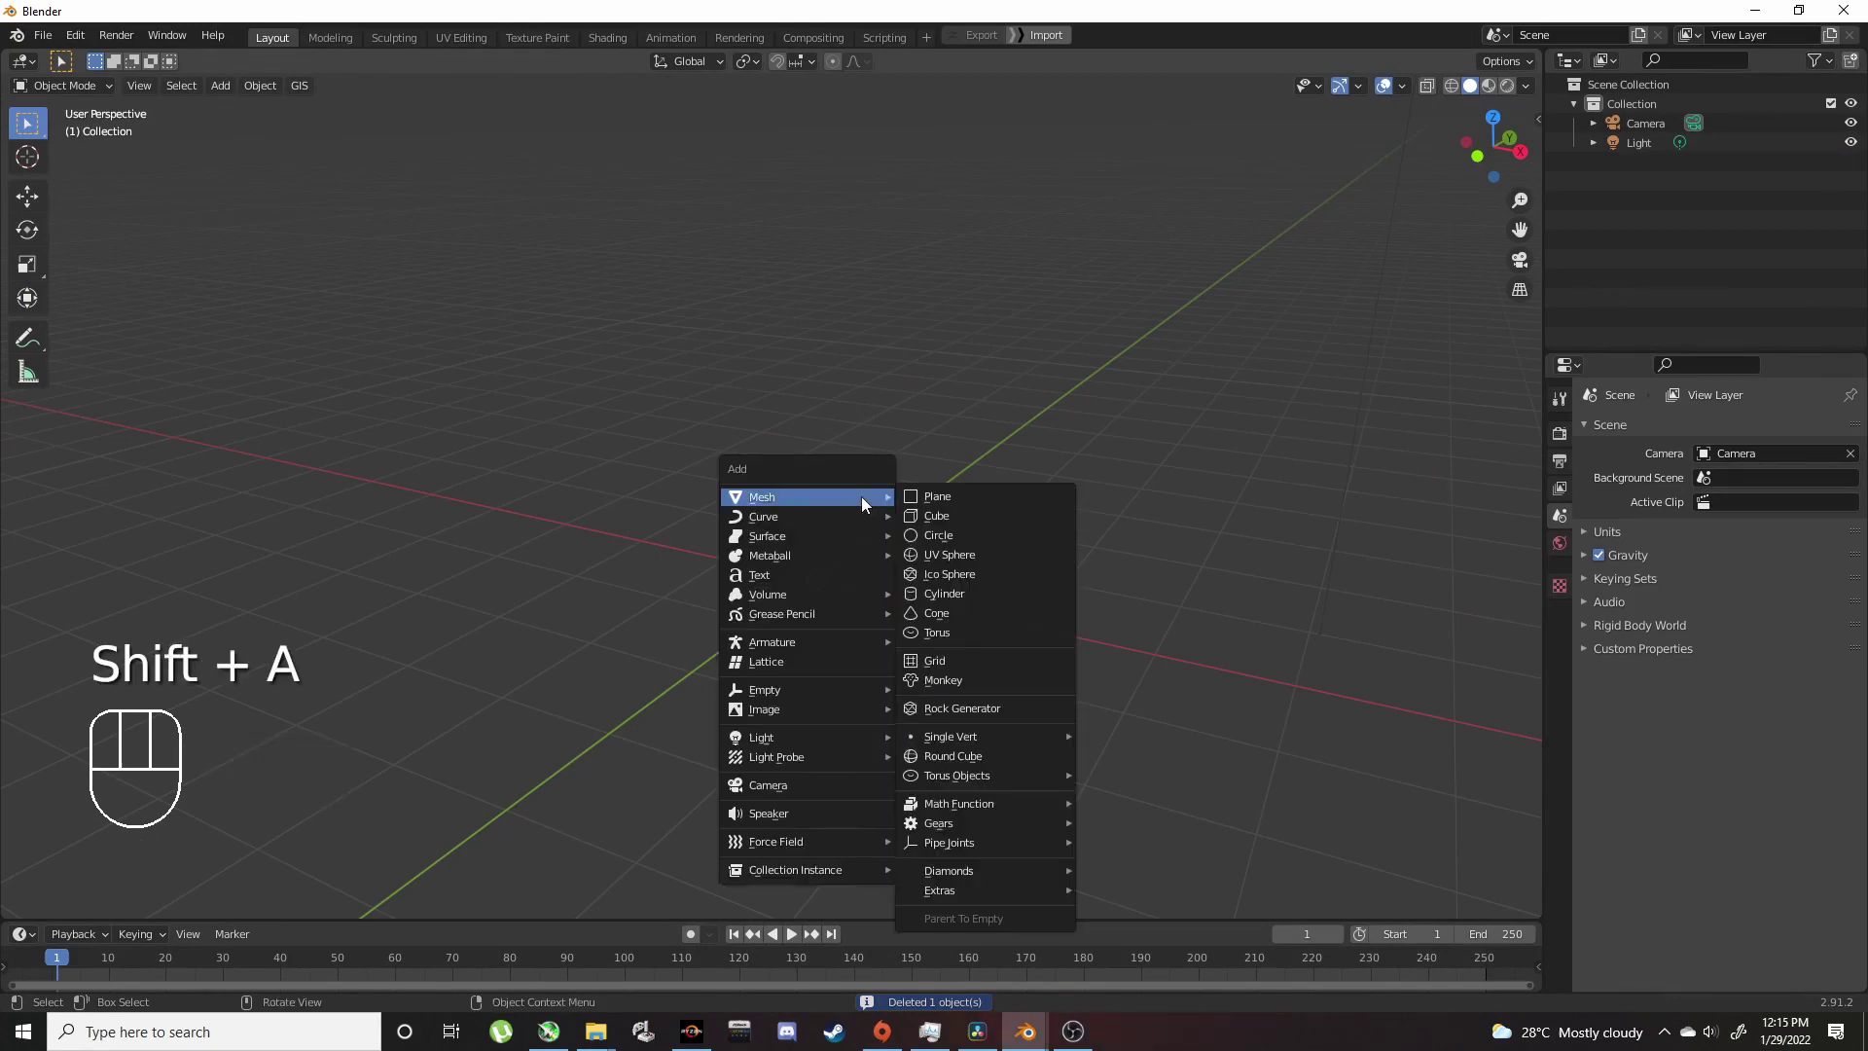
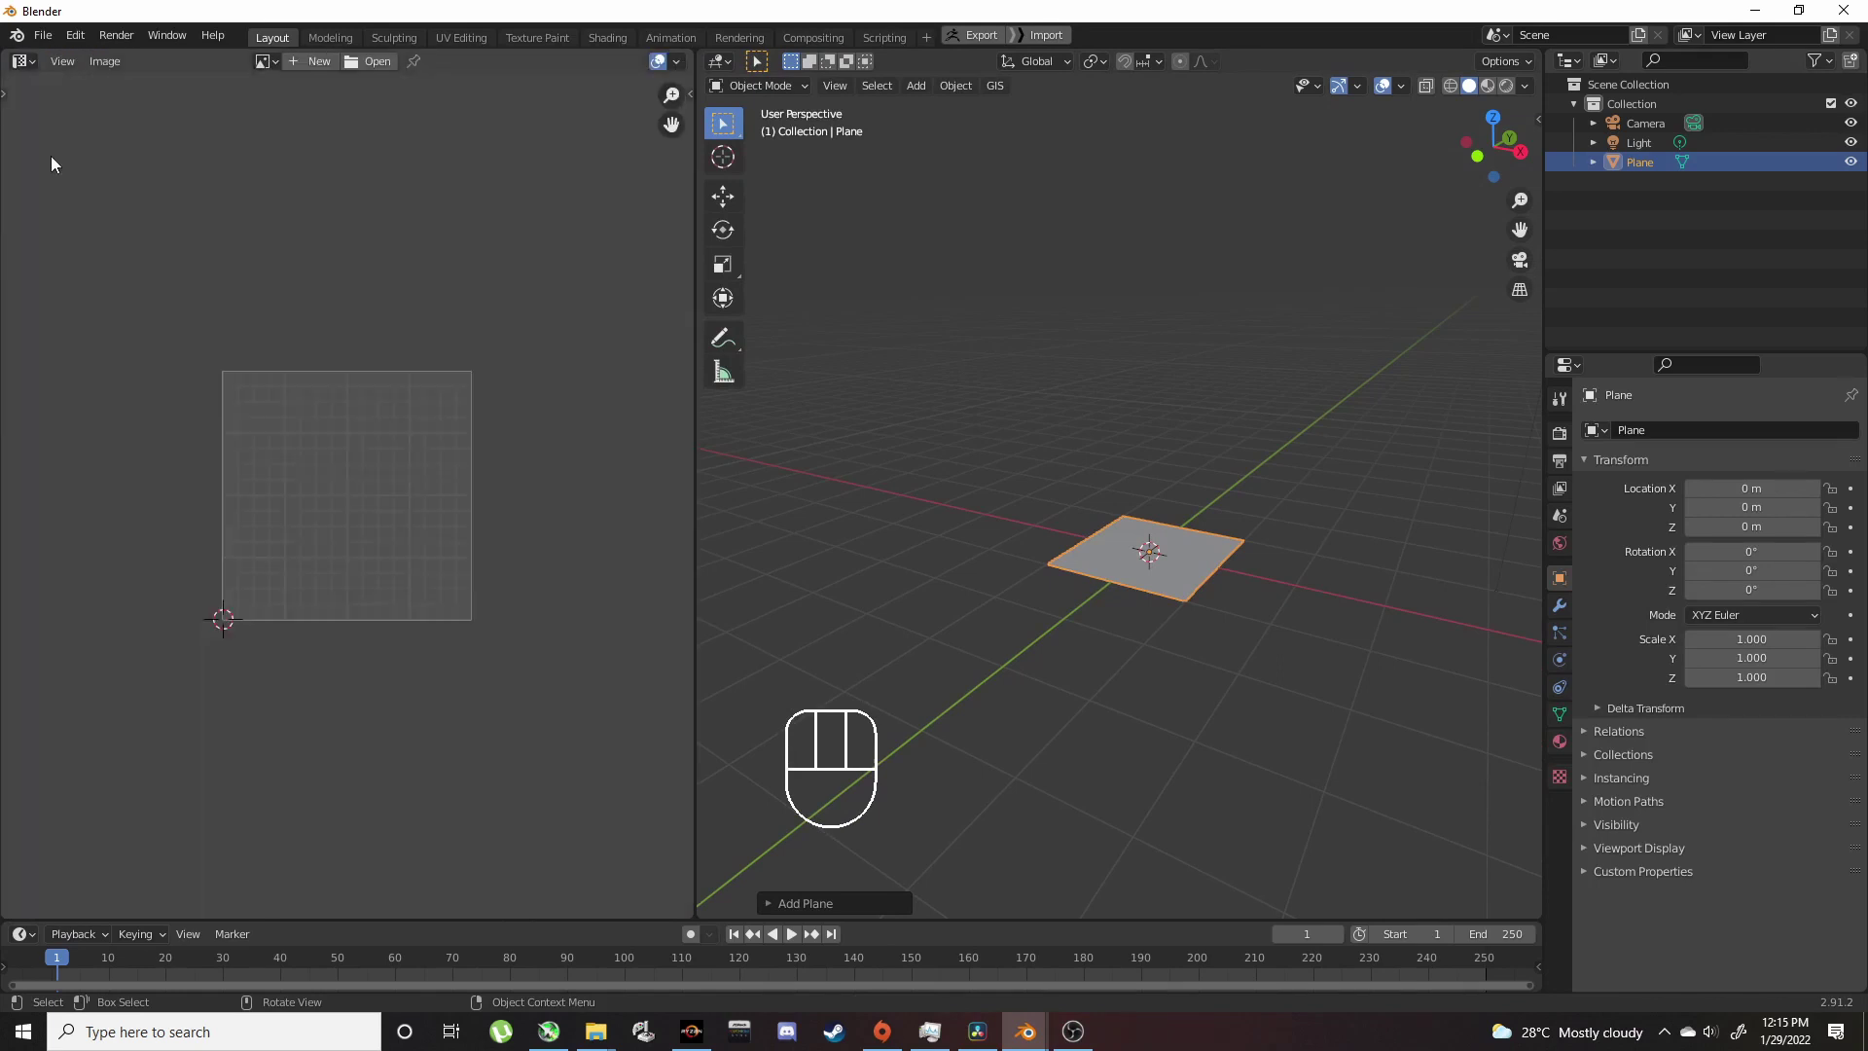
Step: View the plane from top orthographic and enable the combined transform gizmo to scale it to 0.382 by 1.480
{"action": "left_click_drag", "start_coordinate": [1197, 521], "coordinate": [1224, 591]}
{"action": "left_click", "coordinate": [1215, 585]}
{"action": "middle_click", "coordinate": [1186, 592]}
{"action": "key", "text": "KP_7"}
{"action": "middle_click", "coordinate": [1202, 542]}
{"action": "left_click", "coordinate": [733, 305]}
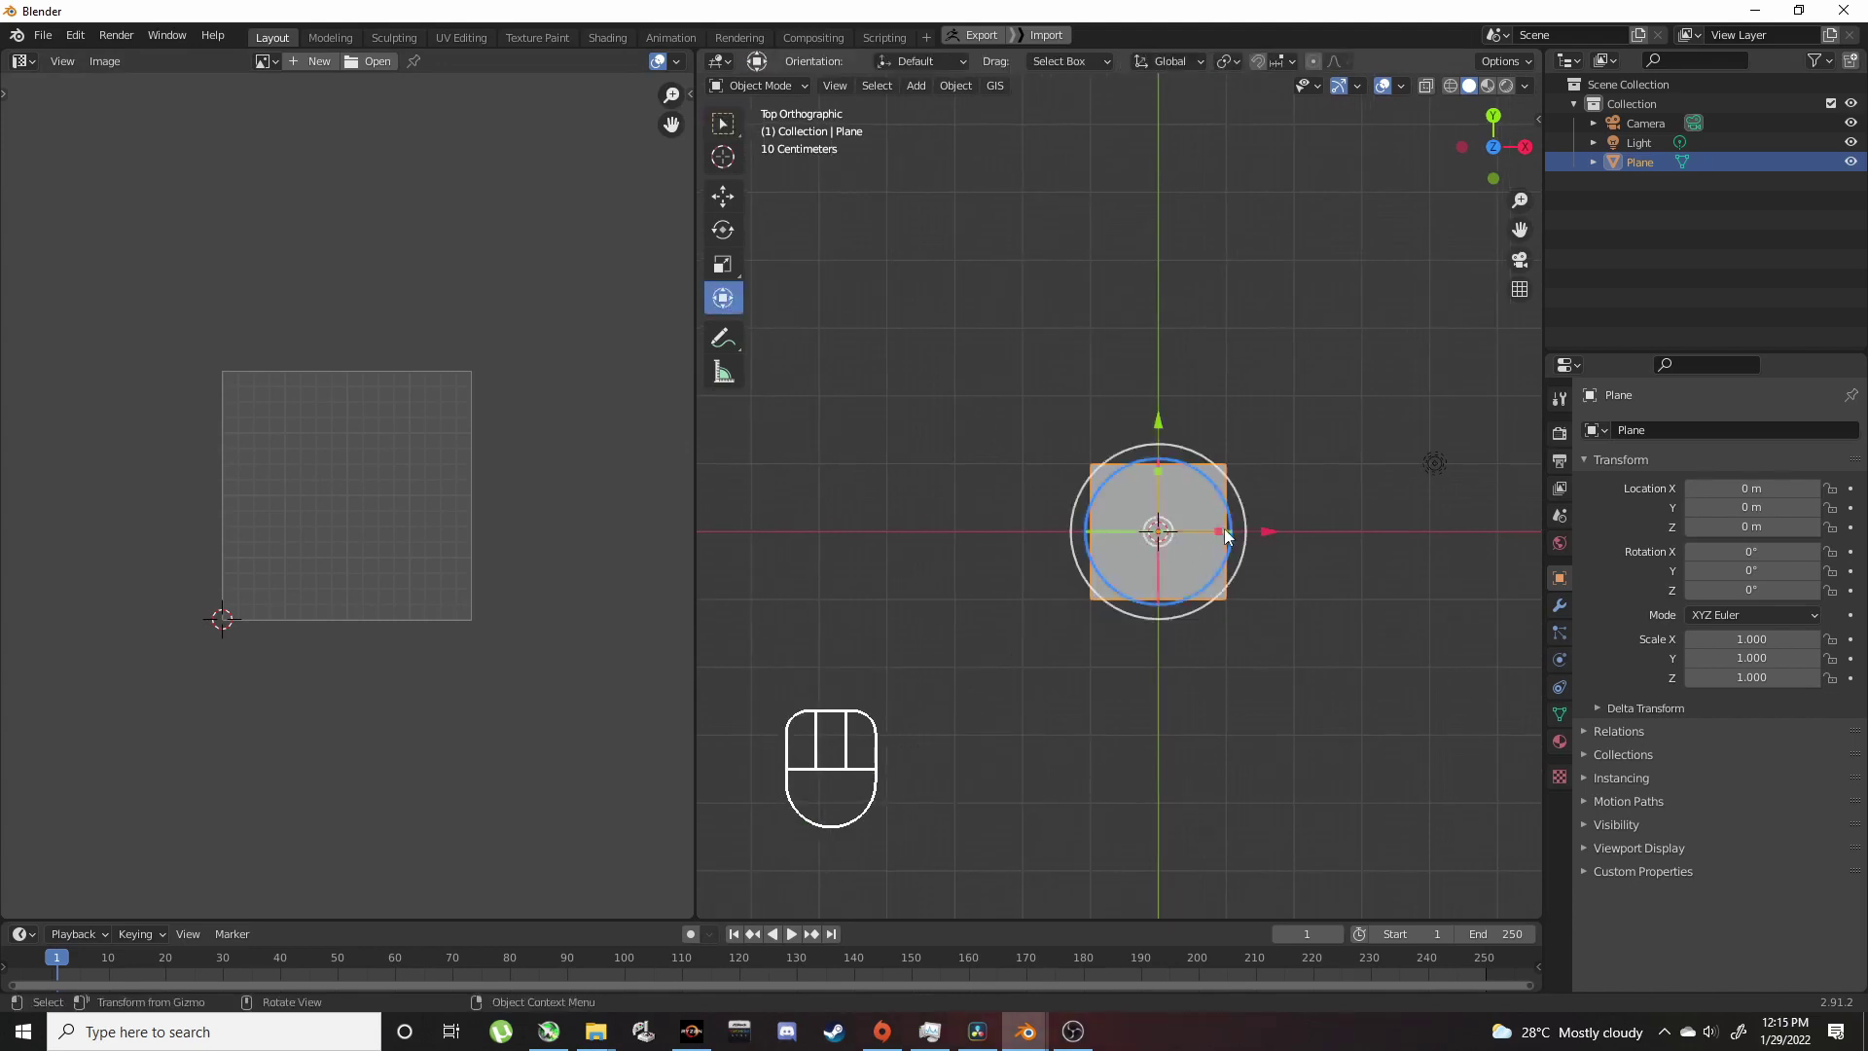
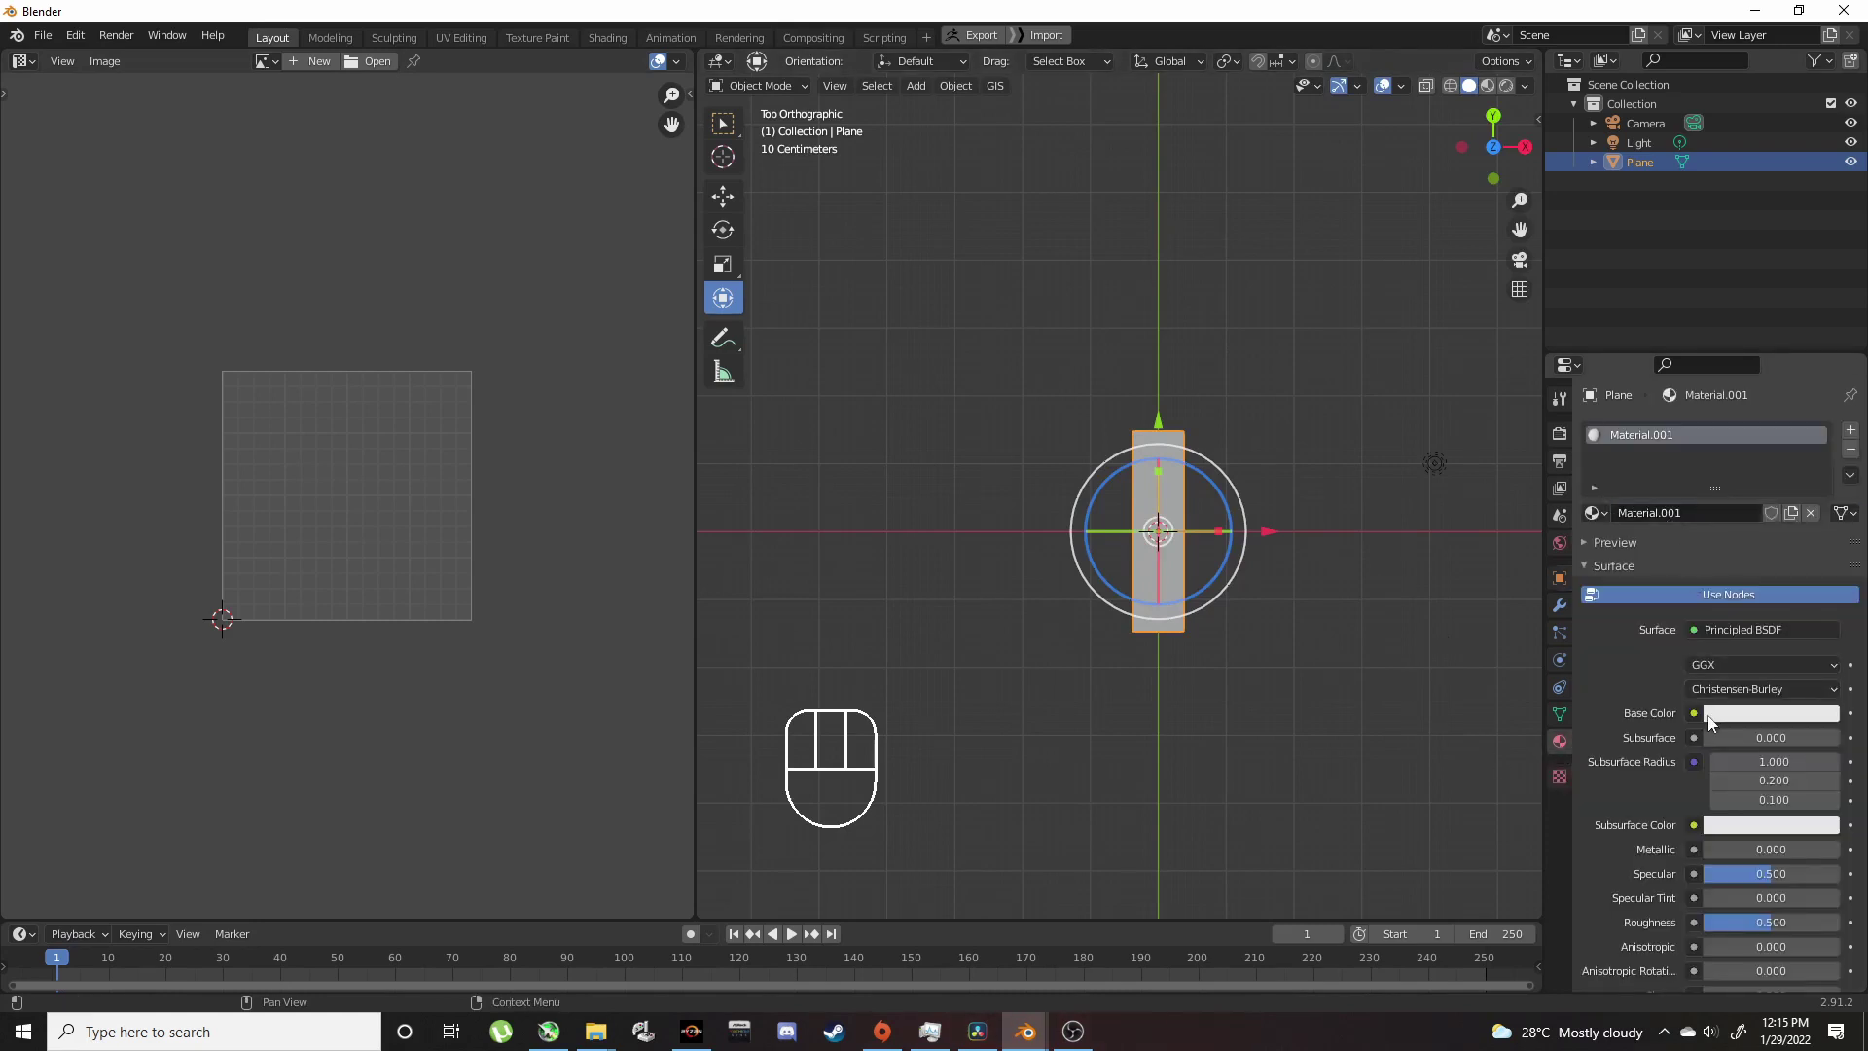
Step: Drive the material's base colour with the leaf PNG image texture and show it in Material Preview
{"action": "left_click", "coordinate": [1697, 725]}
{"action": "left_click", "coordinate": [1698, 728]}
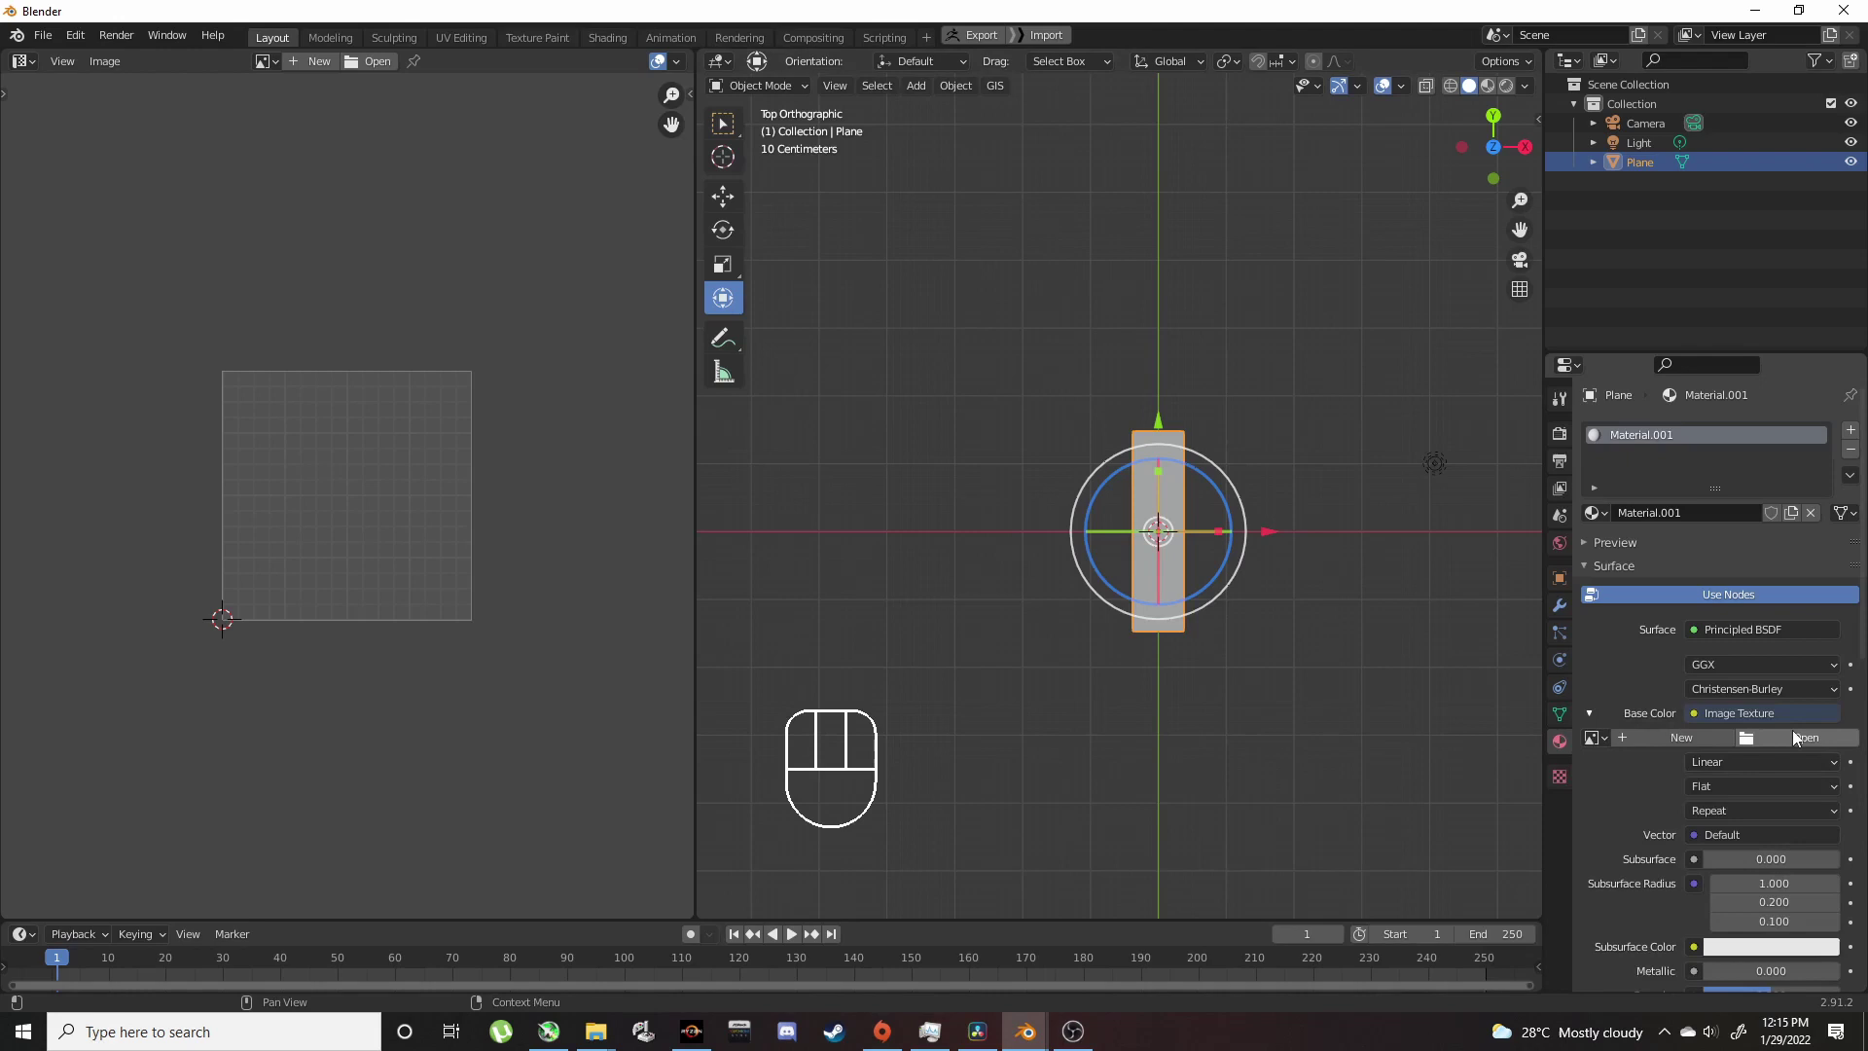
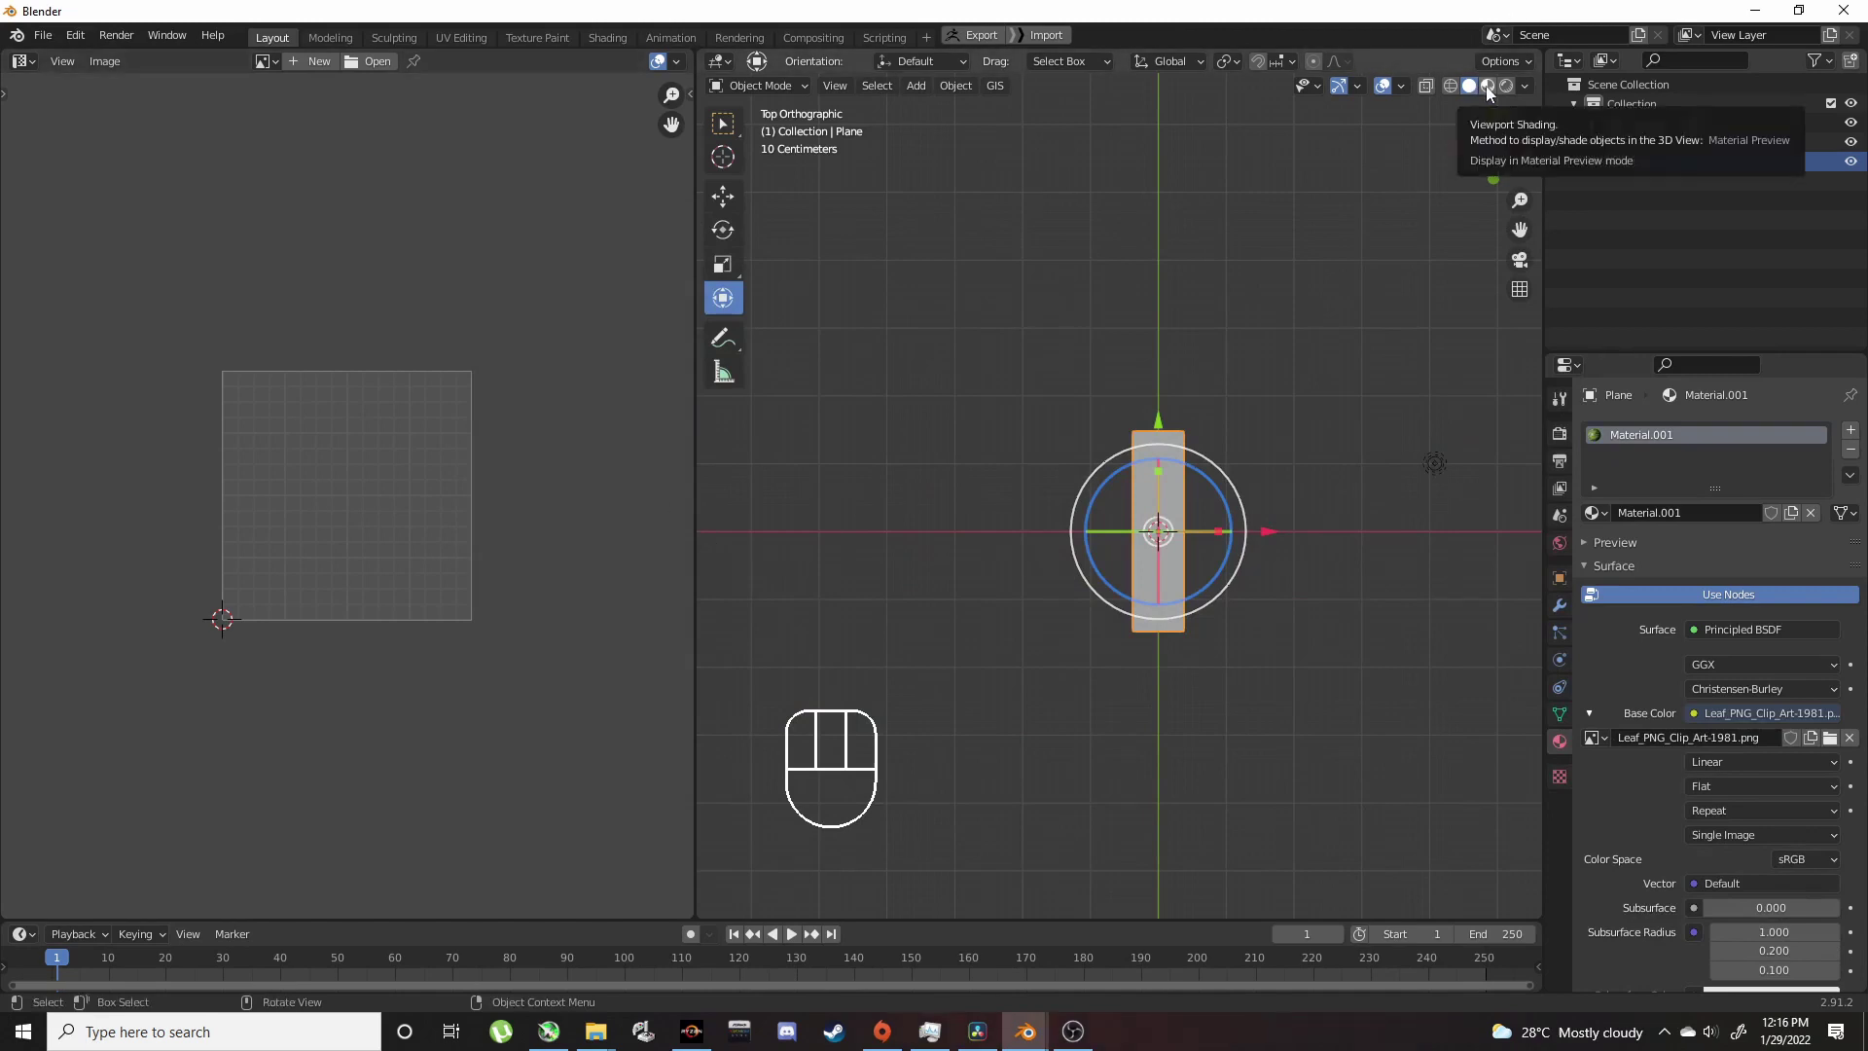
{"action": "left_click", "coordinate": [1280, 361]}
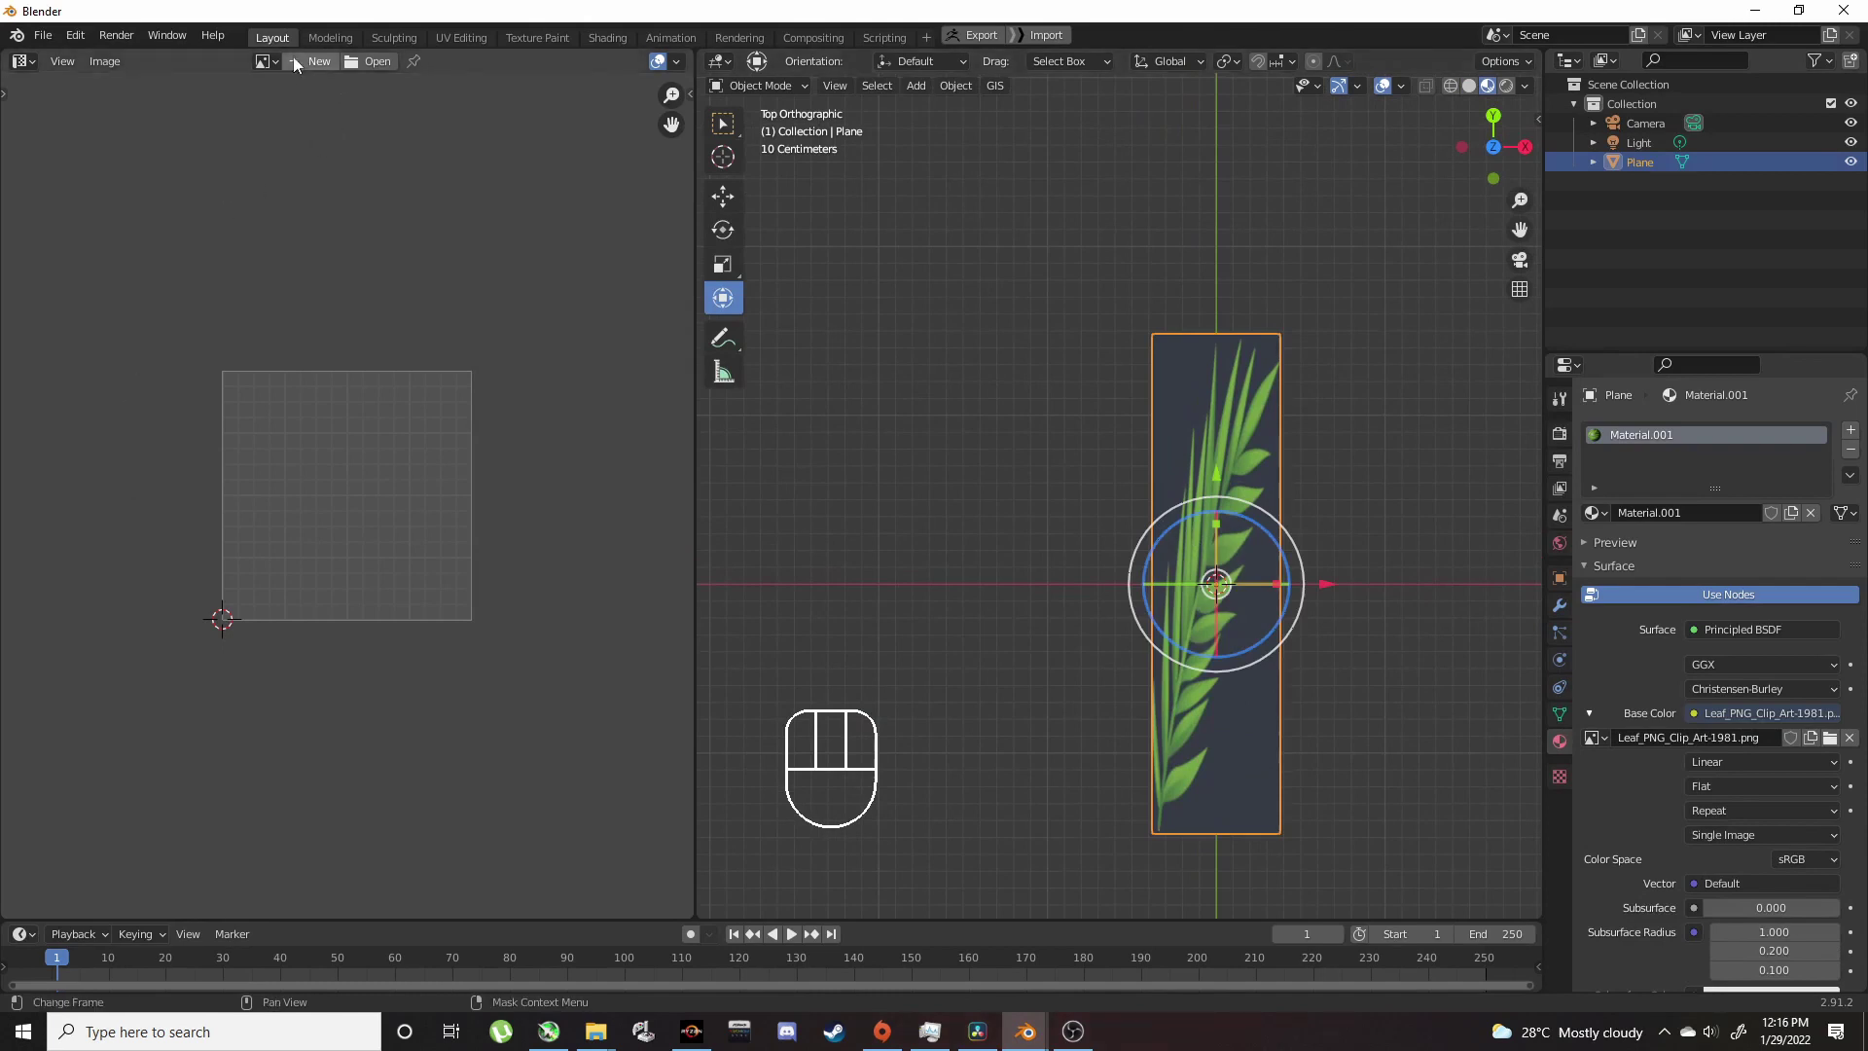
Step: Unwrap the whole plane with Smart UV Project, then rotate and enlarge the UV island
{"action": "key", "text": "Tab"}
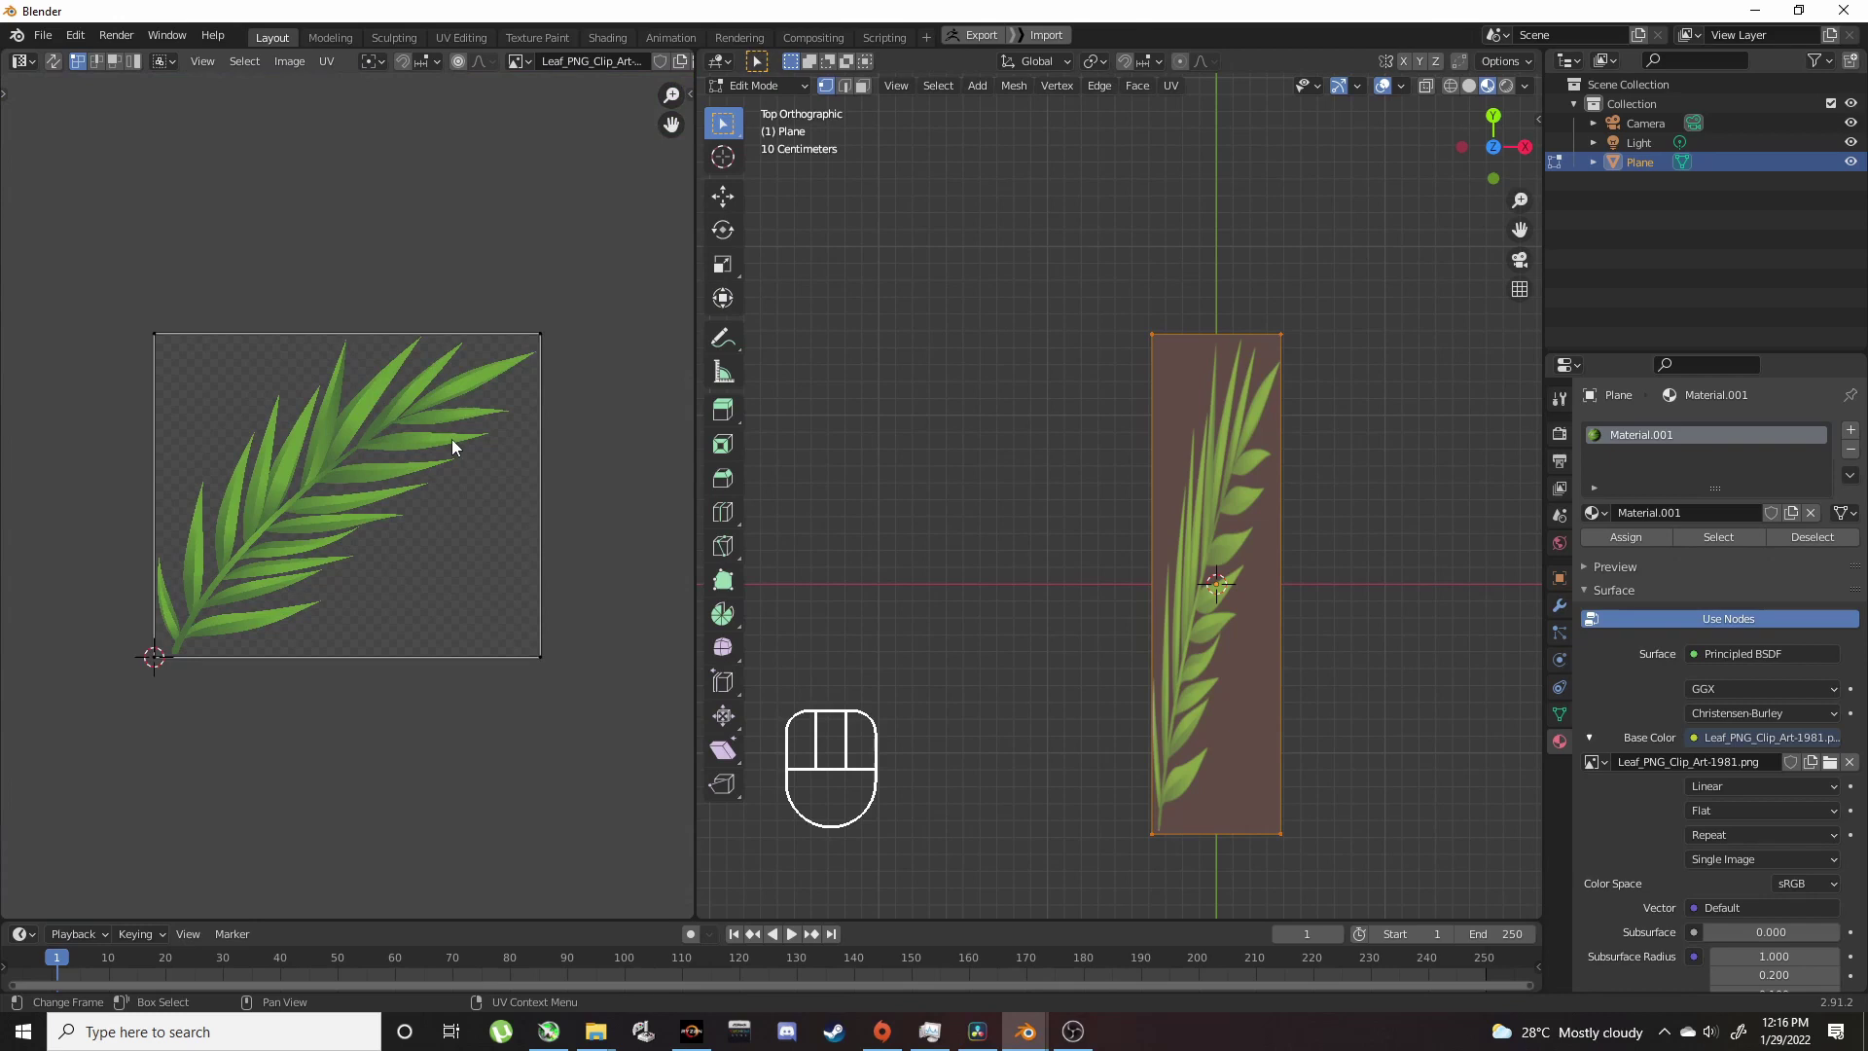
{"action": "key", "text": "a"}
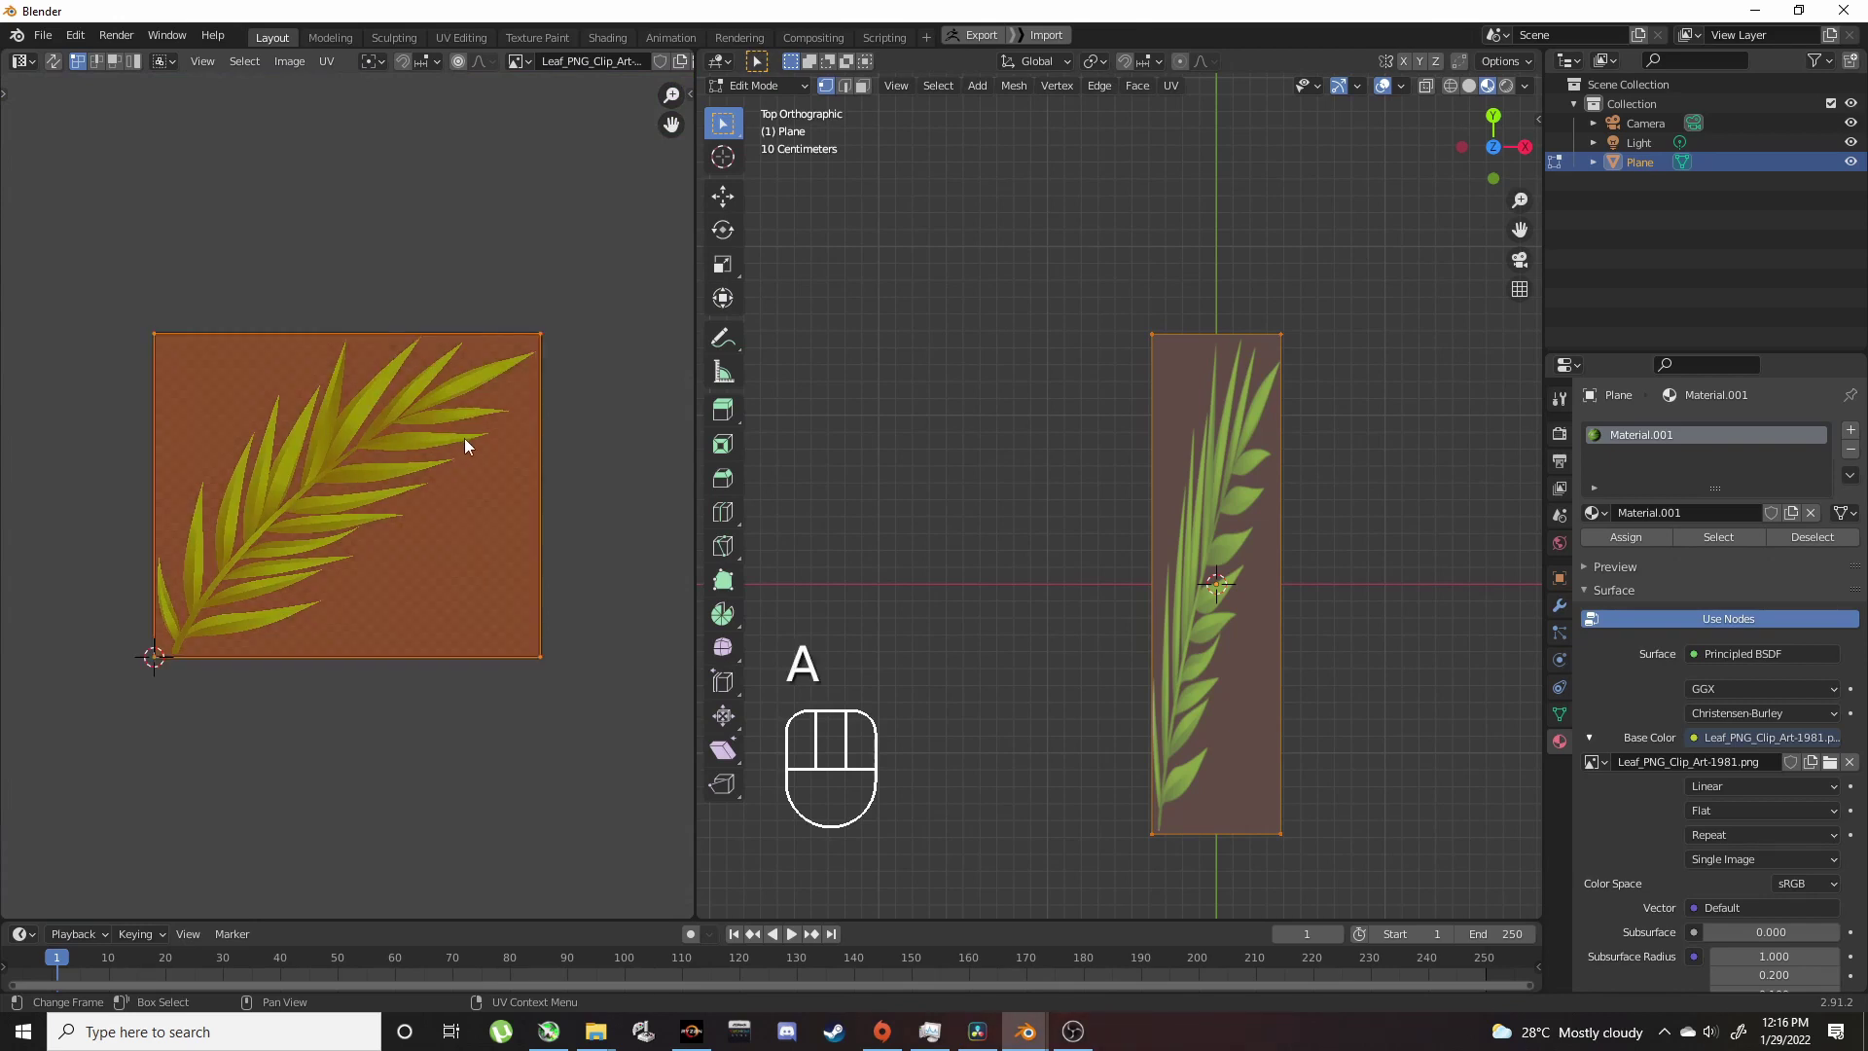
{"action": "key", "text": "u"}
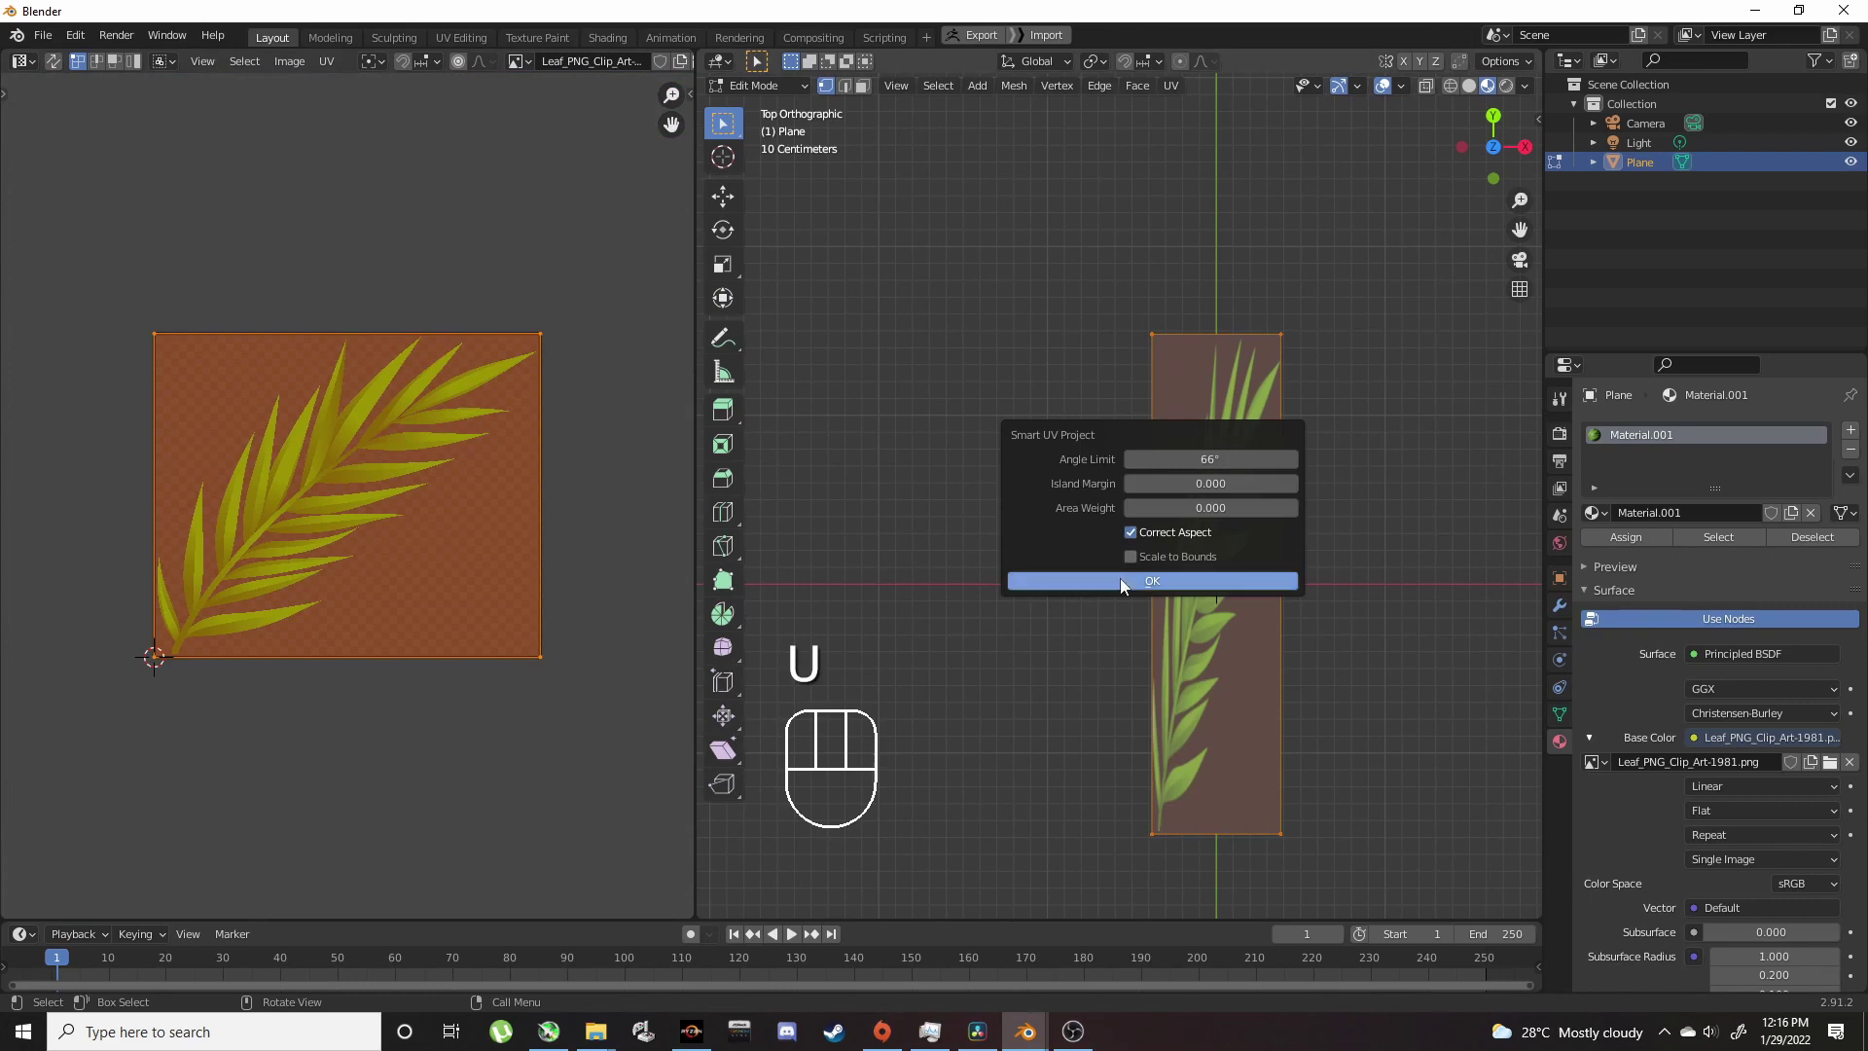
{"action": "key", "text": "r"}
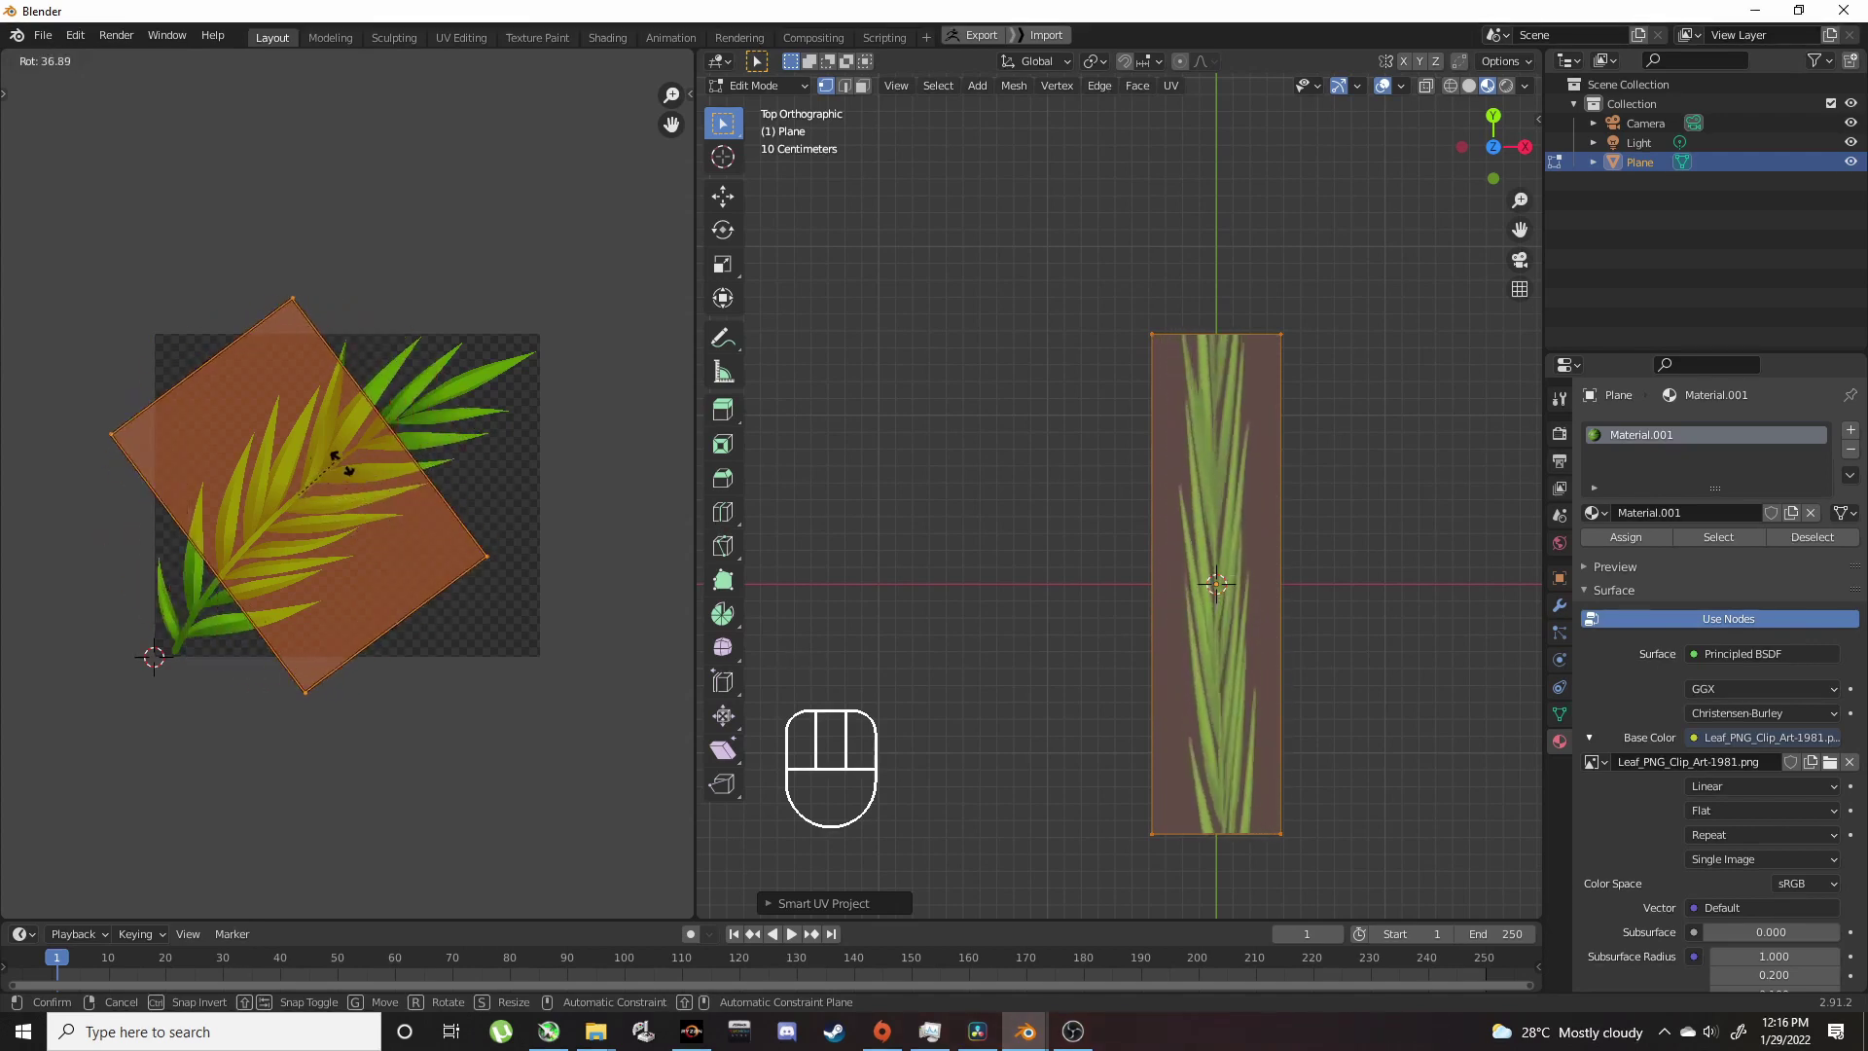
{"action": "left_click", "coordinate": [428, 602]}
{"action": "key", "text": "s"}
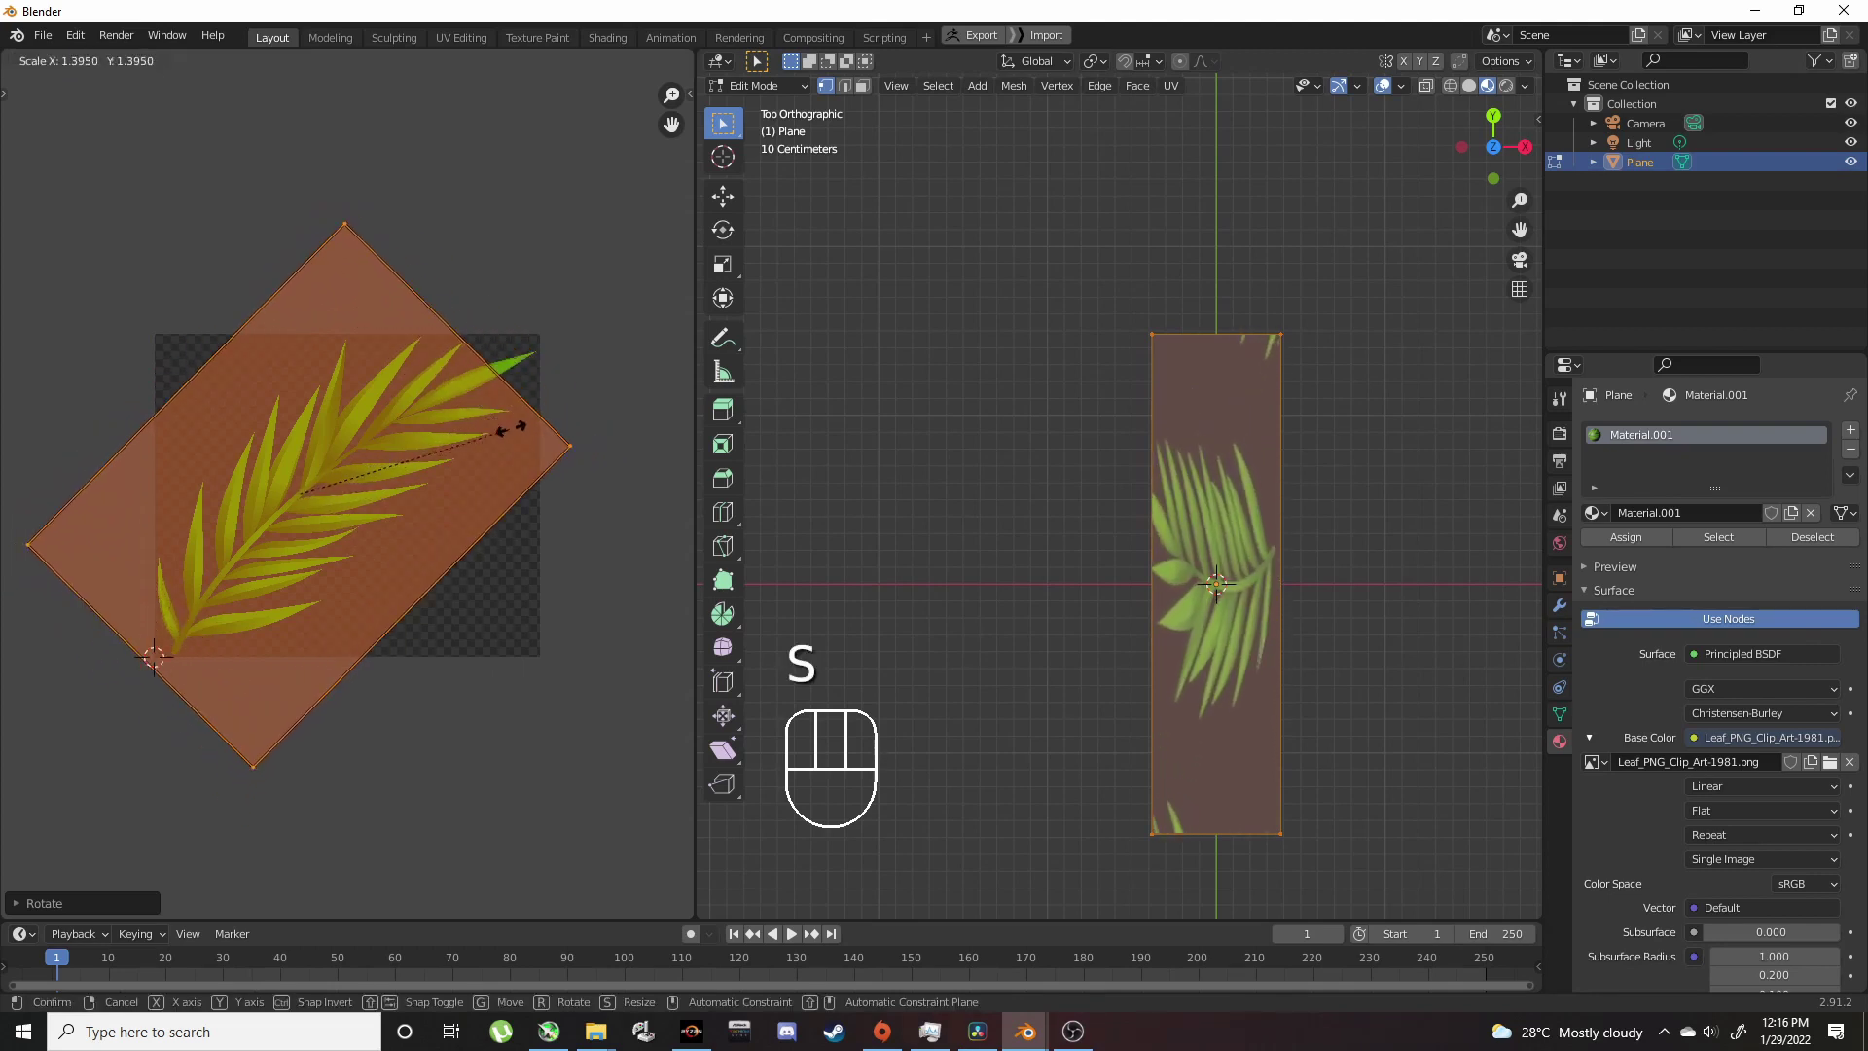
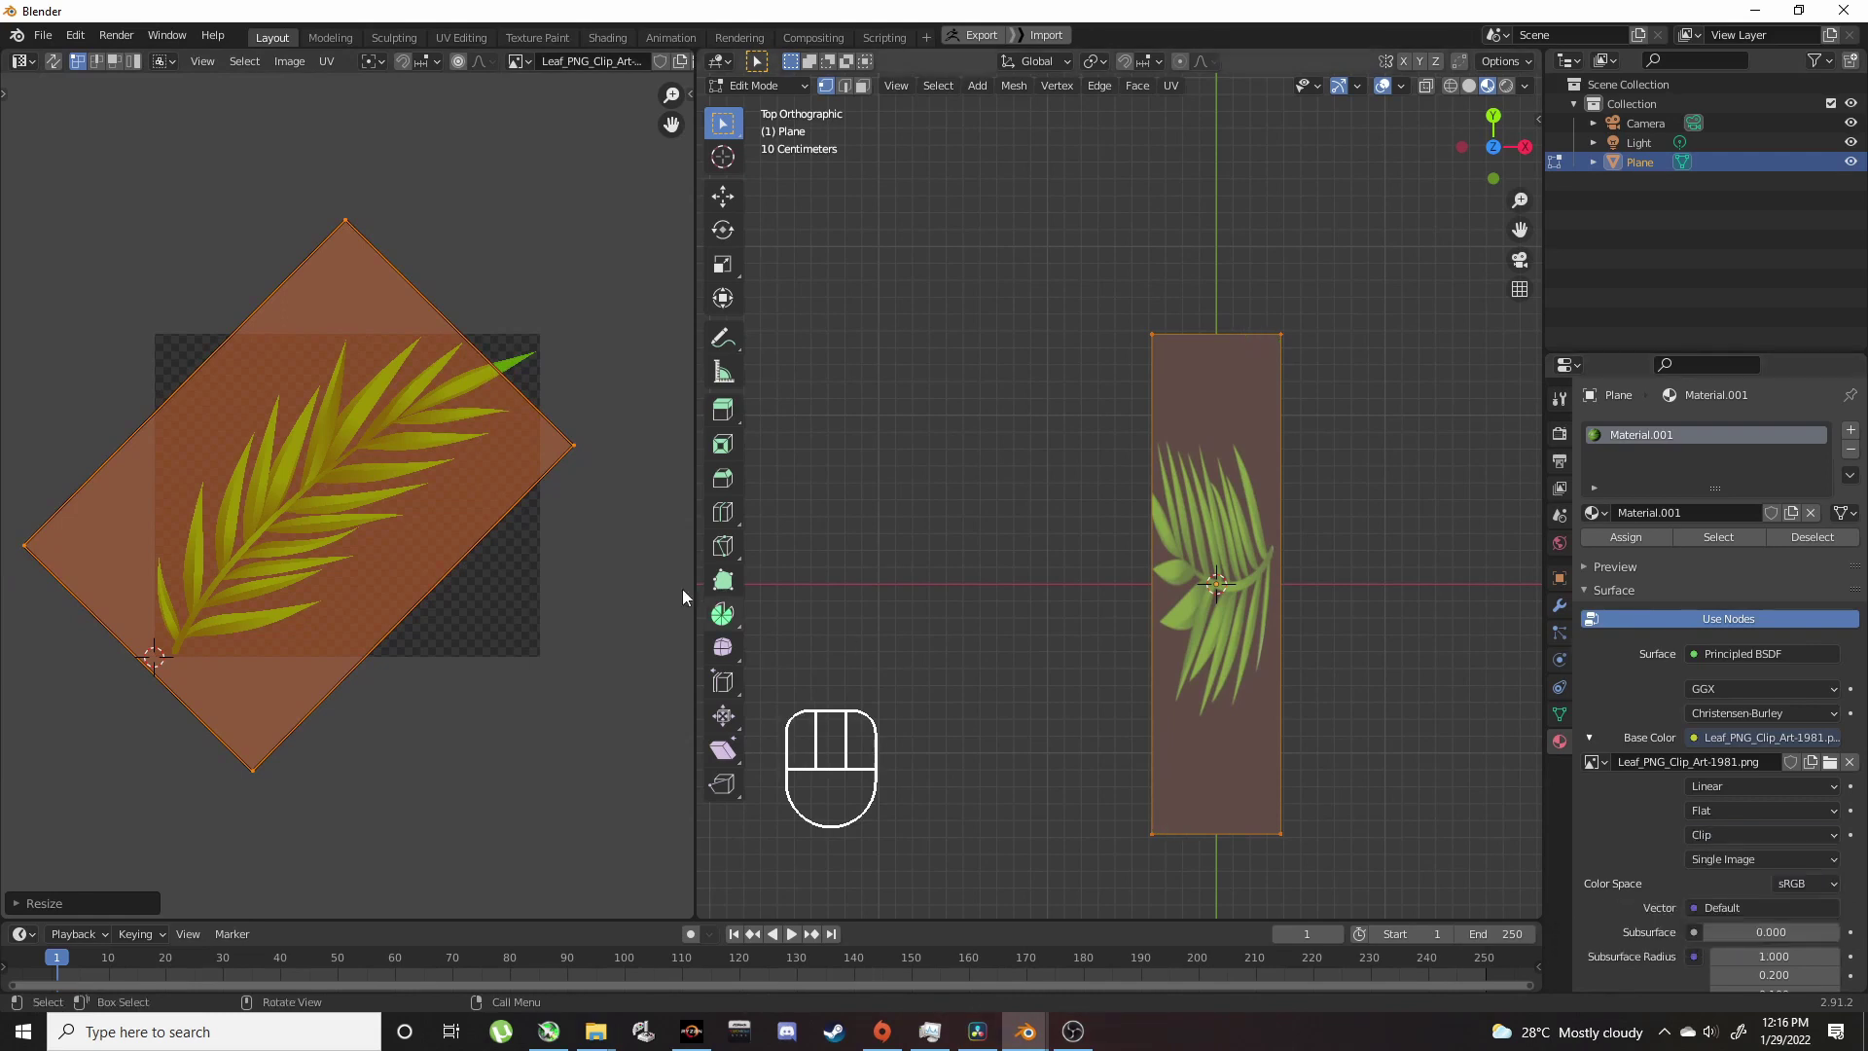
{"action": "key", "text": "s"}
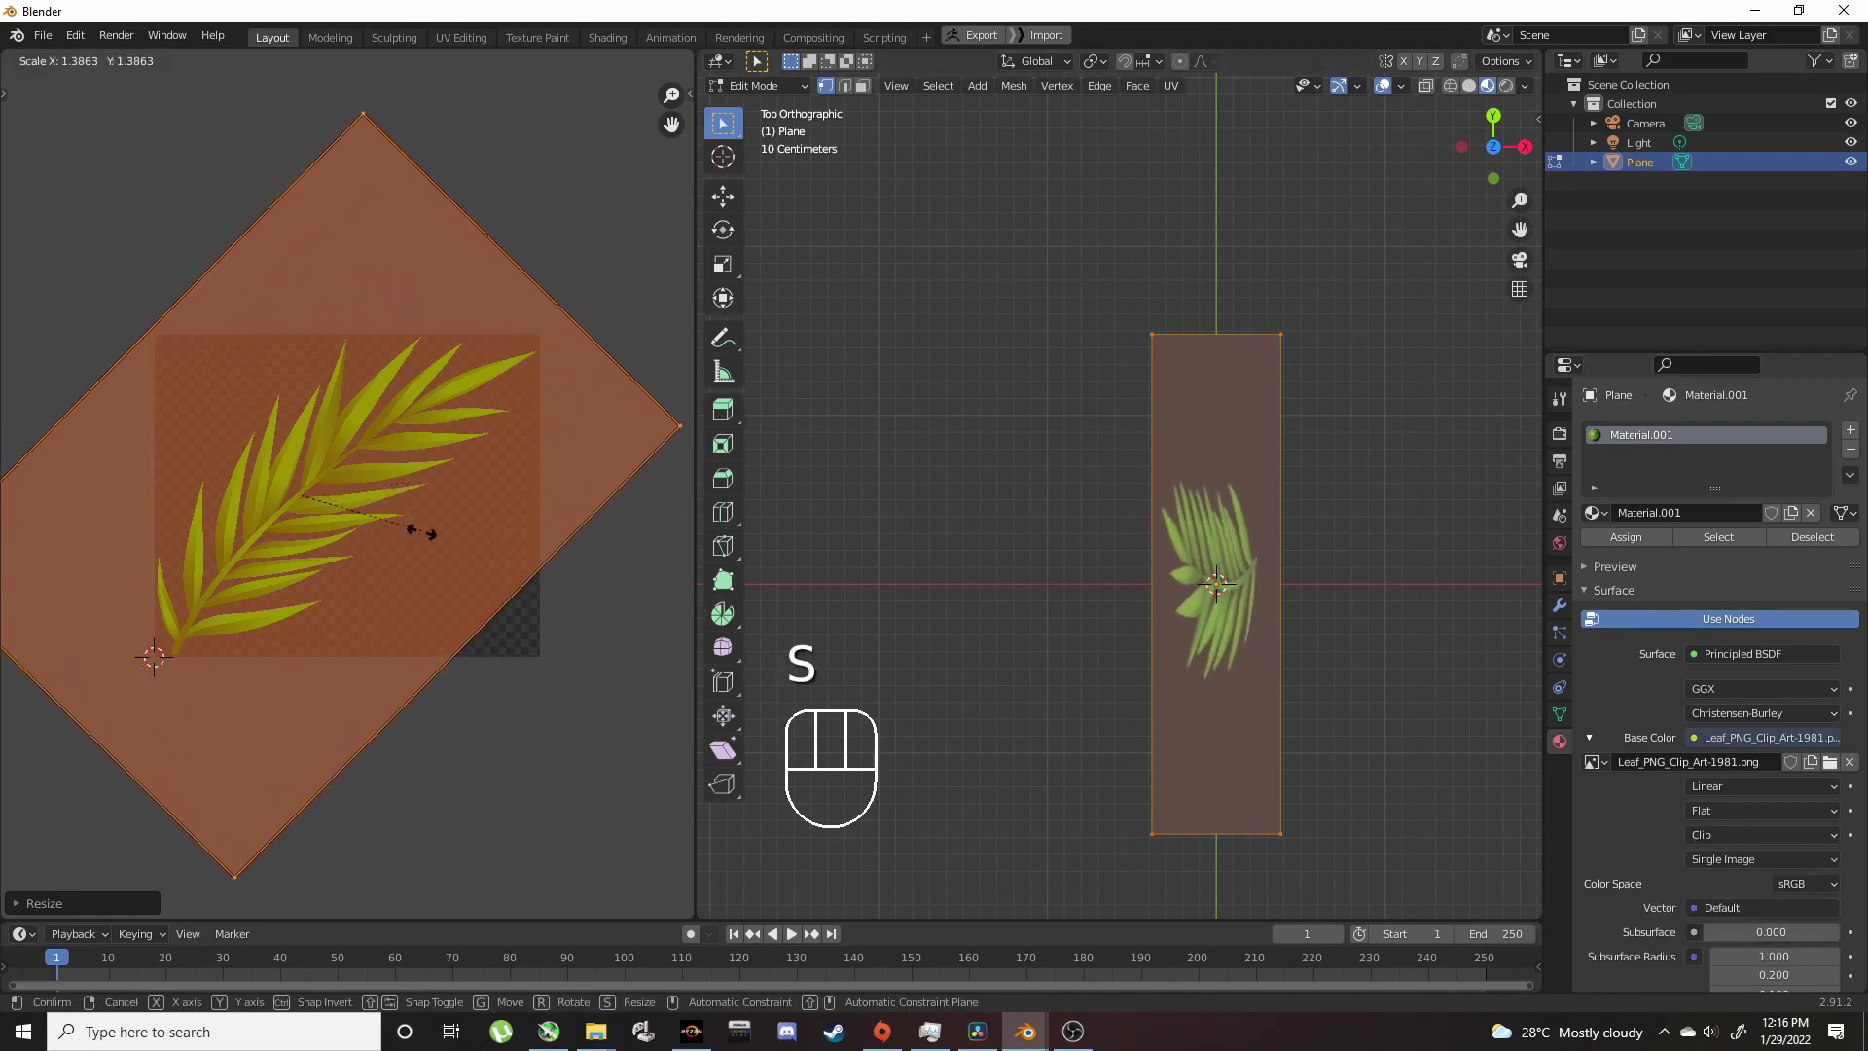
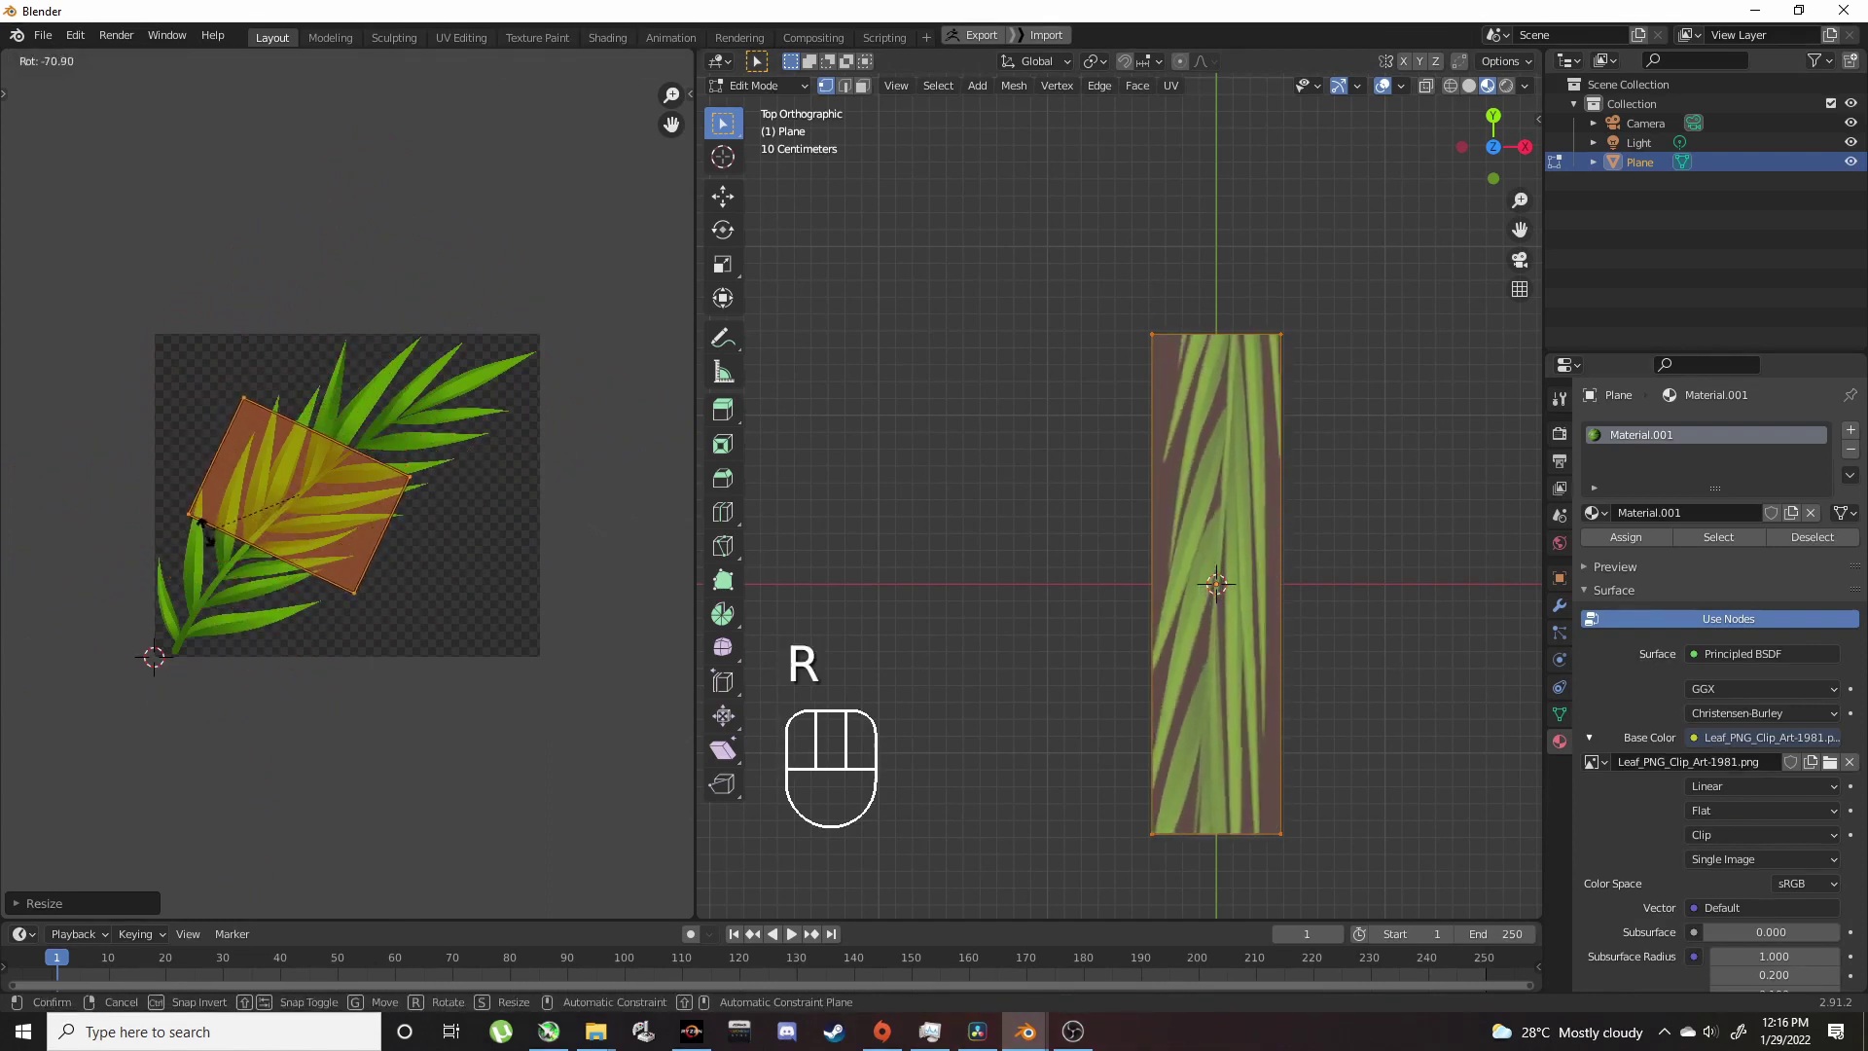
{"action": "left_click", "coordinate": [191, 500]}
Step: Clip the texture extension and move the UV island over the leaf image
{"action": "left_click", "coordinate": [349, 461]}
{"action": "left_click", "coordinate": [349, 461]}
{"action": "left_click", "coordinate": [352, 463]}
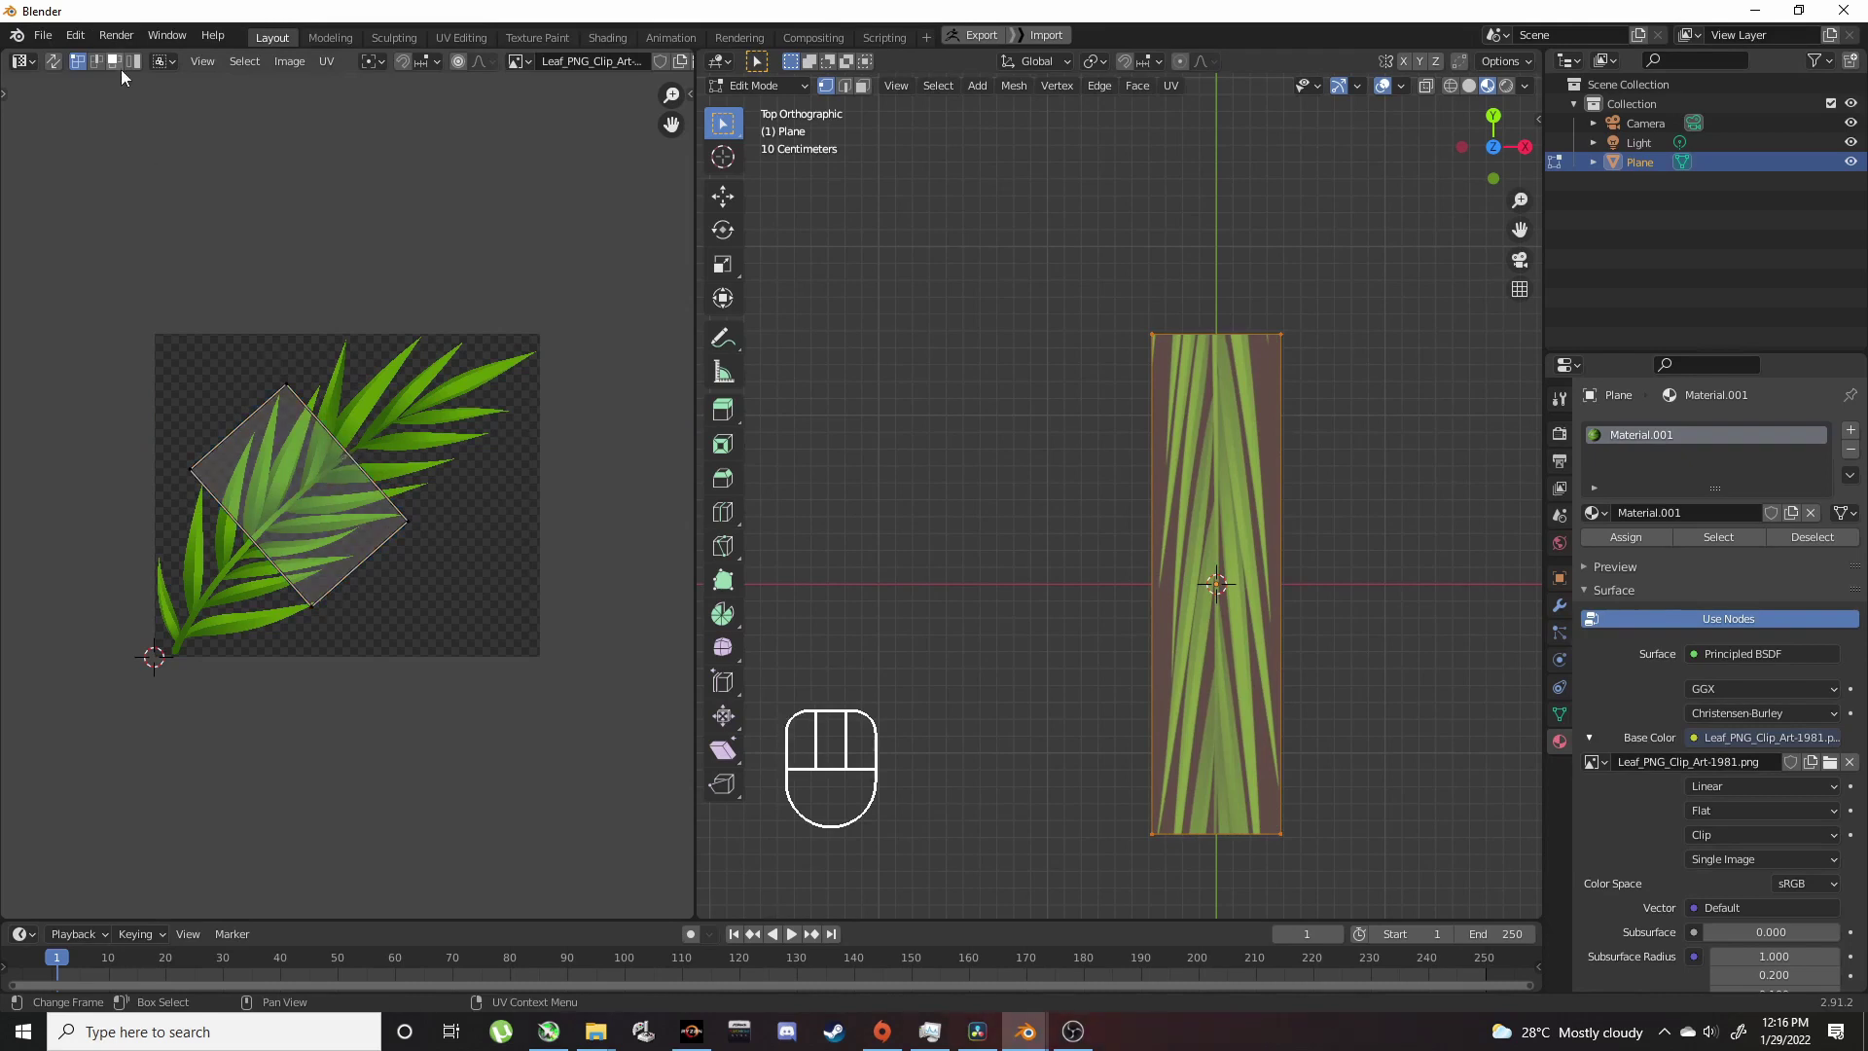
{"action": "left_click", "coordinate": [103, 71]}
{"action": "left_click", "coordinate": [371, 470]}
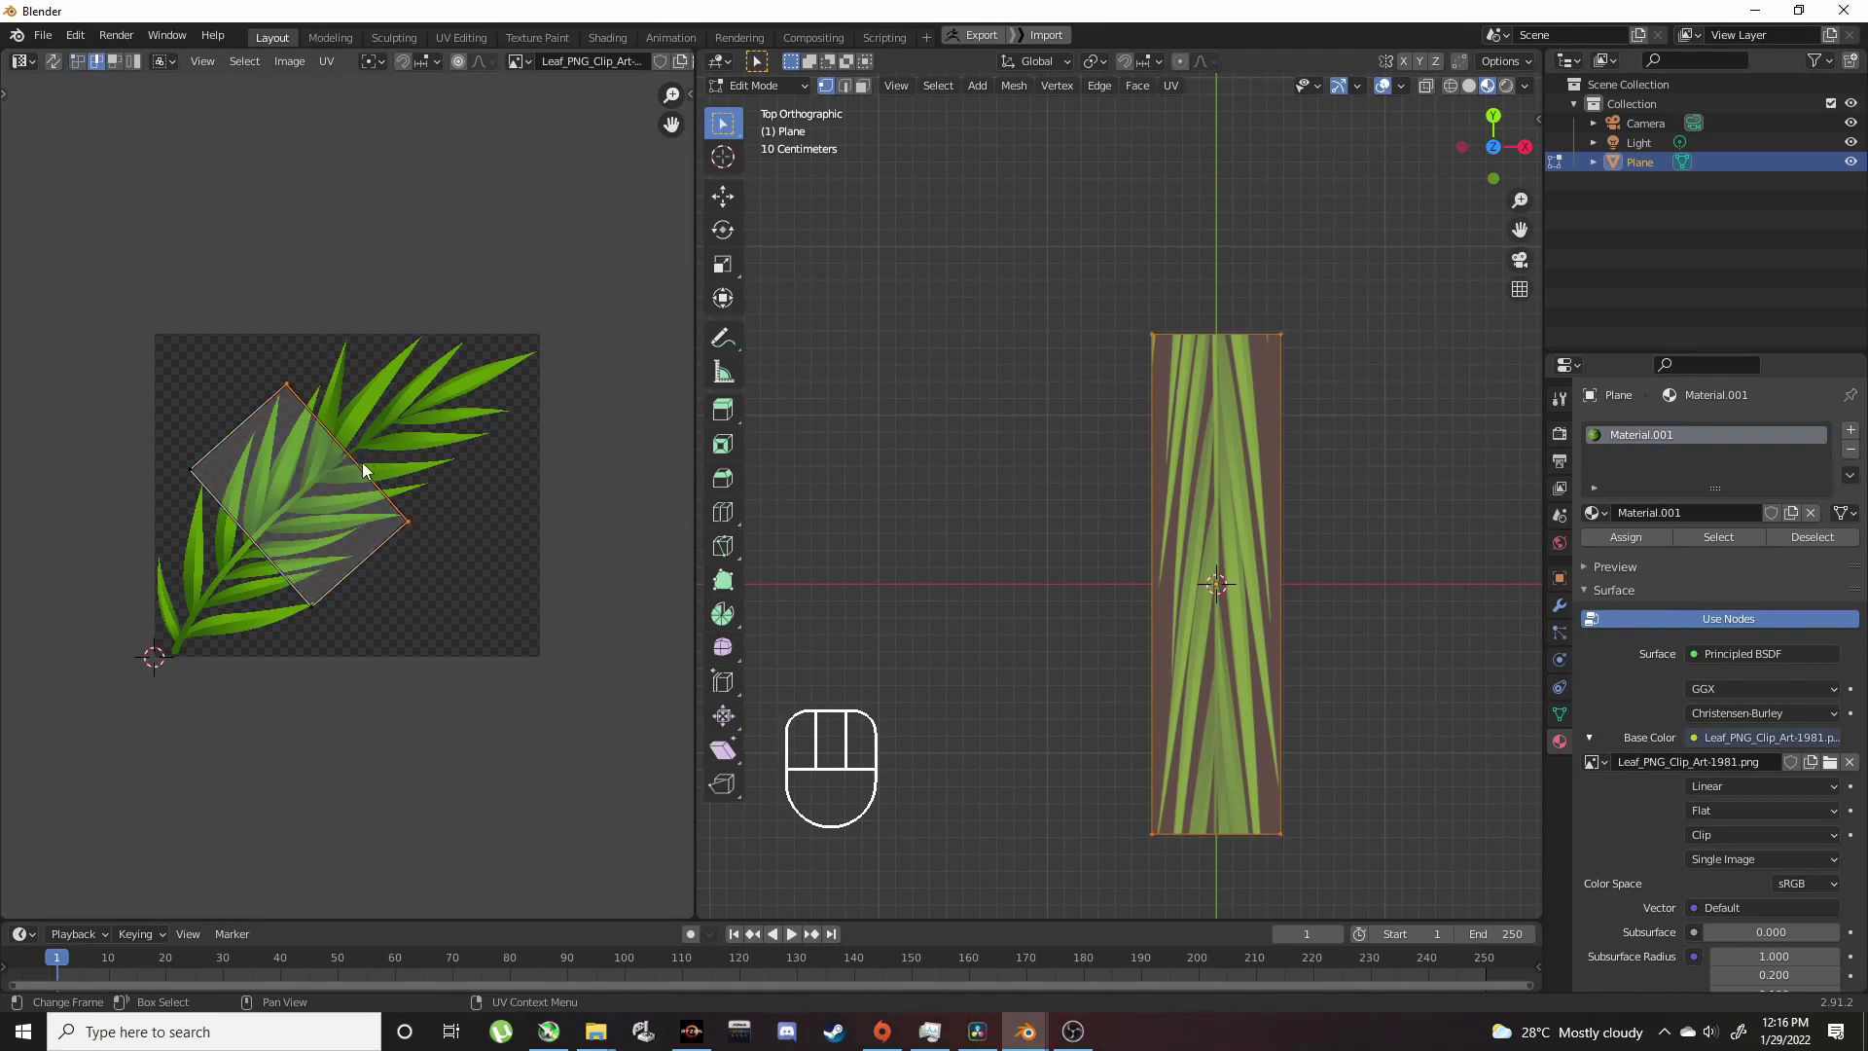
{"action": "key", "text": "g"}
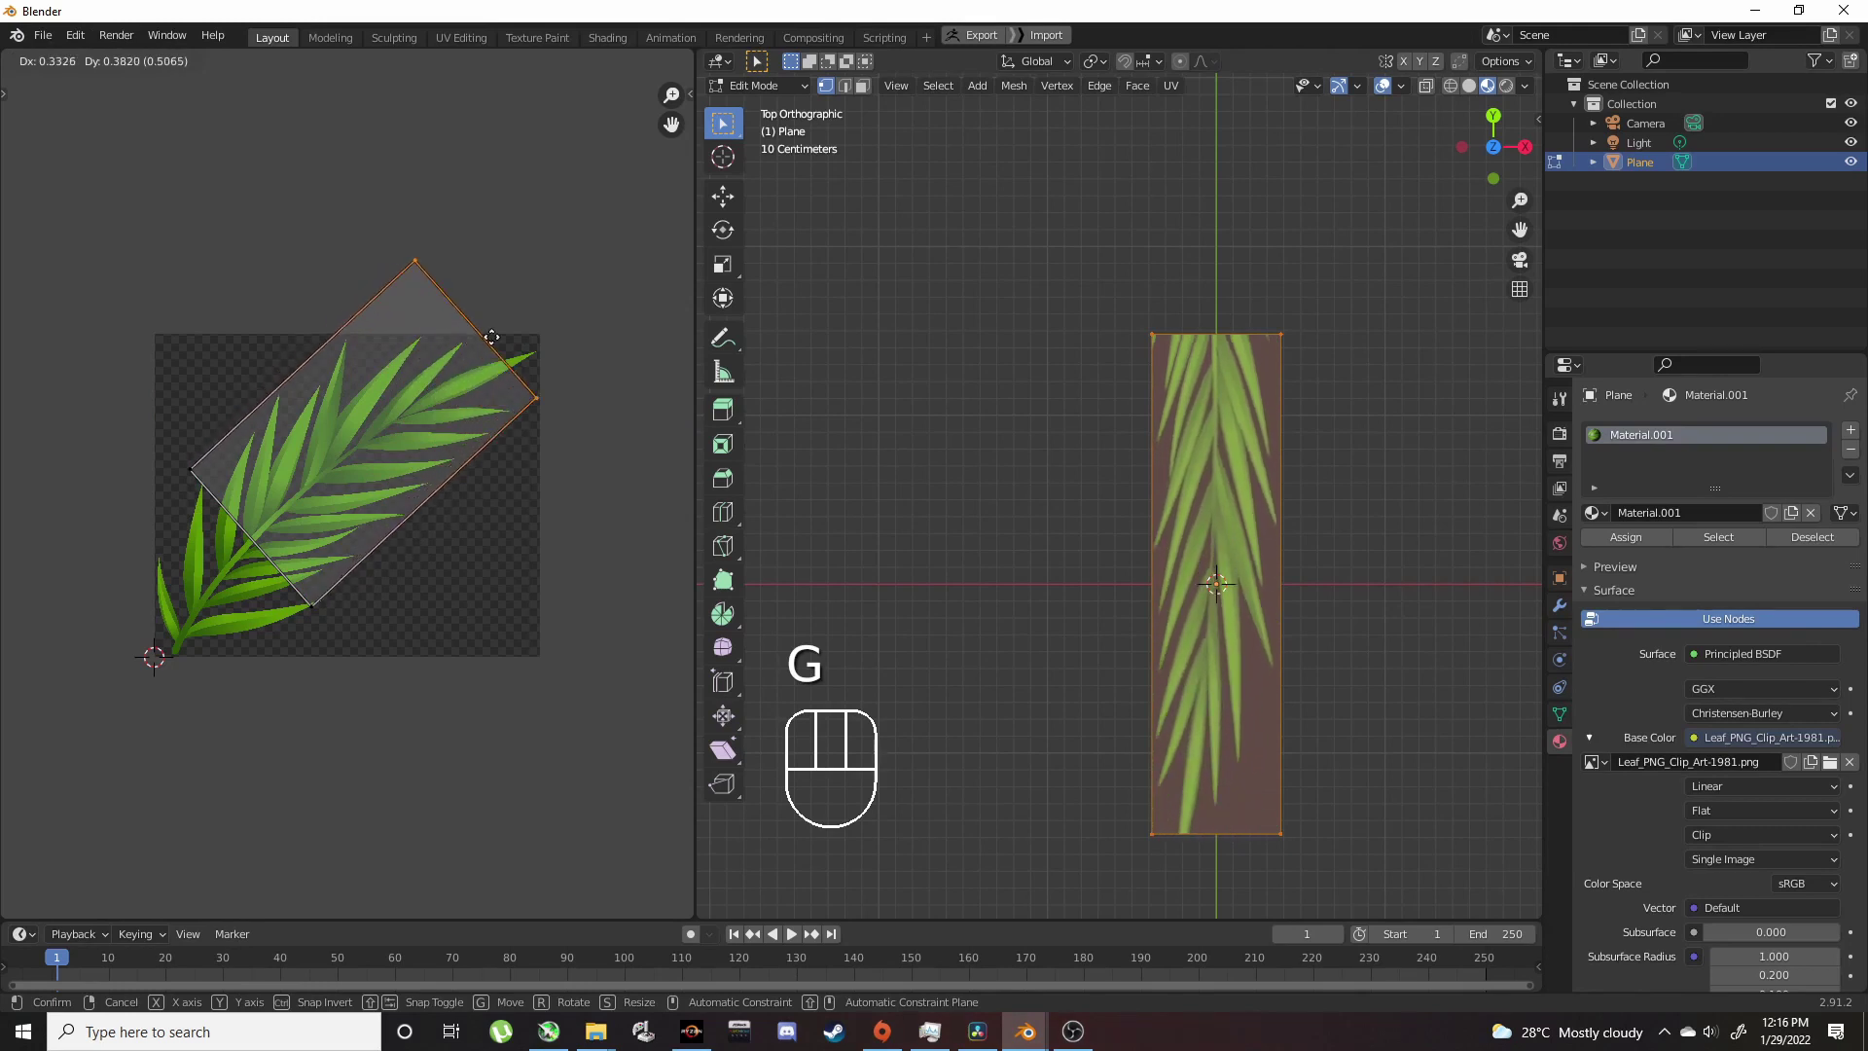
{"action": "left_click", "coordinate": [541, 331]}
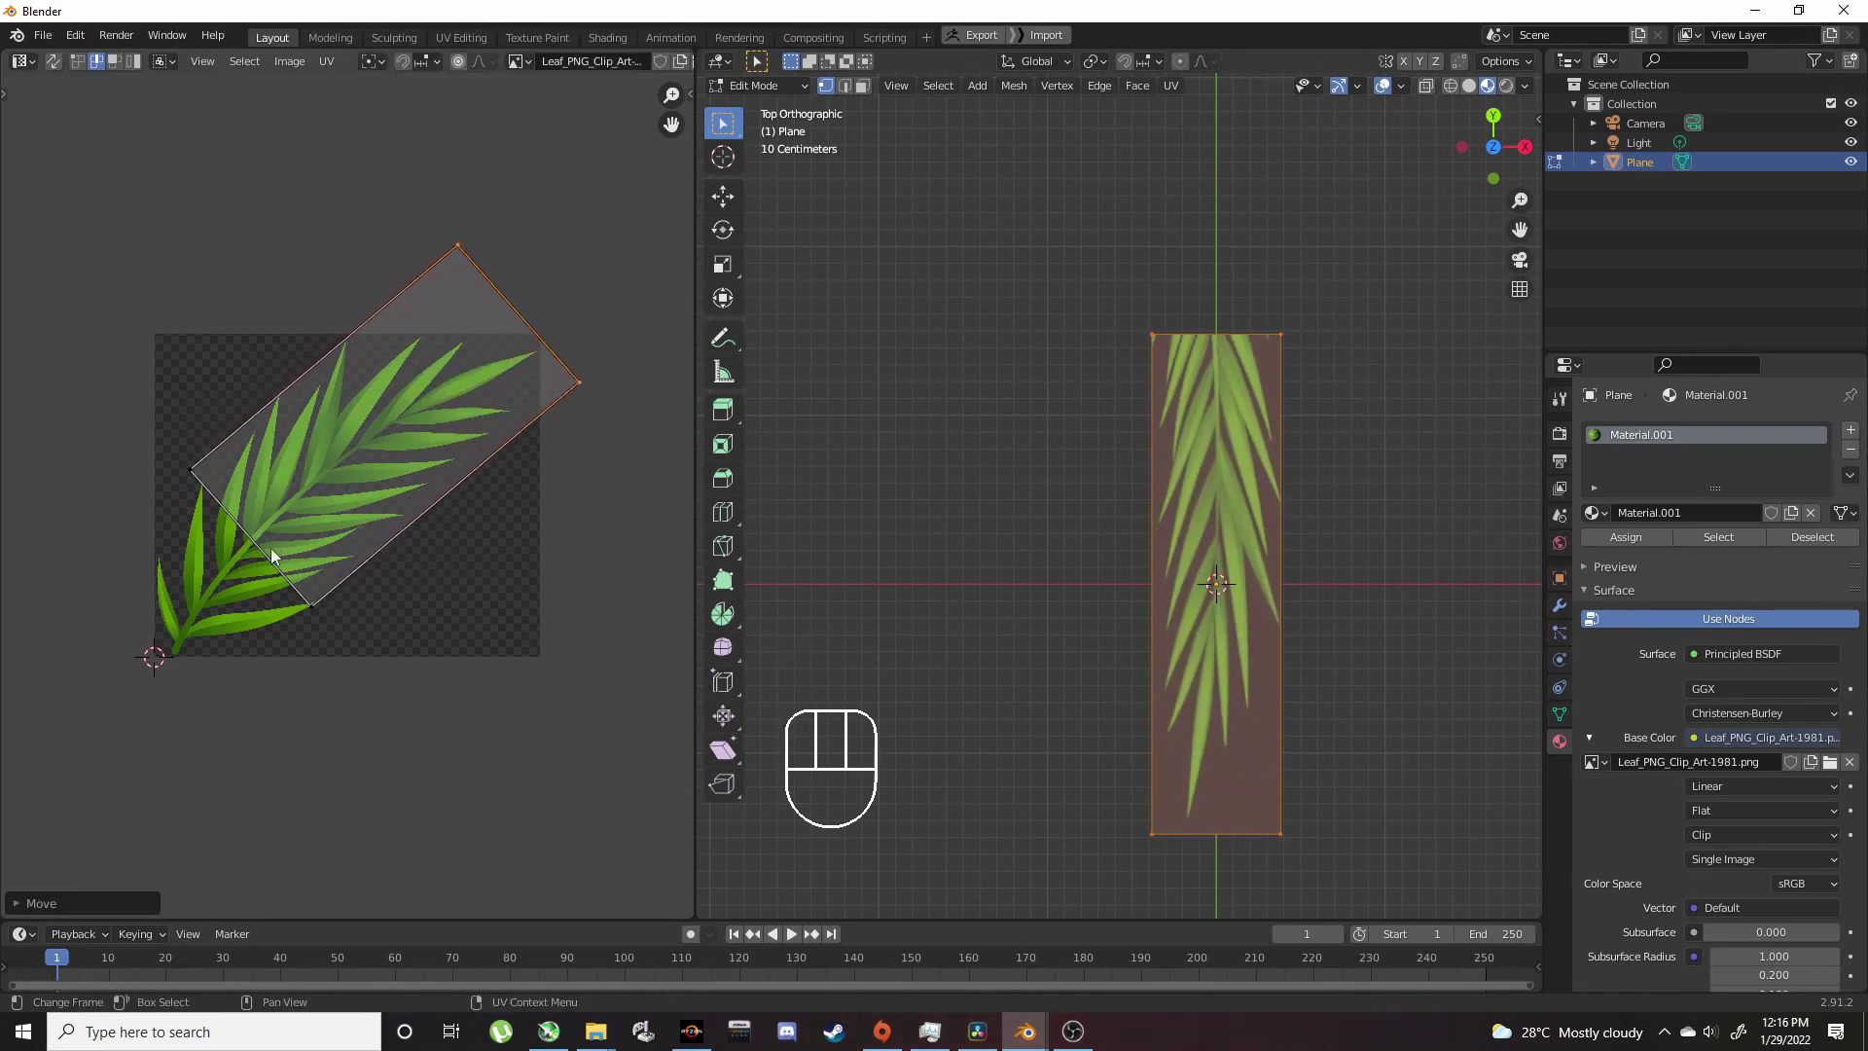
{"action": "key", "text": "g"}
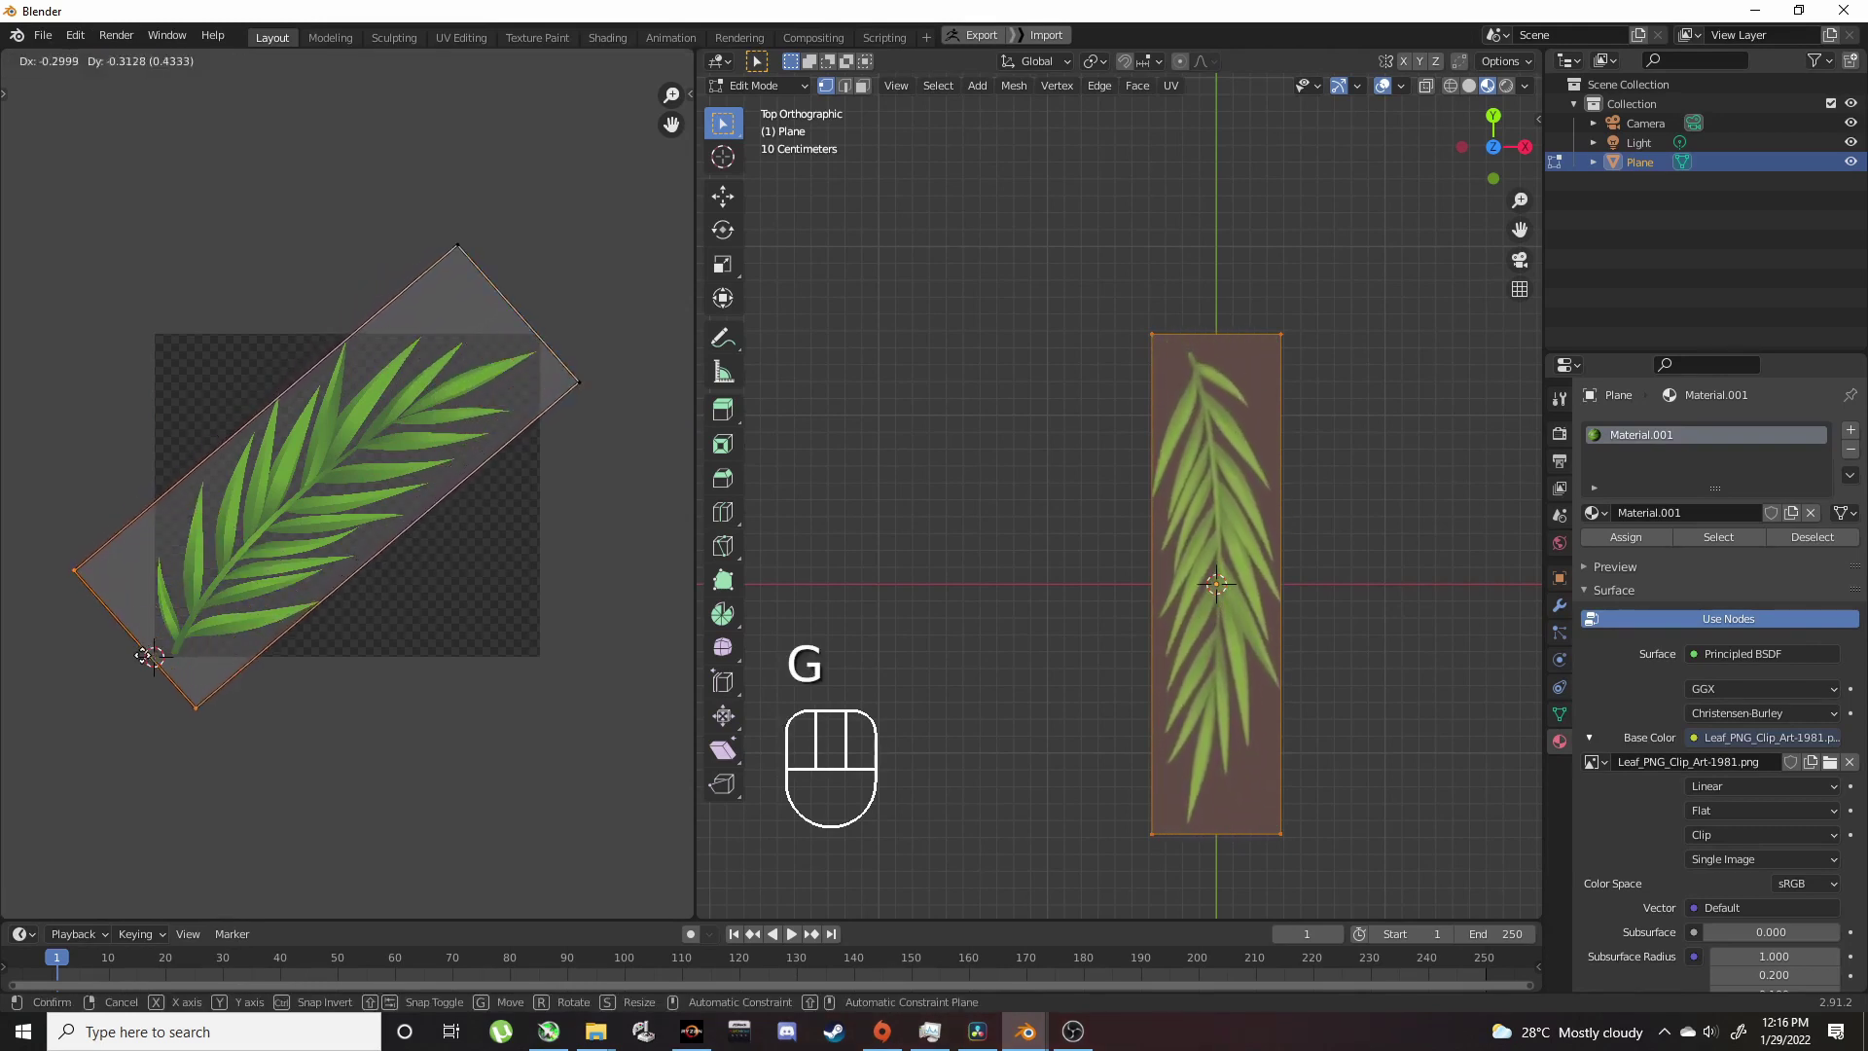
{"action": "left_click", "coordinate": [147, 668]}
Step: Nudge and rotate the UV island so it sits diagonally over the leaf
{"action": "left_click", "coordinate": [232, 452]}
{"action": "key", "text": "g"}
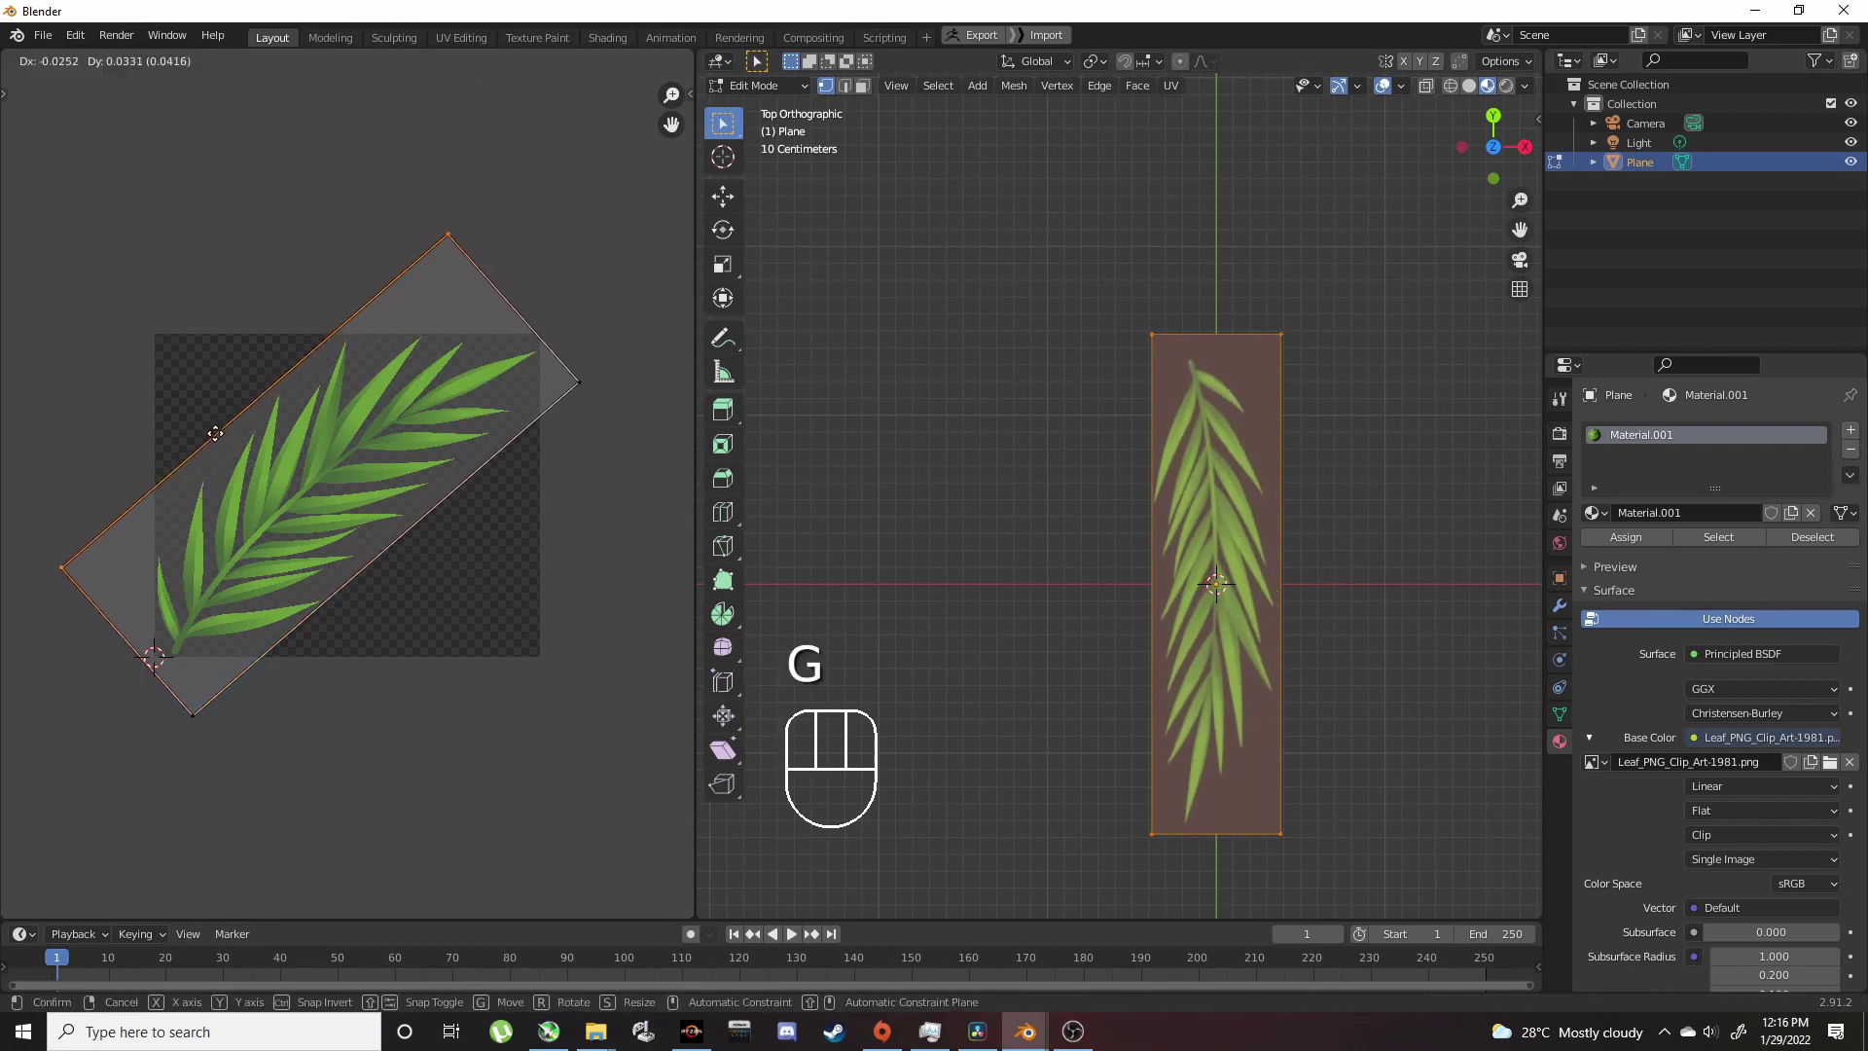
{"action": "left_click", "coordinate": [222, 441]}
{"action": "left_click", "coordinate": [357, 577]}
{"action": "key", "text": "g"}
{"action": "left_click", "coordinate": [365, 593]}
{"action": "key", "text": "a"}
{"action": "key", "text": "r"}
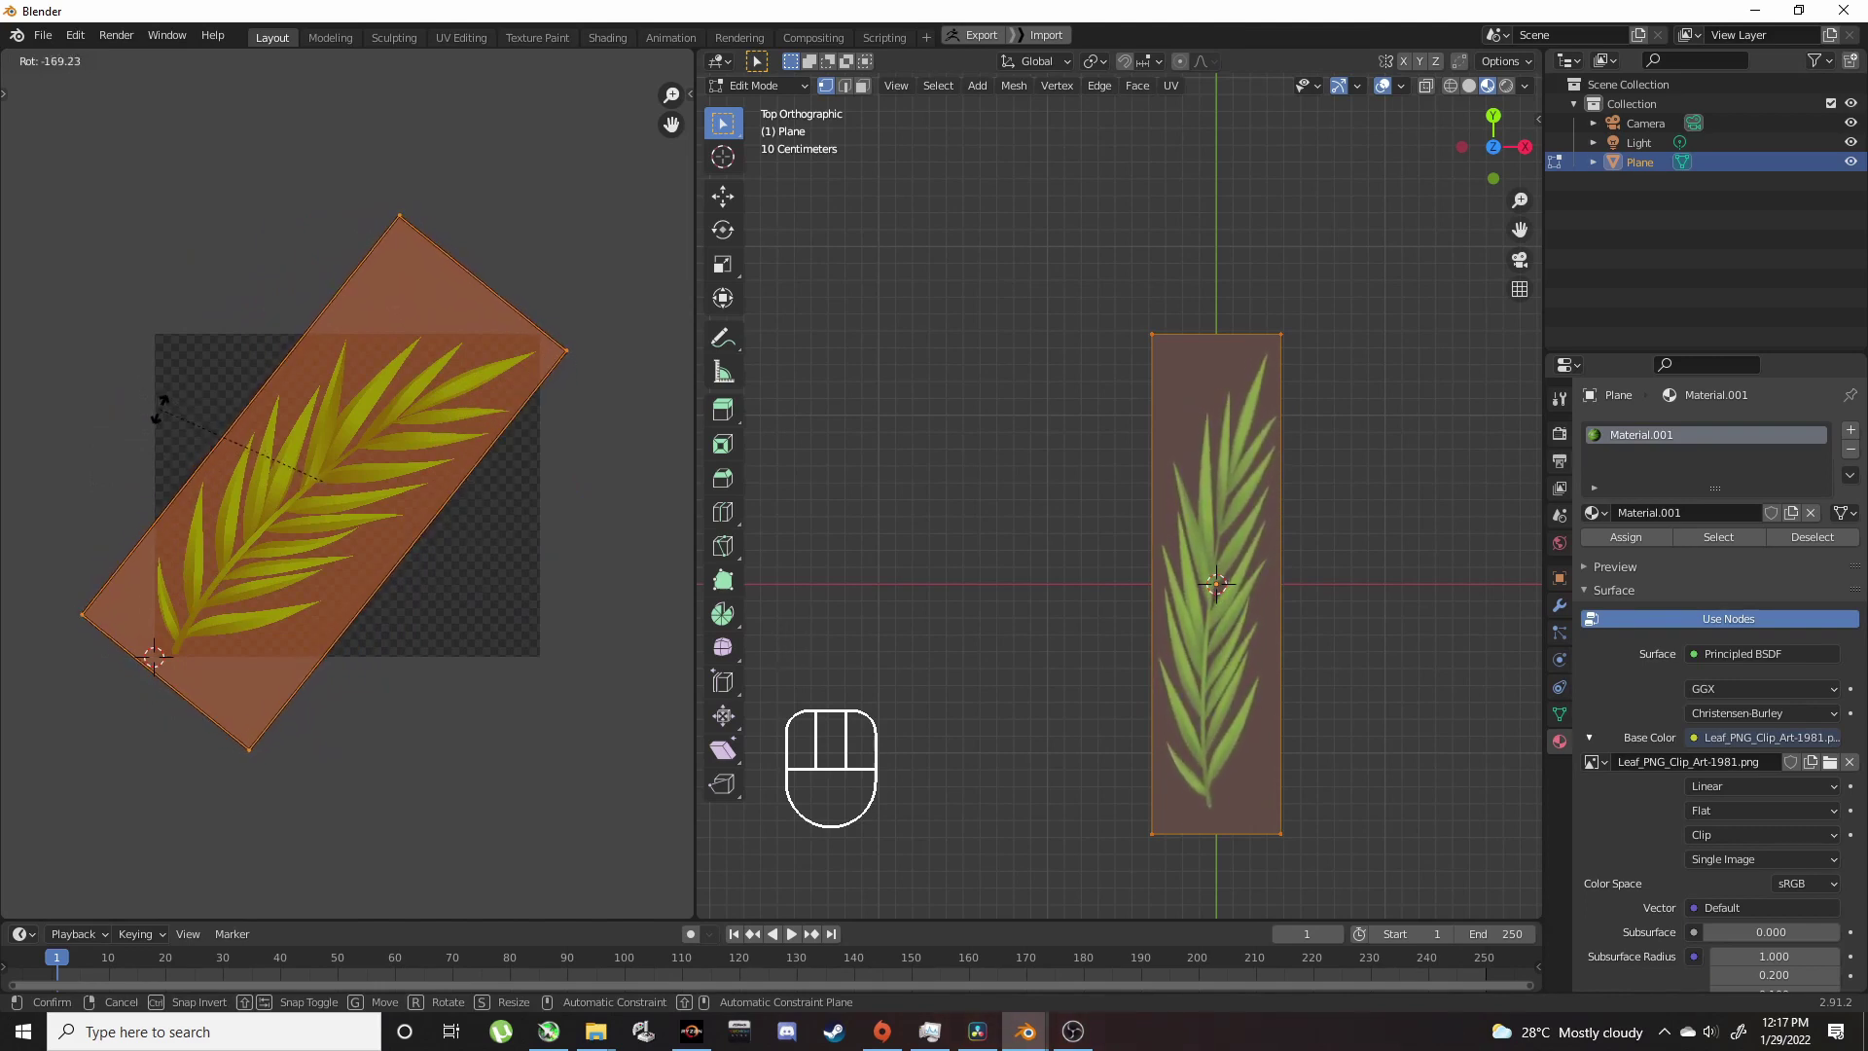
{"action": "left_click", "coordinate": [164, 412]}
Step: Back in Object Mode, set the leaf material's Blend Mode to Alpha Clip
{"action": "key", "text": "Tab"}
{"action": "left_click_drag", "start_coordinate": [1196, 523], "coordinate": [1203, 428]}
{"action": "left_click_drag", "start_coordinate": [1183, 512], "coordinate": [1130, 406]}
{"action": "middle_click", "coordinate": [1140, 464]}
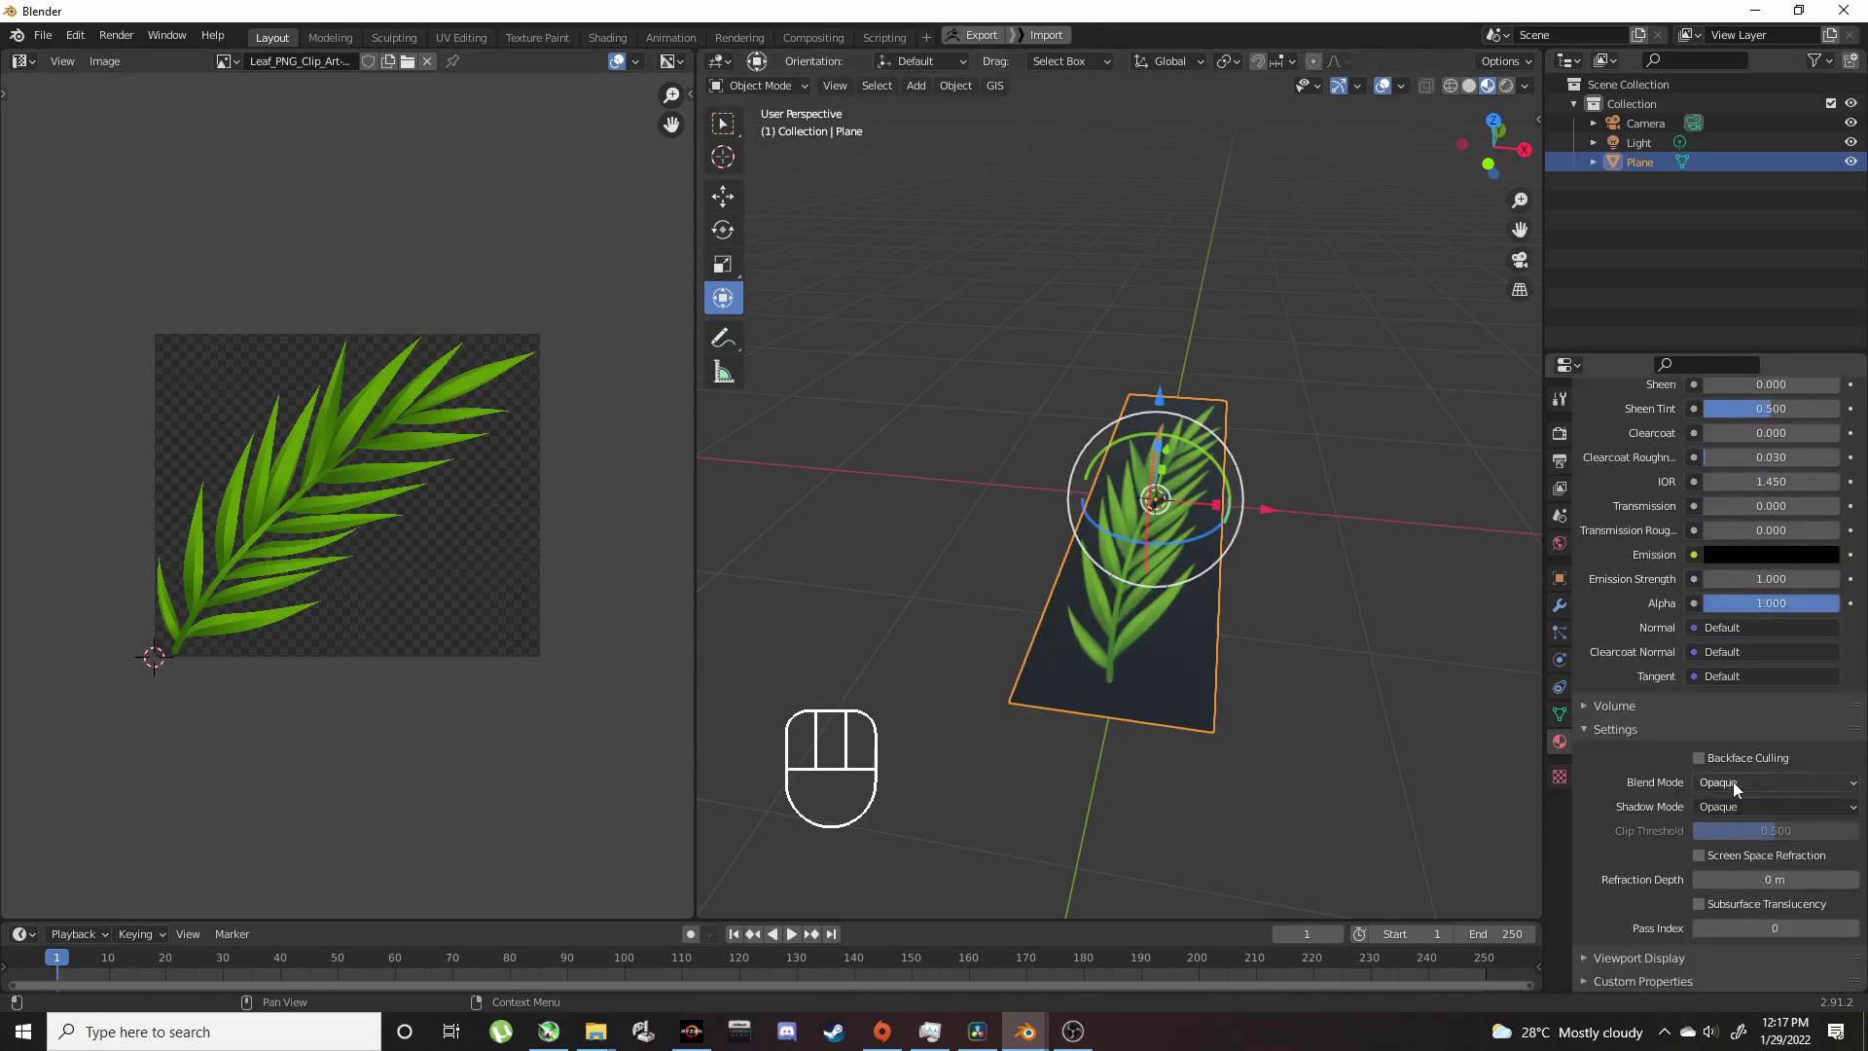
{"action": "left_click_drag", "start_coordinate": [1740, 789], "coordinate": [1750, 855]}
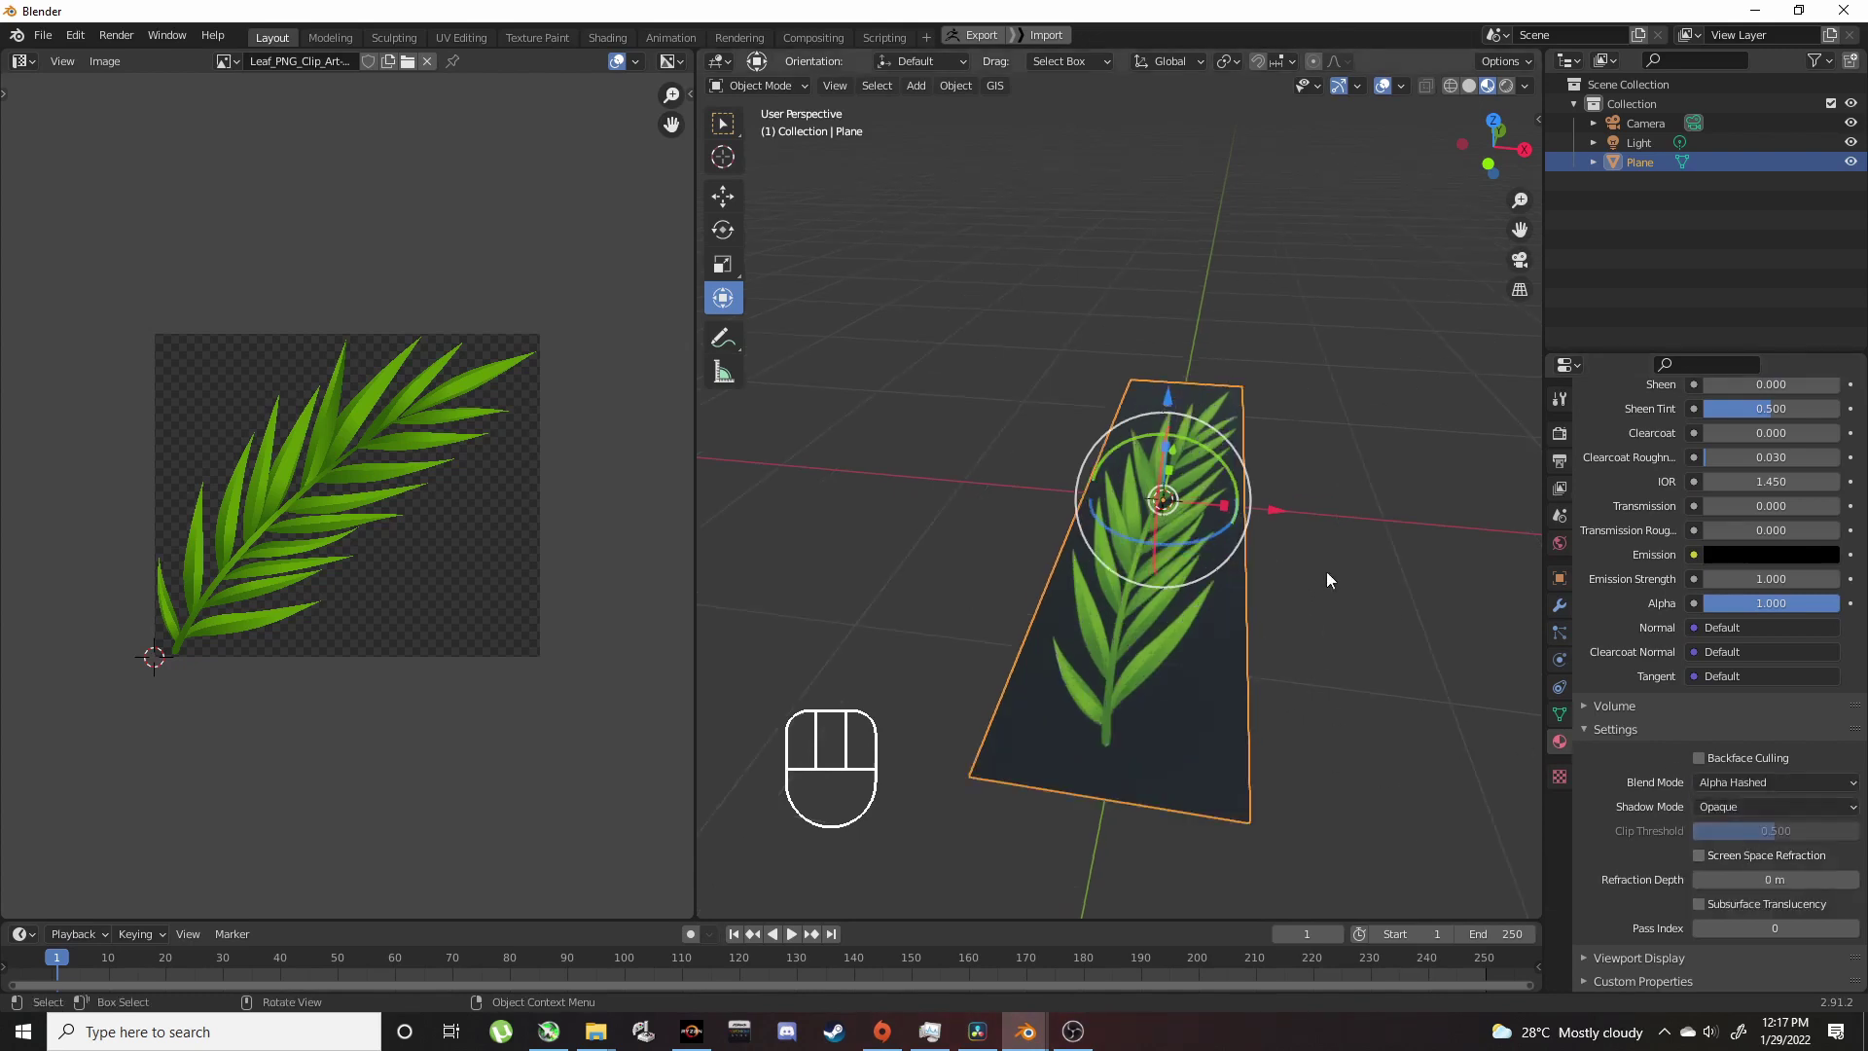
{"action": "left_click_drag", "start_coordinate": [1778, 799], "coordinate": [1762, 840]}
{"action": "left_click_drag", "start_coordinate": [1123, 533], "coordinate": [1106, 556]}
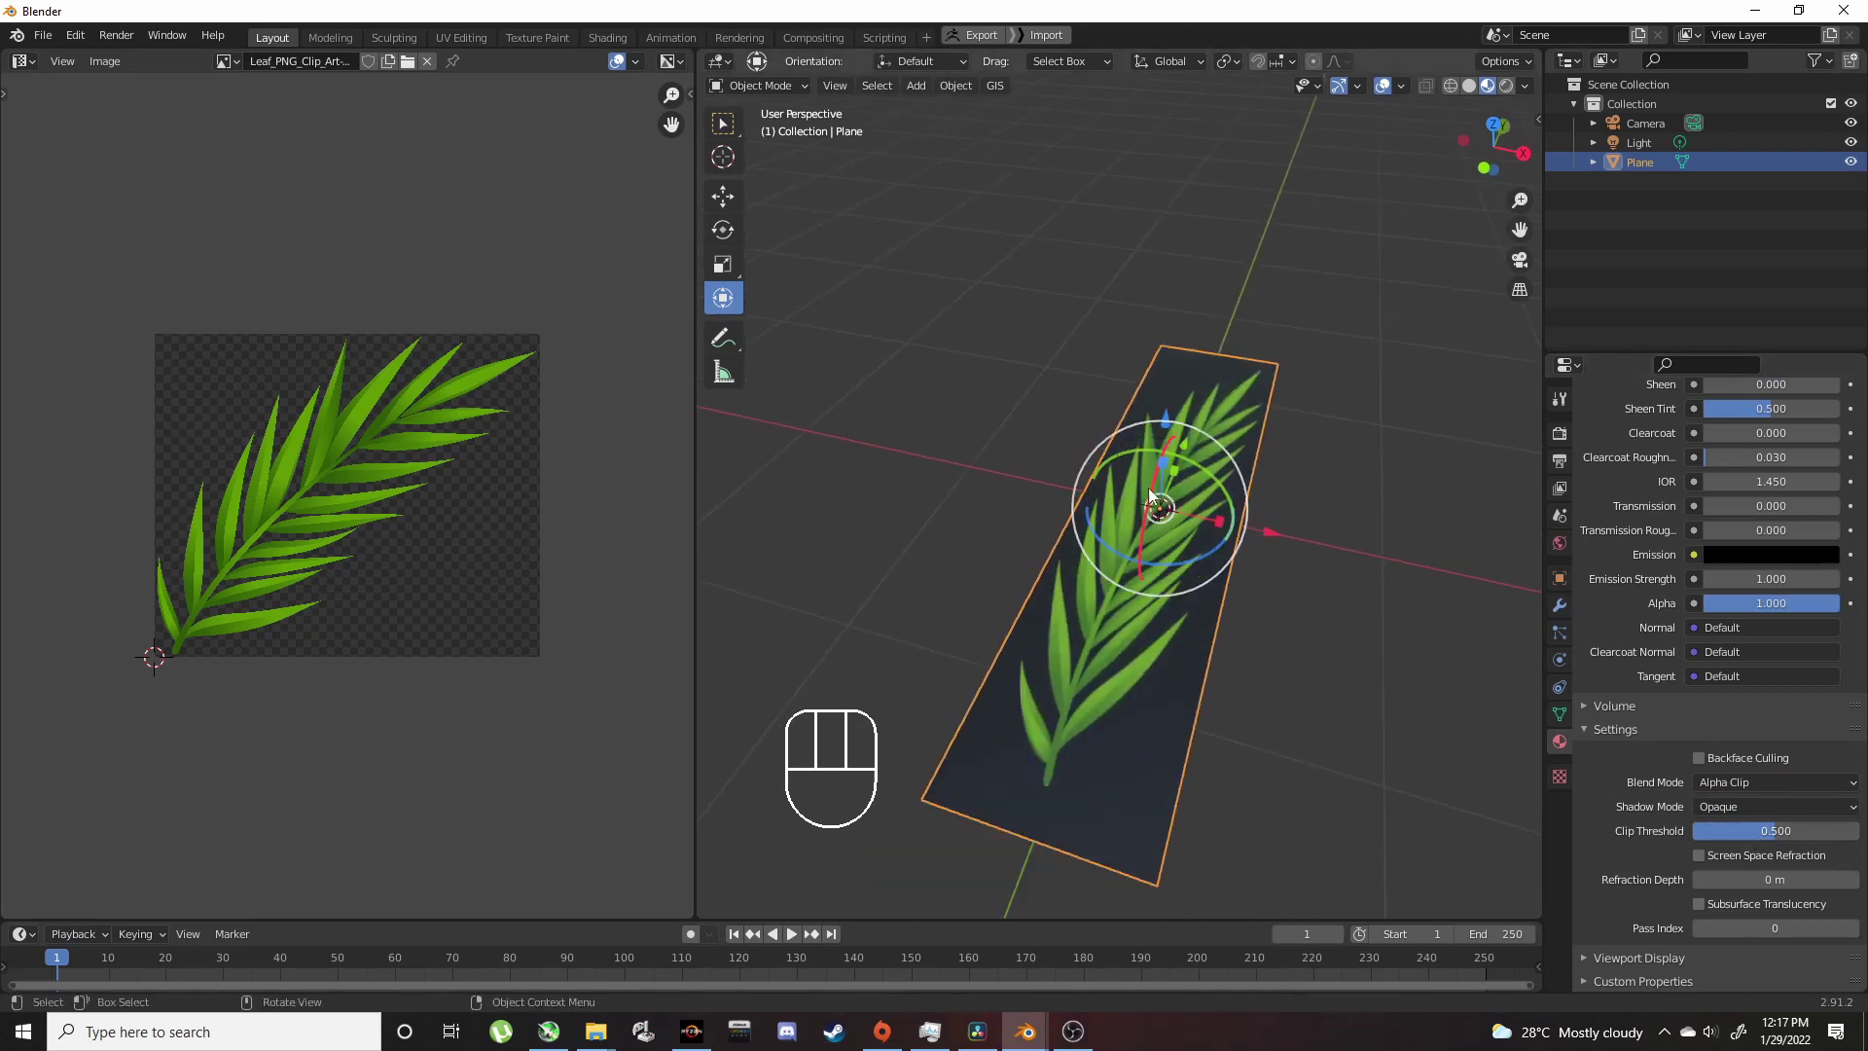
{"action": "left_click_drag", "start_coordinate": [26, 69], "coordinate": [151, 231]}
Step: In the Shader Editor, connect the leaf image's Alpha to the Principled BSDF Alpha
{"action": "middle_click", "coordinate": [359, 341]}
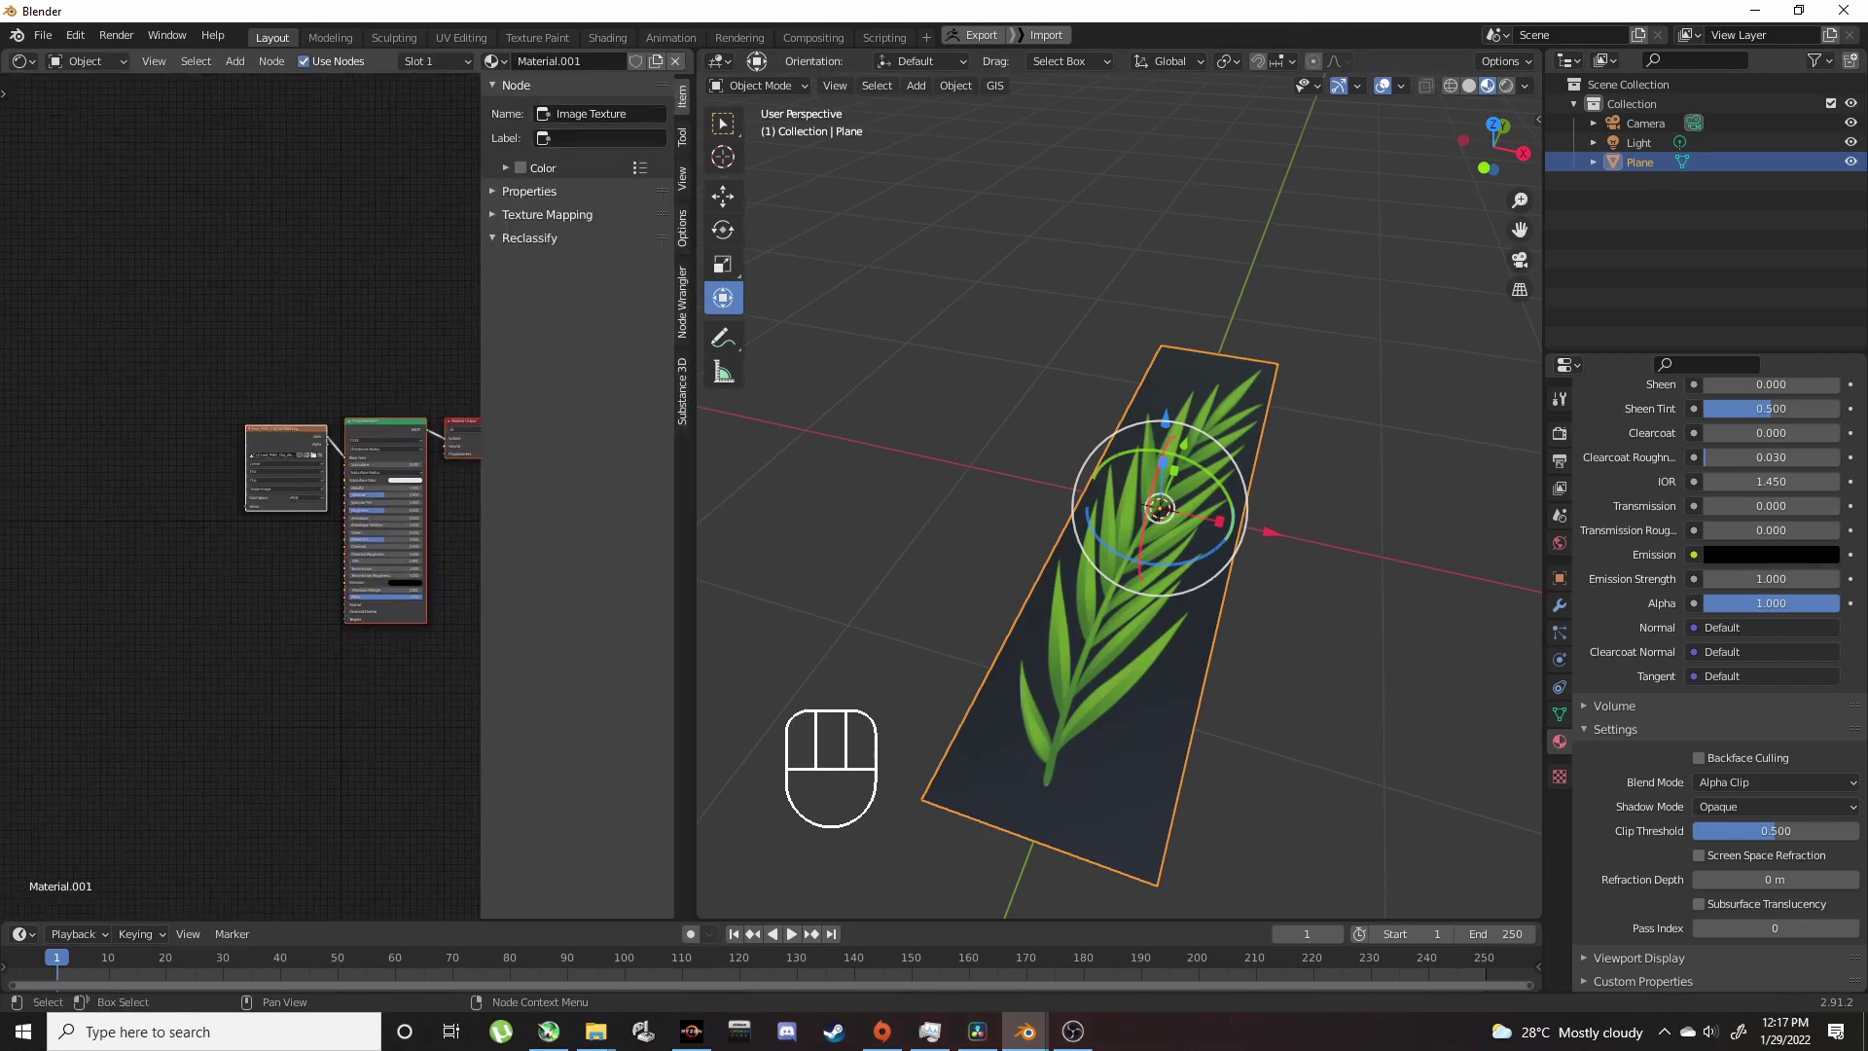
{"action": "left_click_drag", "start_coordinate": [258, 379], "coordinate": [235, 380]}
{"action": "left_click_drag", "start_coordinate": [239, 361], "coordinate": [230, 321]}
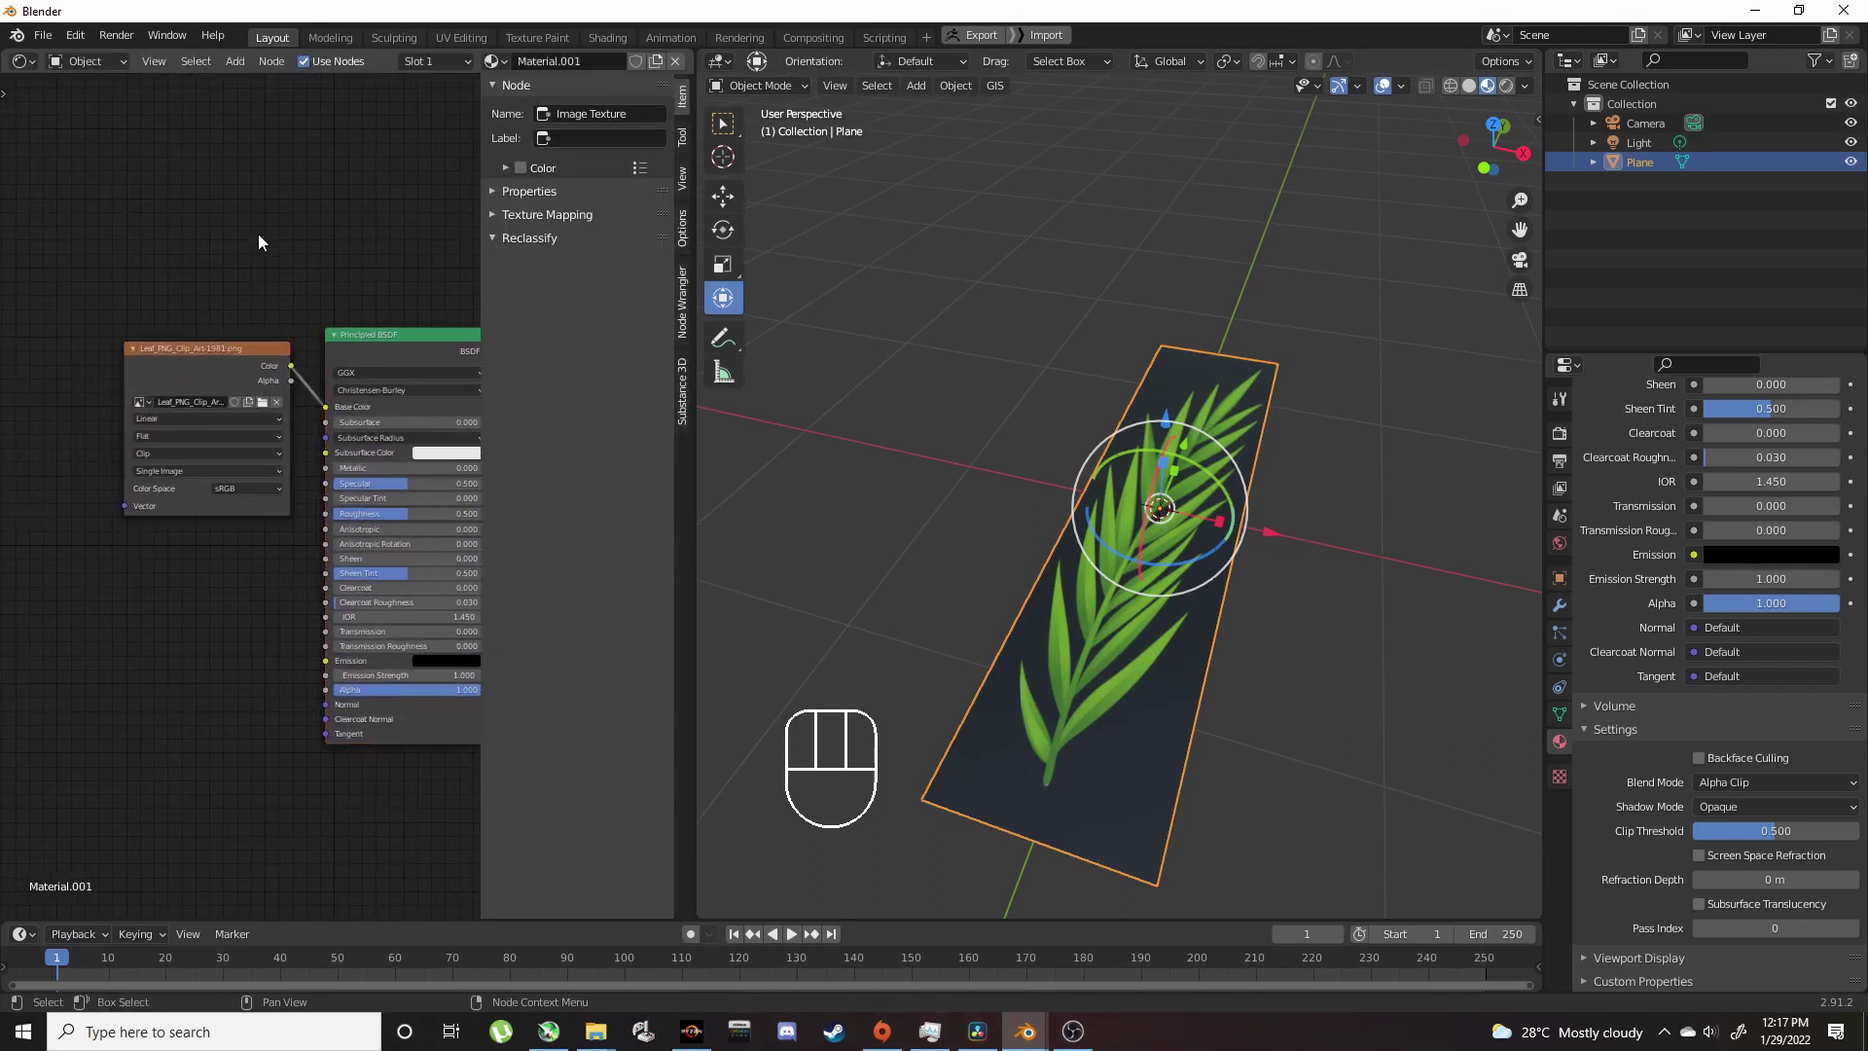
{"action": "left_click_drag", "start_coordinate": [208, 359], "coordinate": [115, 334]}
{"action": "left_click_drag", "start_coordinate": [269, 273], "coordinate": [226, 321]}
{"action": "left_click_drag", "start_coordinate": [263, 320], "coordinate": [397, 655]}
Step: Set Blend and Shadow Mode to Alpha Hashed and lay the leaf plane flat
{"action": "left_click_drag", "start_coordinate": [905, 476], "coordinate": [775, 466]}
{"action": "left_click_drag", "start_coordinate": [927, 528], "coordinate": [1109, 492]}
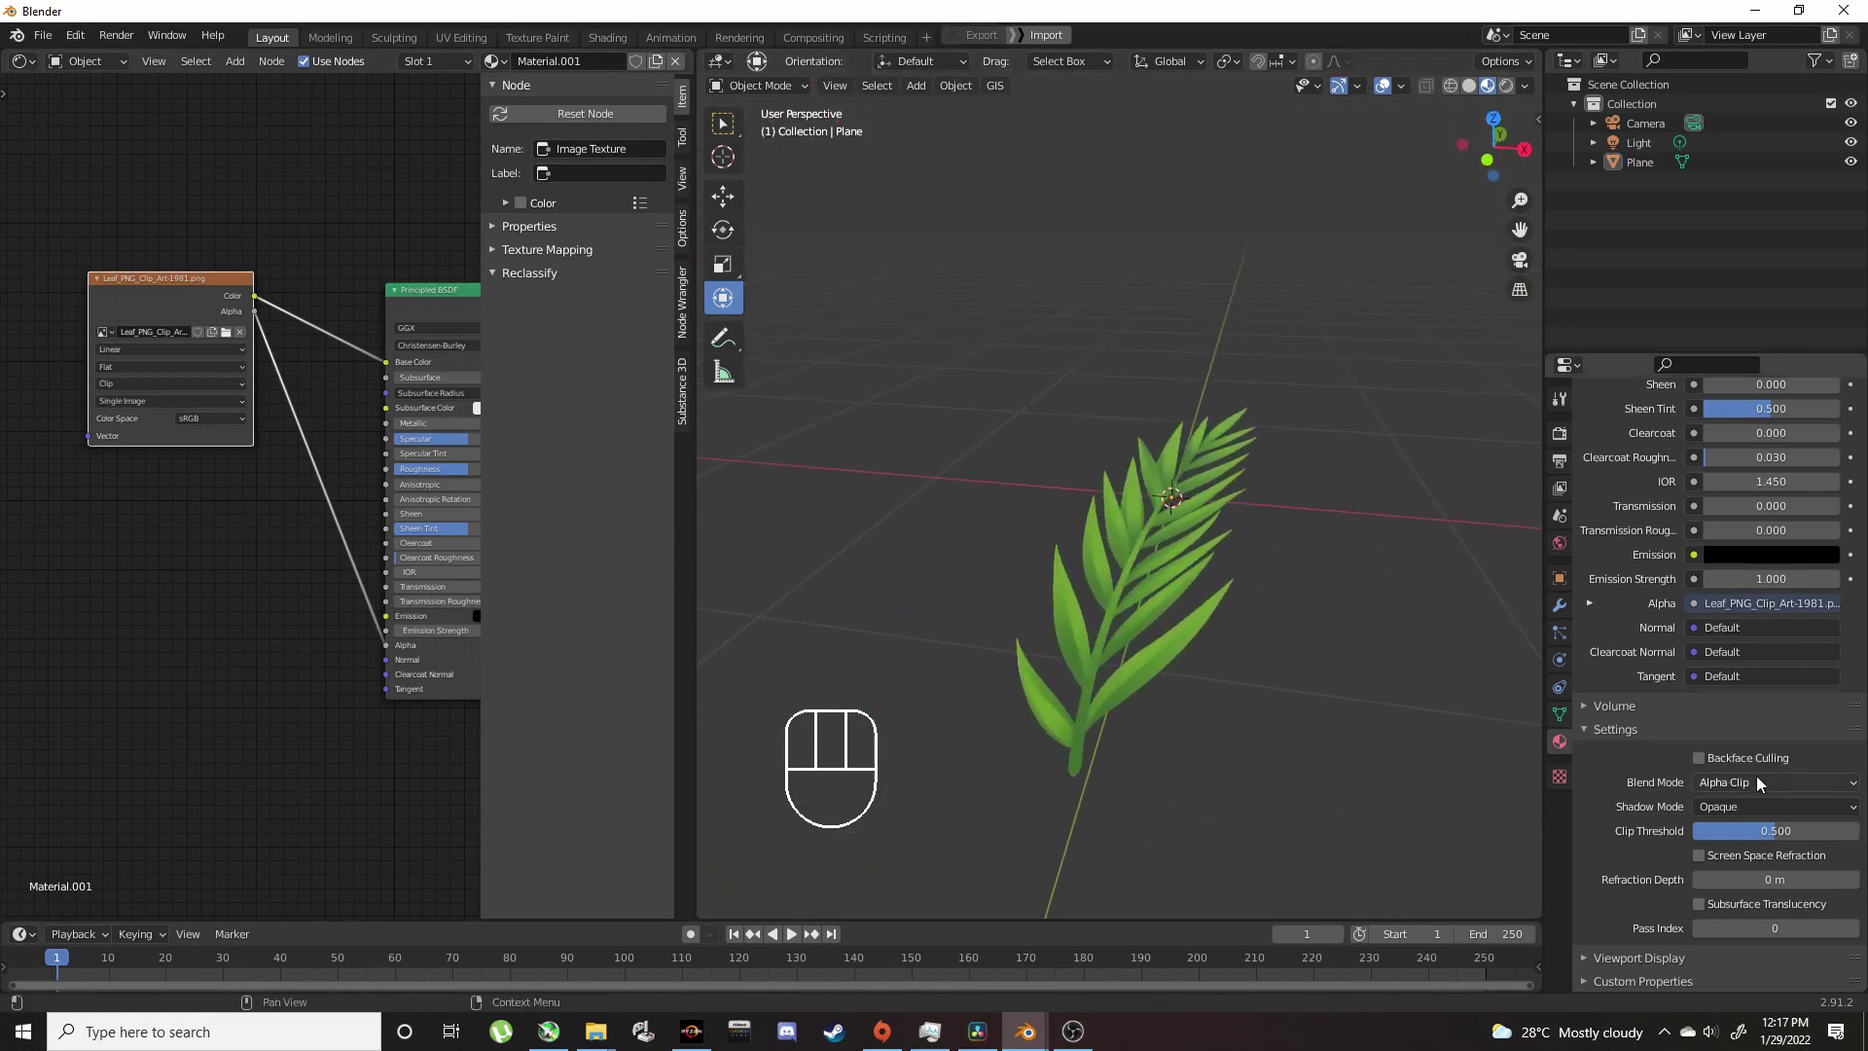
{"action": "left_click_drag", "start_coordinate": [1758, 793], "coordinate": [1768, 850]}
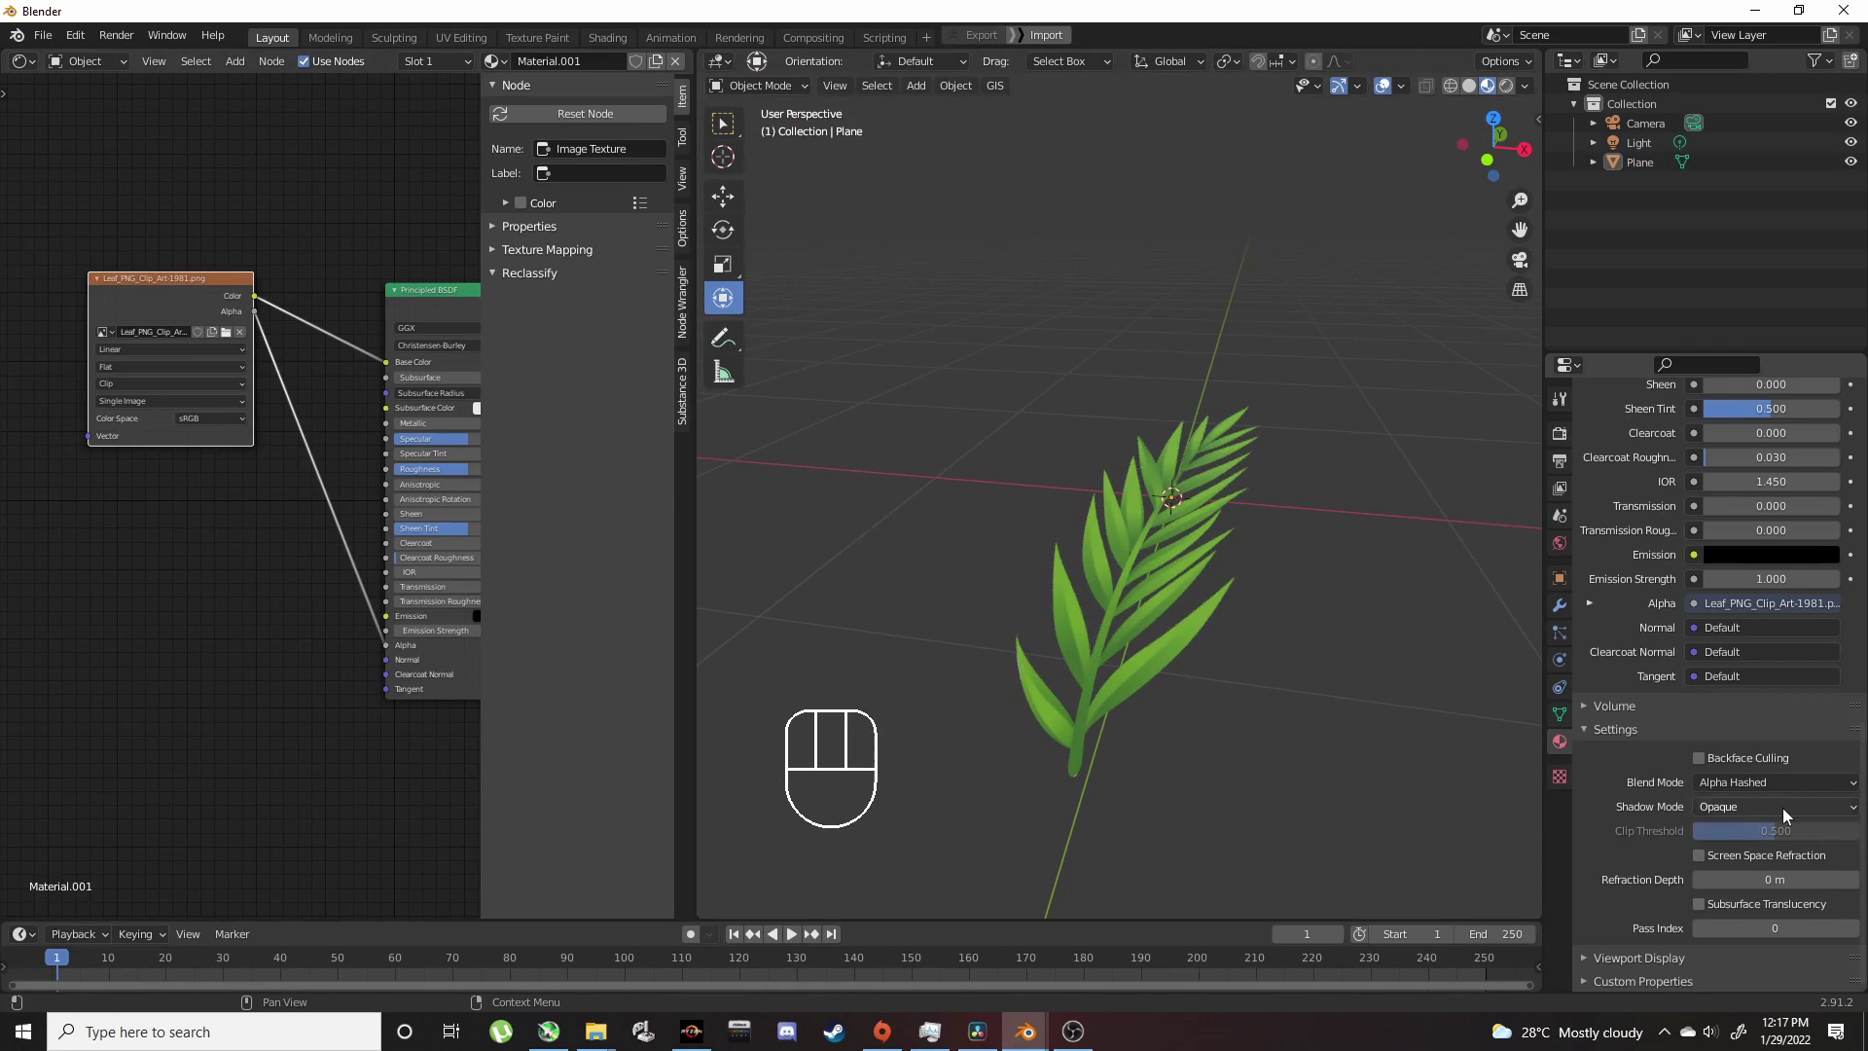
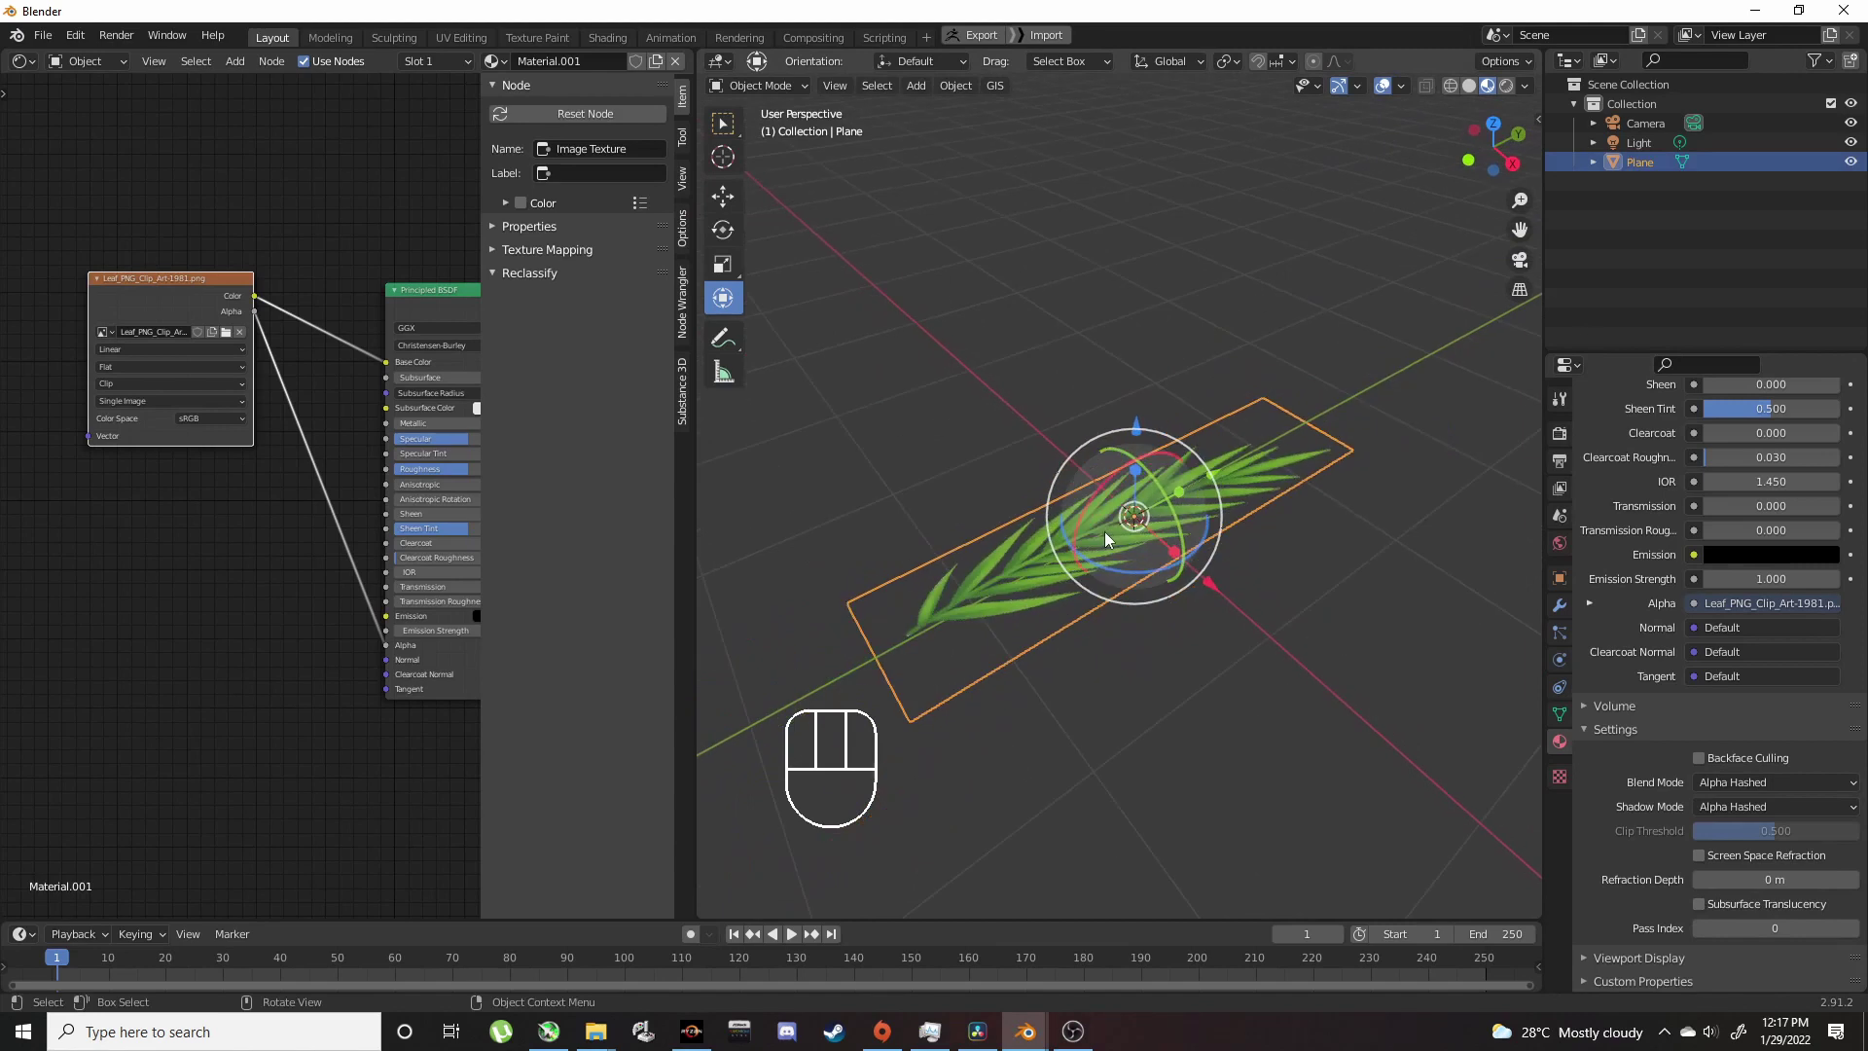
{"action": "left_click_drag", "start_coordinate": [1055, 457], "coordinate": [1201, 461]}
{"action": "left_click_drag", "start_coordinate": [1140, 511], "coordinate": [973, 472]}
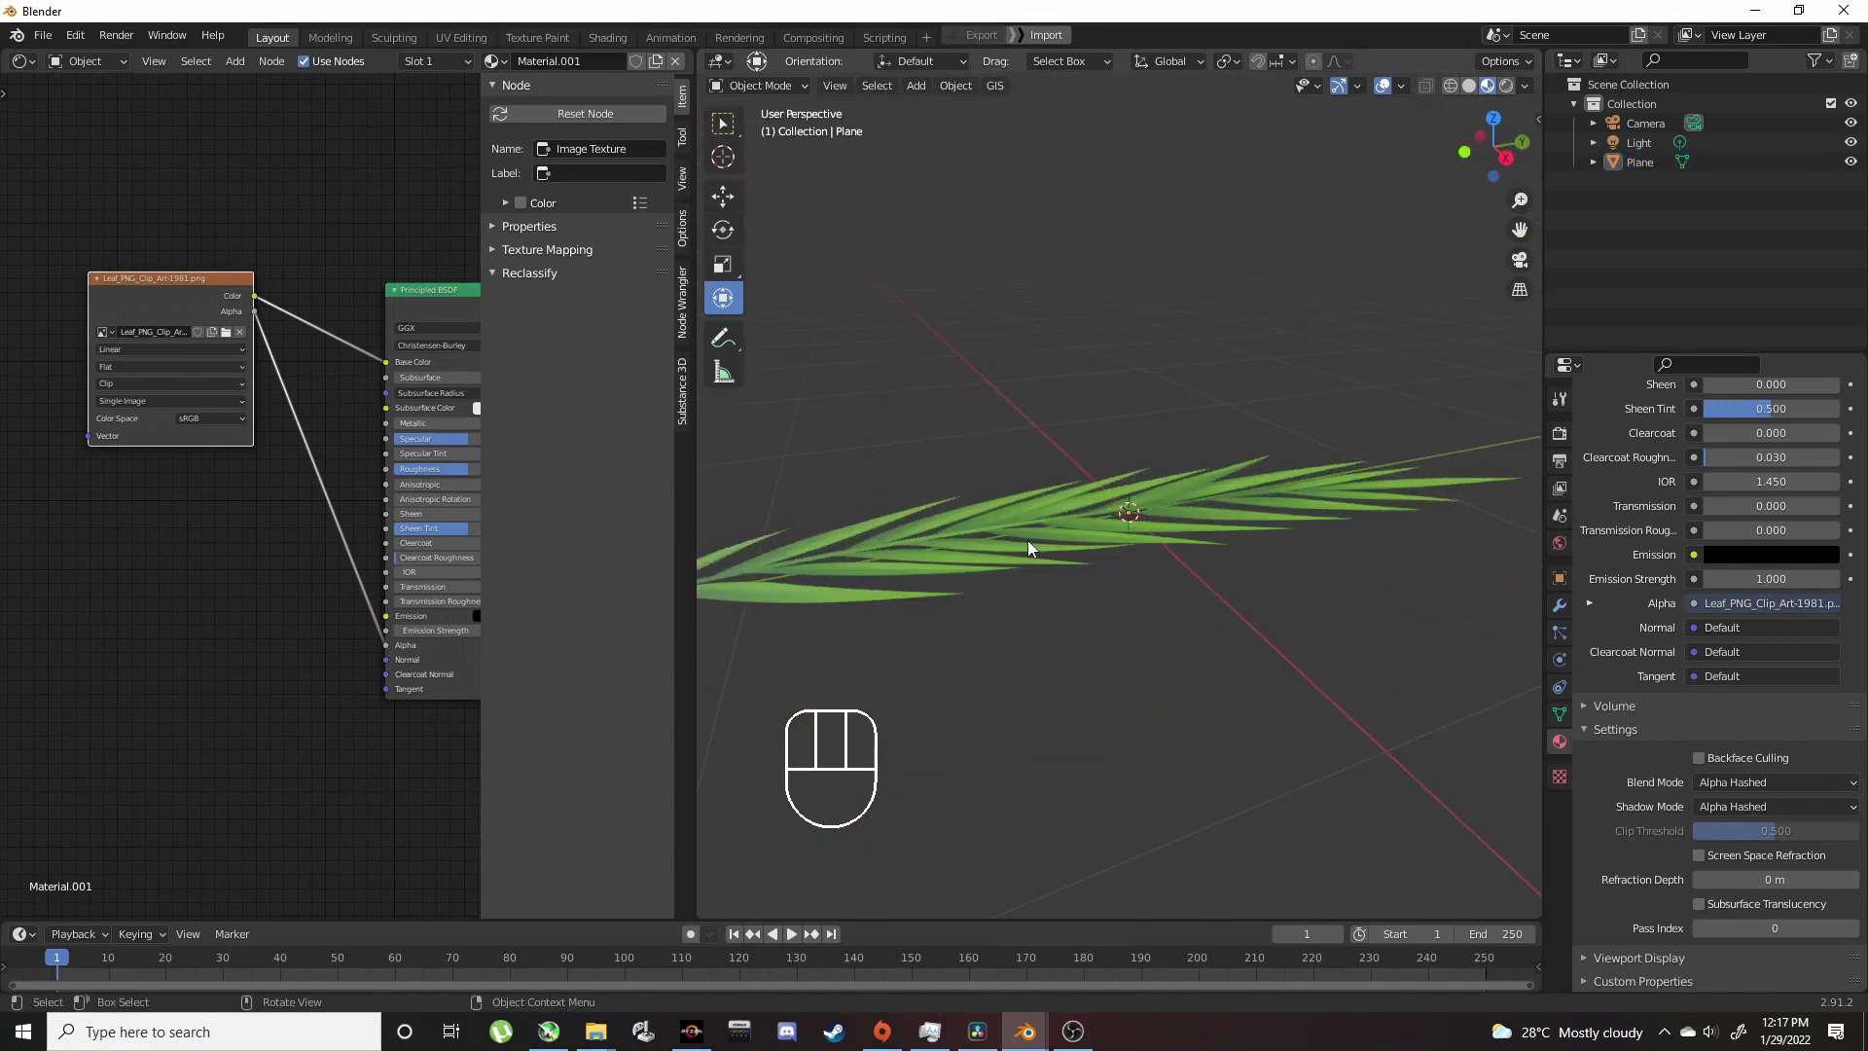
Step: Cut five edge loops across the leaf plane's length and return to Object Mode
{"action": "left_click_drag", "start_coordinate": [1070, 474], "coordinate": [1049, 533]}
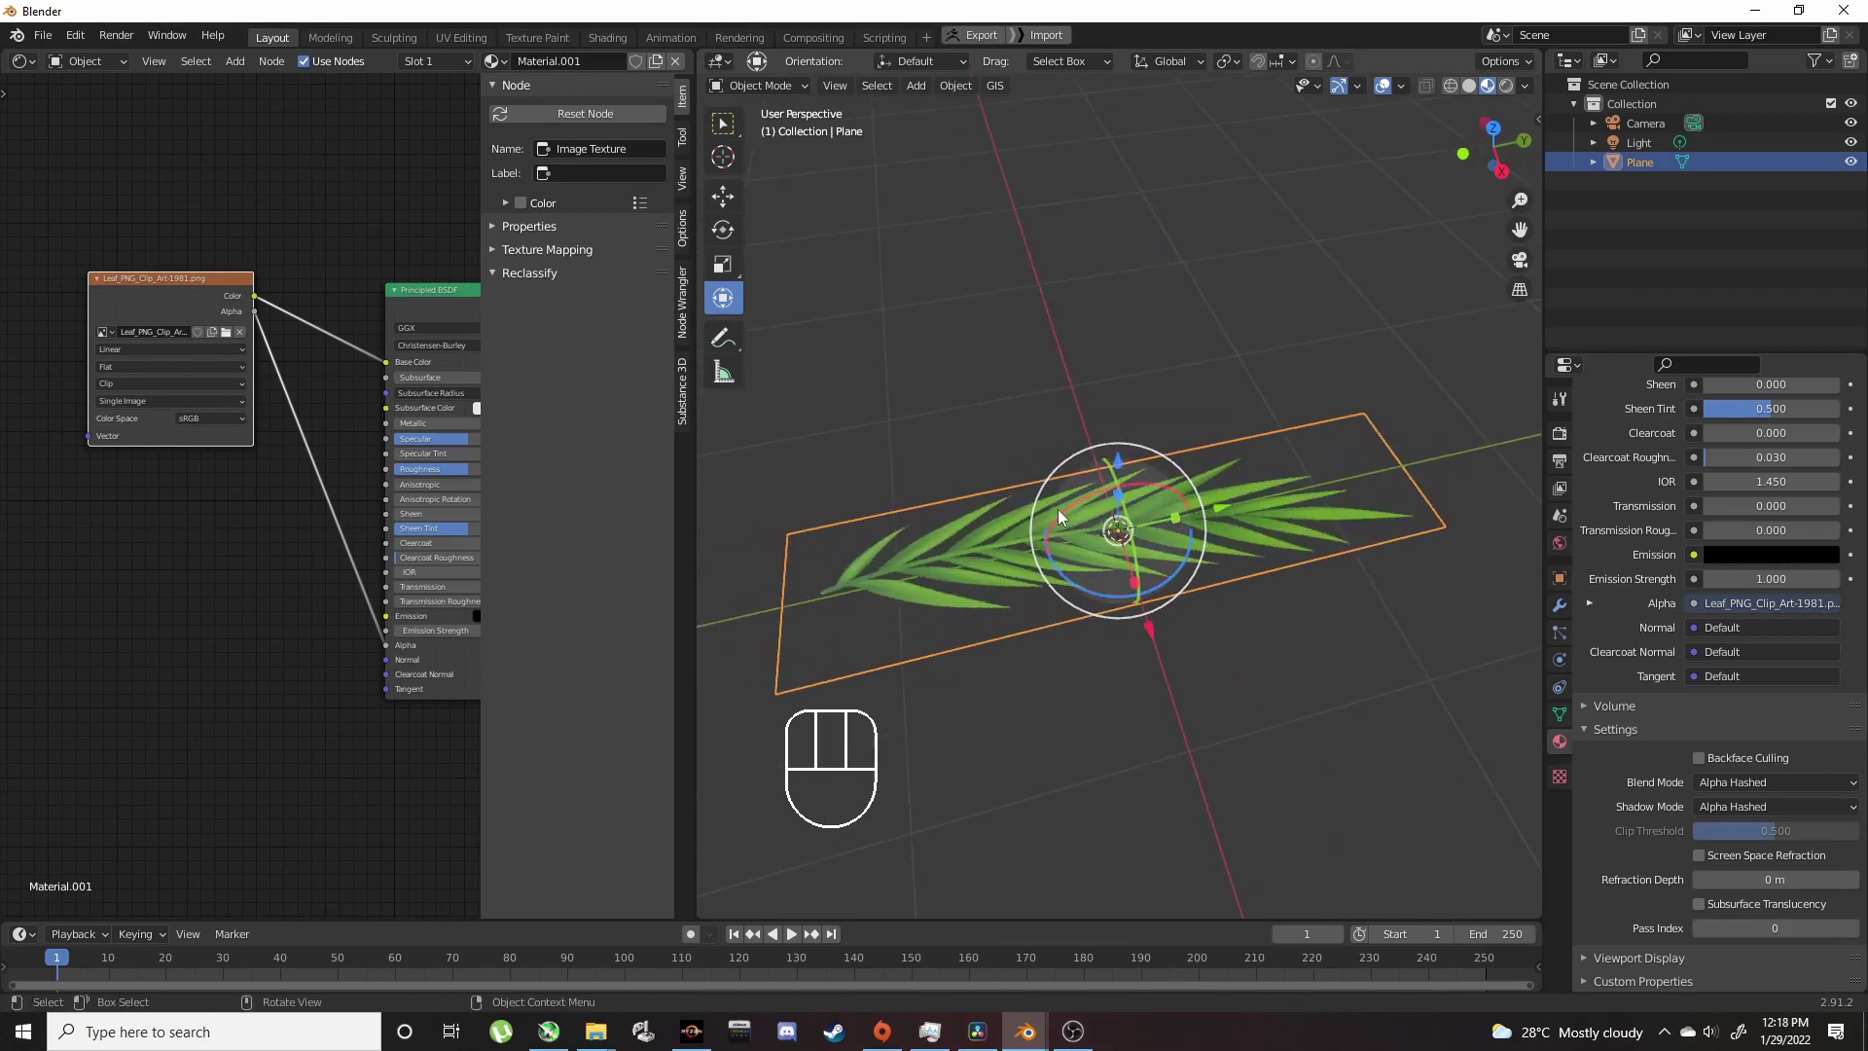
{"action": "key", "text": "Tab"}
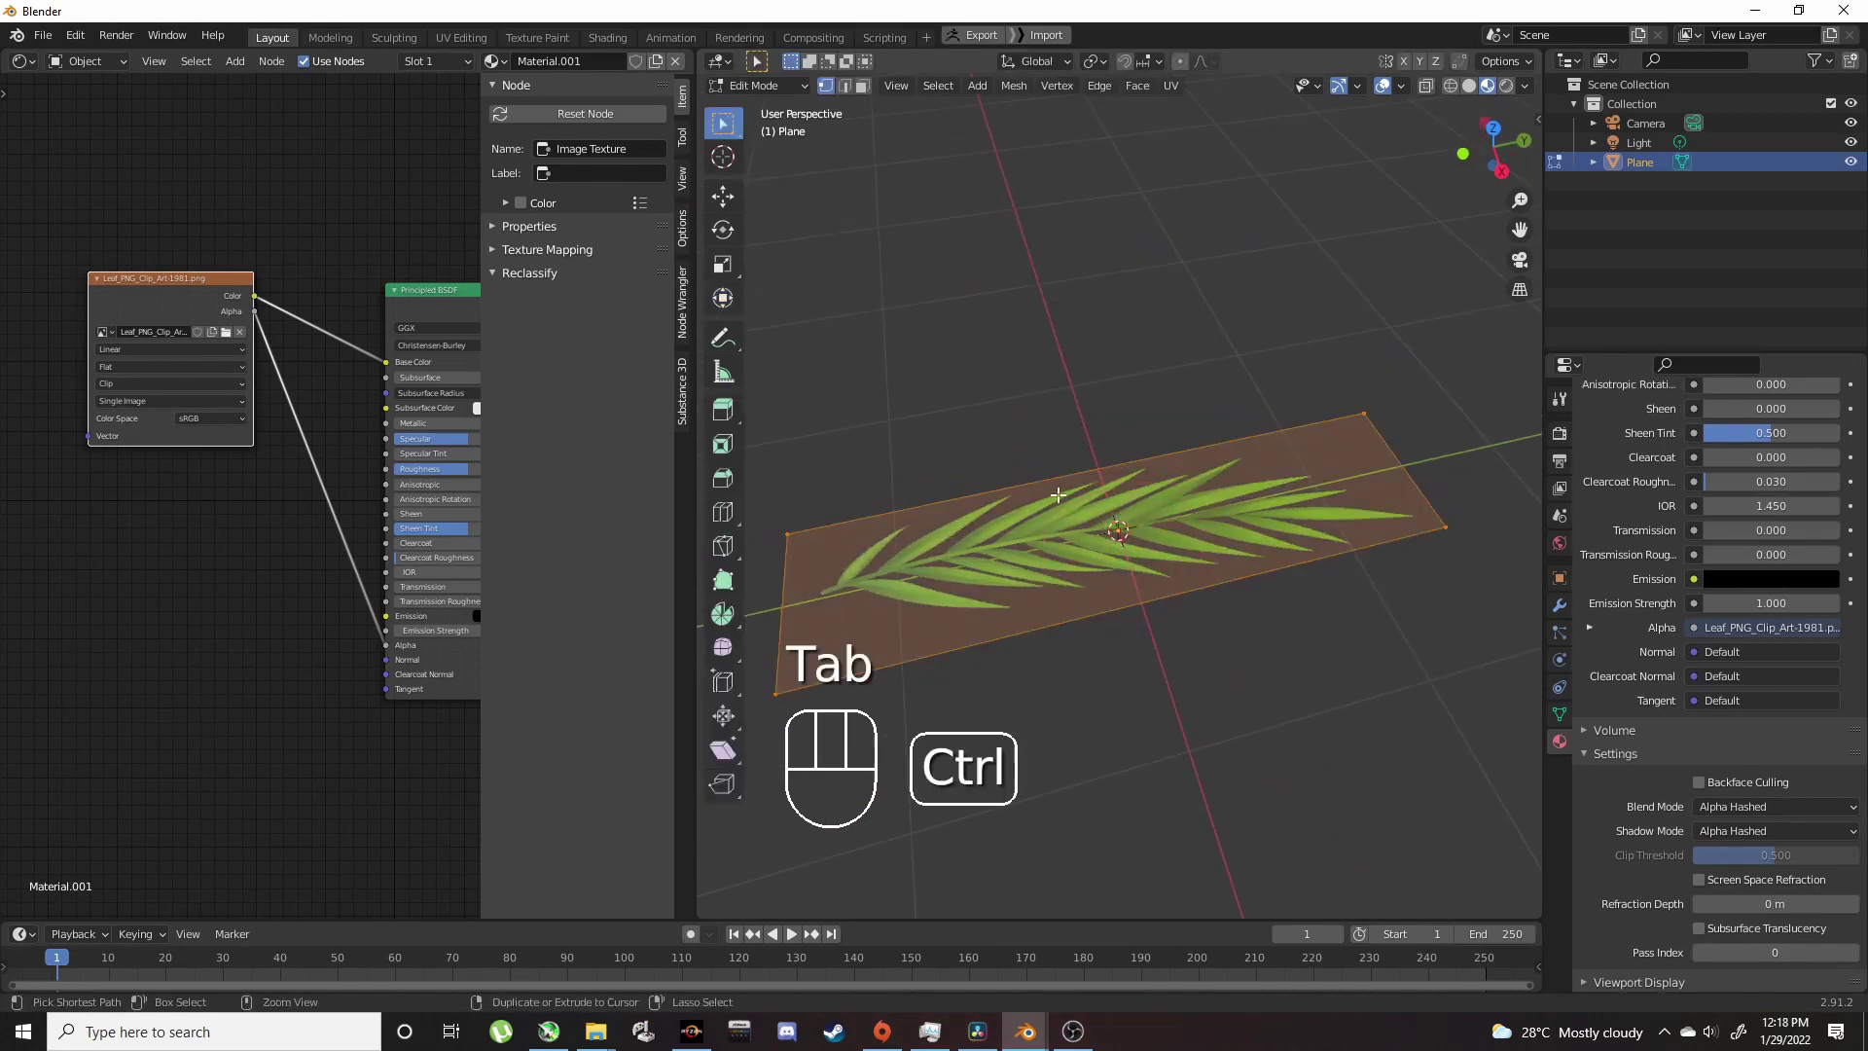
{"action": "key", "text": "ctrl+r"}
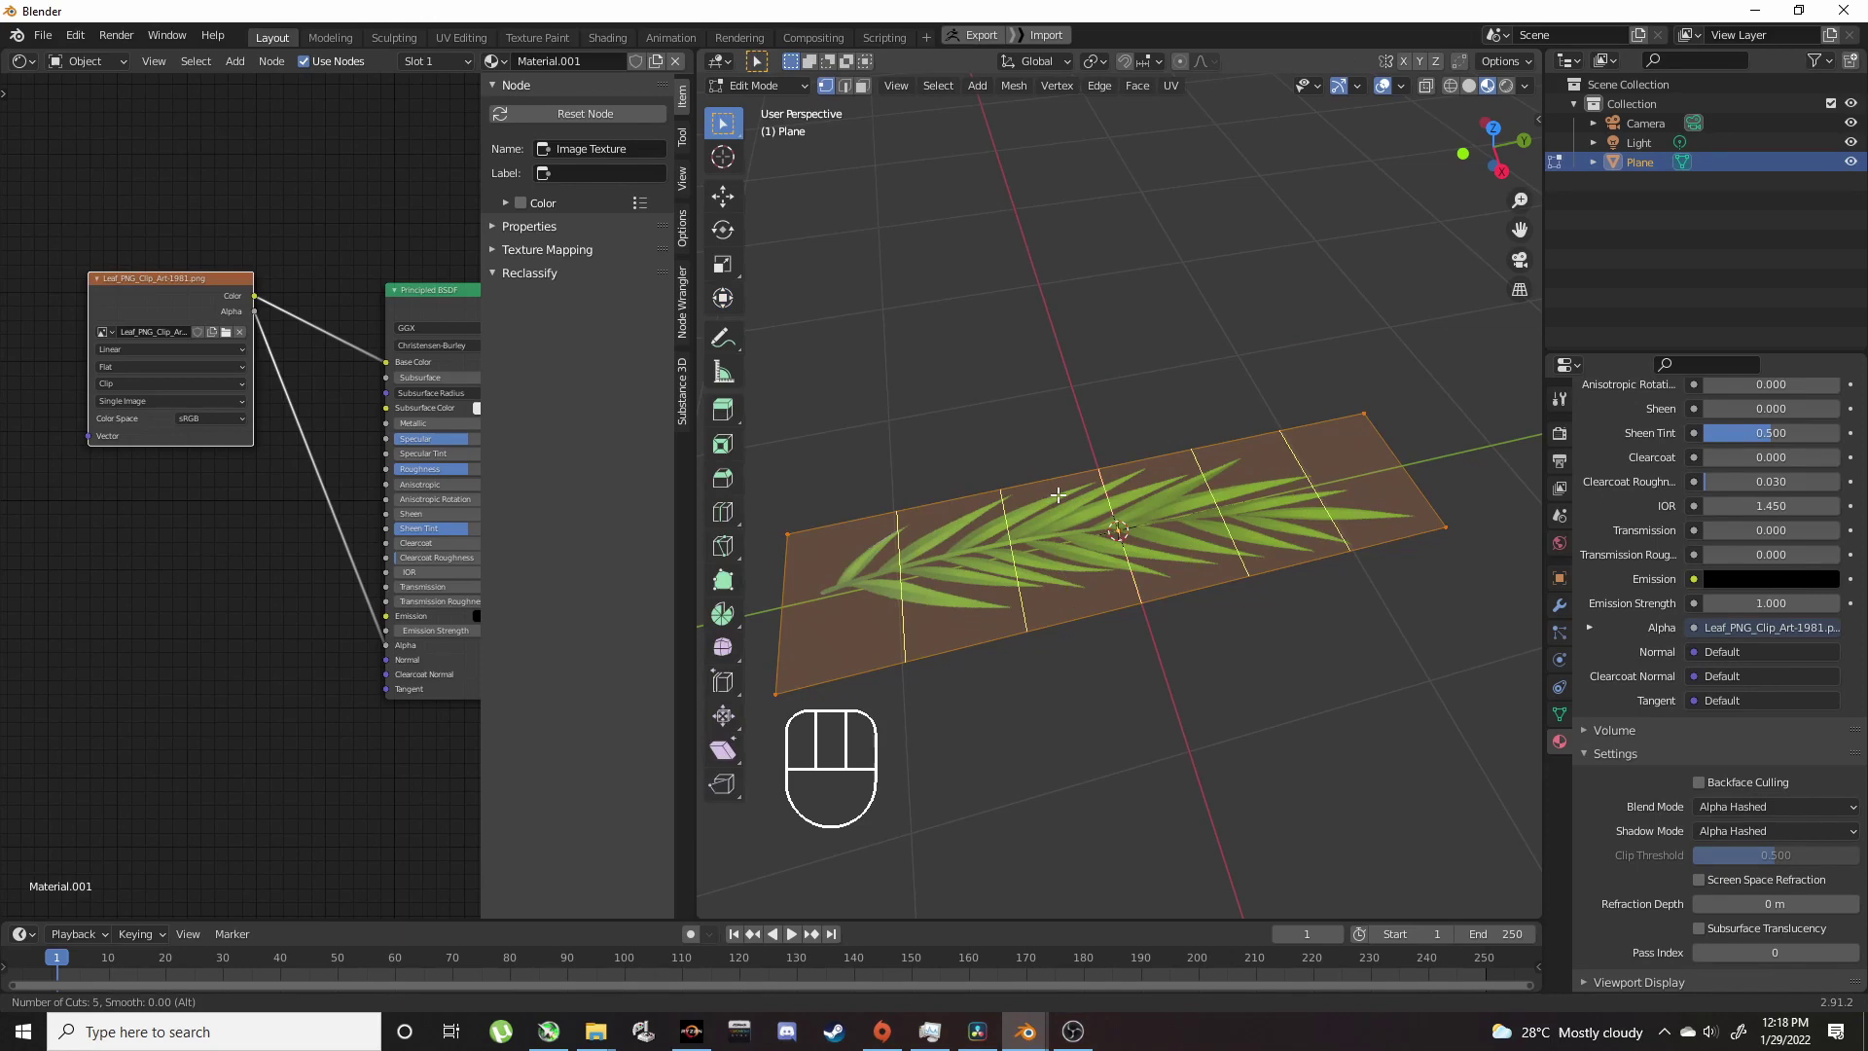
{"action": "left_click", "coordinate": [1058, 488]}
{"action": "left_click_drag", "start_coordinate": [1093, 456], "coordinate": [1215, 433]}
{"action": "key", "text": "Tab"}
{"action": "left_click", "coordinate": [1057, 434]}
{"action": "left_click_drag", "start_coordinate": [1017, 389], "coordinate": [1033, 376]}
{"action": "left_click_drag", "start_coordinate": [1046, 398], "coordinate": [1186, 401]}
{"action": "key", "text": "shift+a"}
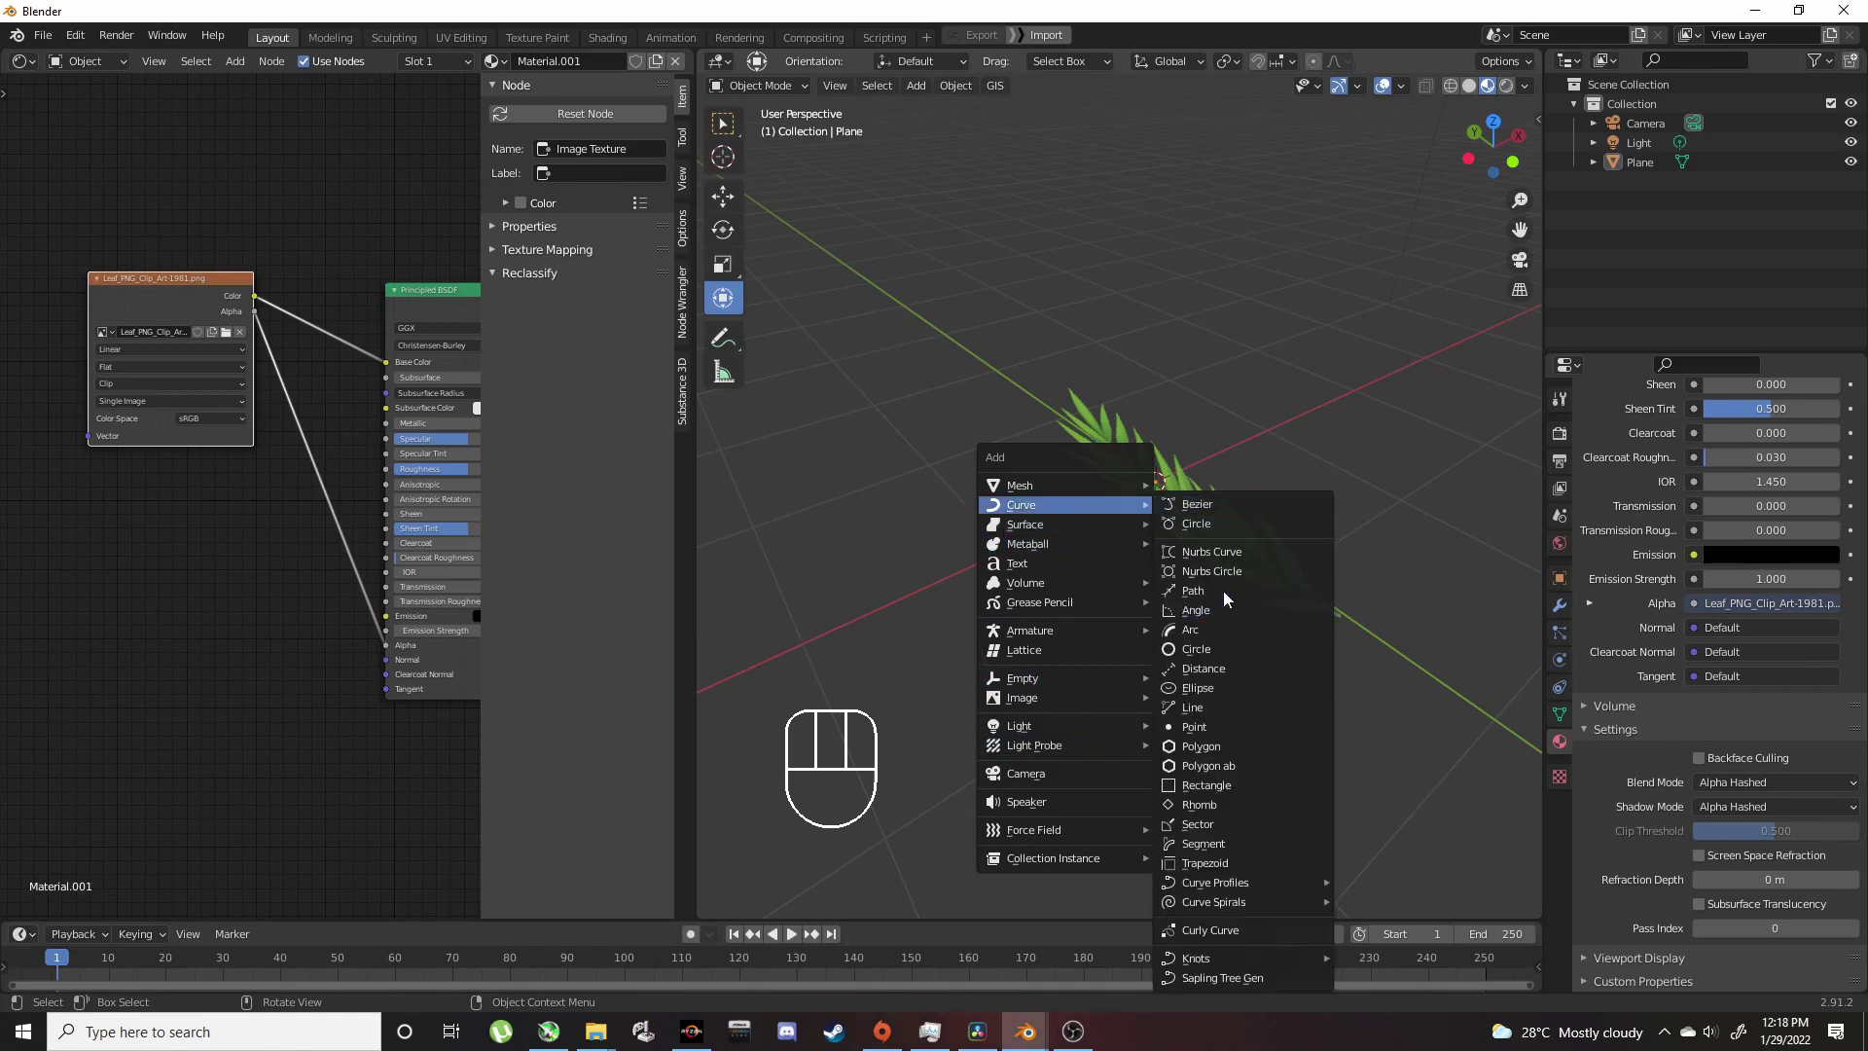
Step: Add a NURBS path, rotate it 90° and move it beside the leaf plane
{"action": "left_click_drag", "start_coordinate": [1154, 530], "coordinate": [1119, 546]}
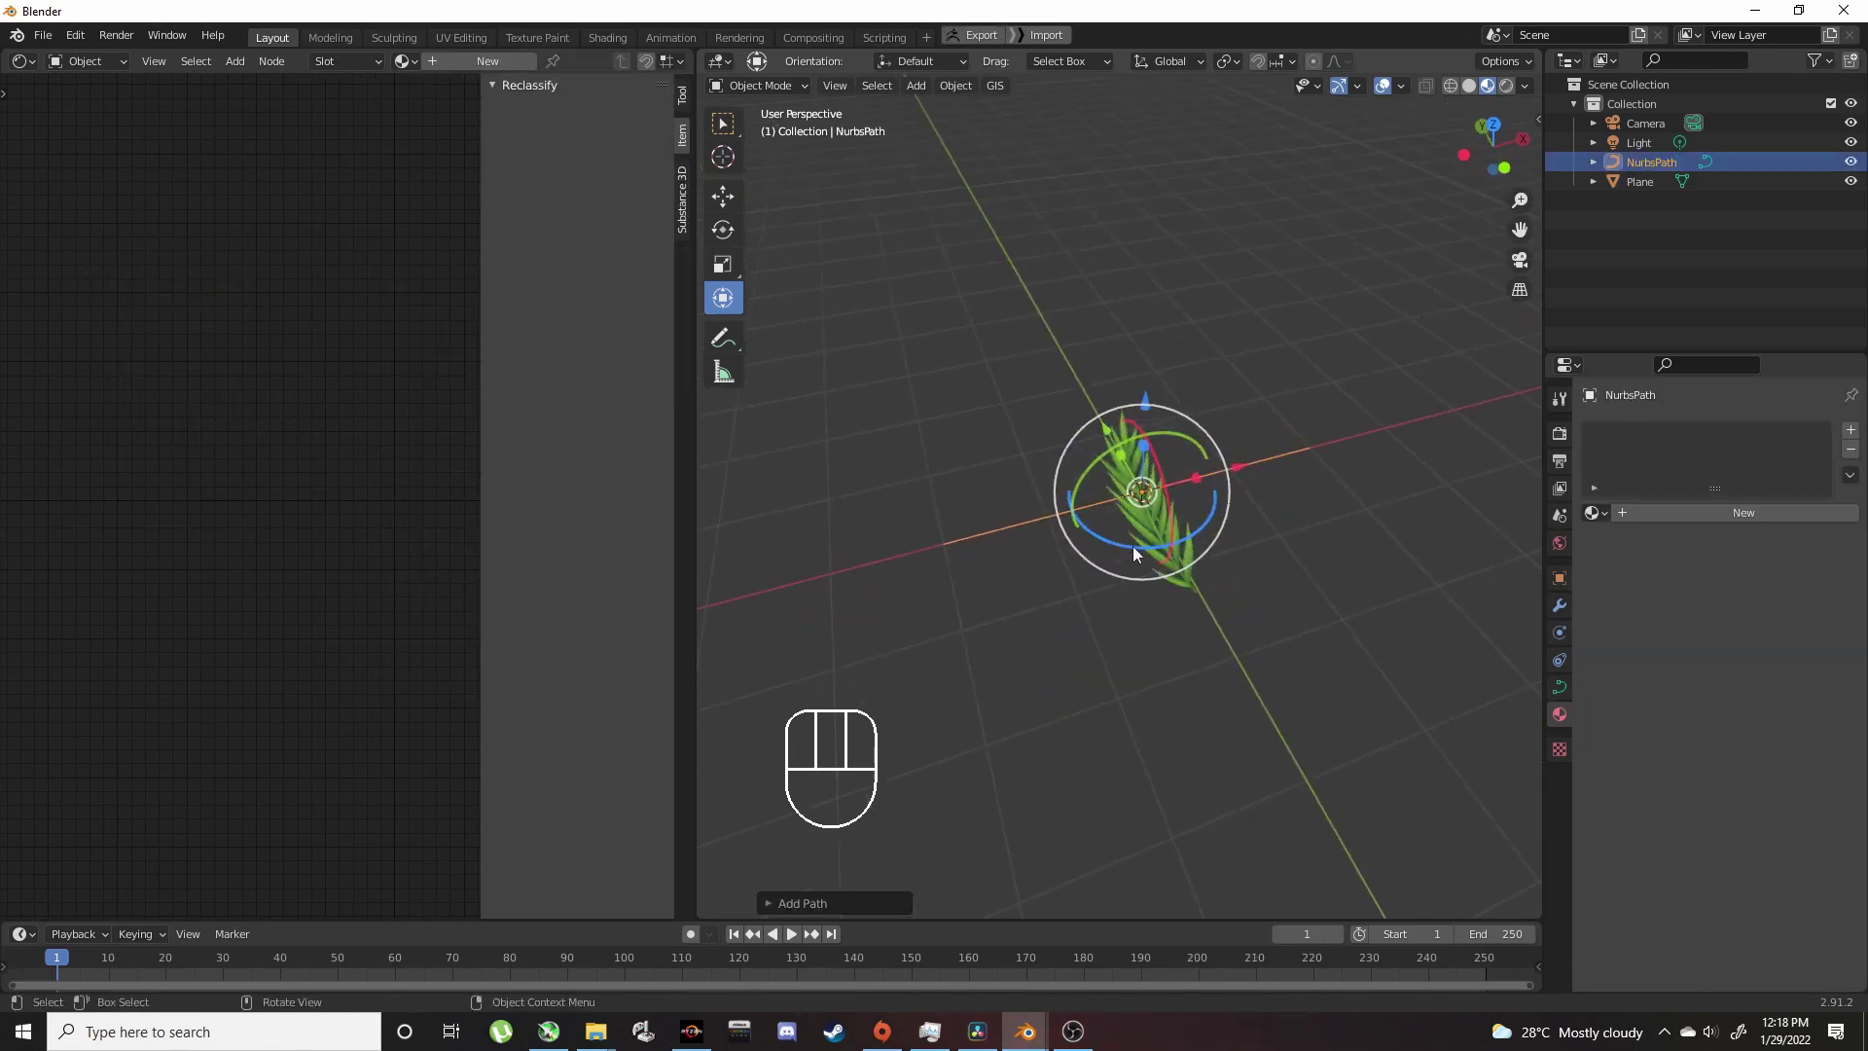
{"action": "left_click_drag", "start_coordinate": [1140, 555], "coordinate": [1127, 528]}
{"action": "key", "text": "KP_9"}
{"action": "key", "text": "KP_0"}
{"action": "key", "text": "KP_Enter"}
{"action": "left_click_drag", "start_coordinate": [1156, 510], "coordinate": [1249, 441]}
{"action": "left_click_drag", "start_coordinate": [1151, 387], "coordinate": [1160, 348]}
Step: Scale the path down and inspect it beside the leaf from several angles
{"action": "key", "text": "s"}
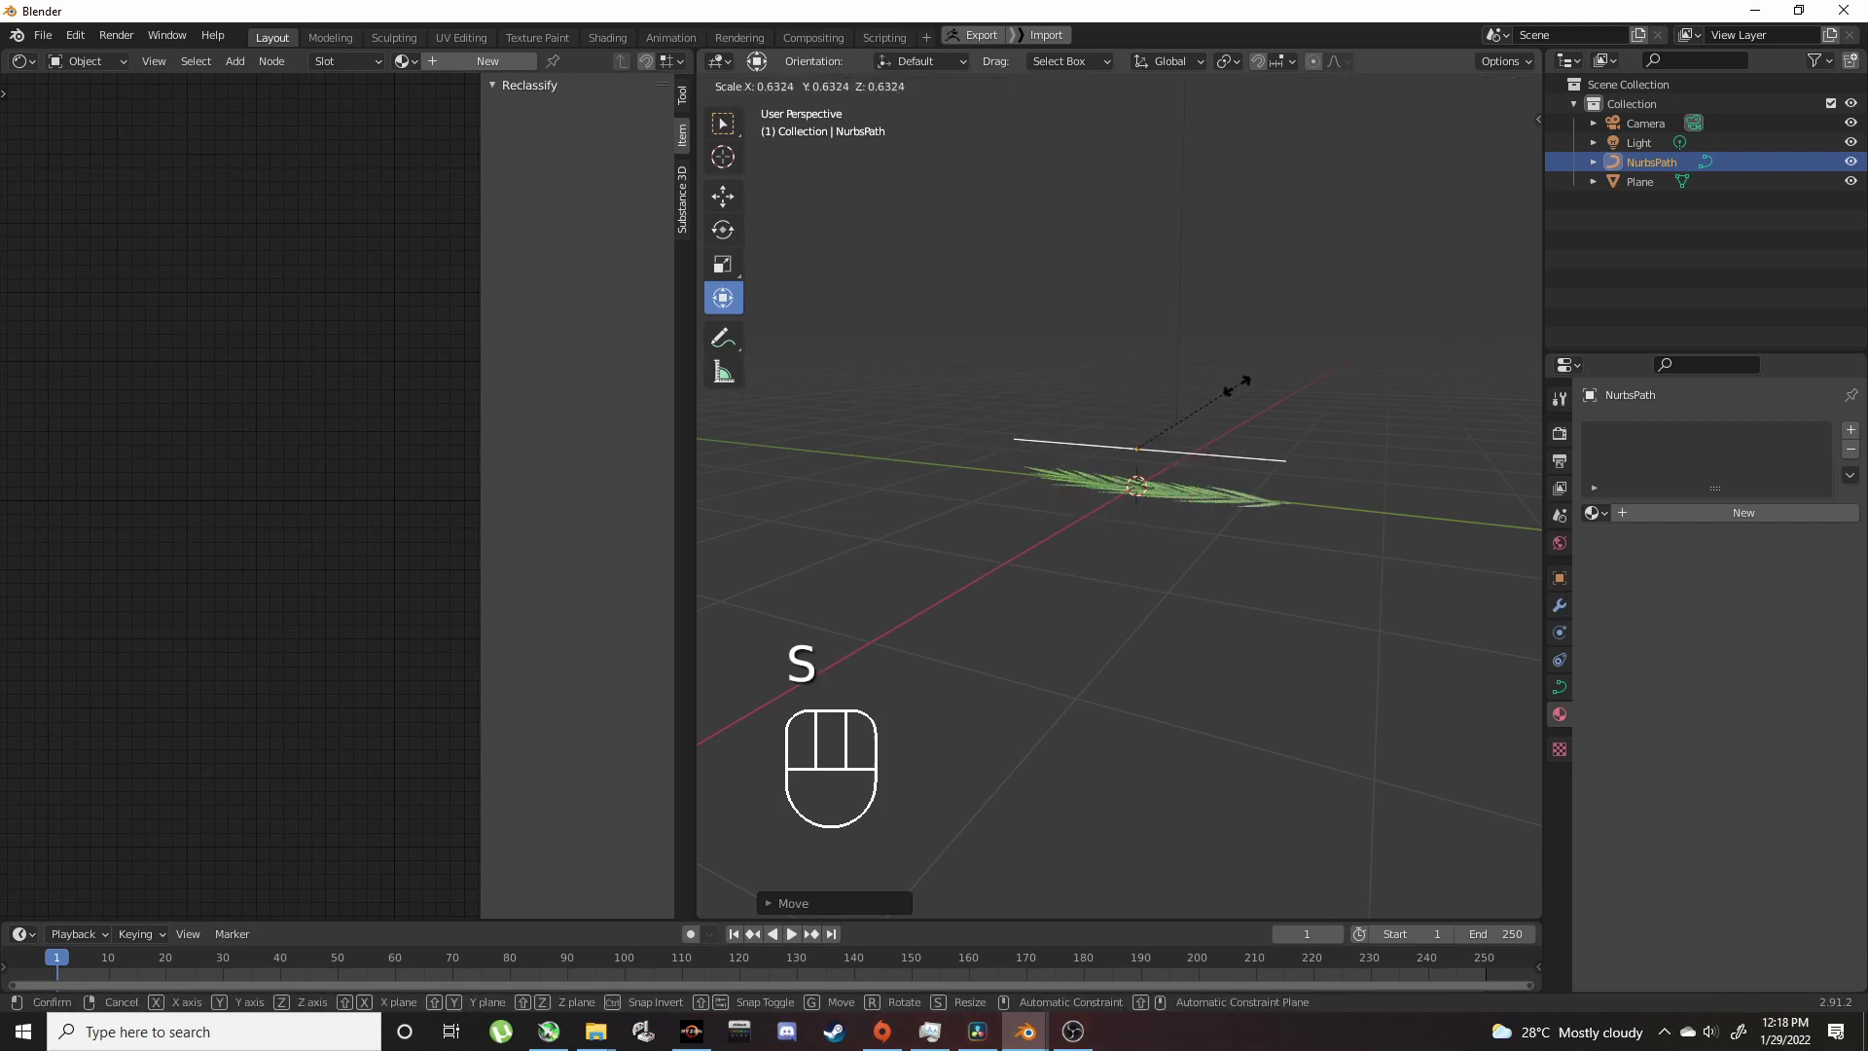
{"action": "left_click", "coordinate": [1244, 393]}
{"action": "left_click_drag", "start_coordinate": [1267, 447], "coordinate": [1289, 573]}
{"action": "left_click_drag", "start_coordinate": [1245, 541], "coordinate": [1262, 418]}
{"action": "left_click_drag", "start_coordinate": [1259, 489], "coordinate": [1143, 511]}
{"action": "middle_click", "coordinate": [1146, 605]}
{"action": "left_click_drag", "start_coordinate": [1126, 609], "coordinate": [999, 525]}
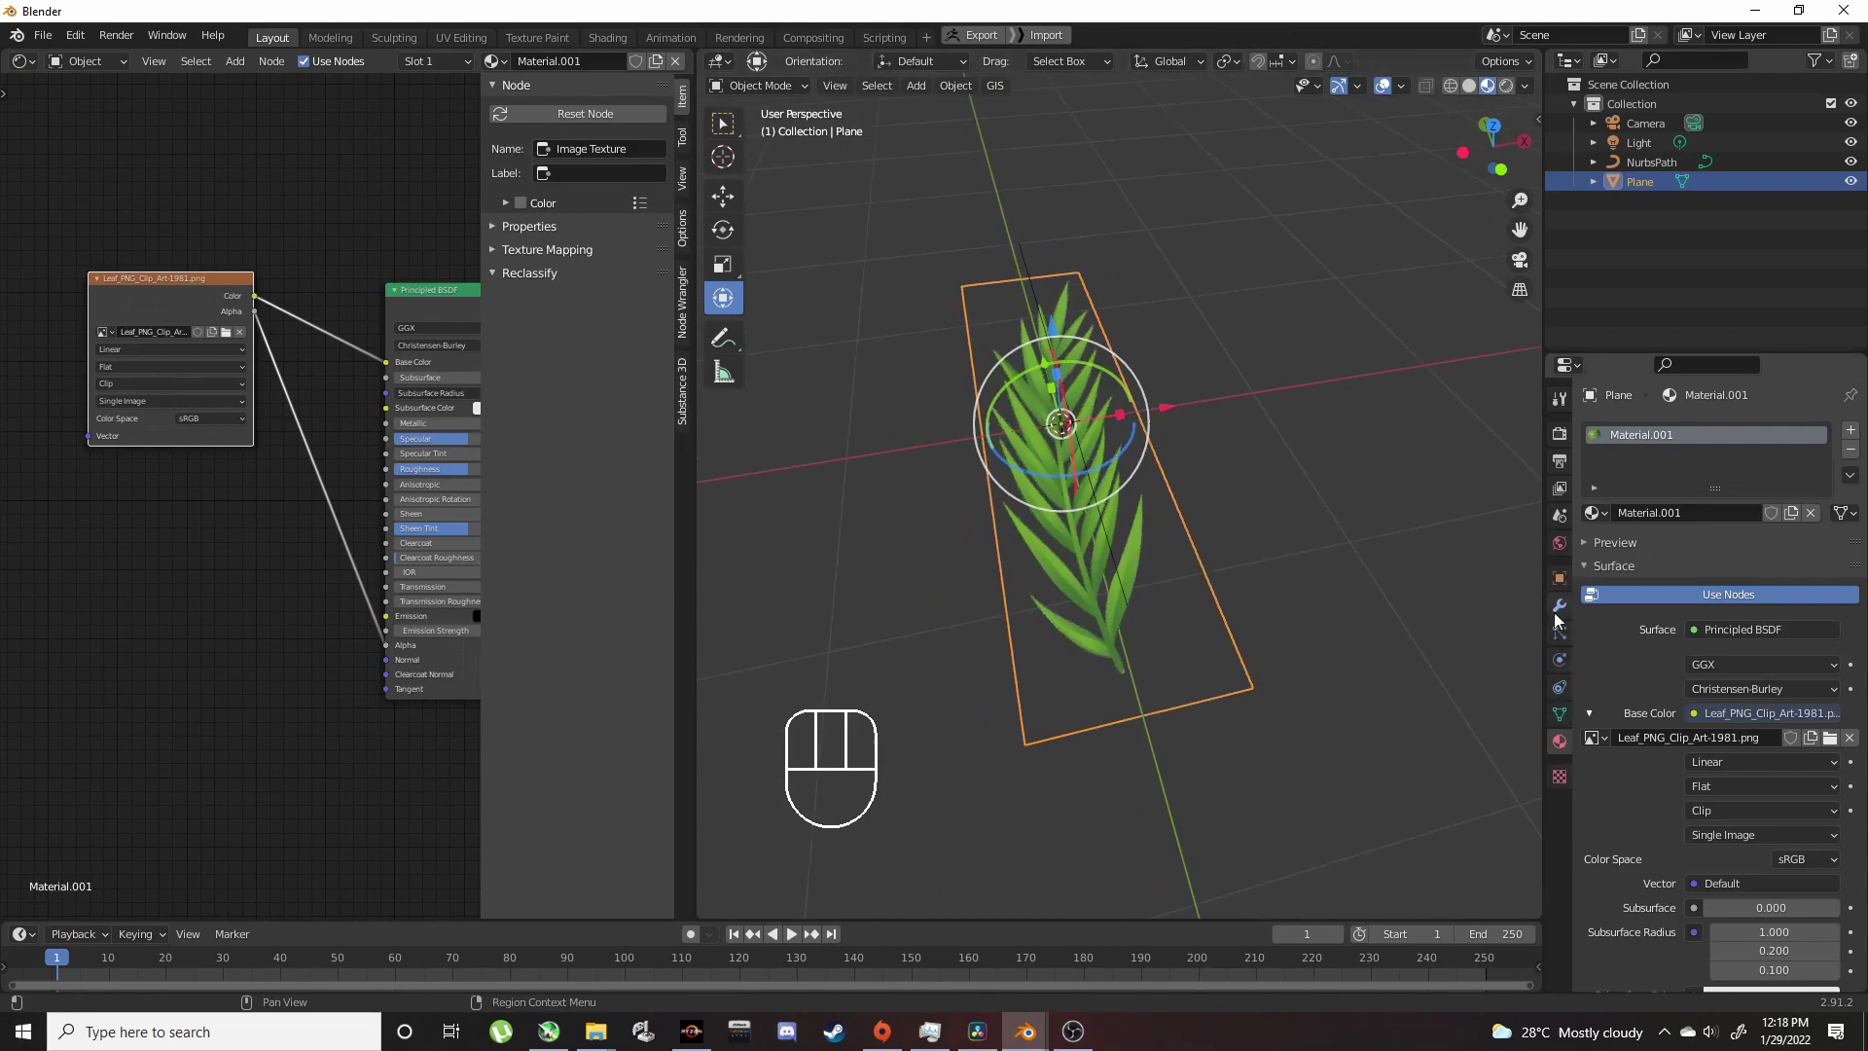
Step: Add a Curve modifier to the leaf plane targeting the NurbsPath
{"action": "left_click", "coordinate": [1566, 611]}
{"action": "left_click_drag", "start_coordinate": [1678, 434], "coordinate": [1648, 540]}
{"action": "left_click_drag", "start_coordinate": [1297, 499], "coordinate": [1412, 455]}
{"action": "left_click", "coordinate": [1831, 502]}
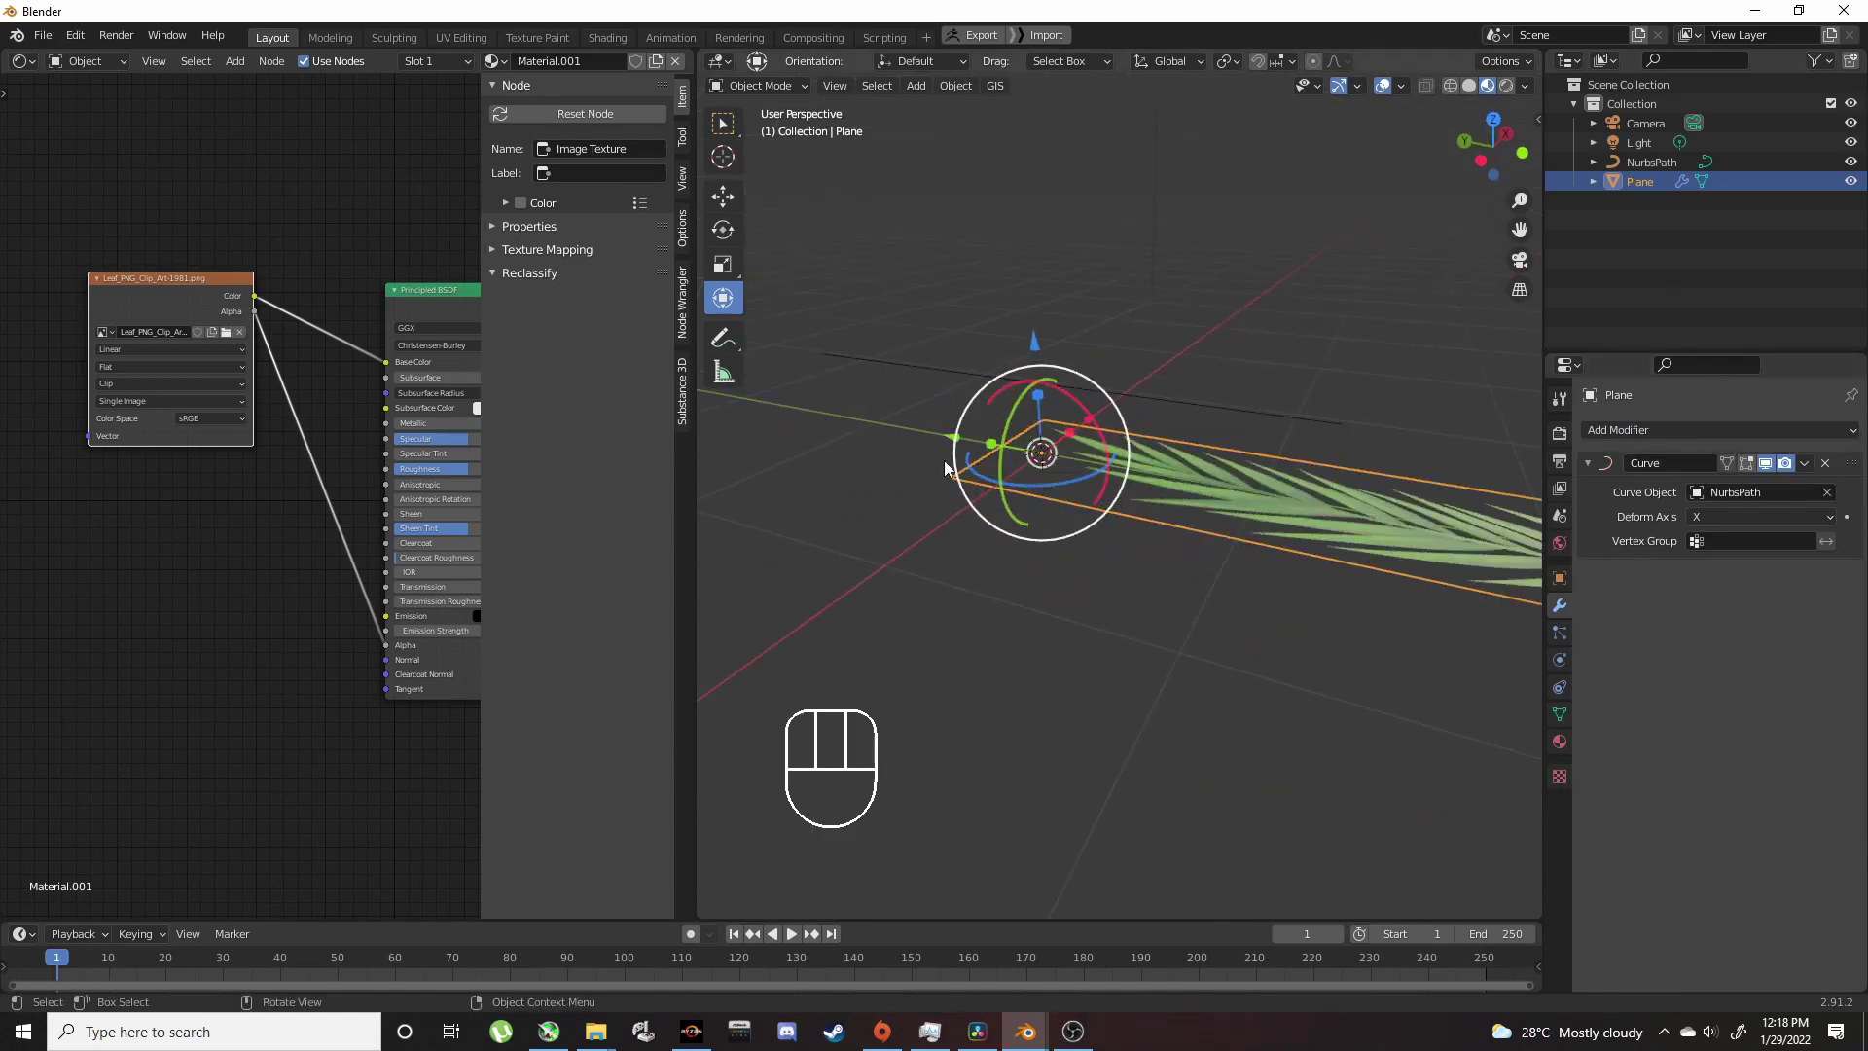
{"action": "middle_click", "coordinate": [970, 522]}
{"action": "middle_click", "coordinate": [1099, 507]}
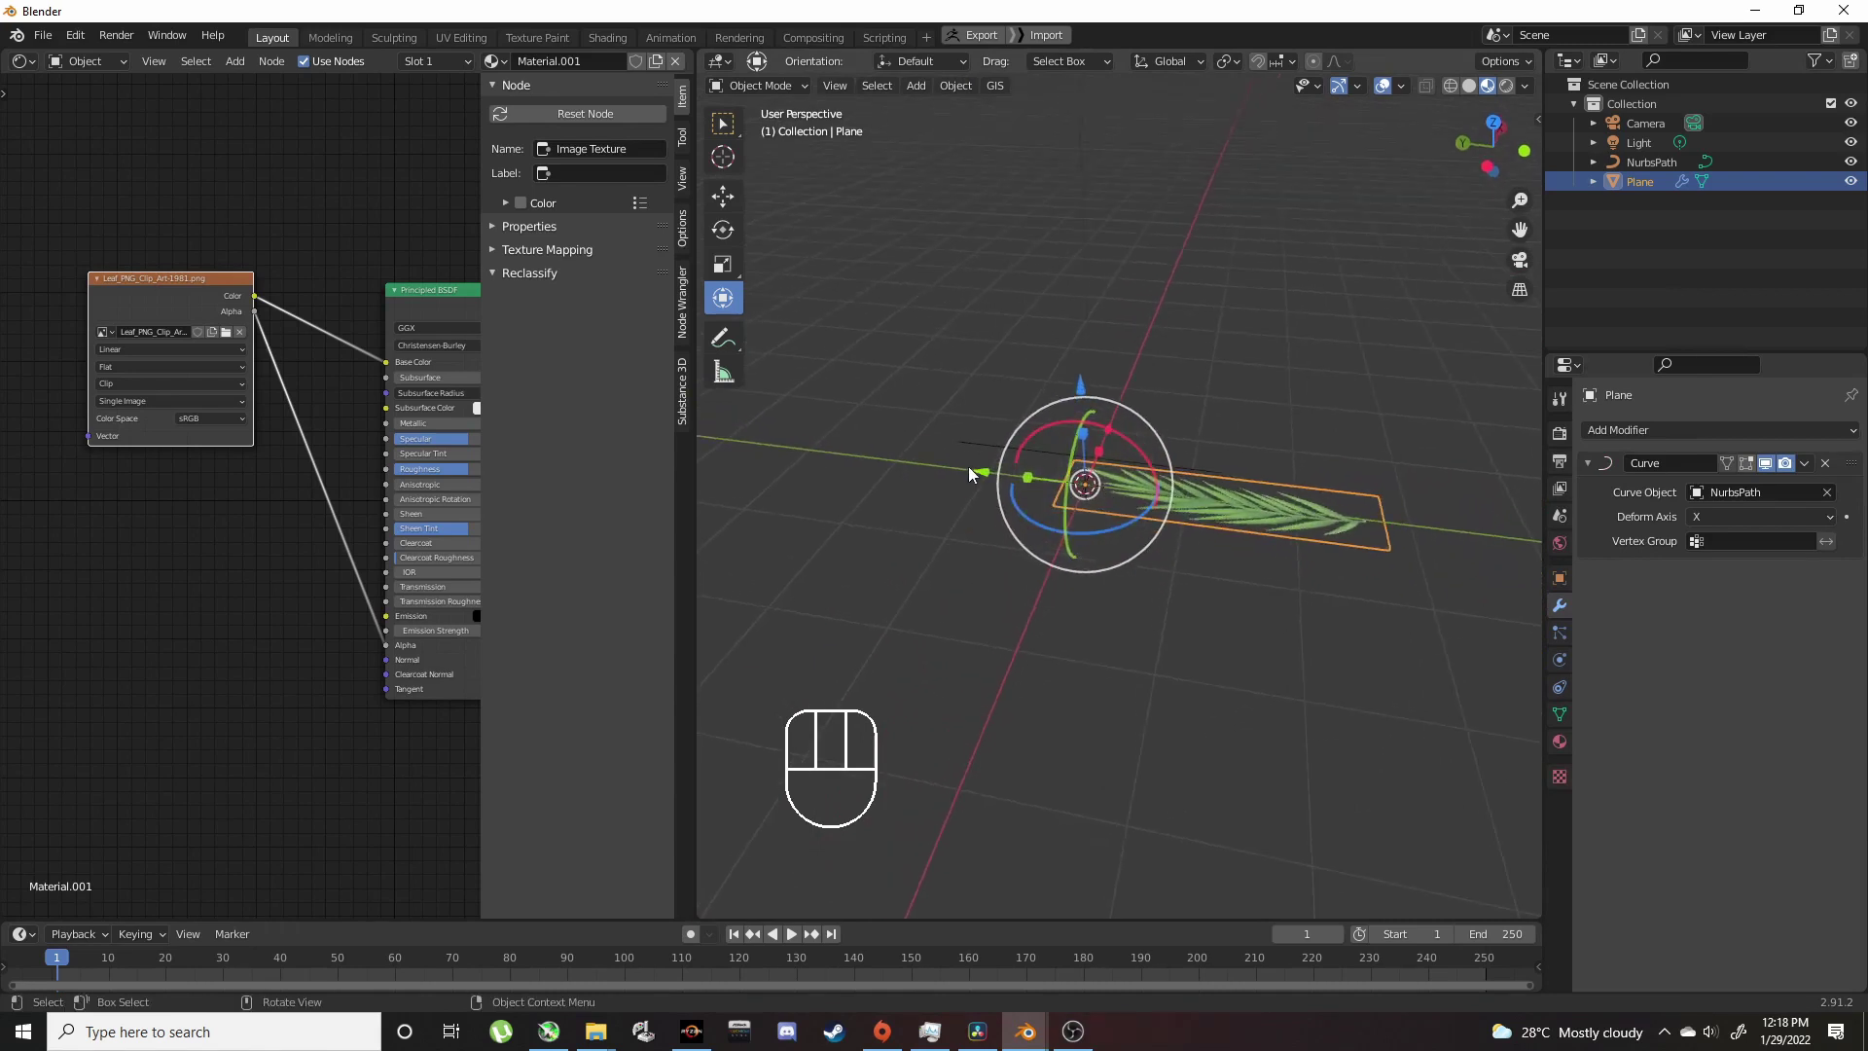
{"action": "left_click_drag", "start_coordinate": [975, 468], "coordinate": [850, 465]}
{"action": "left_click_drag", "start_coordinate": [1016, 487], "coordinate": [1024, 484]}
Step: Edit the path and raise its control points into an arch so the leaf bends
{"action": "left_click", "coordinate": [1060, 420]}
{"action": "left_click_drag", "start_coordinate": [1056, 425], "coordinate": [1096, 384]}
{"action": "left_click_drag", "start_coordinate": [1111, 402], "coordinate": [1125, 473]}
{"action": "middle_click", "coordinate": [1125, 471]}
{"action": "key", "text": "Tab"}
{"action": "left_click", "coordinate": [1016, 497]}
{"action": "key", "text": "g"}
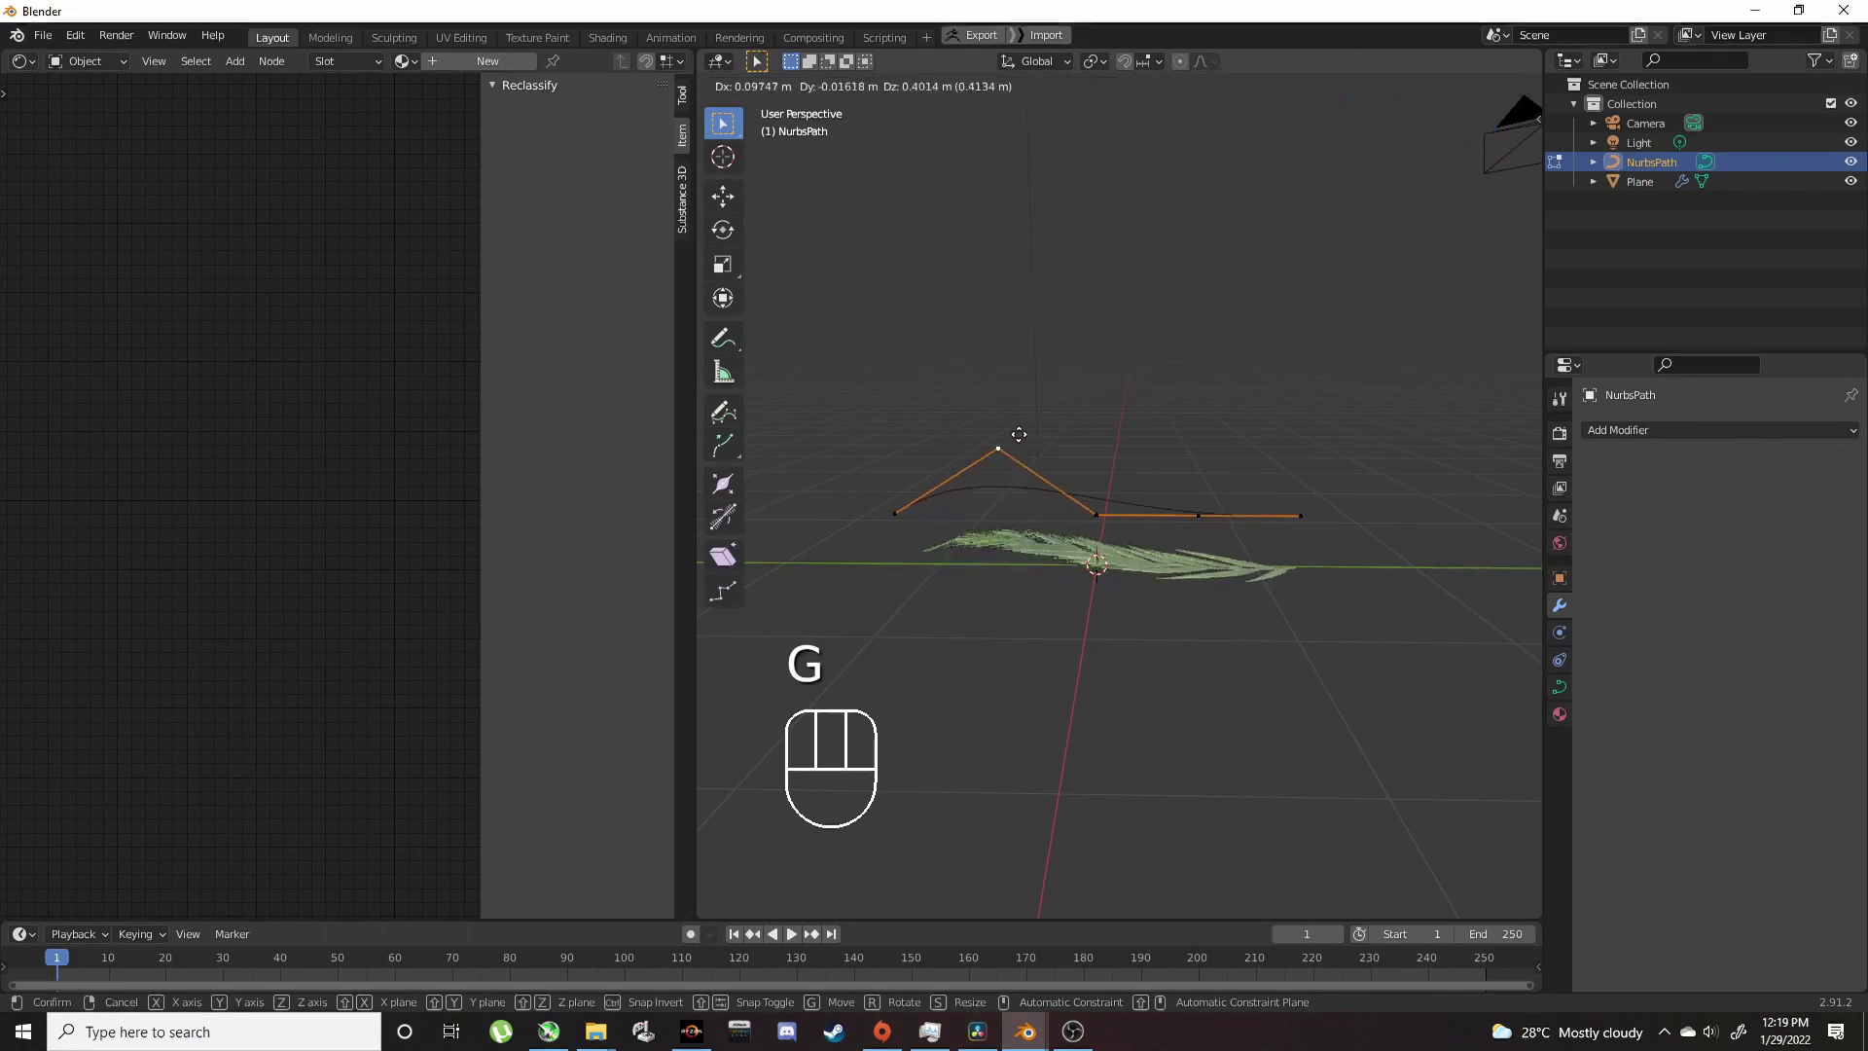
{"action": "left_click", "coordinate": [1019, 409]}
{"action": "left_click", "coordinate": [1108, 506]}
{"action": "key", "text": "g"}
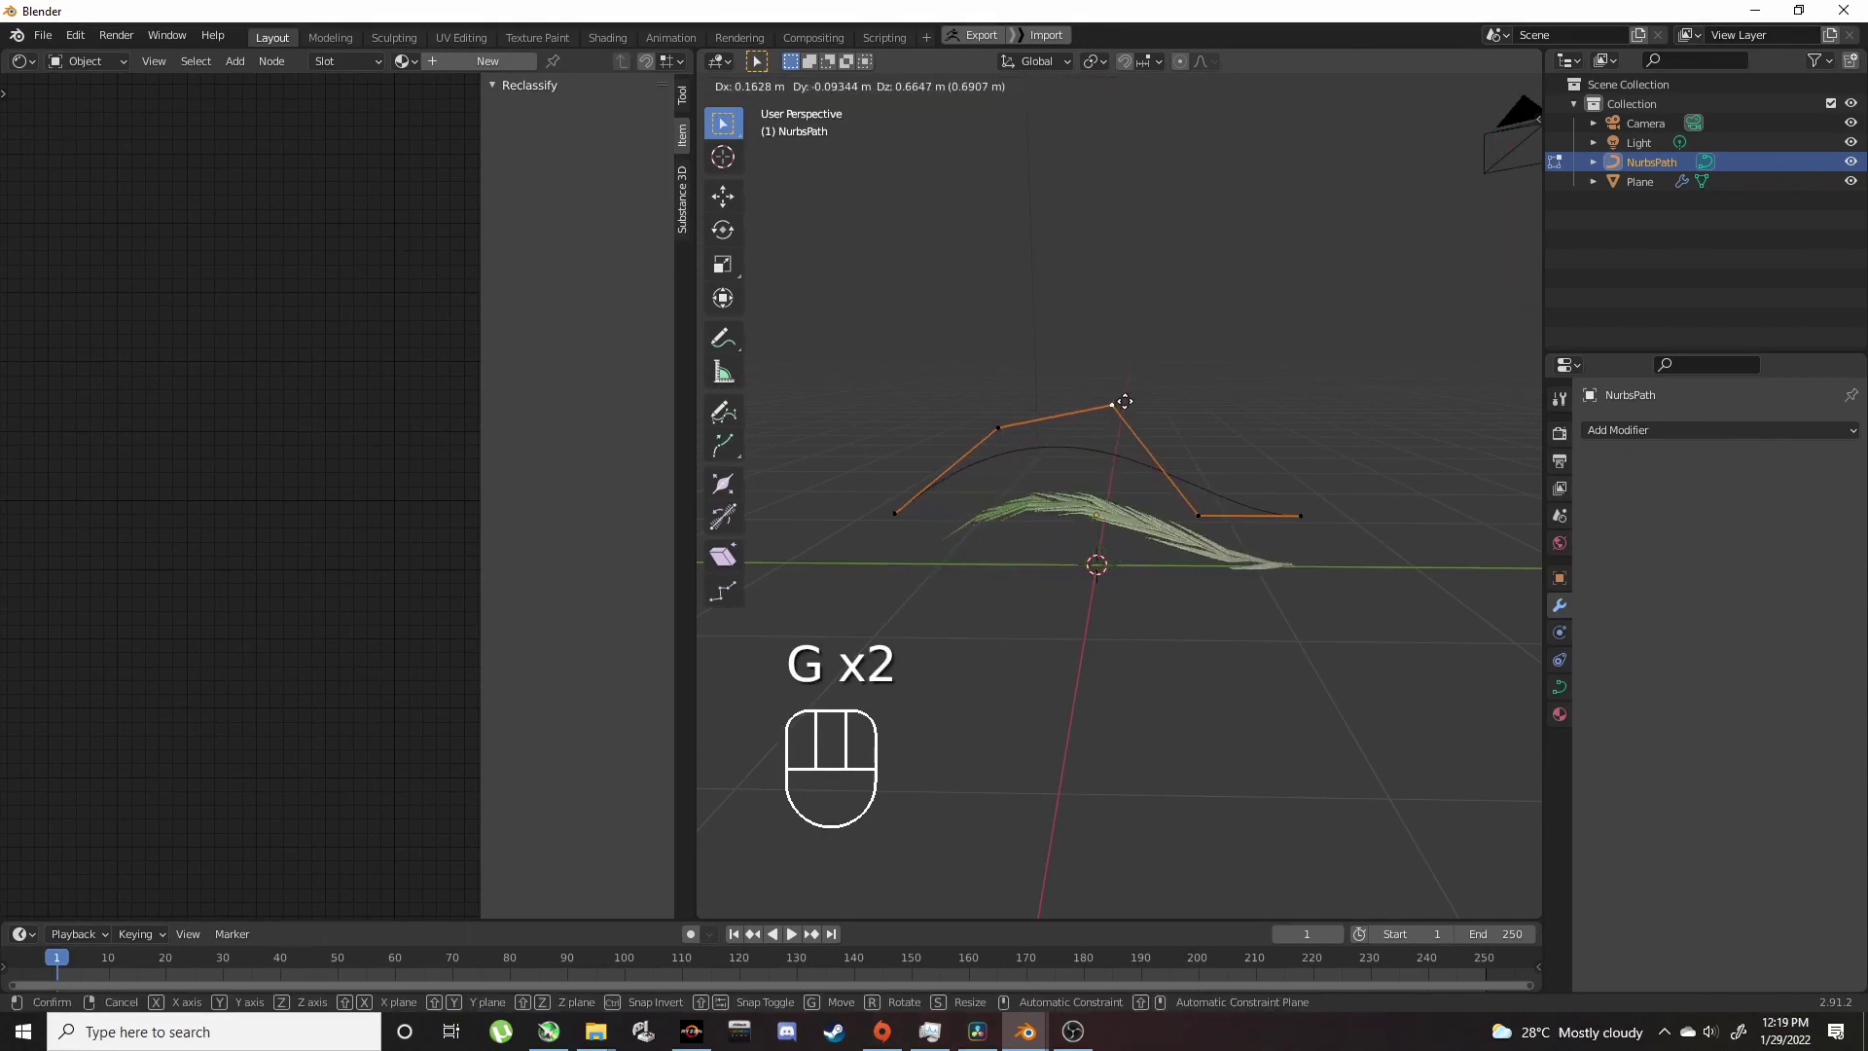
{"action": "left_click_drag", "start_coordinate": [1125, 392], "coordinate": [1125, 392]}
{"action": "left_click", "coordinate": [1195, 498]}
{"action": "key", "text": "g"}
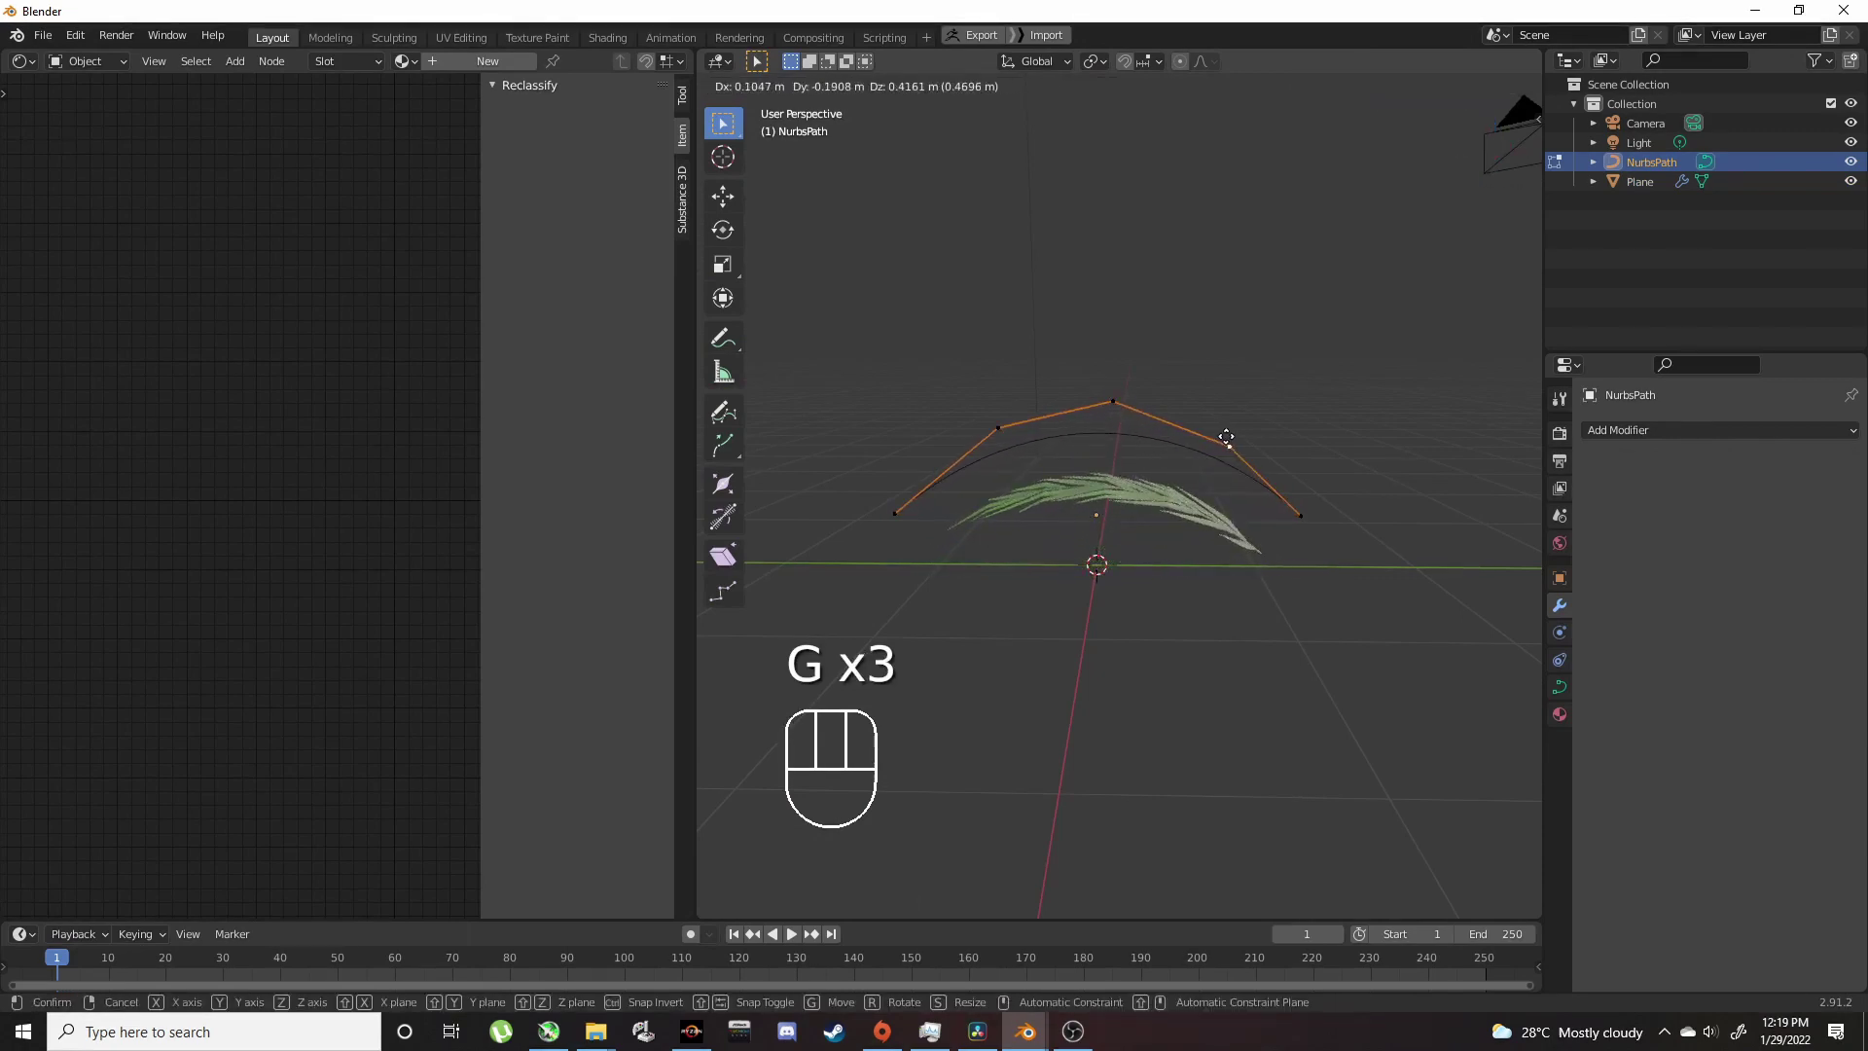
{"action": "left_click", "coordinate": [1223, 462]}
Step: Leave path editing, reselect the leaf plane and inspect the bent leaf
{"action": "left_click_drag", "start_coordinate": [1184, 487], "coordinate": [938, 563]}
{"action": "key", "text": "Tab"}
{"action": "left_click", "coordinate": [1092, 521]}
{"action": "right_click", "coordinate": [1086, 513]}
{"action": "left_click_drag", "start_coordinate": [1077, 506], "coordinate": [1321, 515]}
{"action": "left_click_drag", "start_coordinate": [1278, 453], "coordinate": [1282, 496]}
{"action": "left_click_drag", "start_coordinate": [1199, 594], "coordinate": [1220, 517]}
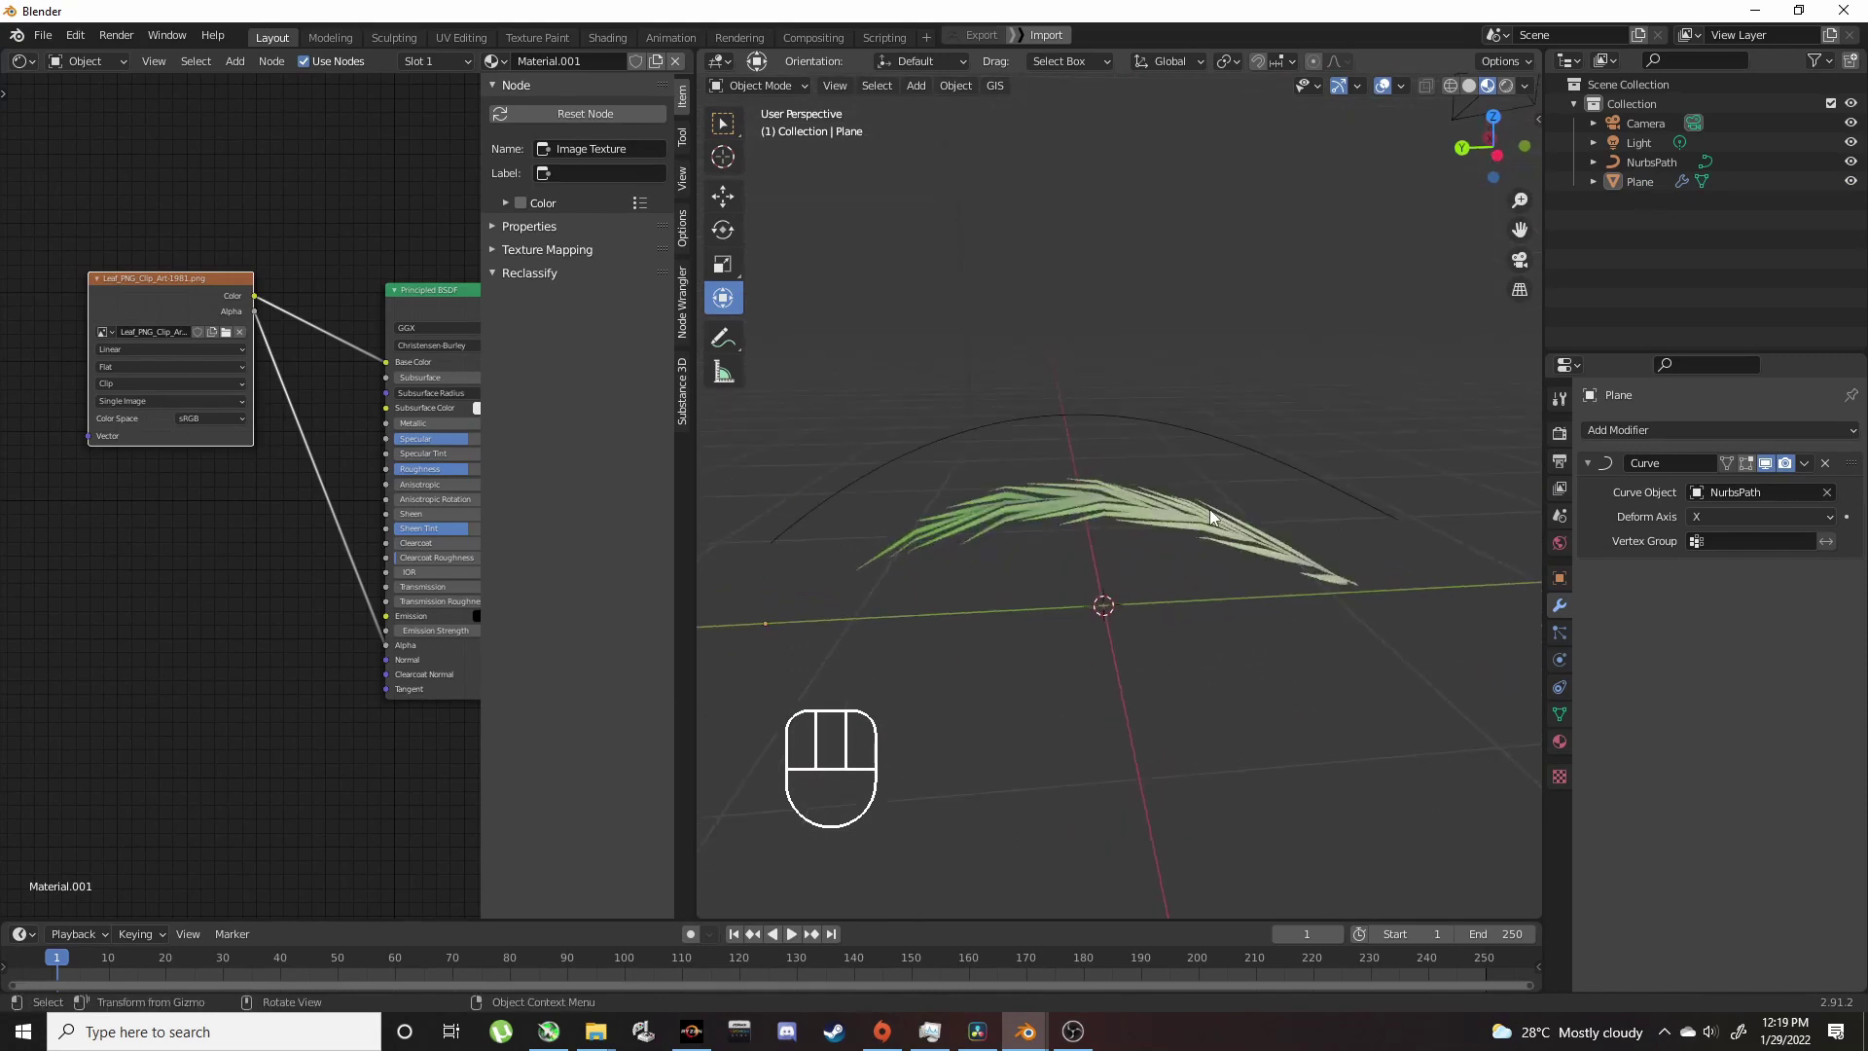
Step: Duplicate the bent leaf plane with Shift+D and drop the copy beside the original
{"action": "left_click", "coordinate": [1217, 517]}
{"action": "middle_click", "coordinate": [1213, 481]}
{"action": "key", "text": "shift+d"}
{"action": "left_click", "coordinate": [1182, 492]}
{"action": "left_click", "coordinate": [1180, 495]}
Step: Rotate the duplicate leaf with the gizmo so its leaf image faces outward
{"action": "left_click_drag", "start_coordinate": [1810, 462], "coordinate": [1754, 494]}
{"action": "left_click_drag", "start_coordinate": [834, 493], "coordinate": [901, 481]}
{"action": "left_click_drag", "start_coordinate": [872, 466], "coordinate": [917, 254]}
{"action": "left_click_drag", "start_coordinate": [1126, 321], "coordinate": [840, 366]}
{"action": "left_click_drag", "start_coordinate": [1116, 372], "coordinate": [1110, 429]}
{"action": "left_click_drag", "start_coordinate": [1104, 459], "coordinate": [1053, 446]}
{"action": "left_click_drag", "start_coordinate": [1114, 444], "coordinate": [1026, 494]}
{"action": "left_click_drag", "start_coordinate": [1148, 344], "coordinate": [1173, 118]}
{"action": "left_click_drag", "start_coordinate": [1084, 296], "coordinate": [1167, 261]}
{"action": "left_click_drag", "start_coordinate": [1200, 304], "coordinate": [1217, 380]}
{"action": "left_click_drag", "start_coordinate": [1193, 429], "coordinate": [1150, 432]}
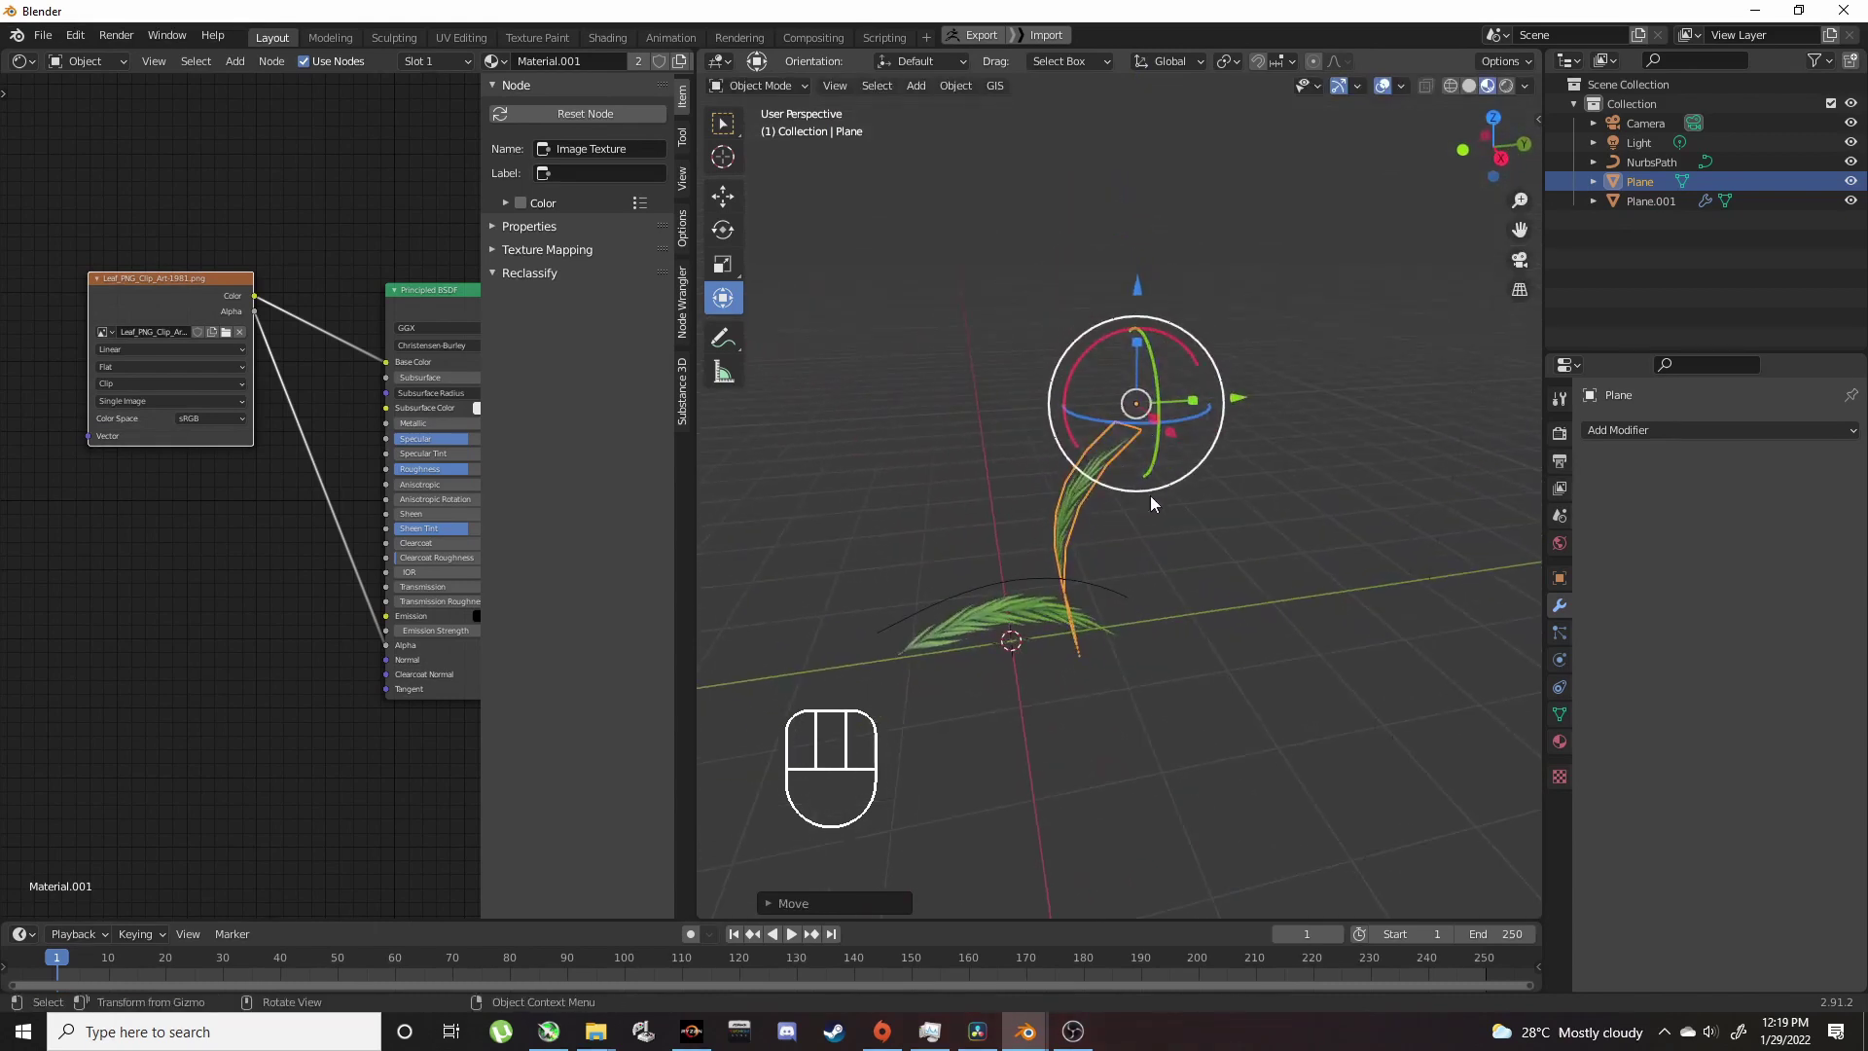
Step: Move the leaf away from the path and reset its origin point
{"action": "left_click_drag", "start_coordinate": [1199, 475], "coordinate": [1323, 451]}
{"action": "left_click_drag", "start_coordinate": [1296, 455], "coordinate": [1170, 483]}
{"action": "left_click_drag", "start_coordinate": [1202, 467], "coordinate": [1164, 488]}
{"action": "left_click_drag", "start_coordinate": [1121, 398], "coordinate": [1184, 296]}
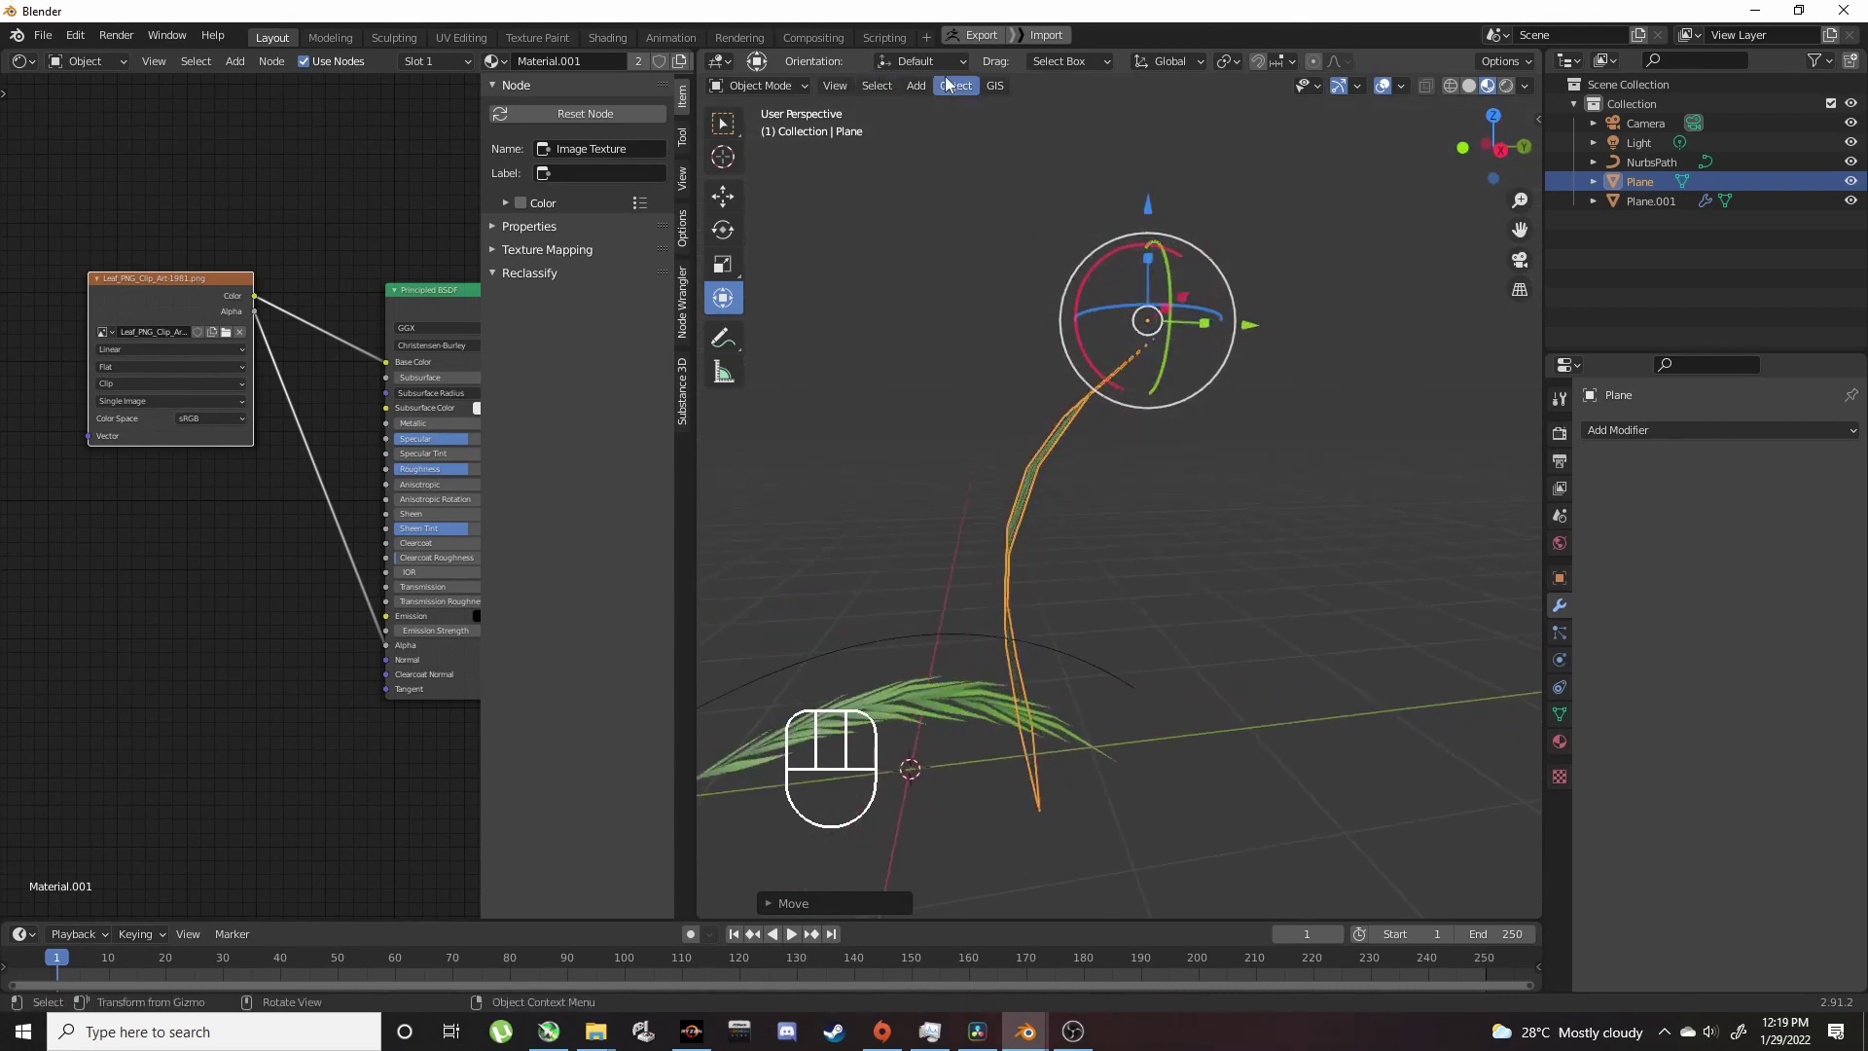
{"action": "left_click_drag", "start_coordinate": [974, 118], "coordinate": [1265, 158]}
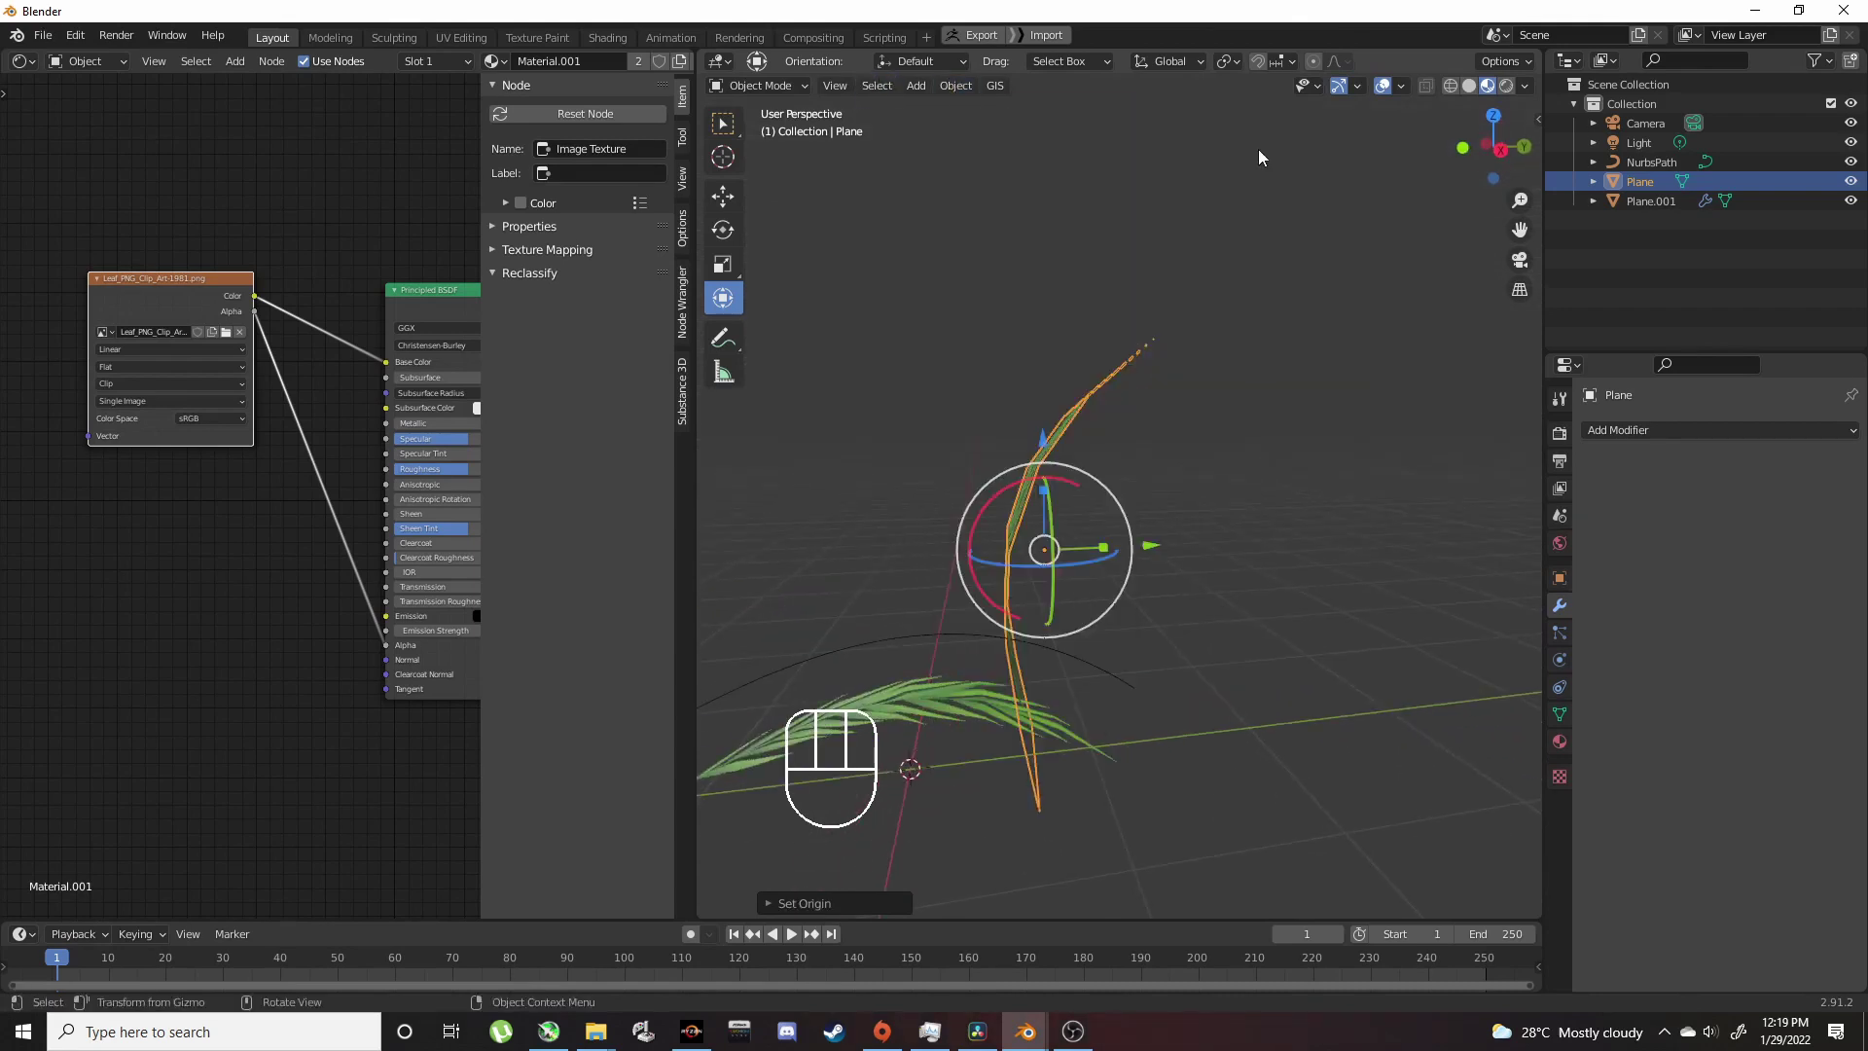
{"action": "left_click_drag", "start_coordinate": [1155, 396], "coordinate": [1328, 390]}
{"action": "middle_click", "coordinate": [1322, 393]}
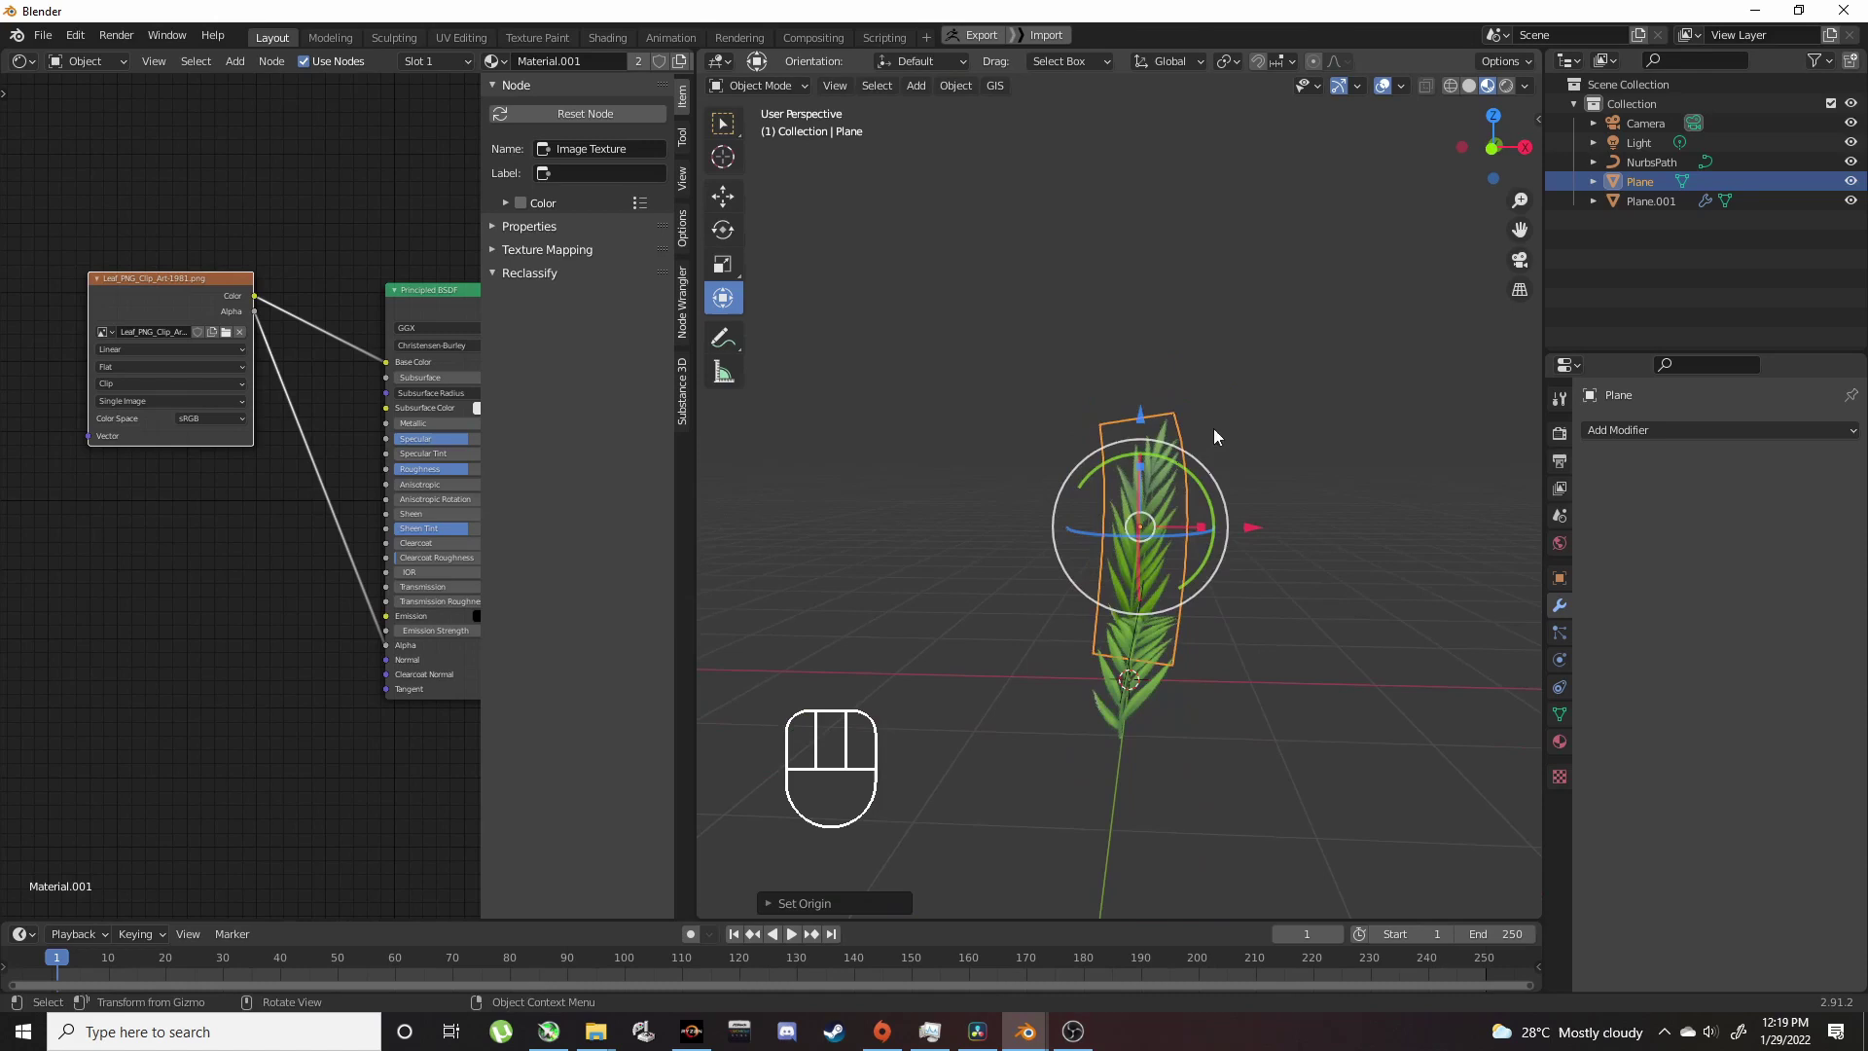
Step: Move the leaf into position in the cluster and hide it with H
{"action": "left_click_drag", "start_coordinate": [1156, 414], "coordinate": [1165, 359]}
{"action": "middle_click", "coordinate": [1217, 439]}
{"action": "left_click_drag", "start_coordinate": [1210, 437], "coordinate": [1196, 430]}
{"action": "left_click_drag", "start_coordinate": [1156, 378], "coordinate": [1164, 423]}
{"action": "left_click_drag", "start_coordinate": [1309, 630], "coordinate": [1461, 623]}
{"action": "left_click_drag", "start_coordinate": [1393, 618], "coordinate": [1273, 615]}
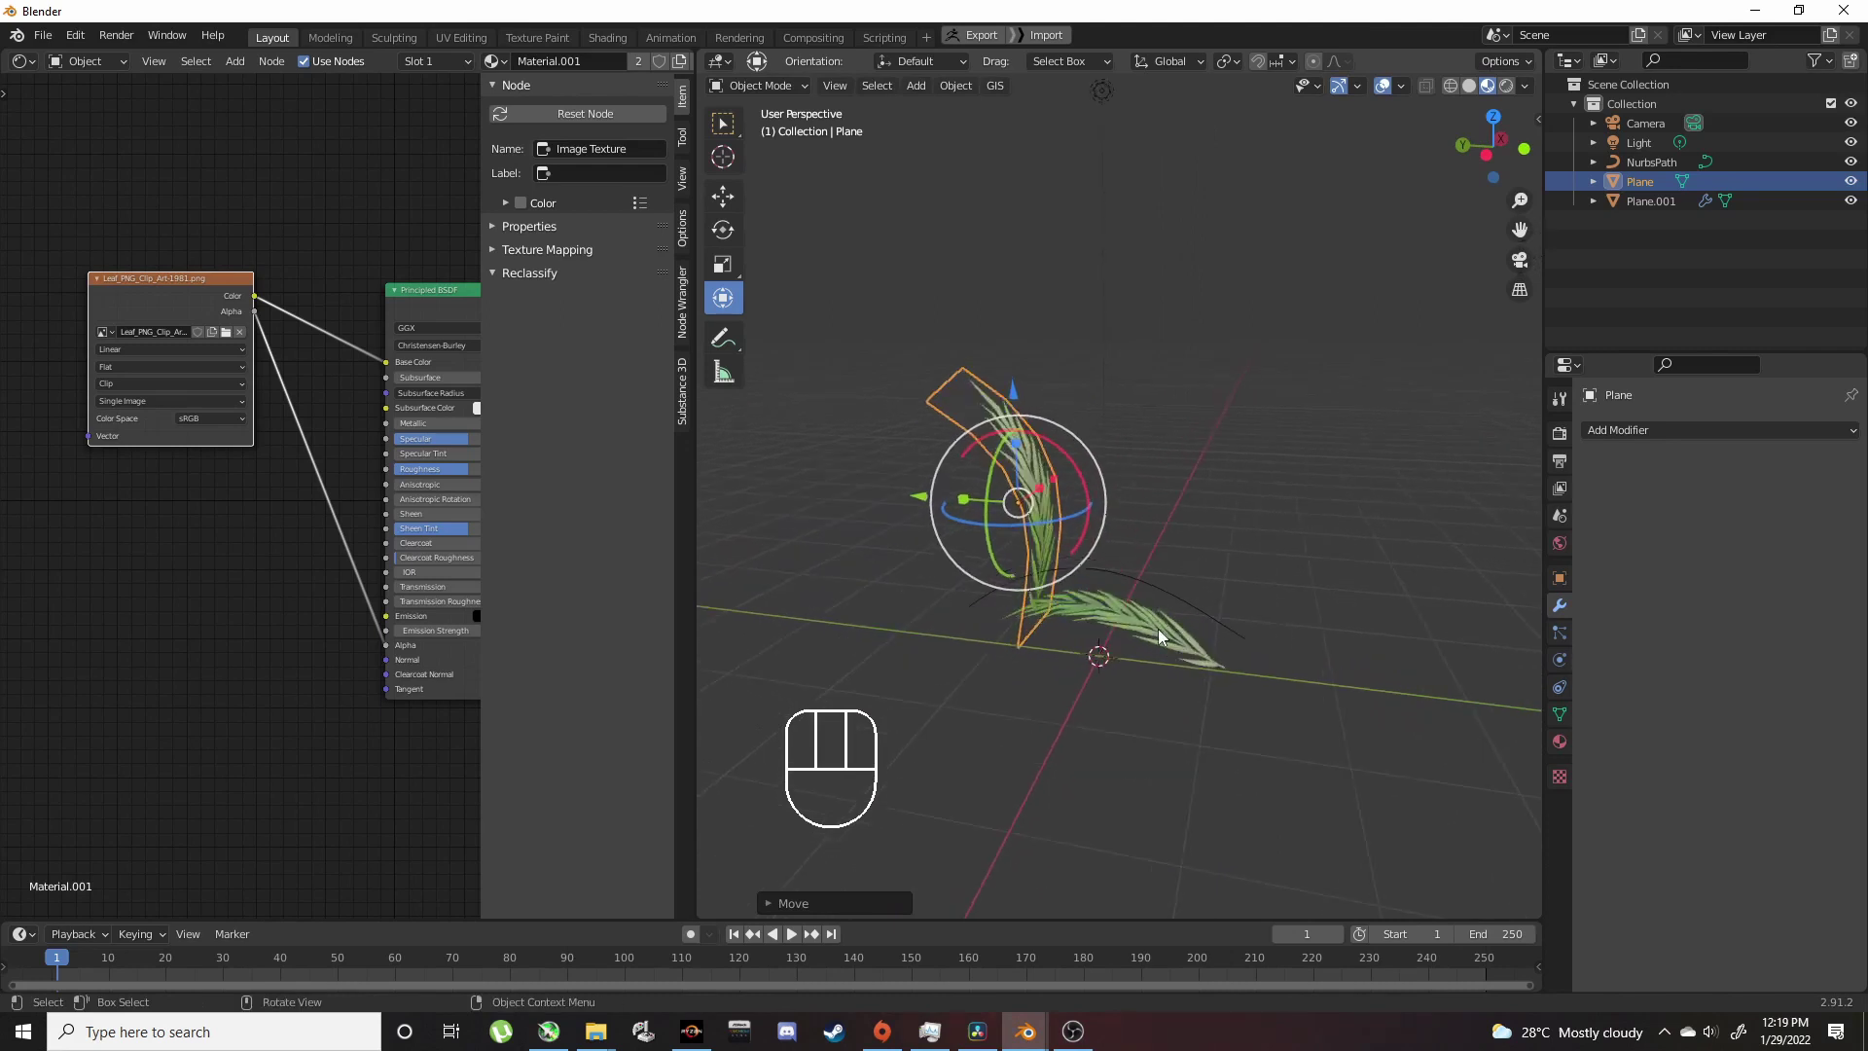
{"action": "key", "text": "h"}
{"action": "left_click_drag", "start_coordinate": [1208, 599], "coordinate": [1110, 589]}
{"action": "left_click_drag", "start_coordinate": [1029, 581], "coordinate": [1145, 571]}
Step: Face the leaf plane in the view and nudge it slightly beside the other leaves
{"action": "middle_click", "coordinate": [1104, 559]}
{"action": "left_click_drag", "start_coordinate": [1063, 479], "coordinate": [1033, 469]}
{"action": "left_click_drag", "start_coordinate": [872, 521], "coordinate": [933, 533]}
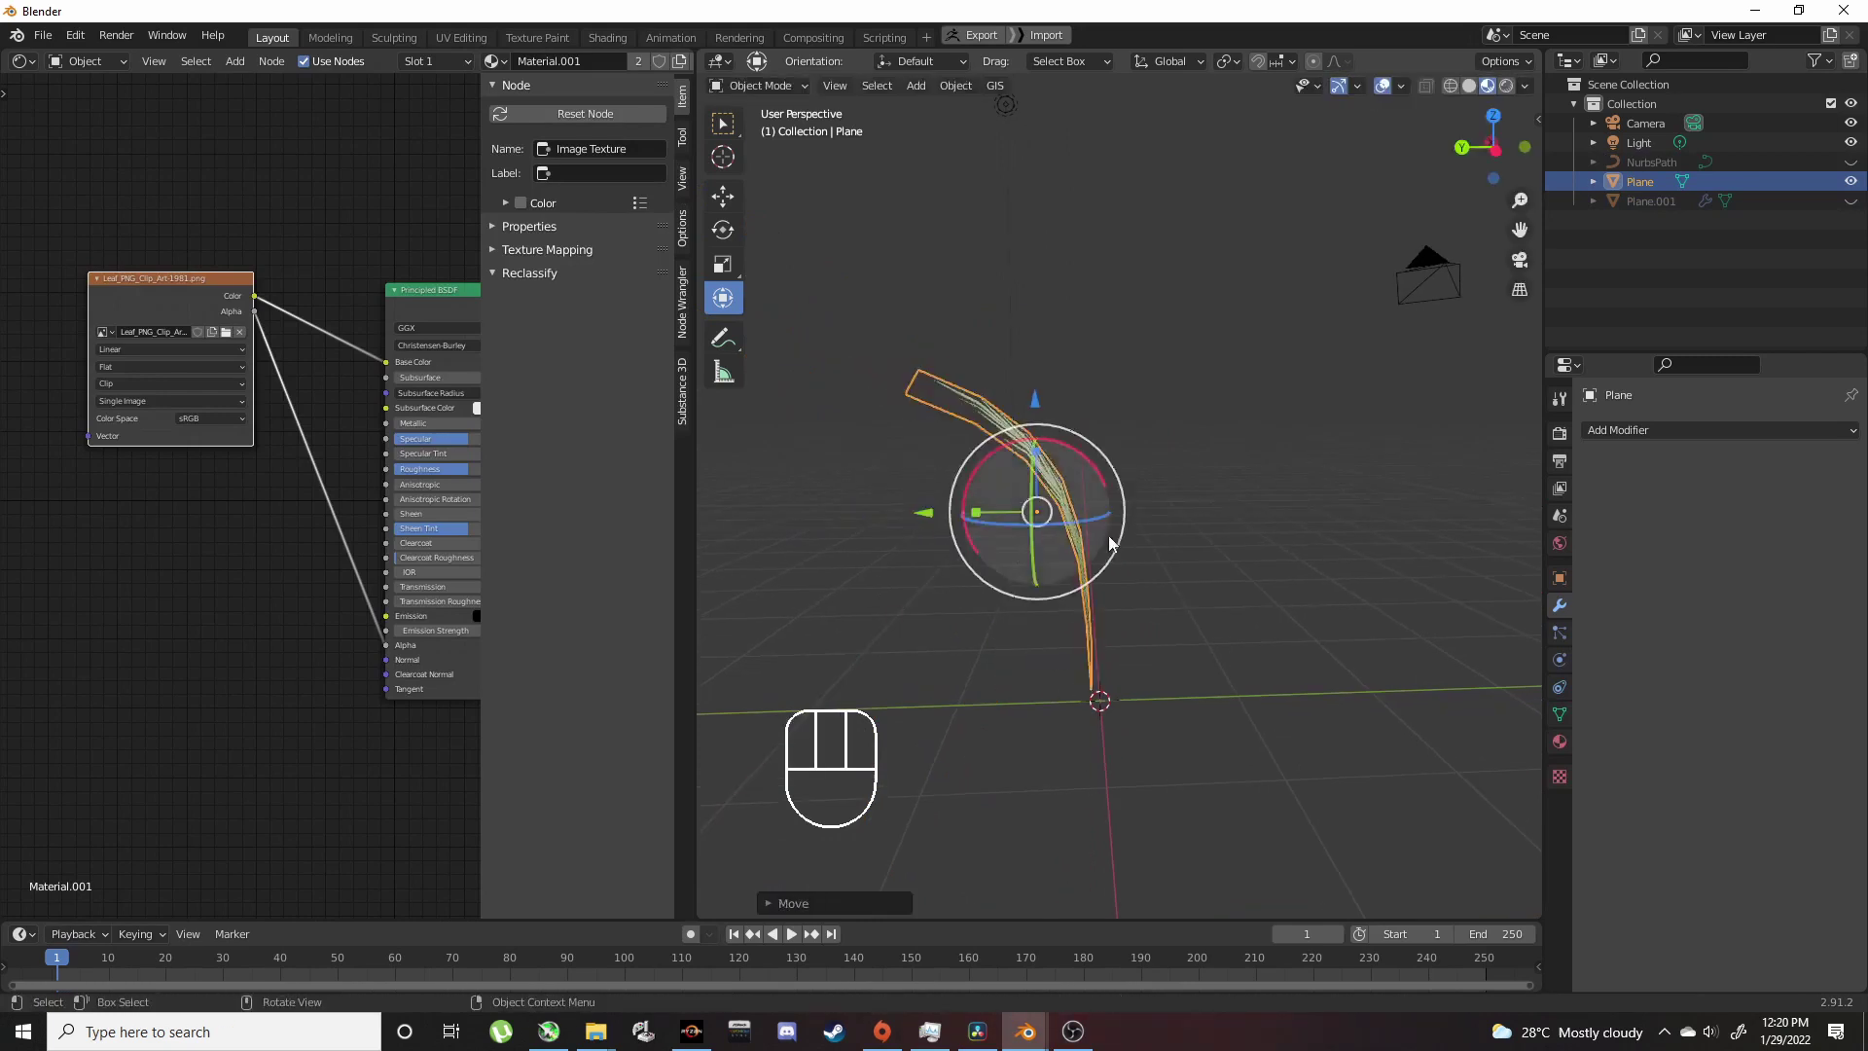
{"action": "left_click_drag", "start_coordinate": [1086, 558], "coordinate": [934, 564]}
{"action": "middle_click", "coordinate": [1072, 518]}
{"action": "left_click_drag", "start_coordinate": [1059, 521], "coordinate": [1052, 522]}
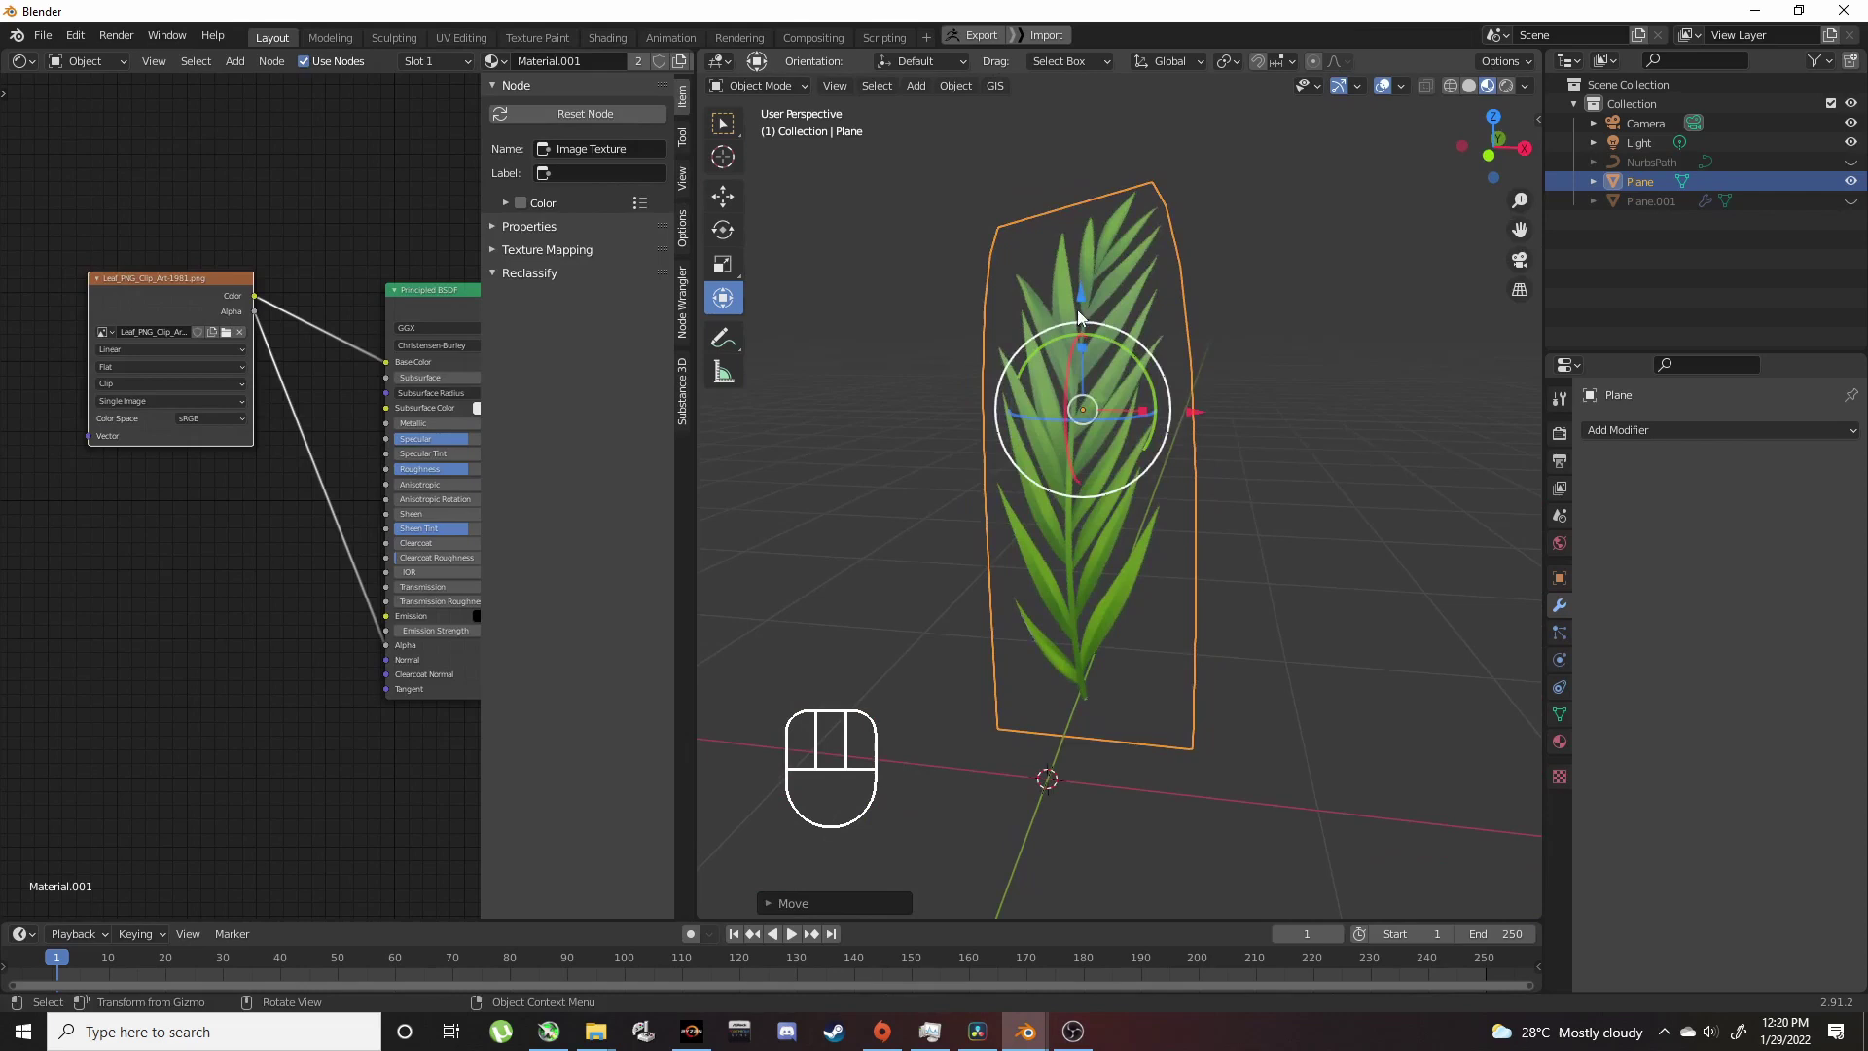
{"action": "left_click_drag", "start_coordinate": [1090, 293], "coordinate": [1080, 396]}
{"action": "left_click_drag", "start_coordinate": [1194, 514], "coordinate": [1158, 523]}
Step: Duplicate the leaf plane again and scale the copy to a smaller leaf size
{"action": "left_click_drag", "start_coordinate": [1144, 530], "coordinate": [1192, 527]}
{"action": "key", "text": "shift+d"}
{"action": "left_click", "coordinate": [1268, 531]}
{"action": "left_click_drag", "start_coordinate": [1175, 537], "coordinate": [1116, 543]}
{"action": "key", "text": "ctrl+z"}
{"action": "left_click_drag", "start_coordinate": [1163, 530], "coordinate": [1117, 535]}
{"action": "left_click_drag", "start_coordinate": [1155, 538], "coordinate": [1235, 526]}
{"action": "key", "text": "s"}
{"action": "left_click", "coordinate": [1143, 534]}
{"action": "middle_click", "coordinate": [1166, 531]}
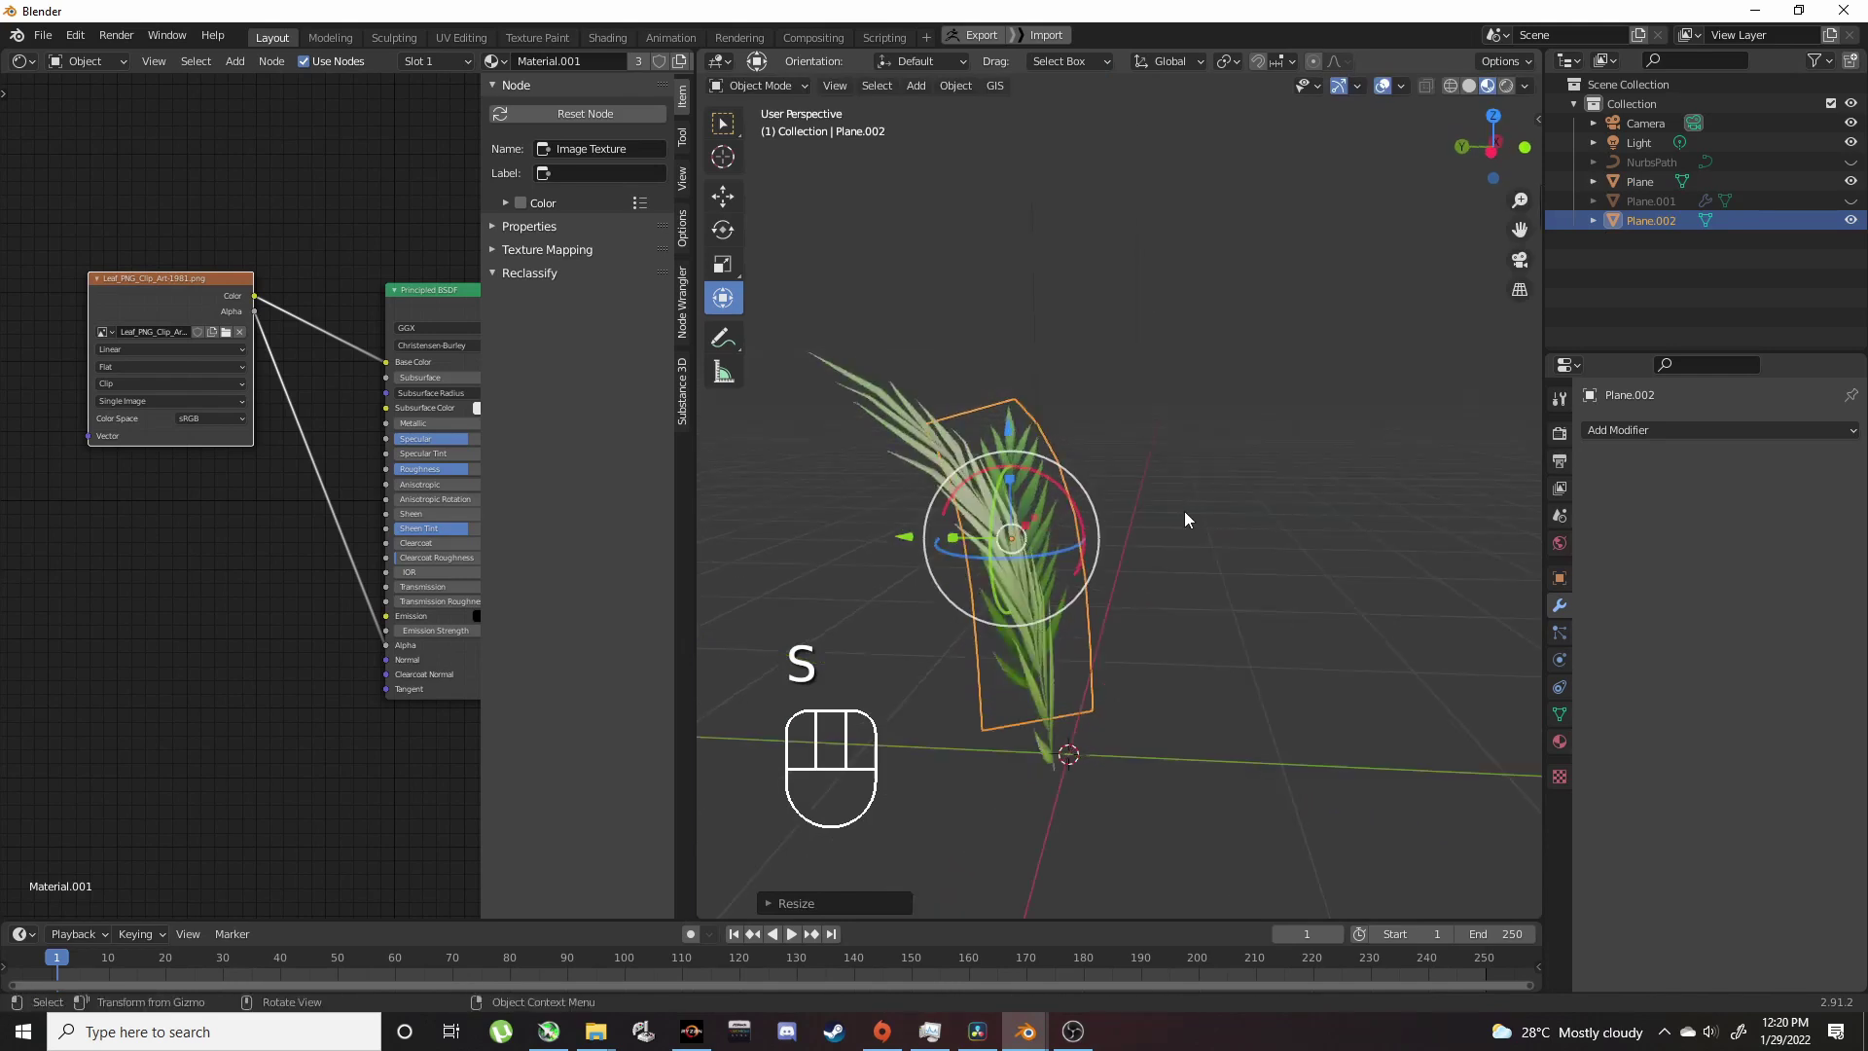
Step: Move the resized duplicate into the cluster and select another leaf plane to adjust
{"action": "key", "text": "g"}
{"action": "left_click", "coordinate": [1243, 558]}
{"action": "left_click_drag", "start_coordinate": [1234, 561], "coordinate": [1081, 627]}
{"action": "left_click_drag", "start_coordinate": [1183, 395], "coordinate": [1257, 373]}
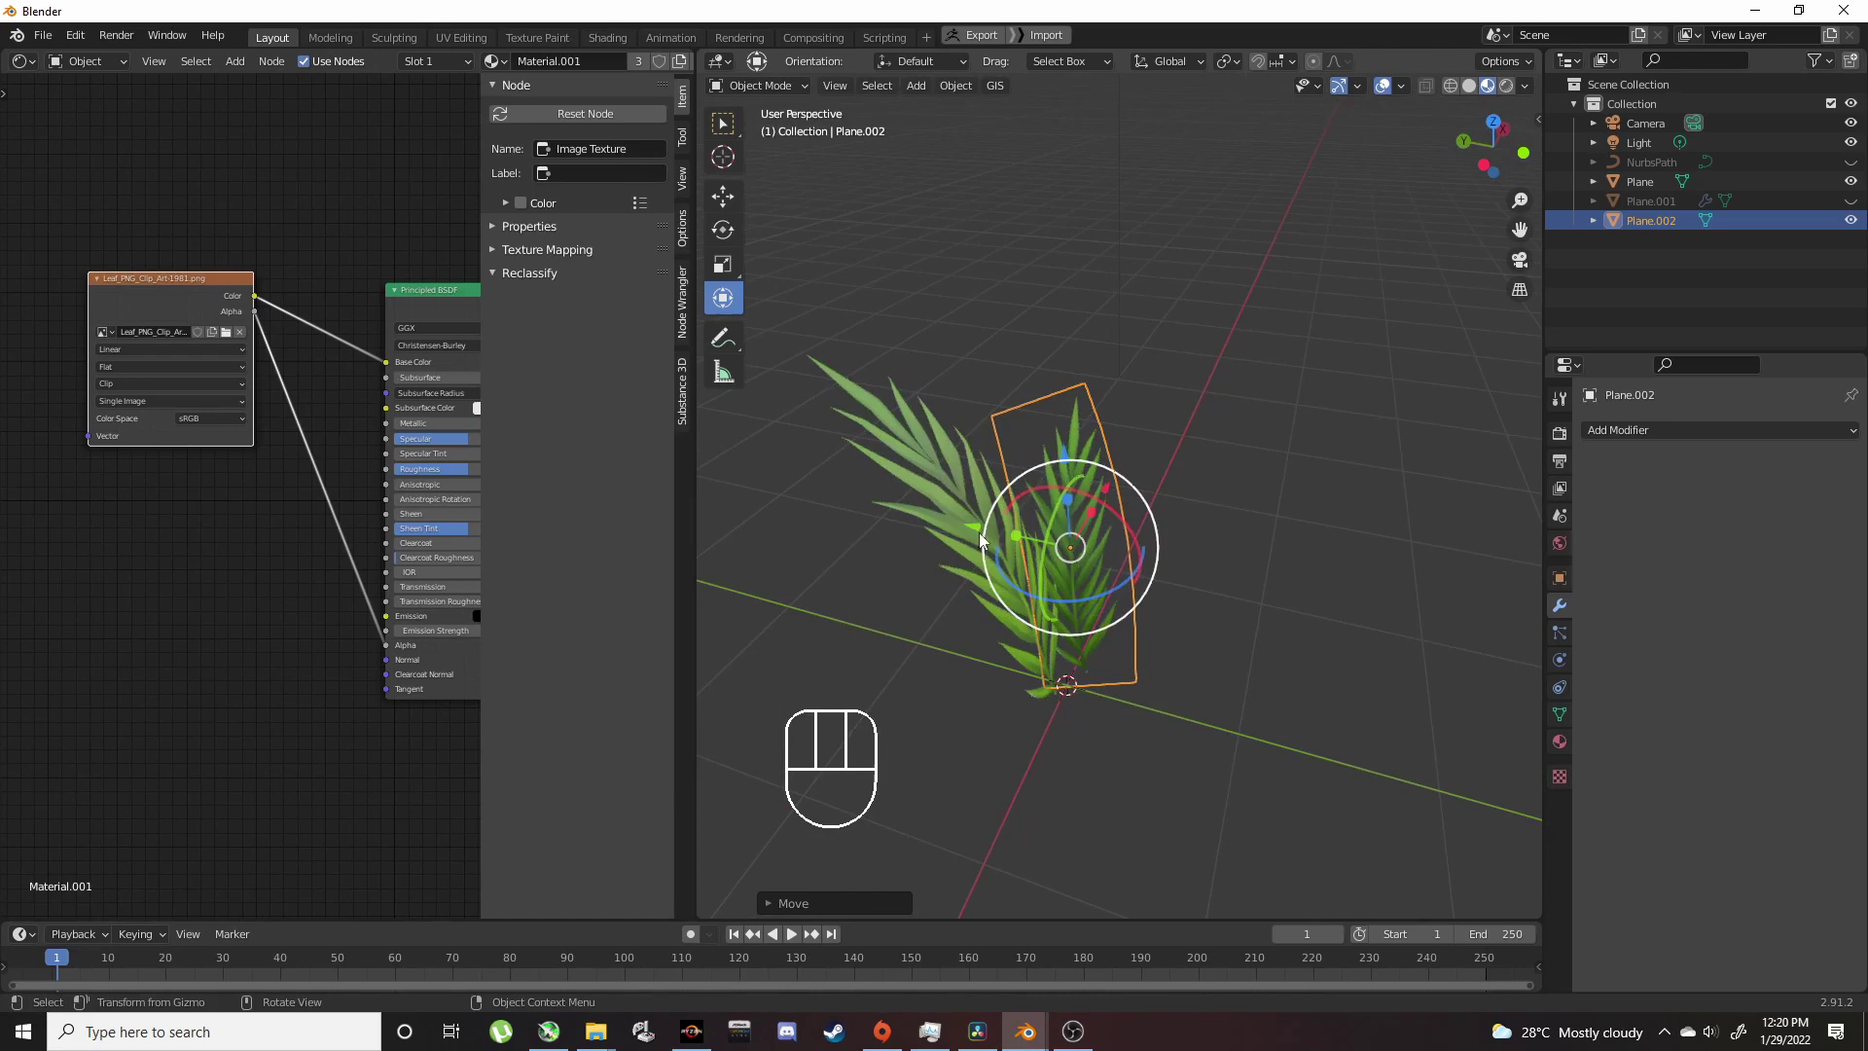
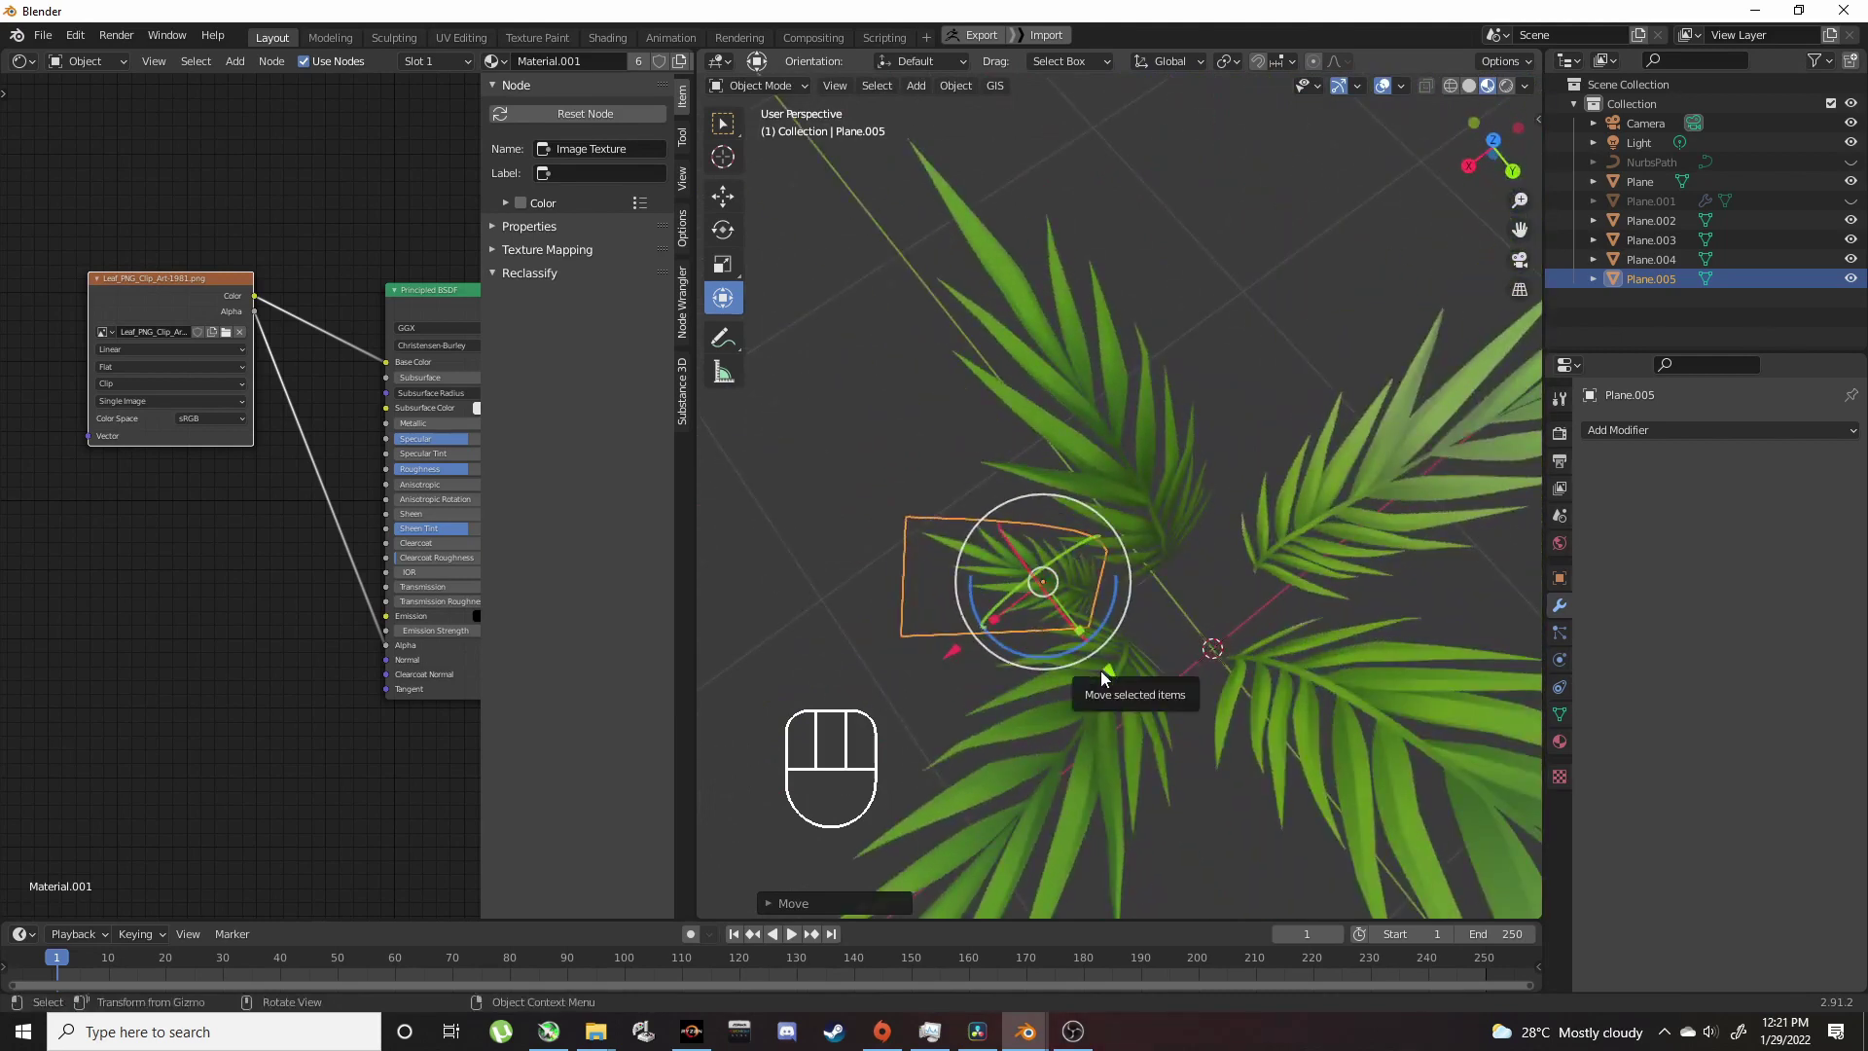
{"action": "left_click", "coordinate": [1107, 678]}
{"action": "left_click", "coordinate": [1146, 488]}
Step: Reposition the selected leaf planes with G so the leaves form a fuller cluster
{"action": "key", "text": "g"}
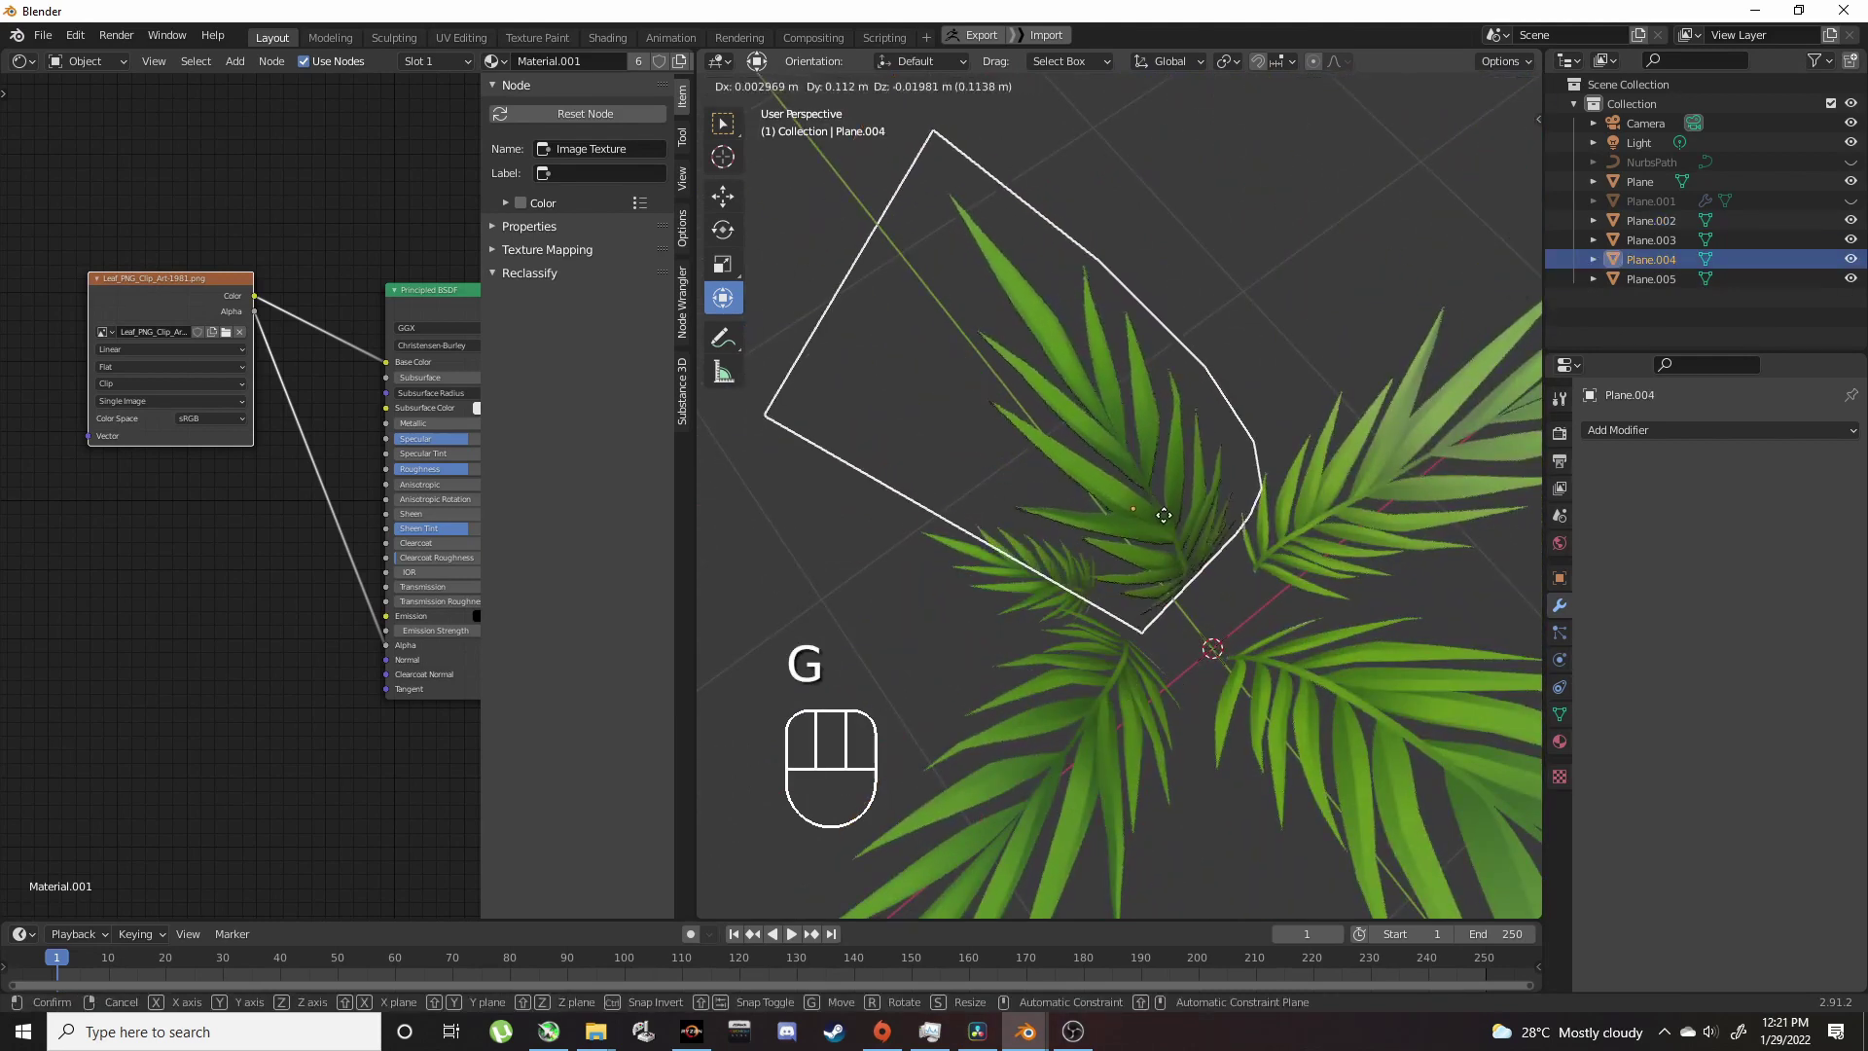
{"action": "key", "text": "g"}
{"action": "left_click_drag", "start_coordinate": [1091, 604], "coordinate": [1094, 625]}
{"action": "left_click", "coordinate": [1098, 715]}
{"action": "key", "text": "g"}
{"action": "left_click_drag", "start_coordinate": [1143, 711], "coordinate": [1164, 691]}
{"action": "key", "text": "g"}
{"action": "left_click", "coordinate": [1266, 580]}
Step: Orbit the view to inspect the leaf cluster from several angles
{"action": "left_click_drag", "start_coordinate": [1178, 361], "coordinate": [805, 358]}
{"action": "left_click_drag", "start_coordinate": [1033, 426], "coordinate": [1133, 606]}
{"action": "left_click_drag", "start_coordinate": [1143, 568], "coordinate": [1105, 462]}
{"action": "left_click_drag", "start_coordinate": [1102, 449], "coordinate": [1112, 552]}
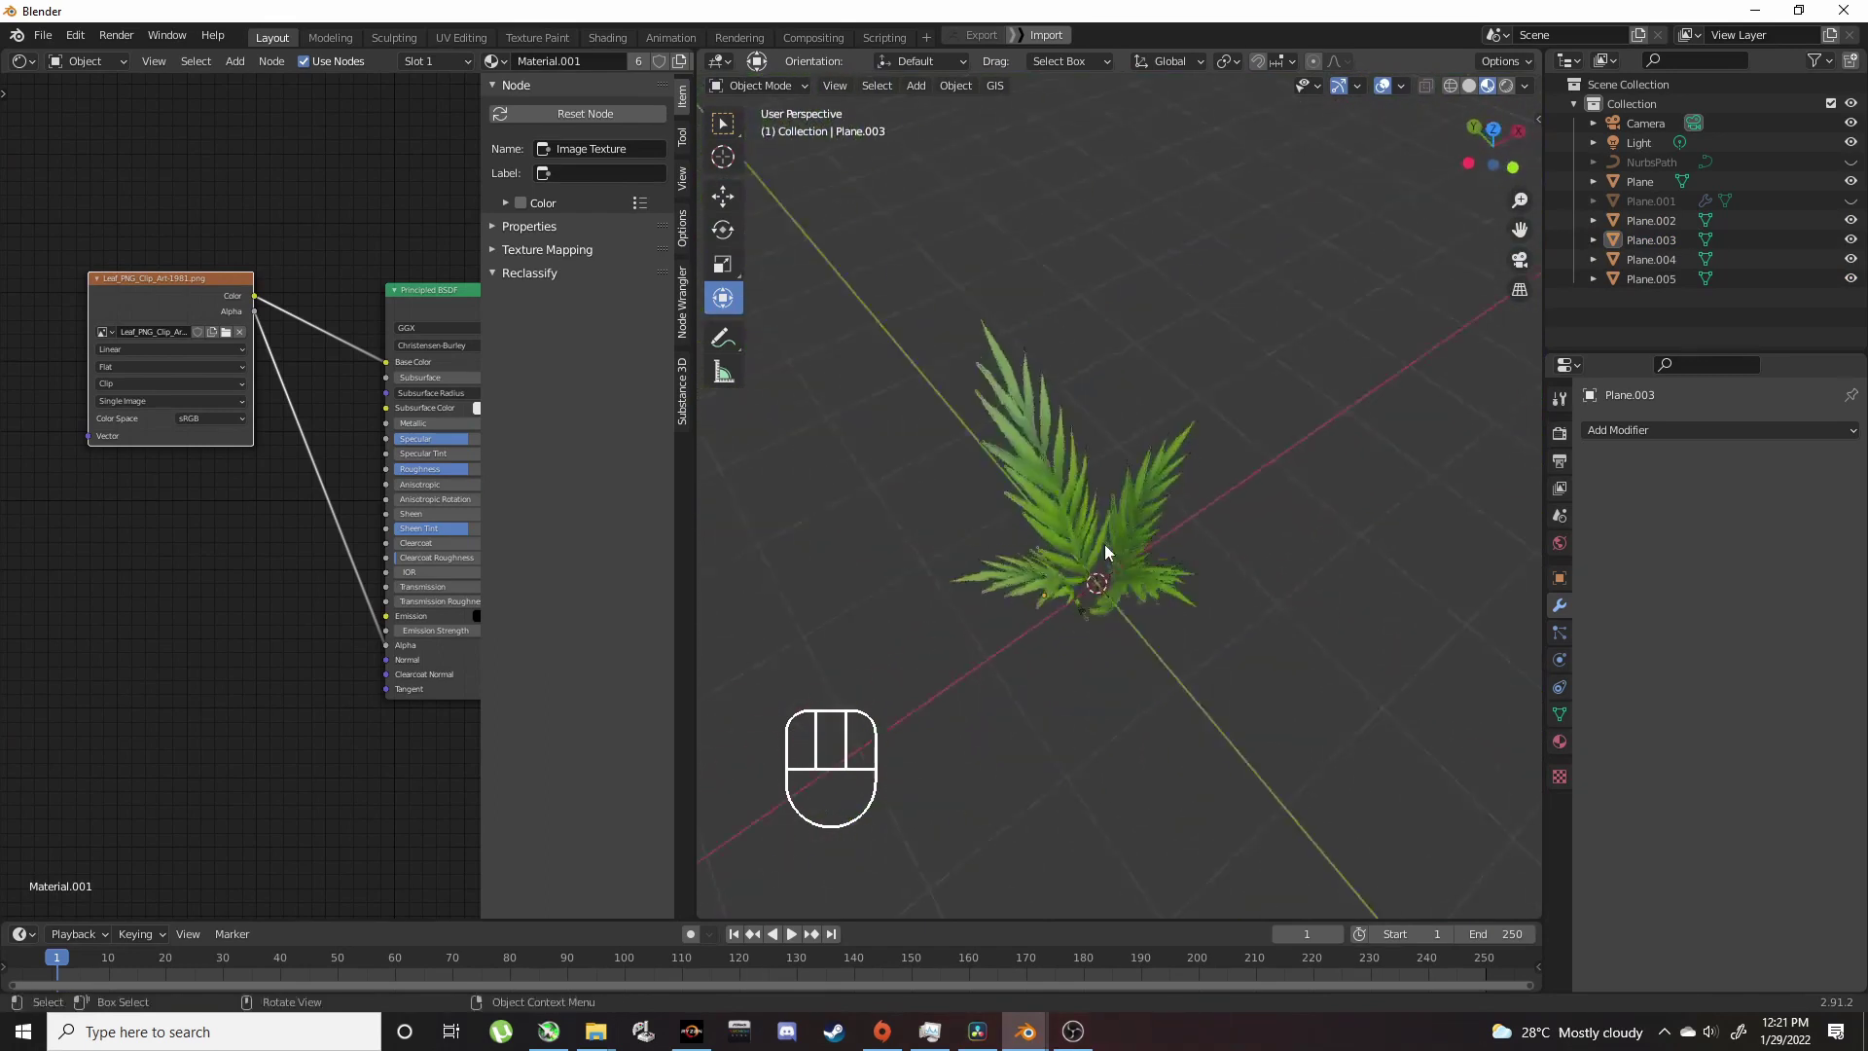
Step: Unhide the hidden leaf with Alt+H and select the NurbsPath curve
{"action": "left_click_drag", "start_coordinate": [1123, 545], "coordinate": [945, 438]}
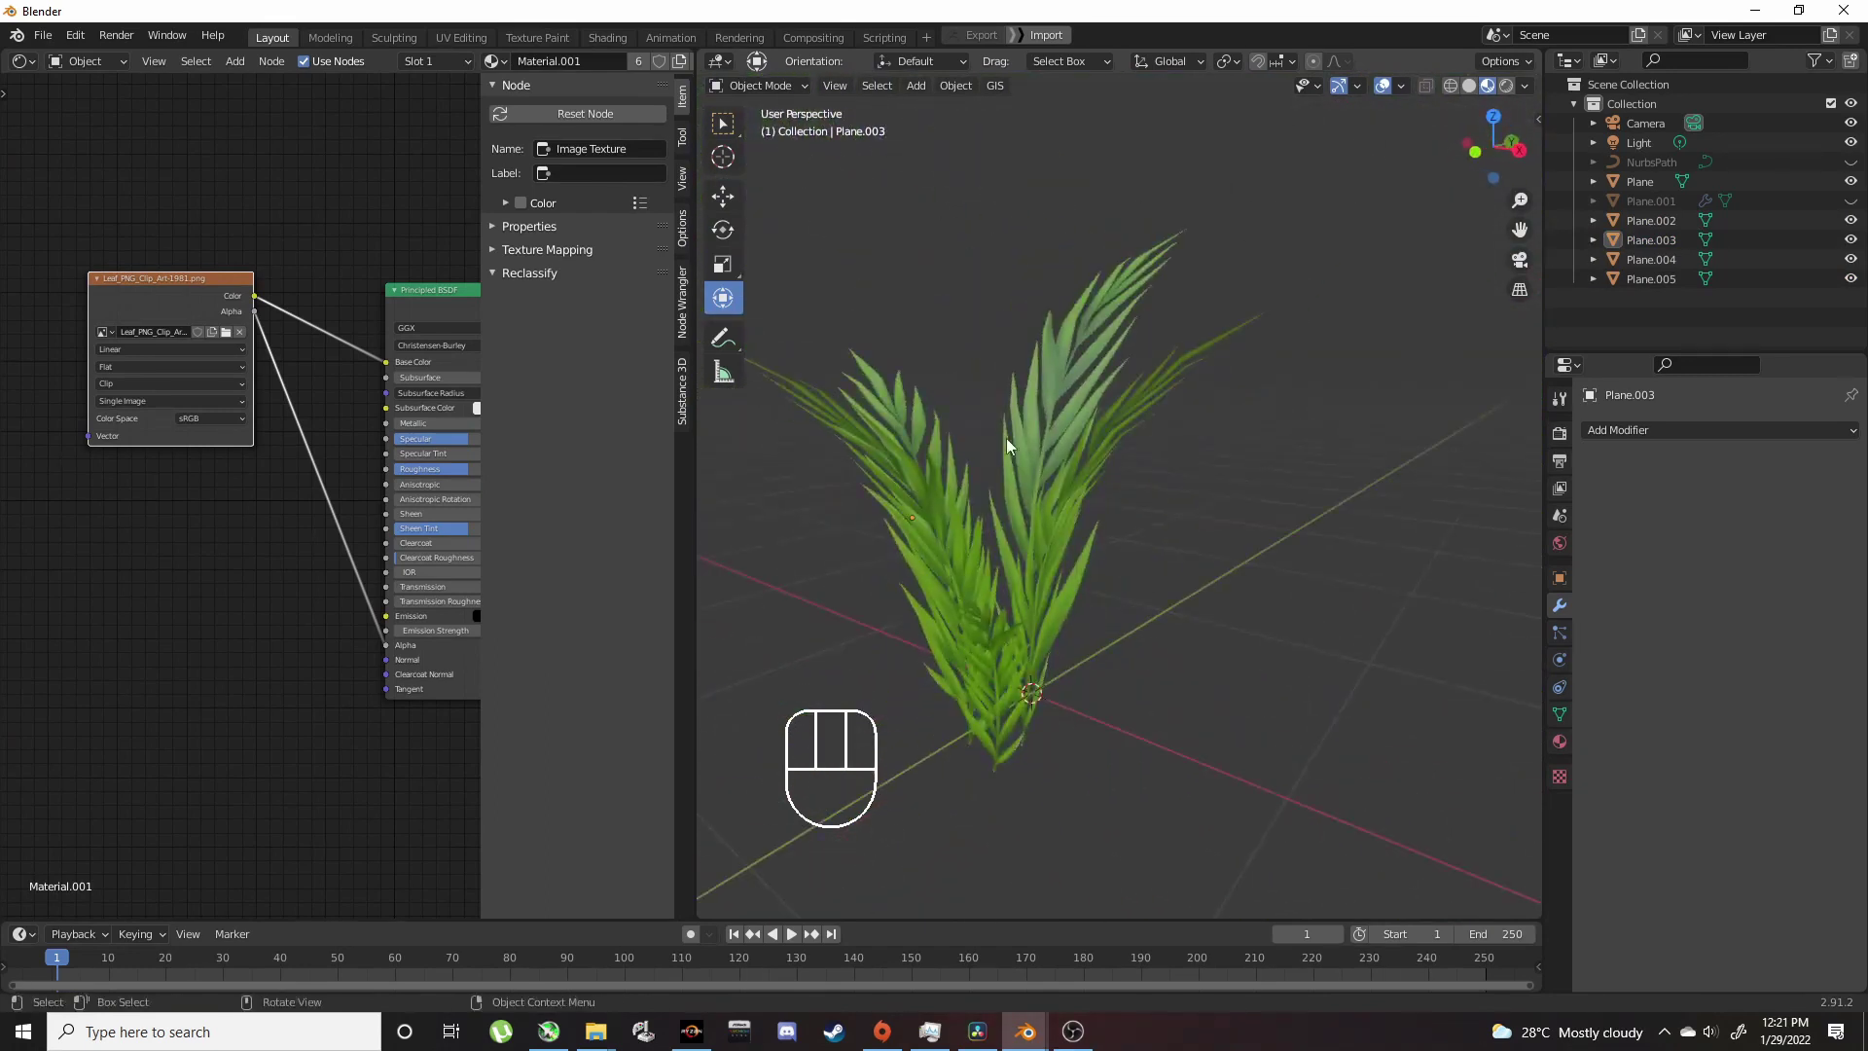
{"action": "key", "text": "alt+h"}
{"action": "left_click_drag", "start_coordinate": [1135, 543], "coordinate": [901, 591]}
{"action": "left_click", "coordinate": [1229, 621]}
{"action": "left_click", "coordinate": [1289, 566]}
Step: Reposition the NurbsPath curve with the gizmo to reshape the leaf bend
{"action": "left_click_drag", "start_coordinate": [1177, 555], "coordinate": [1299, 502]}
{"action": "left_click_drag", "start_coordinate": [1199, 585], "coordinate": [1135, 660]}
{"action": "left_click_drag", "start_coordinate": [1234, 533], "coordinate": [1209, 159]}
{"action": "left_click_drag", "start_coordinate": [1137, 306], "coordinate": [1157, 505]}
{"action": "left_click_drag", "start_coordinate": [1127, 432], "coordinate": [1081, 323]}
{"action": "left_click_drag", "start_coordinate": [1252, 389], "coordinate": [1380, 406]}
{"action": "left_click_drag", "start_coordinate": [1213, 316], "coordinate": [1310, 386]}
{"action": "left_click_drag", "start_coordinate": [1223, 359], "coordinate": [1198, 370]}
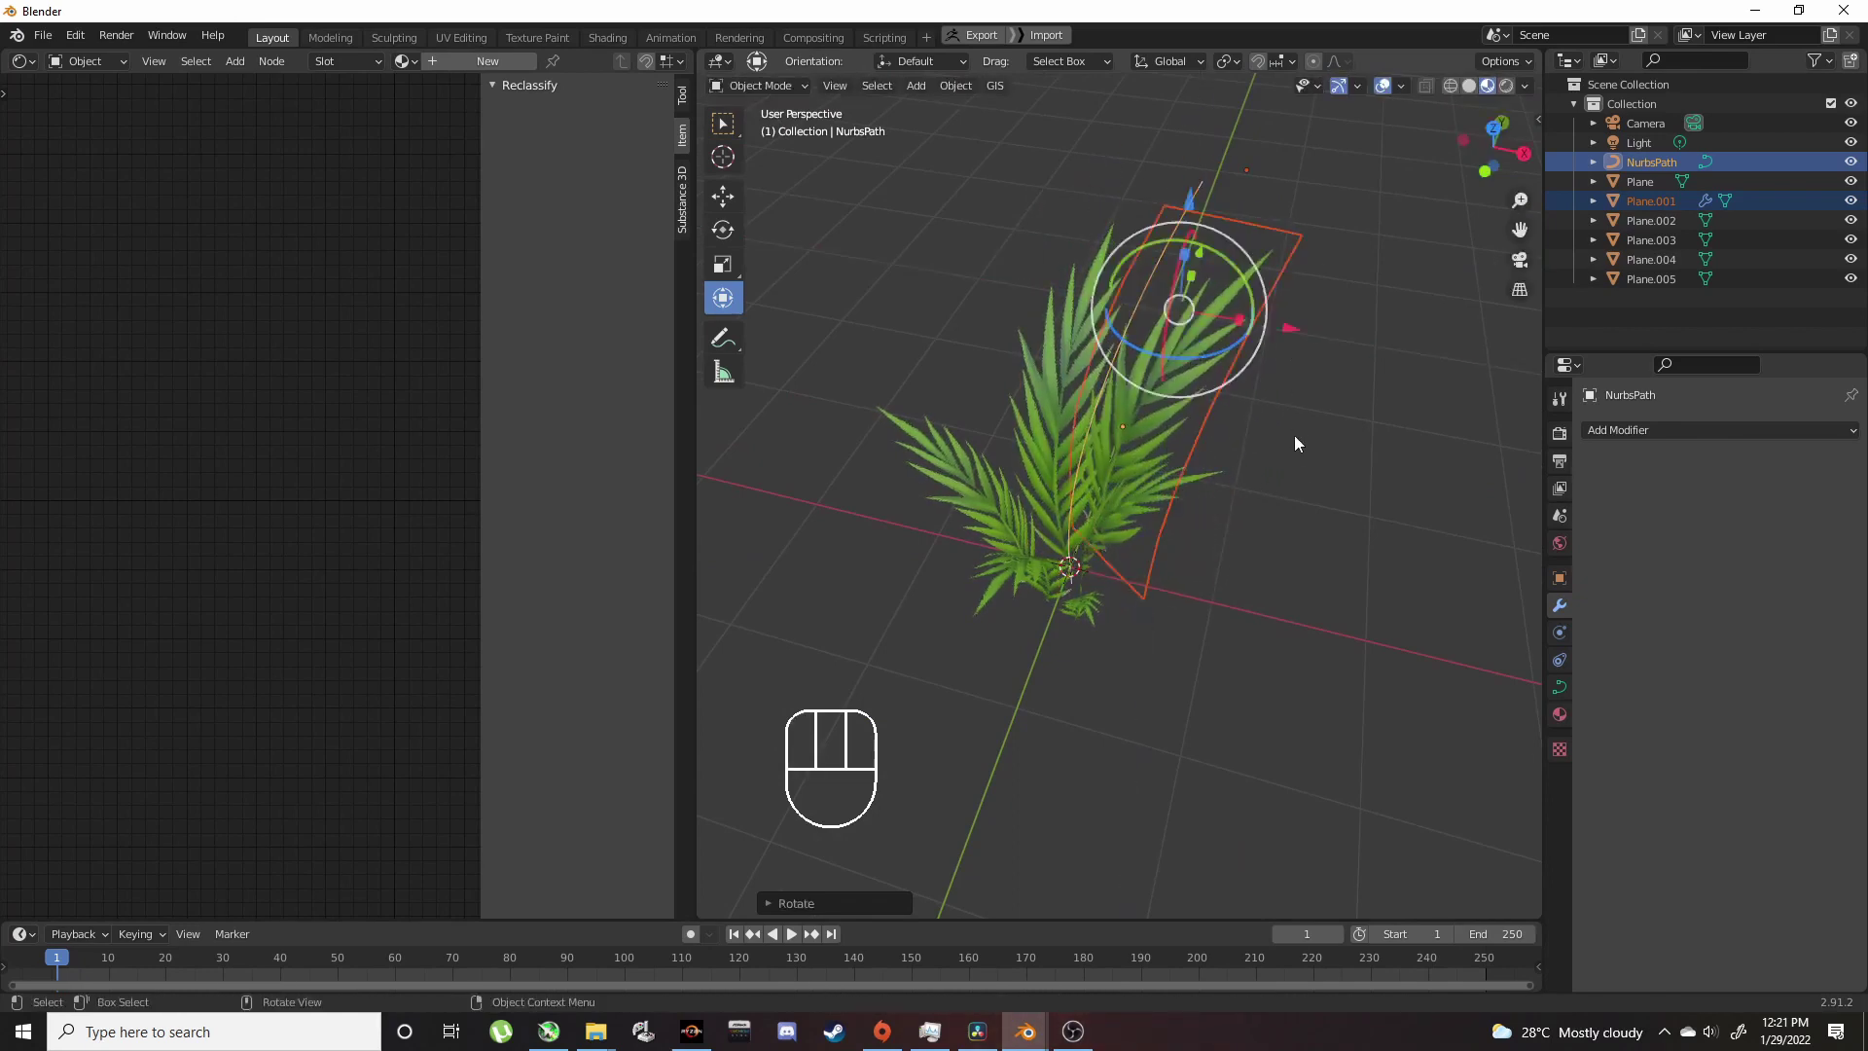
Step: Rotate the NurbsPath, then enter Edit Mode and move one of its control points
{"action": "left_click_drag", "start_coordinate": [1272, 440], "coordinate": [1173, 387]}
{"action": "left_click", "coordinate": [1140, 307]}
{"action": "left_click_drag", "start_coordinate": [1147, 314], "coordinate": [1162, 336]}
{"action": "left_click_drag", "start_coordinate": [1165, 348], "coordinate": [1166, 454]}
{"action": "left_click_drag", "start_coordinate": [1166, 448], "coordinate": [1157, 389]}
{"action": "key", "text": "Tab"}
{"action": "left_click", "coordinate": [1108, 392]}
{"action": "key", "text": "g"}
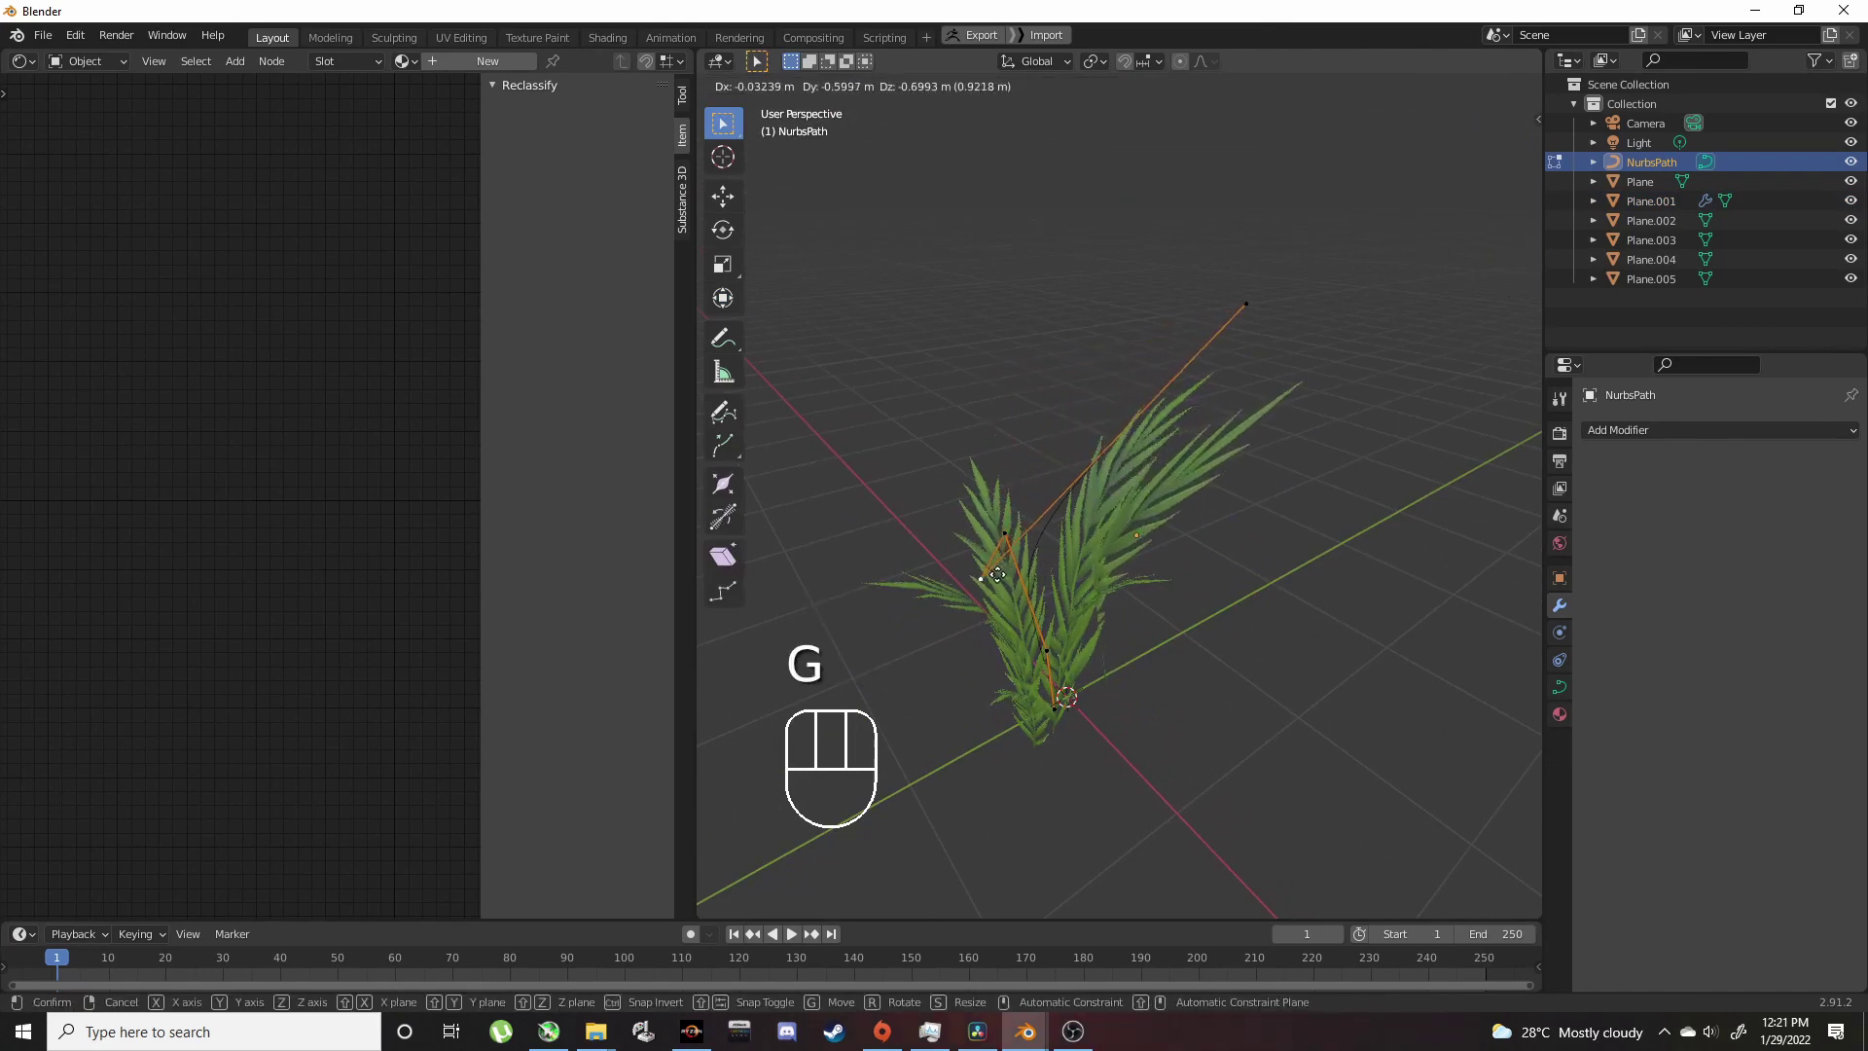
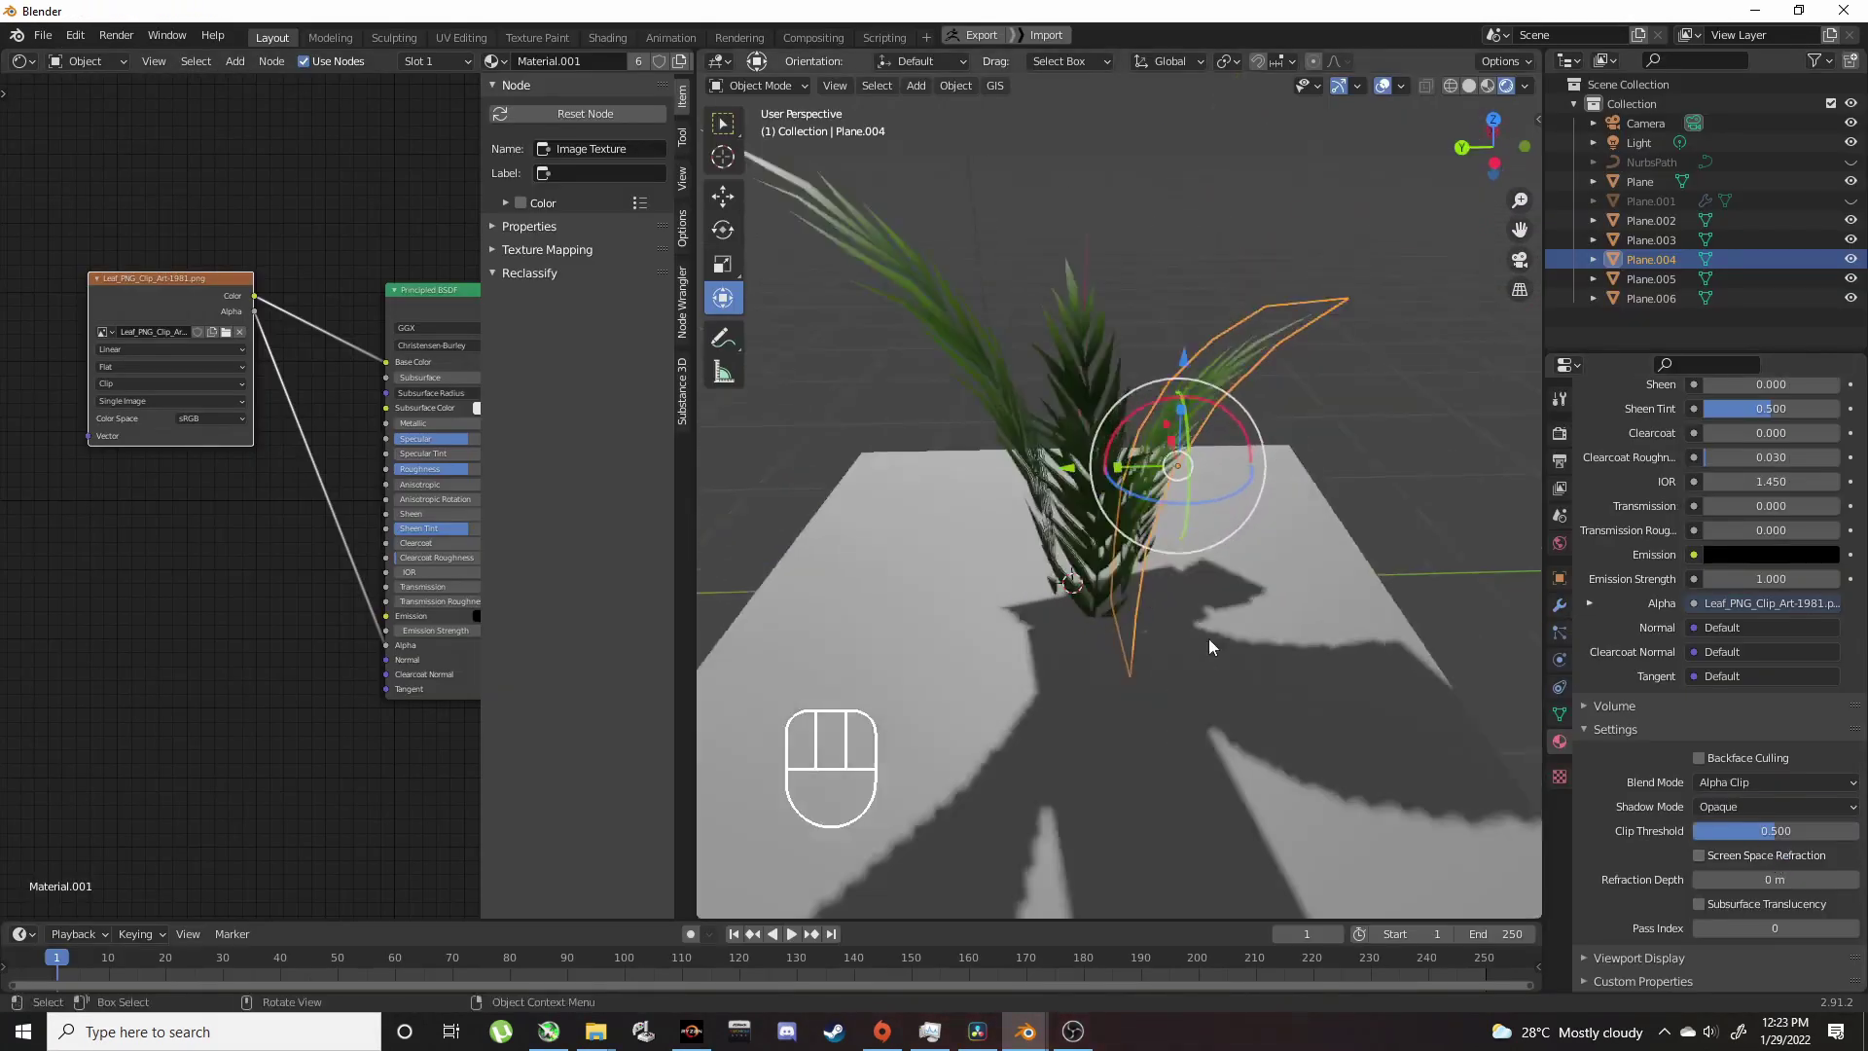
Step: Orbit around the leaves to view the white shadow-catching plane beneath them
{"action": "left_click_drag", "start_coordinate": [1288, 646], "coordinate": [1405, 629]}
{"action": "middle_click", "coordinate": [1285, 637]}
{"action": "left_click_drag", "start_coordinate": [1267, 646], "coordinate": [1249, 719]}
{"action": "left_click_drag", "start_coordinate": [1209, 658], "coordinate": [958, 553]}
{"action": "left_click_drag", "start_coordinate": [1234, 623], "coordinate": [1165, 629]}
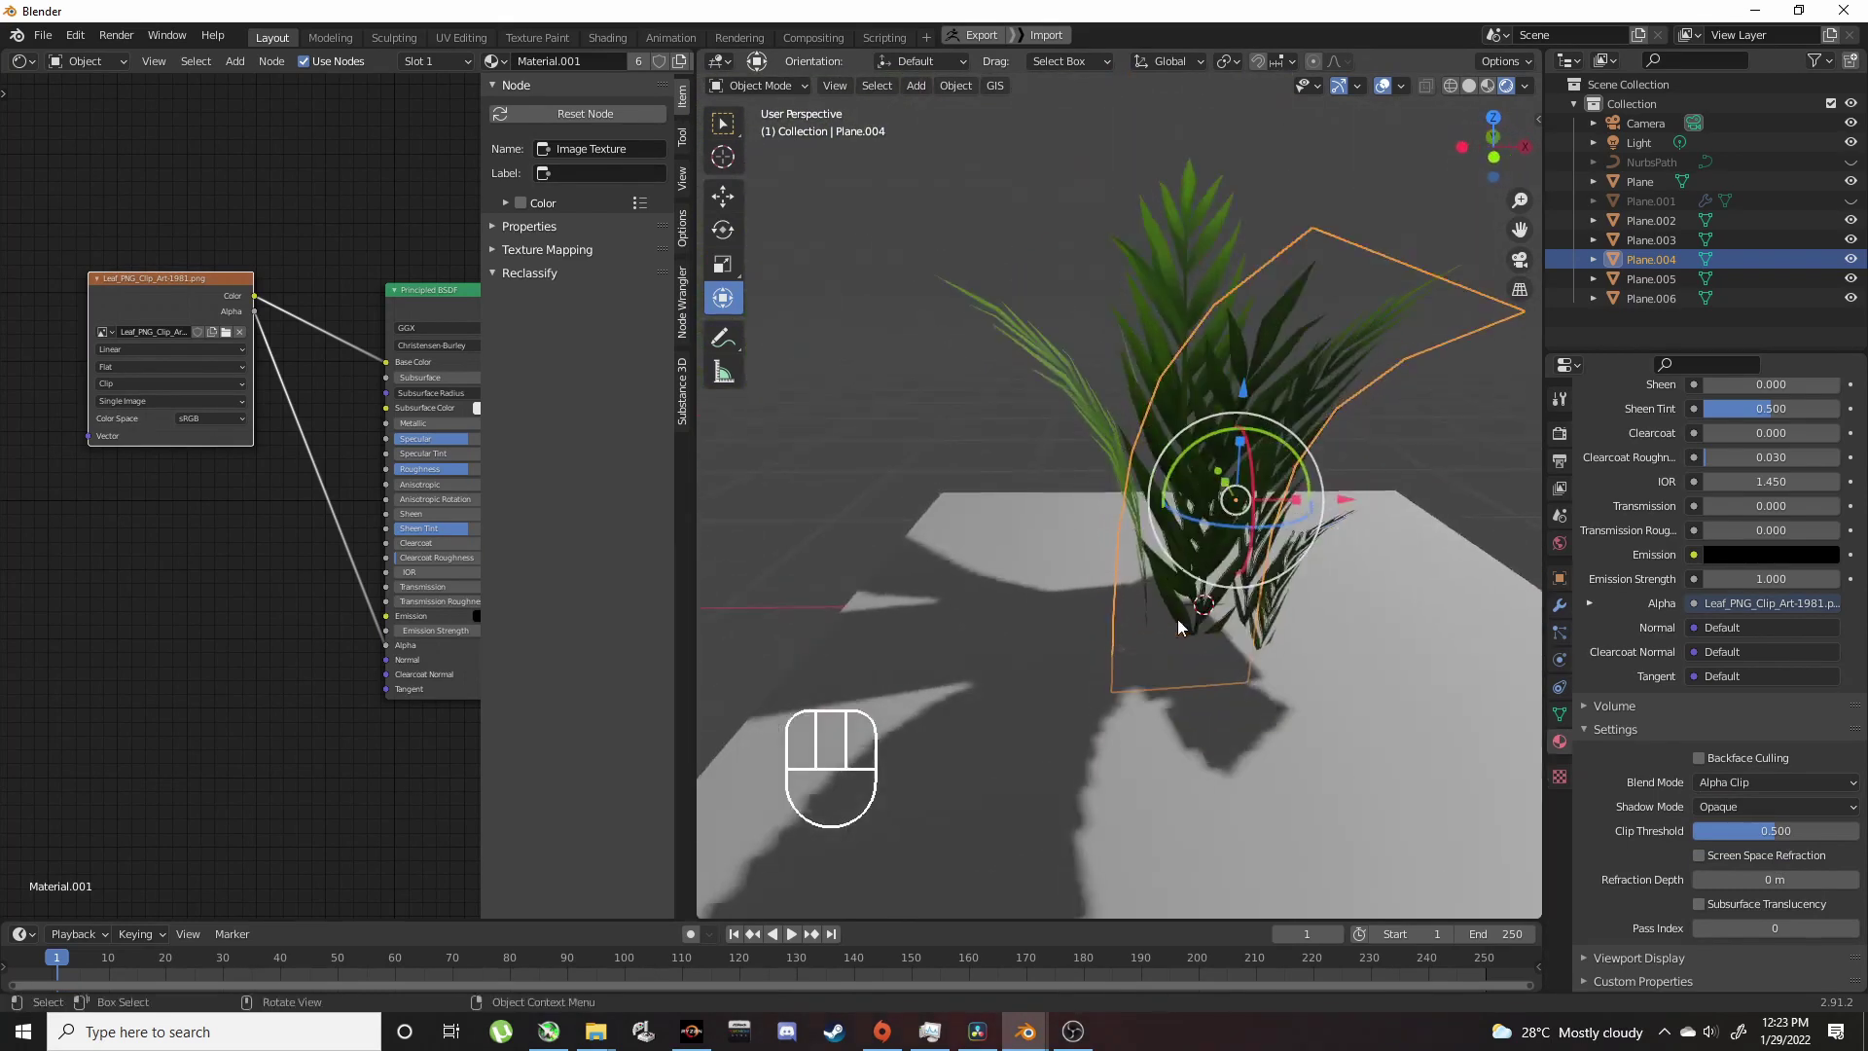
{"action": "left_click_drag", "start_coordinate": [1172, 626], "coordinate": [1119, 638]}
Step: Set the leaf material's Blend Mode and Shadow Mode to Alpha Hashed and remove Plane.006
{"action": "left_click_drag", "start_coordinate": [1797, 796], "coordinate": [1788, 854]}
{"action": "left_click_drag", "start_coordinate": [1774, 814], "coordinate": [1769, 897]}
{"action": "left_click_drag", "start_coordinate": [1341, 607], "coordinate": [1193, 579]}
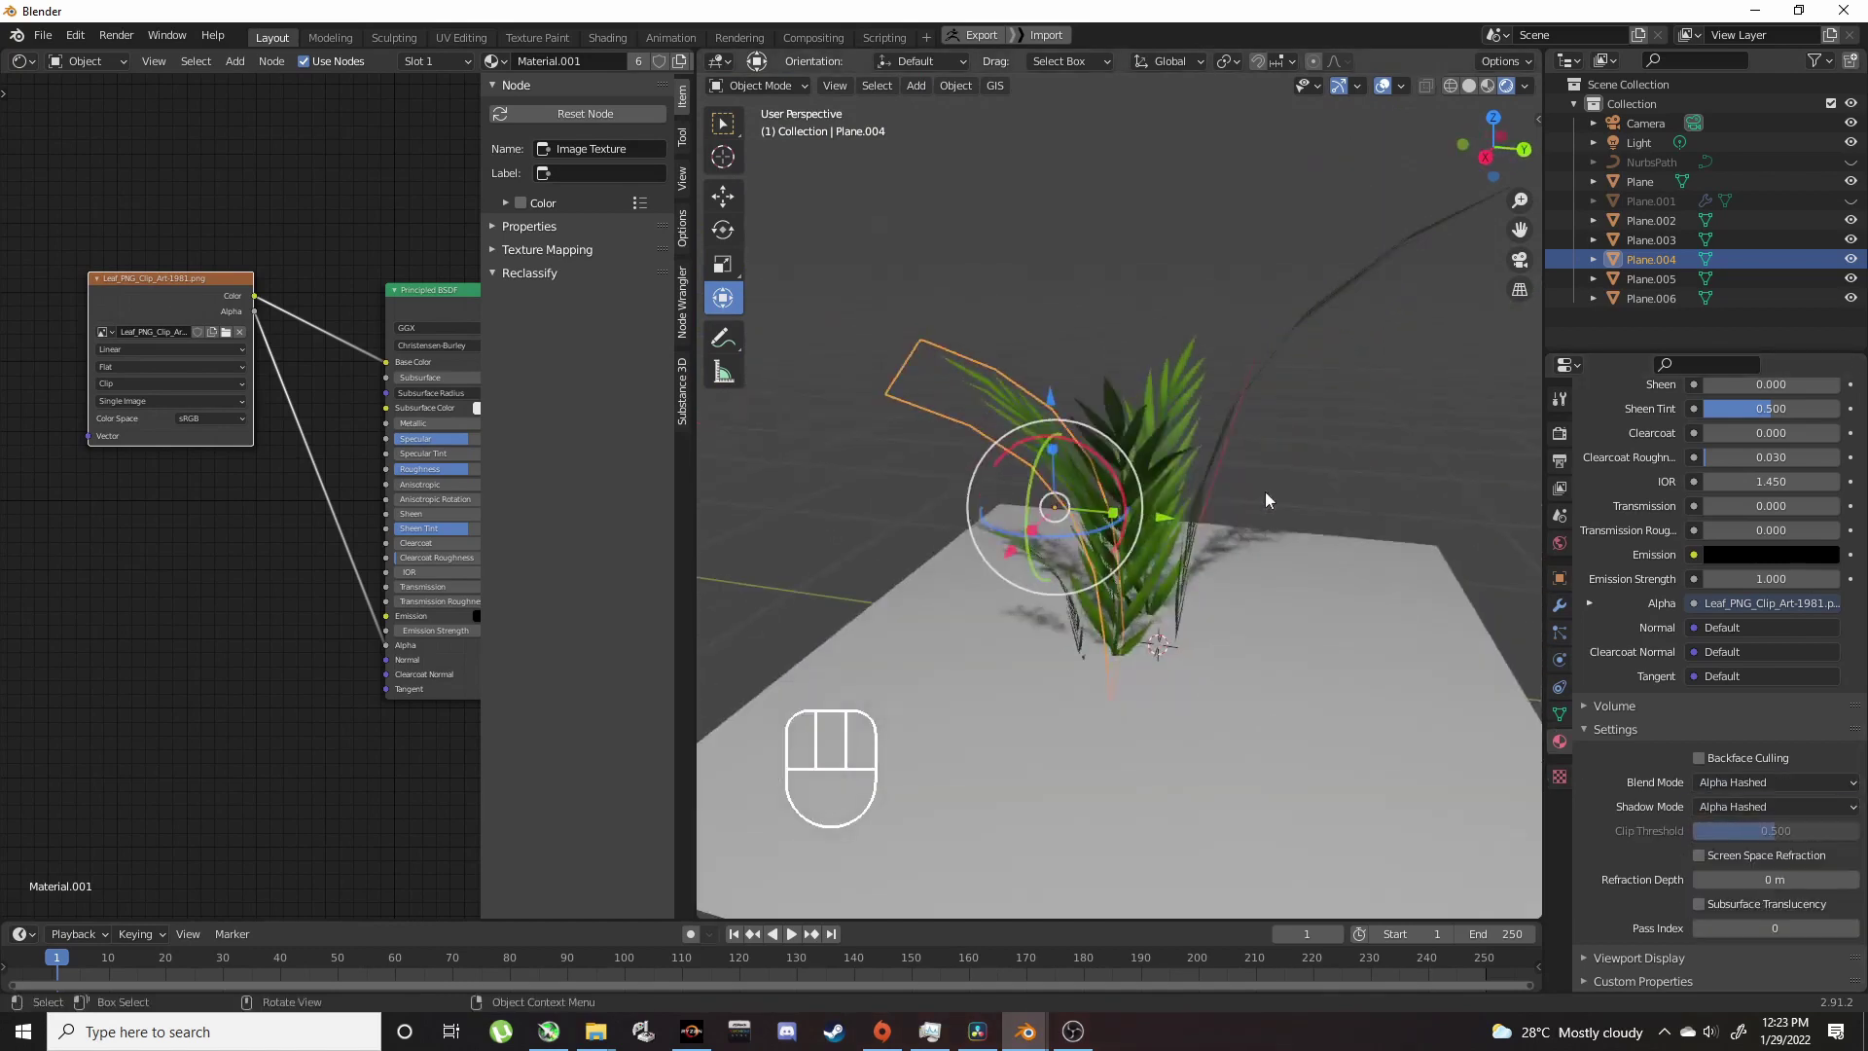
{"action": "left_click_drag", "start_coordinate": [1354, 487], "coordinate": [1272, 564]}
{"action": "left_click_drag", "start_coordinate": [1277, 590], "coordinate": [1147, 536]}
{"action": "left_click_drag", "start_coordinate": [1244, 577], "coordinate": [1022, 552]}
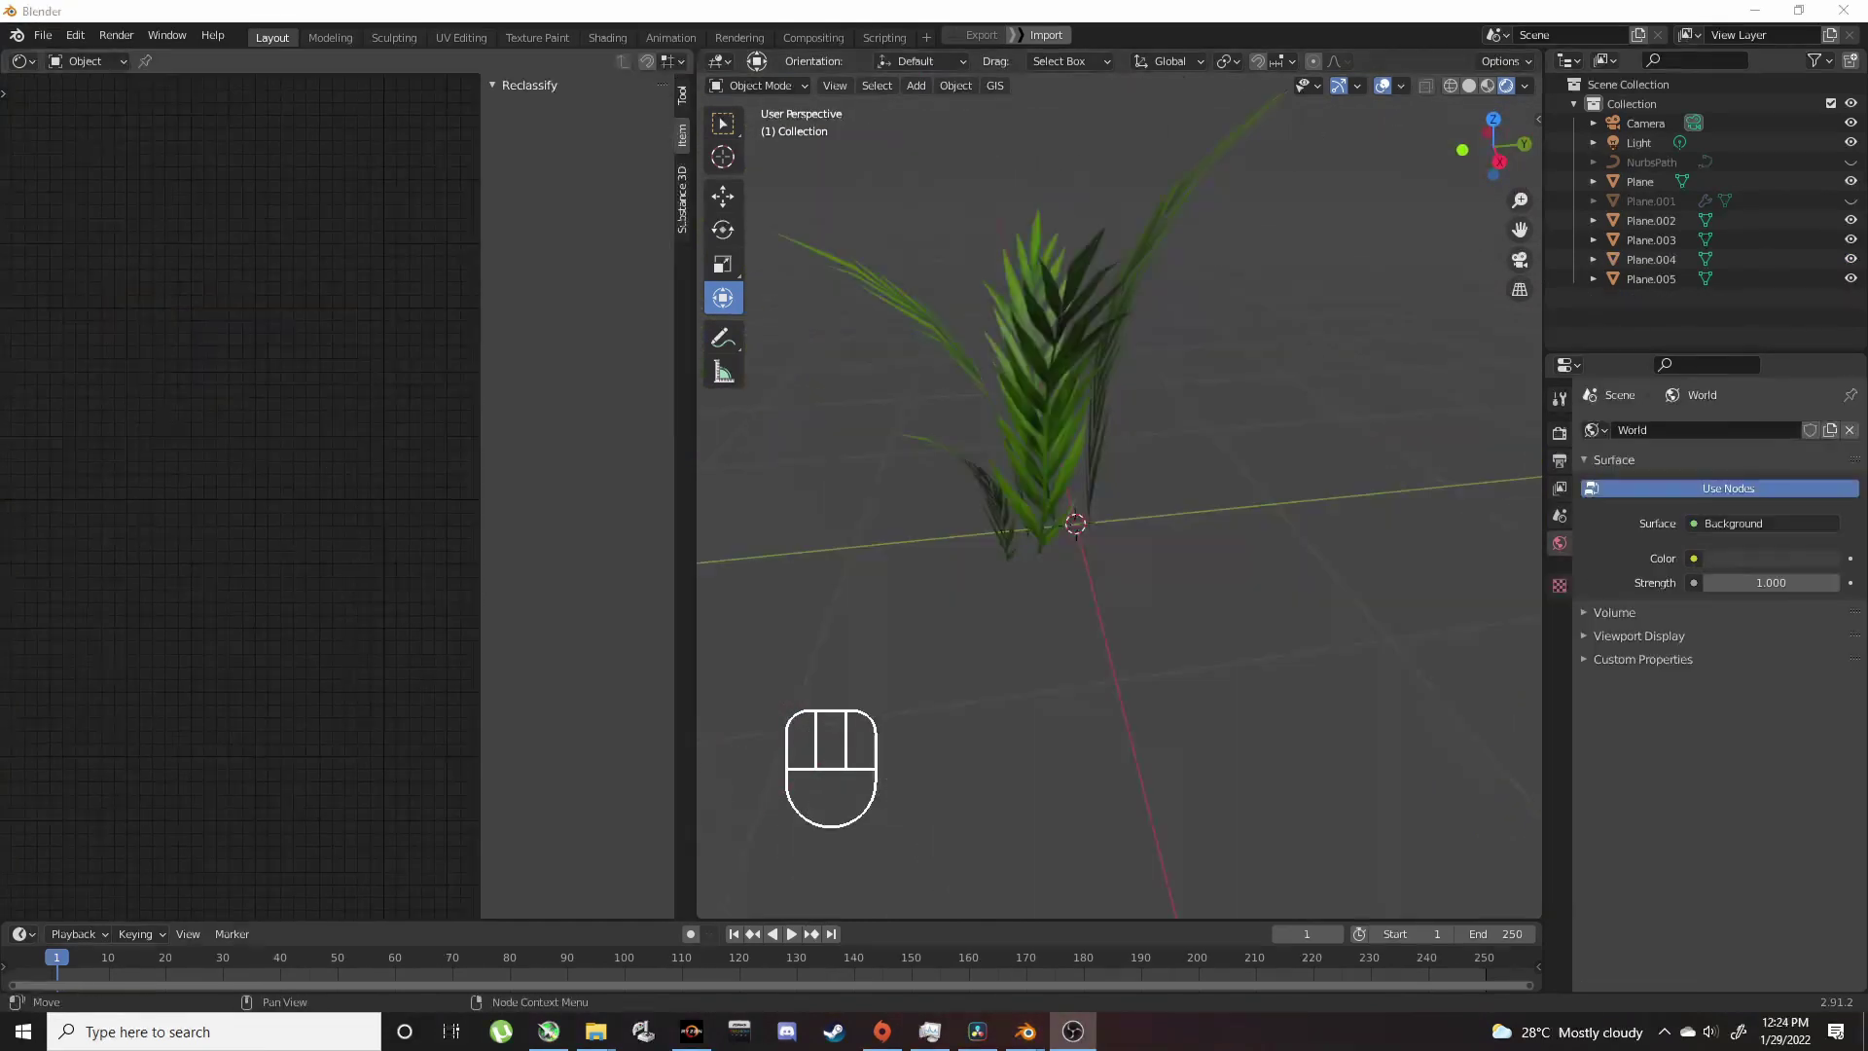
Step: Add a new Circle mesh to the scene from the Shift+A Mesh menu
{"action": "left_click_drag", "start_coordinate": [1081, 474], "coordinate": [1142, 471]}
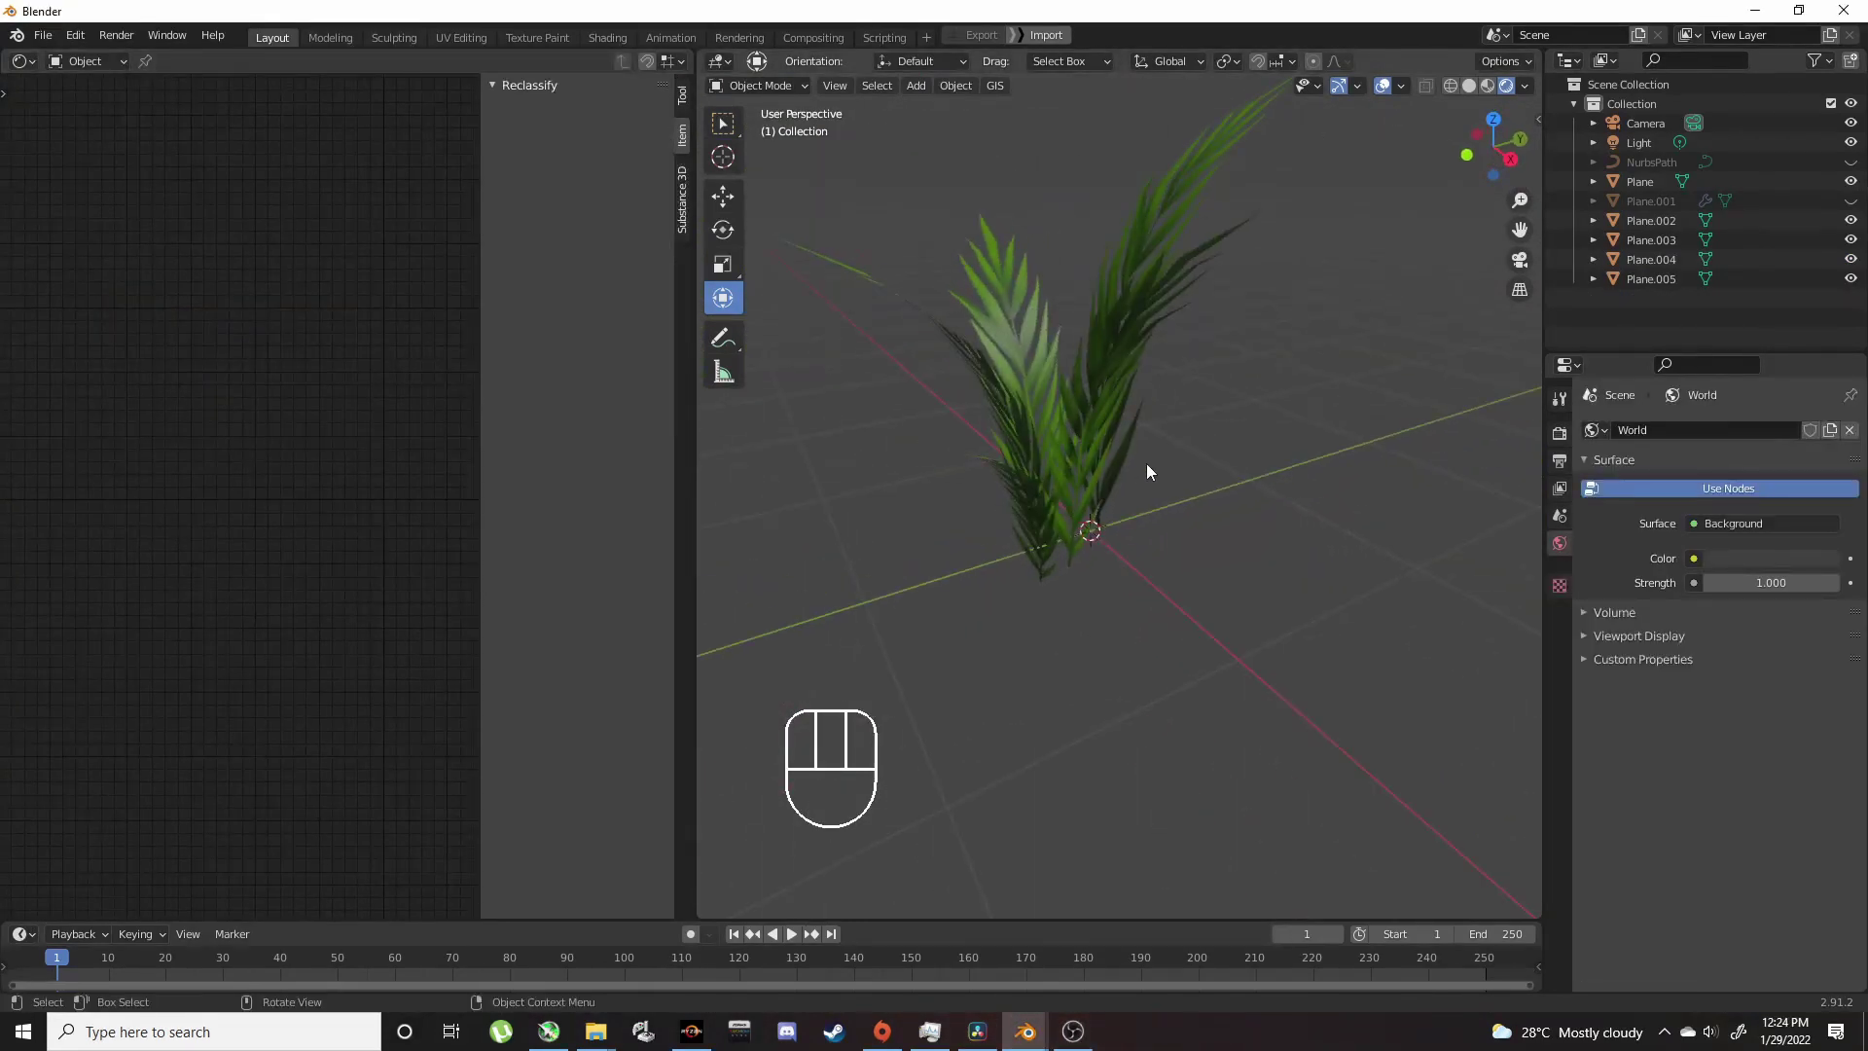
{"action": "left_click_drag", "start_coordinate": [1112, 476], "coordinate": [1181, 473]}
{"action": "left_click_drag", "start_coordinate": [1166, 464], "coordinate": [1097, 462]}
{"action": "key", "text": "shift+a"}
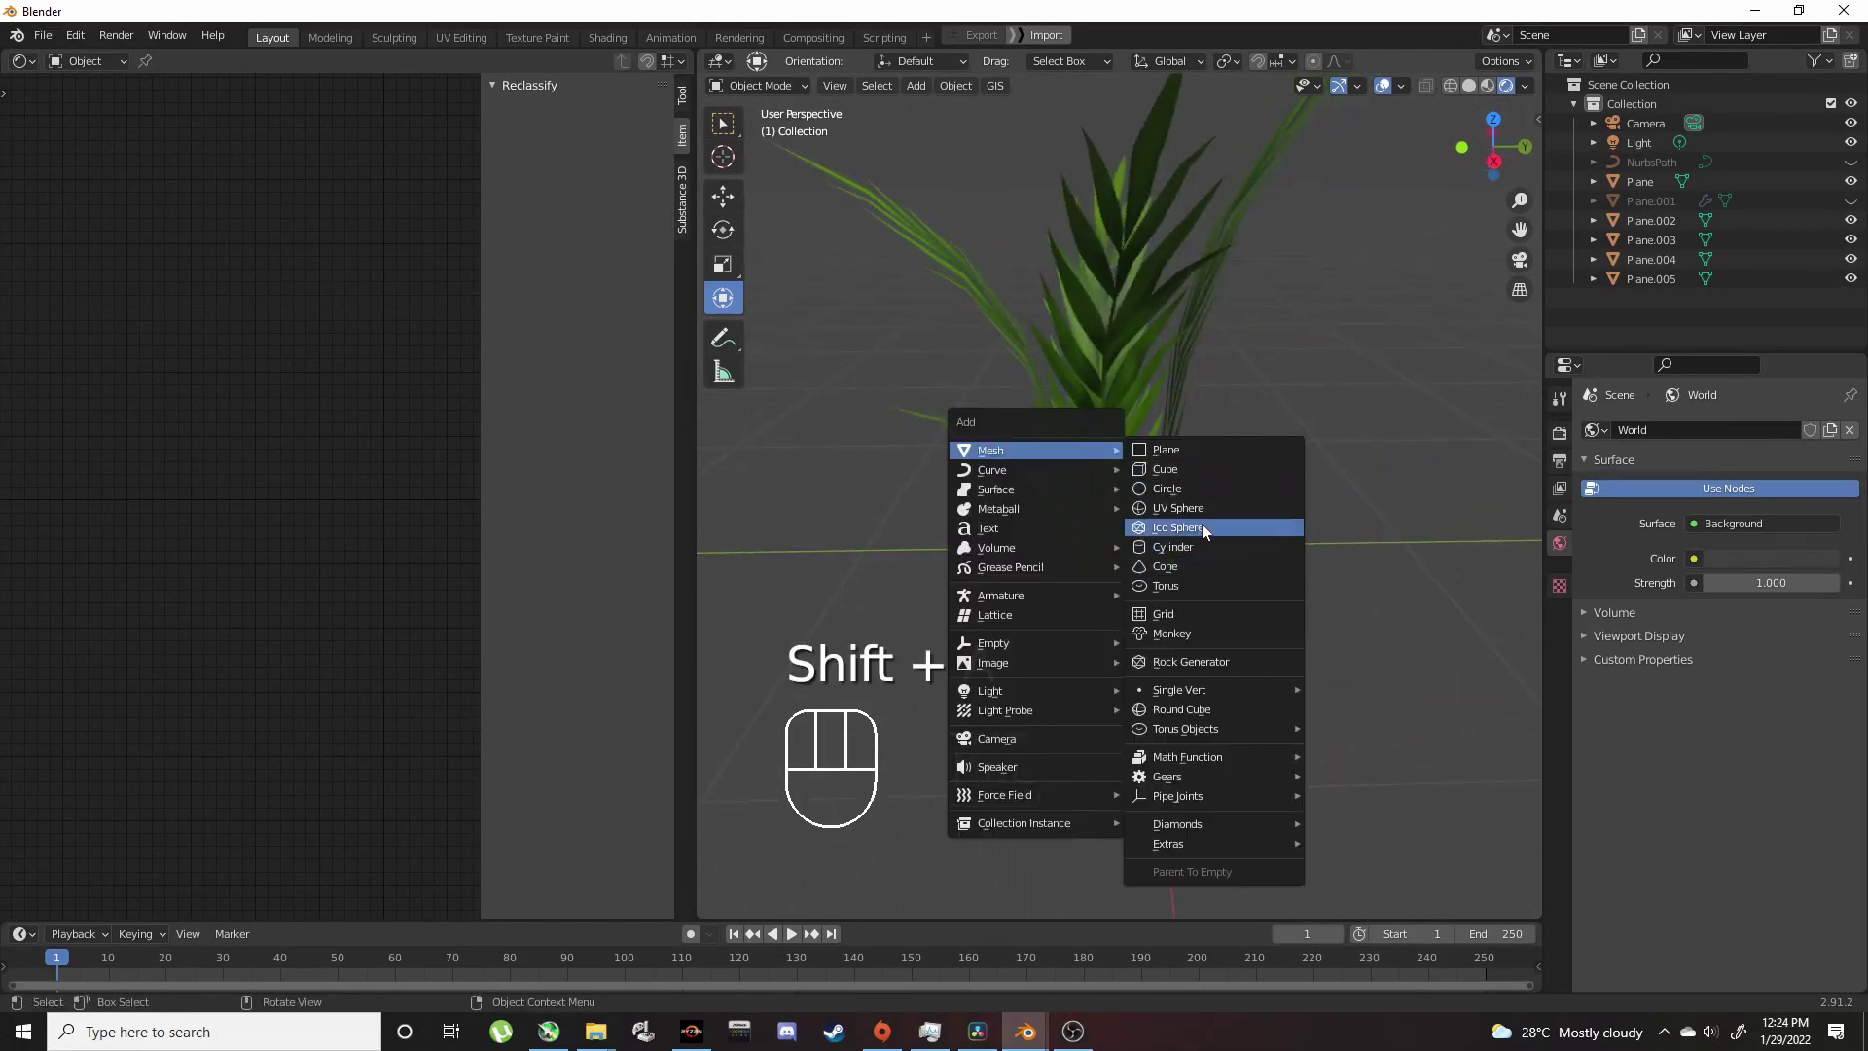
{"action": "key", "text": "s"}
{"action": "left_click", "coordinate": [1207, 497]}
{"action": "left_click", "coordinate": [1238, 534]}
Step: Fill the circle with F, unwrap its UVs and show the layout in the UV Editor
{"action": "key", "text": "Tab"}
{"action": "key", "text": "f"}
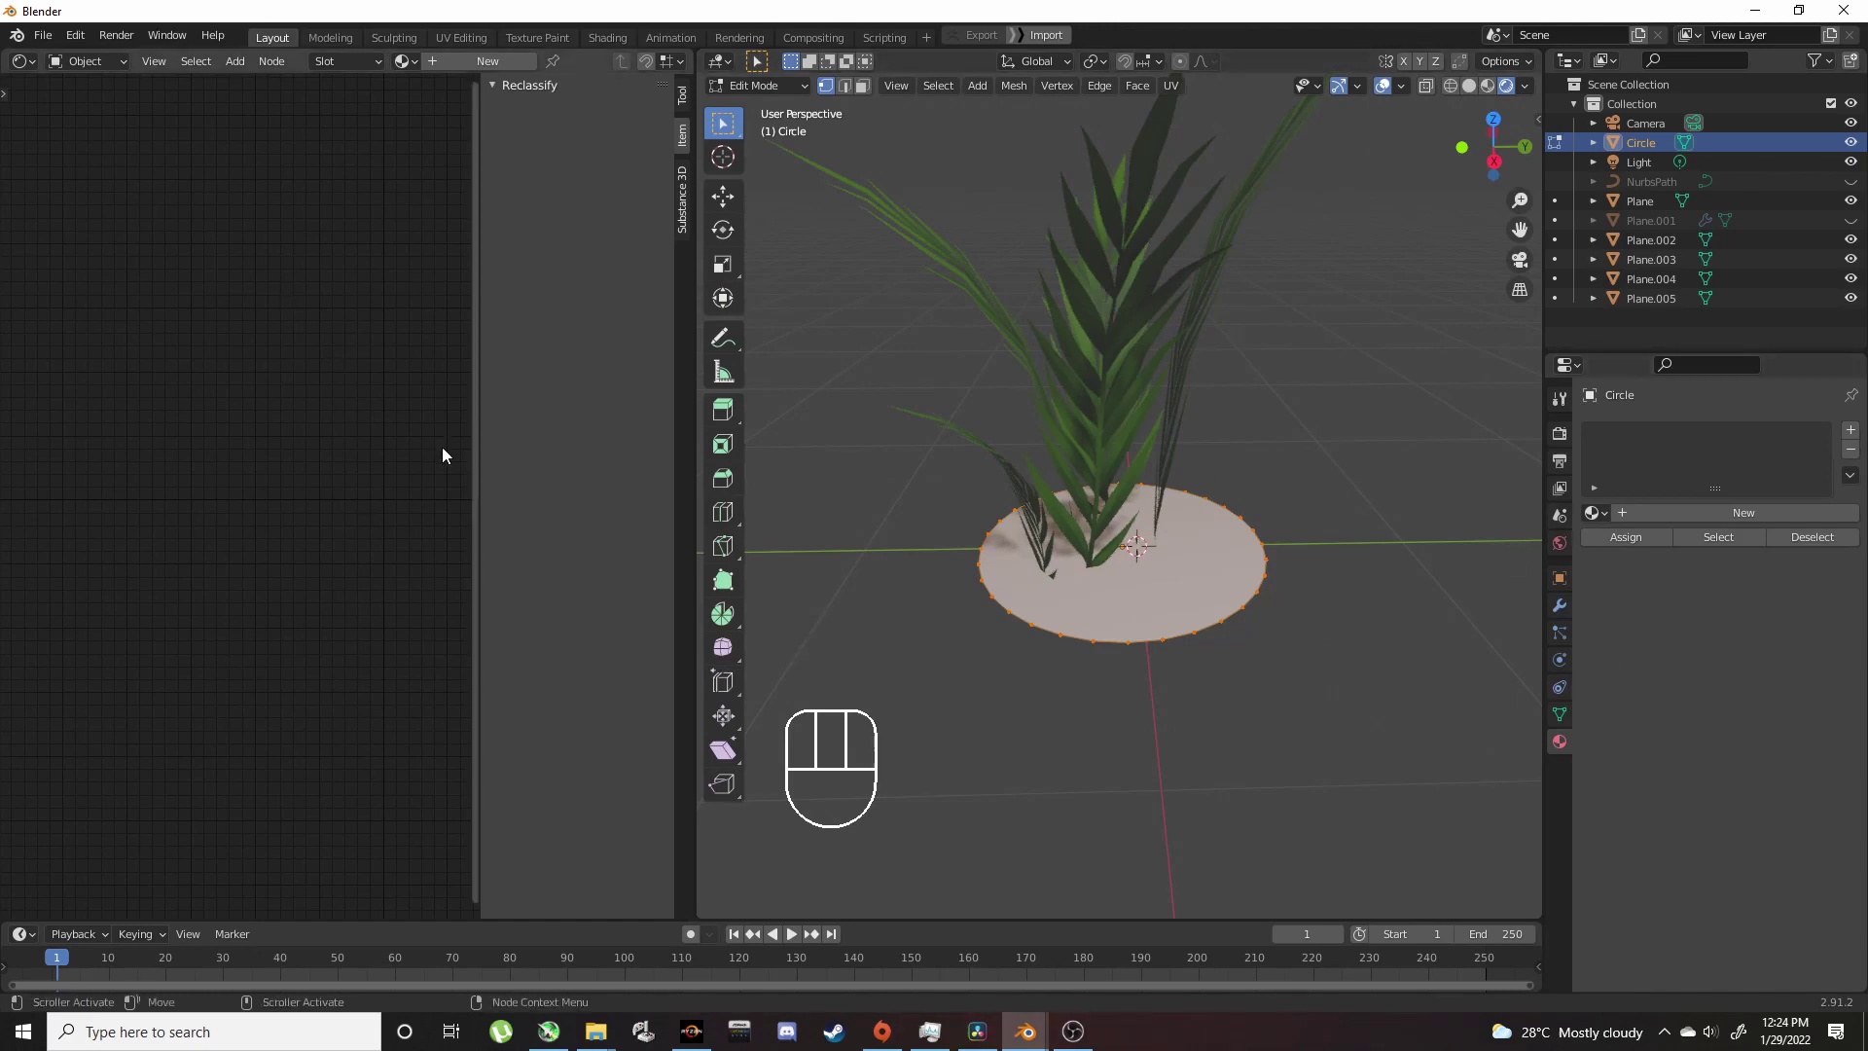
{"action": "key", "text": "Tab"}
{"action": "key", "text": "Tab"}
{"action": "key", "text": "u"}
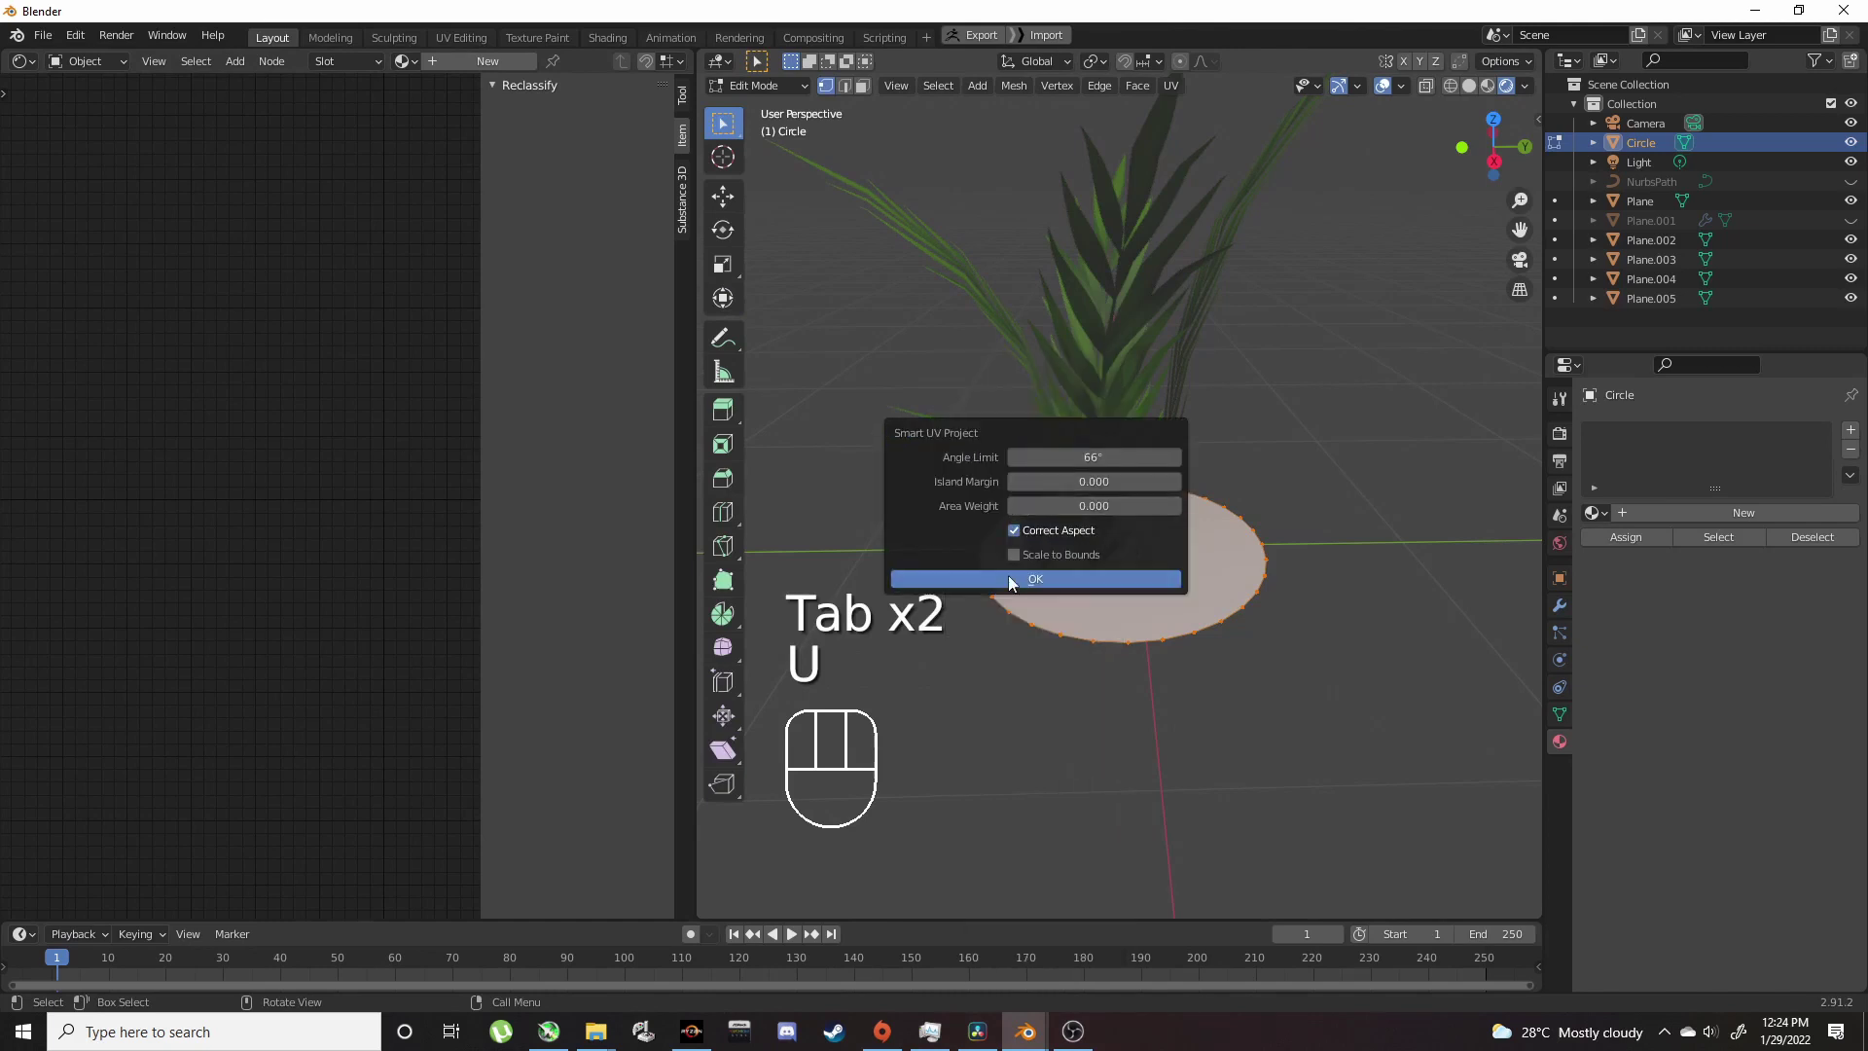
{"action": "left_click_drag", "start_coordinate": [25, 64], "coordinate": [89, 174]}
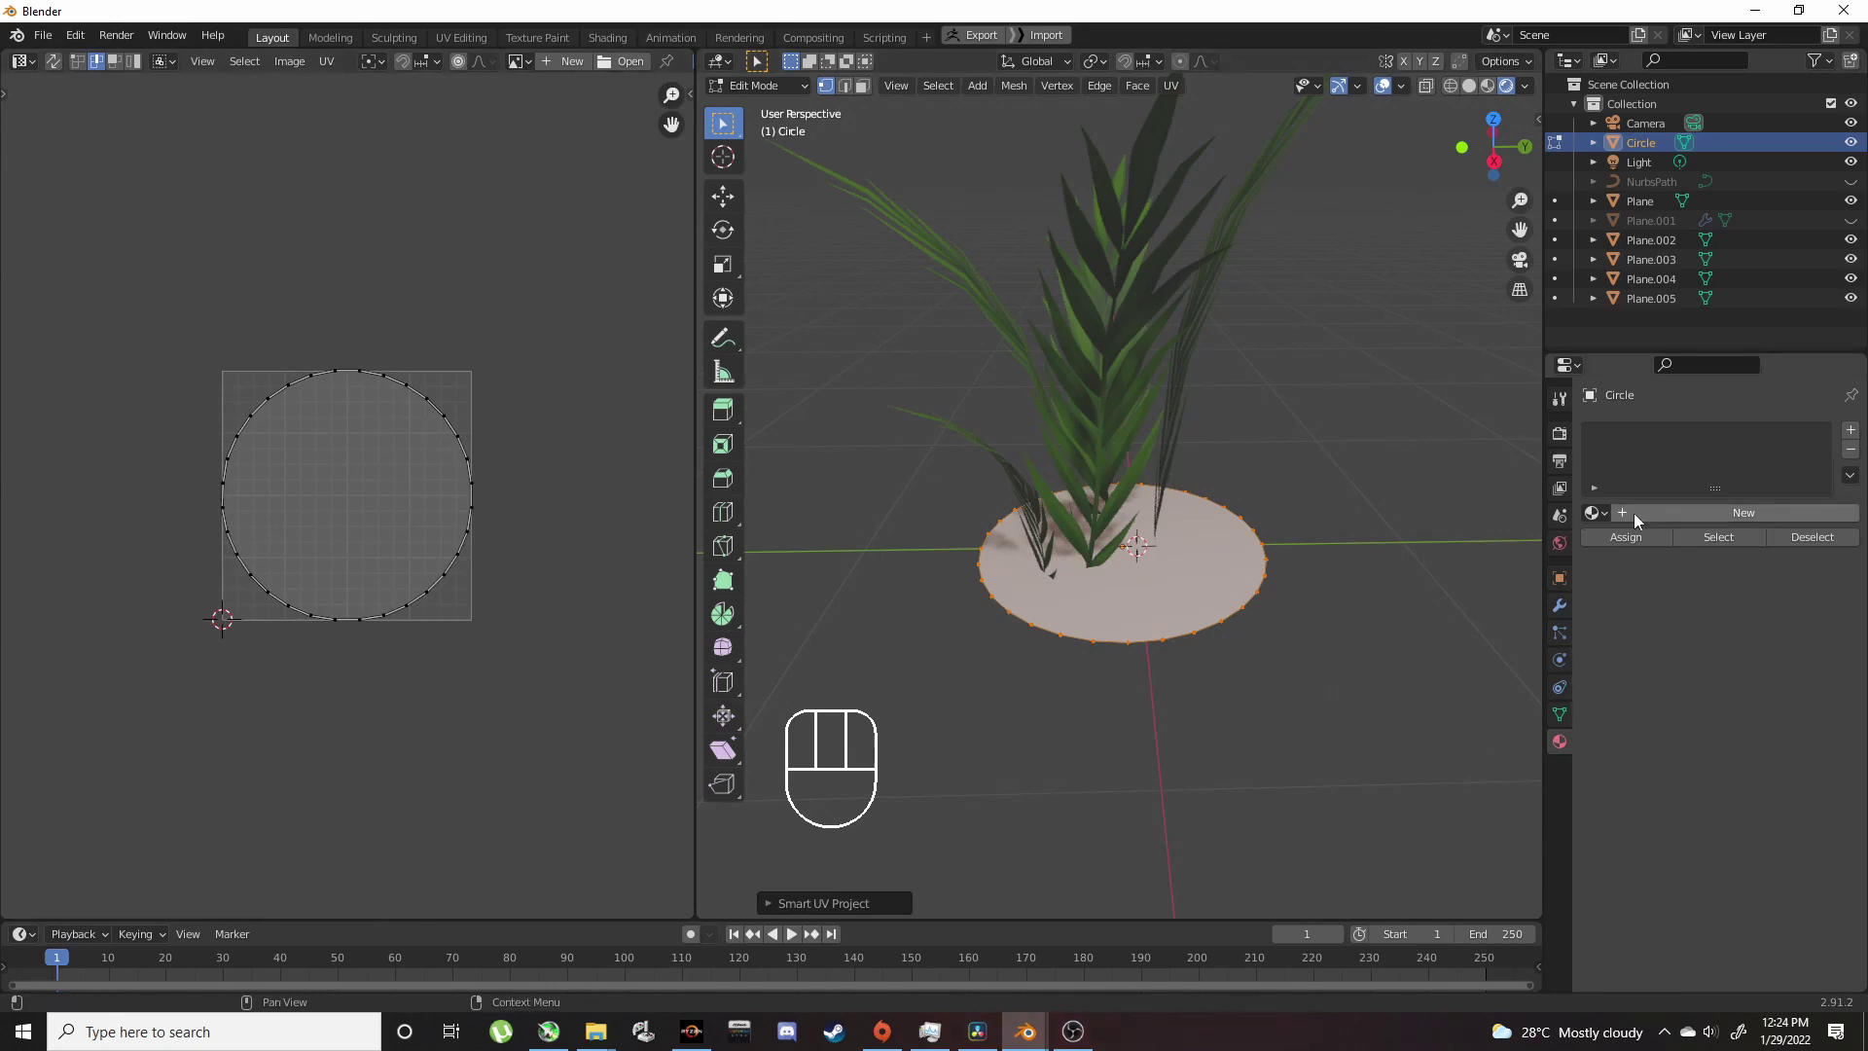
Step: Create a new material for the Circle with the tiling dirt image as its Base Color texture
{"action": "left_click", "coordinate": [1650, 519]}
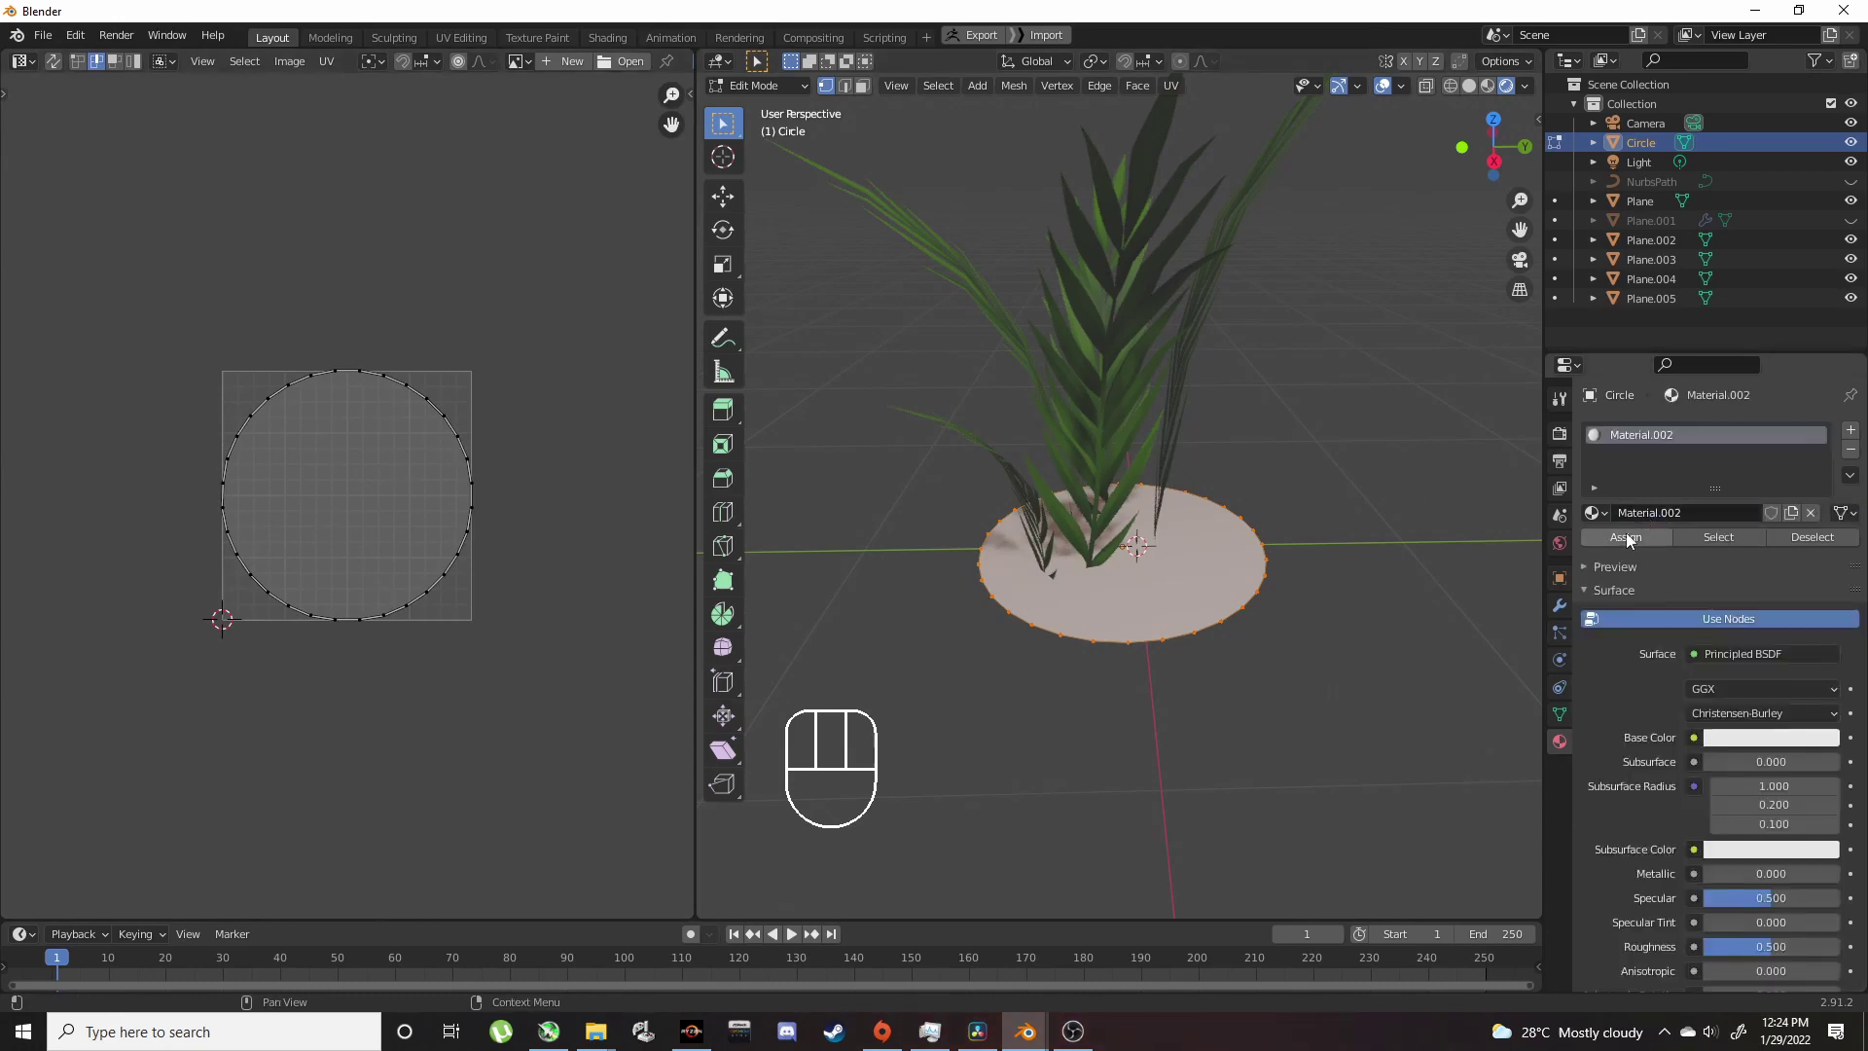
{"action": "left_click_drag", "start_coordinate": [1701, 746], "coordinate": [1344, 565]}
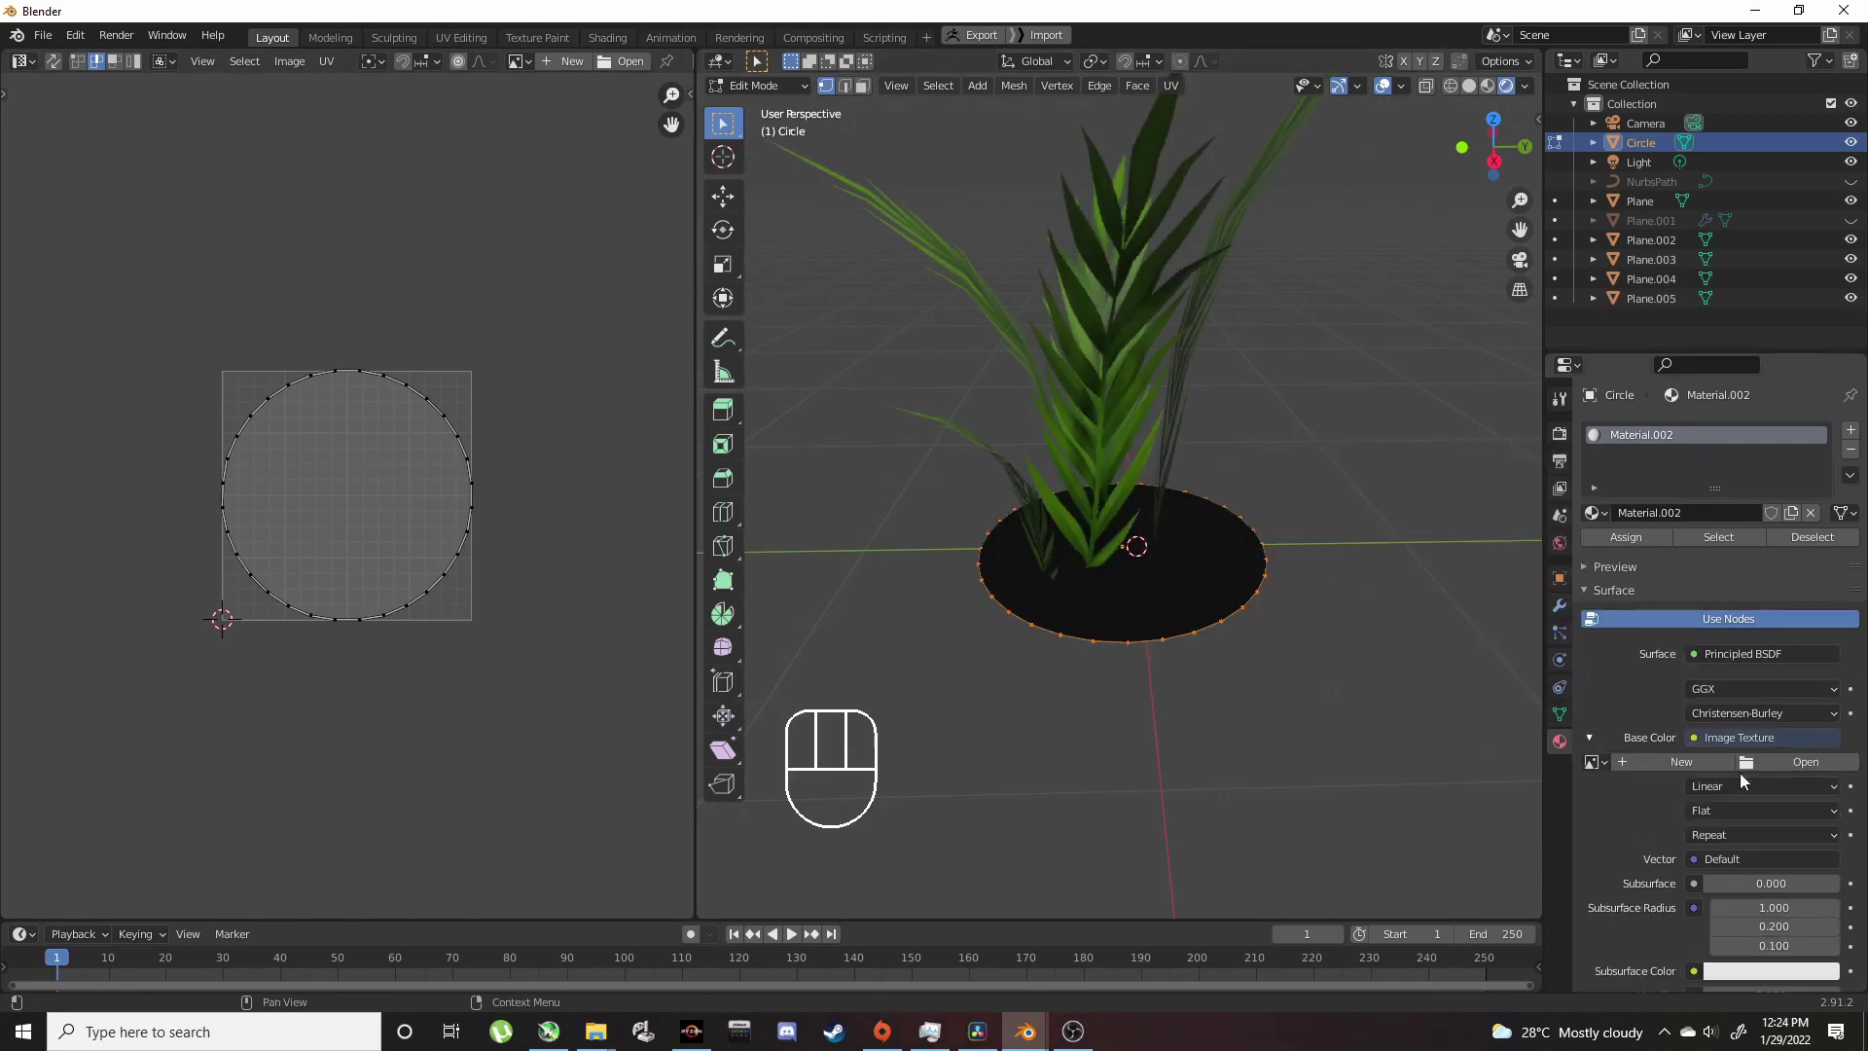
{"action": "left_click", "coordinate": [1763, 768]}
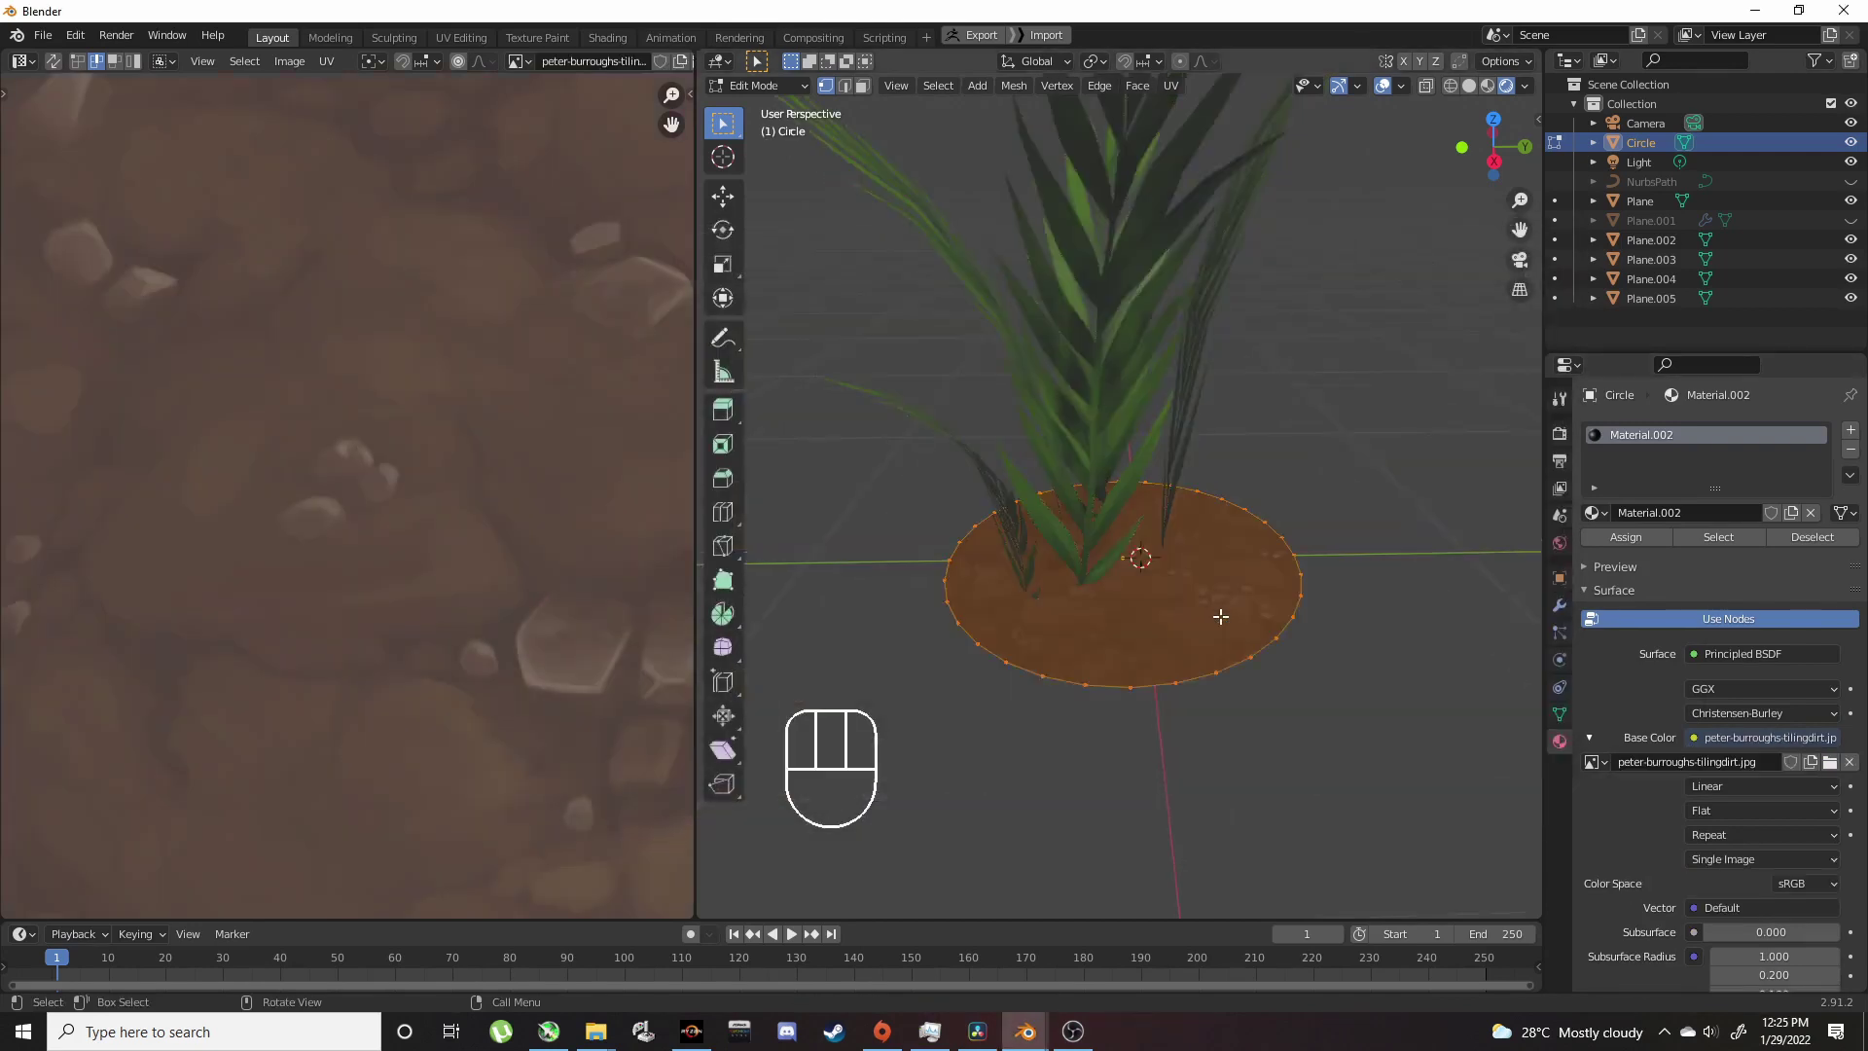
{"action": "key", "text": "Tab"}
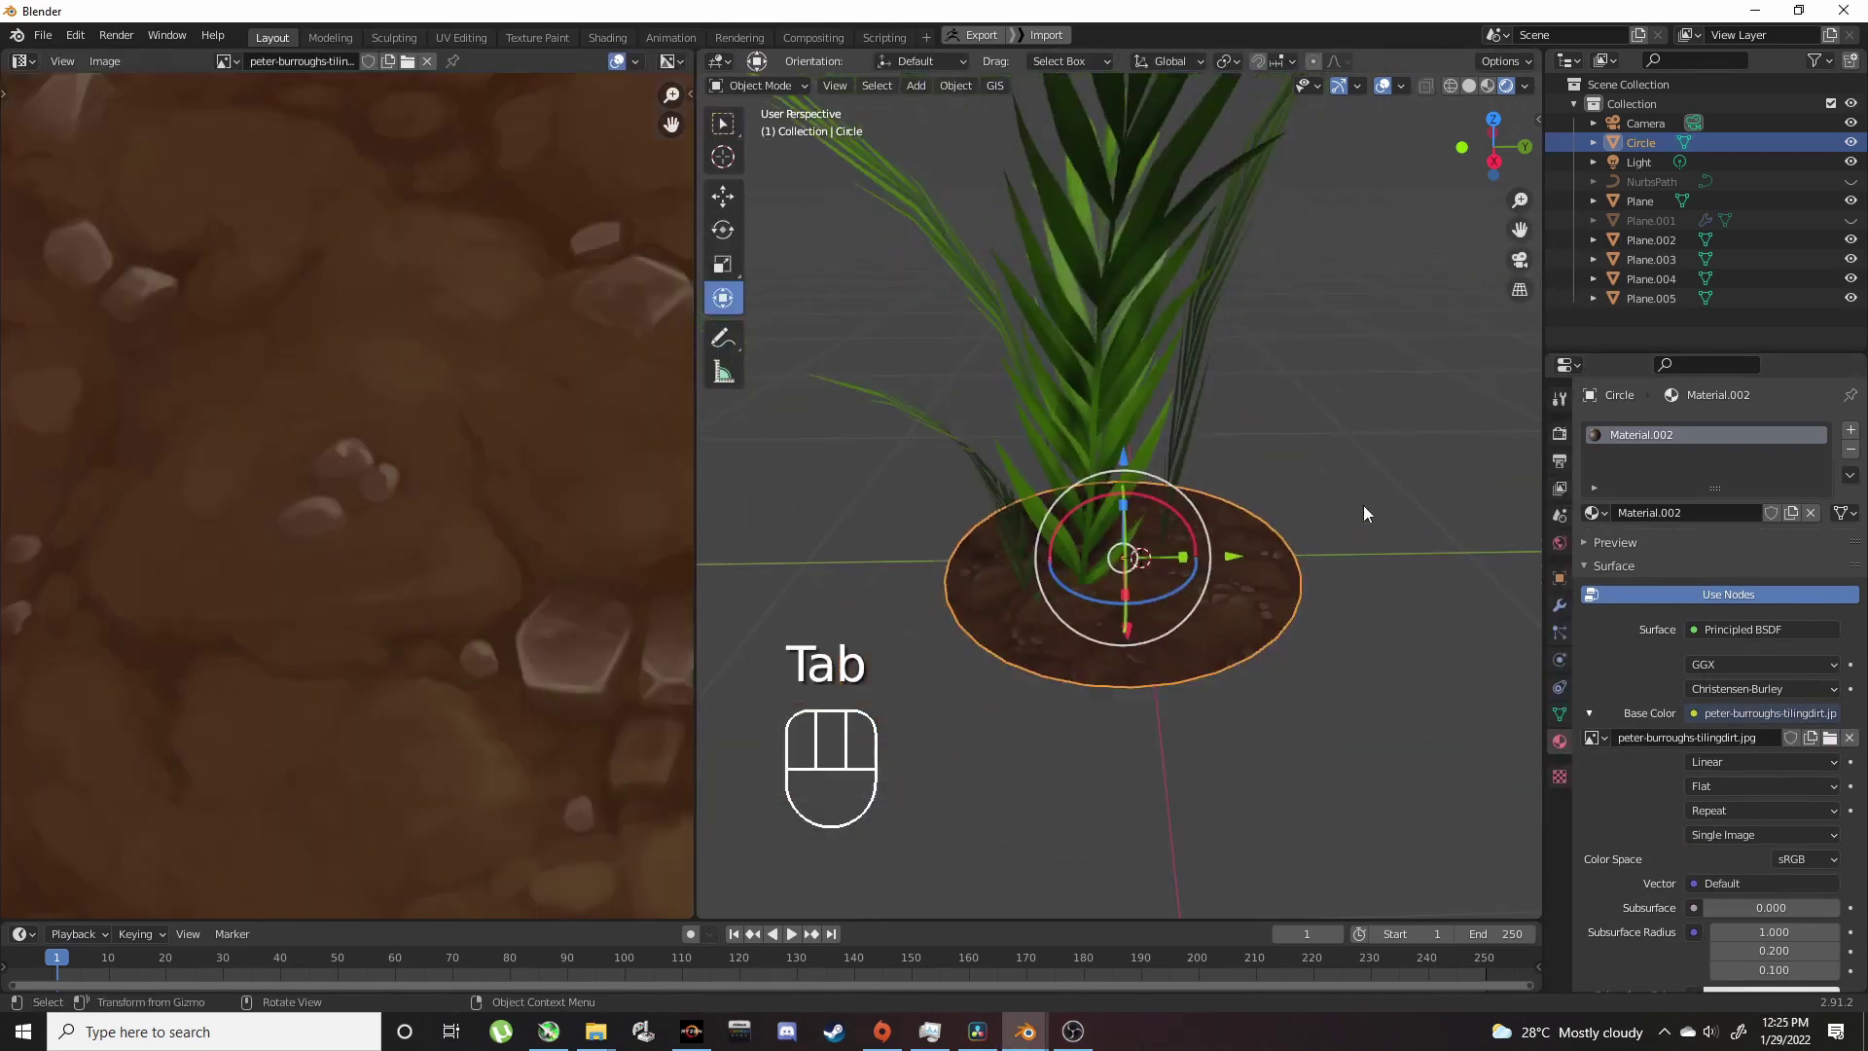
Step: Orbit and select around the circle to check the dirt texture on it
{"action": "left_click_drag", "start_coordinate": [1331, 524], "coordinate": [1308, 590]}
{"action": "left_click", "coordinate": [1224, 585]}
{"action": "left_click_drag", "start_coordinate": [1197, 583], "coordinate": [1029, 498]}
{"action": "left_click", "coordinate": [924, 518]}
{"action": "left_click_drag", "start_coordinate": [946, 524], "coordinate": [1097, 555]}
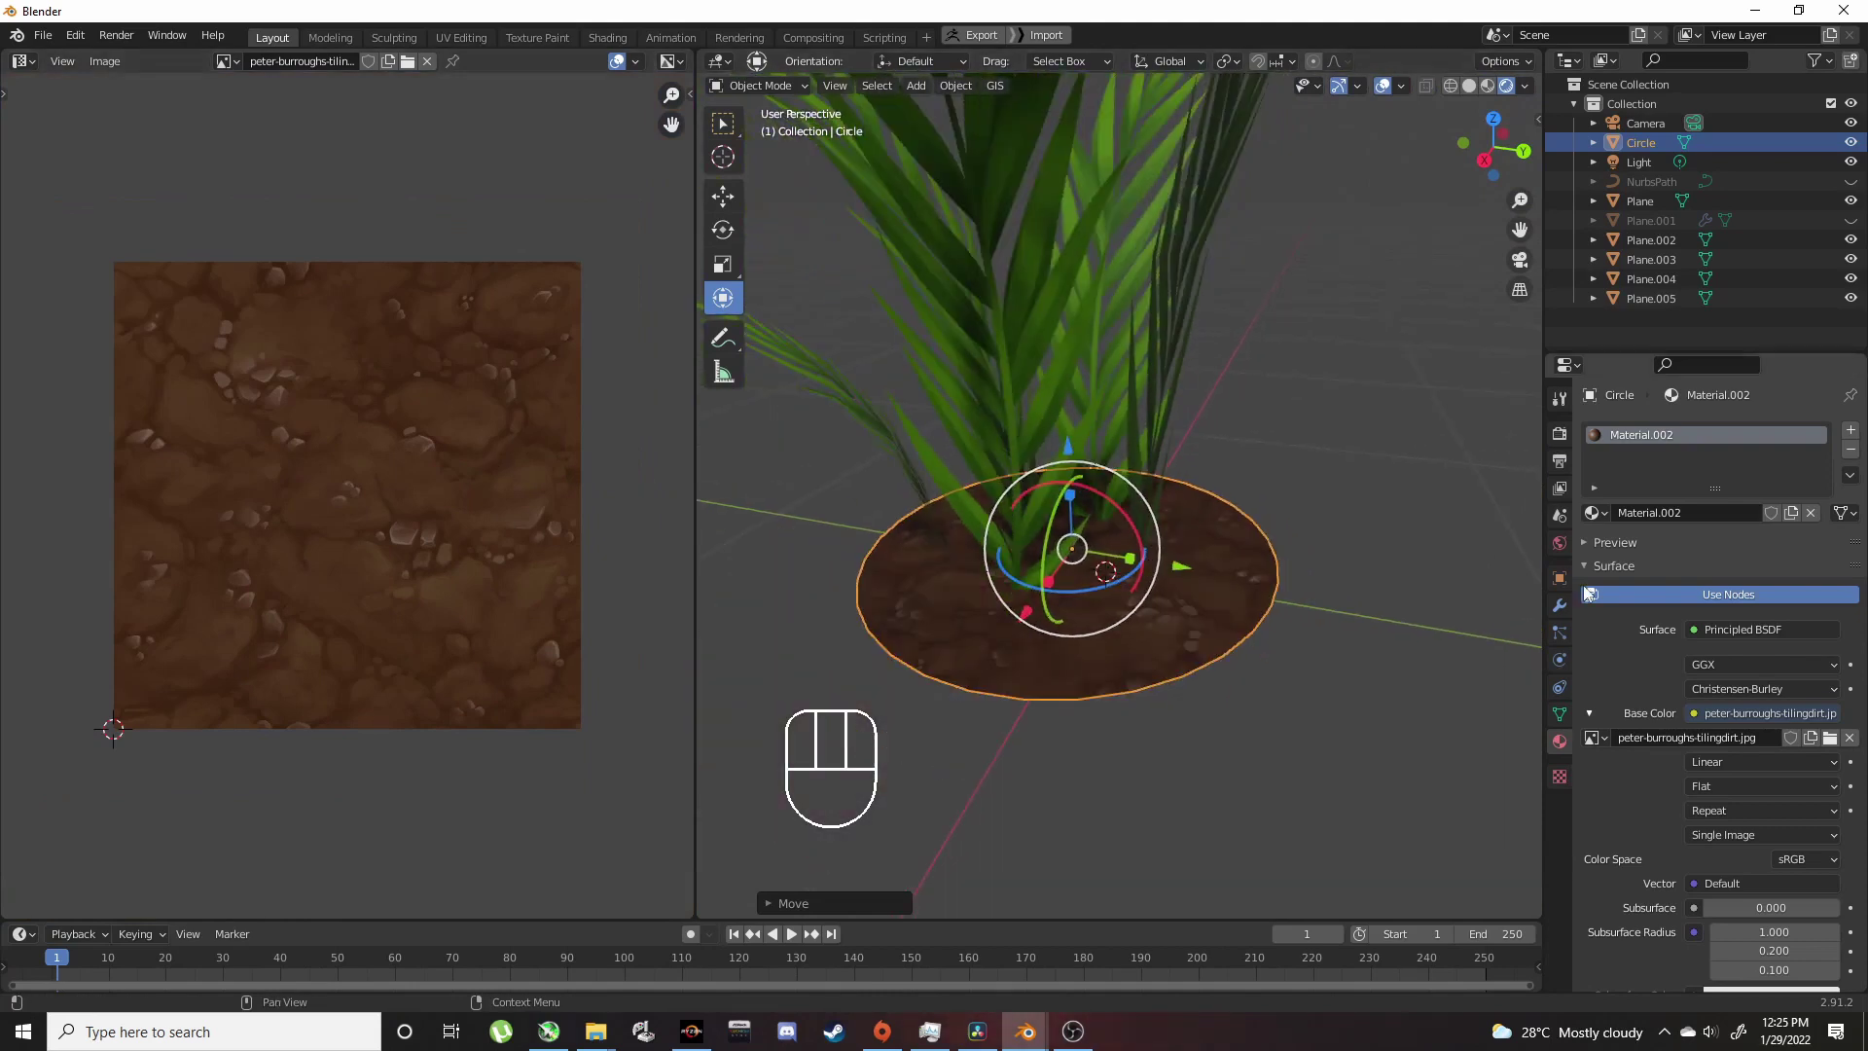
Step: Switch the left editor to the Shader Editor and display the circle material's nodes
{"action": "left_click_drag", "start_coordinate": [45, 70], "coordinate": [58, 227]}
{"action": "middle_click", "coordinate": [272, 618]}
{"action": "left_click_drag", "start_coordinate": [186, 379], "coordinate": [173, 350]}
{"action": "left_click_drag", "start_coordinate": [151, 385], "coordinate": [96, 387]}
{"action": "left_click_drag", "start_coordinate": [293, 349], "coordinate": [267, 399]}
{"action": "left_click", "coordinate": [175, 374]}
{"action": "left_click", "coordinate": [277, 366]}
Step: Add an RGB to BW node and wire the dirt image's colour through it in the Shader Editor
{"action": "key", "text": "shift+a"}
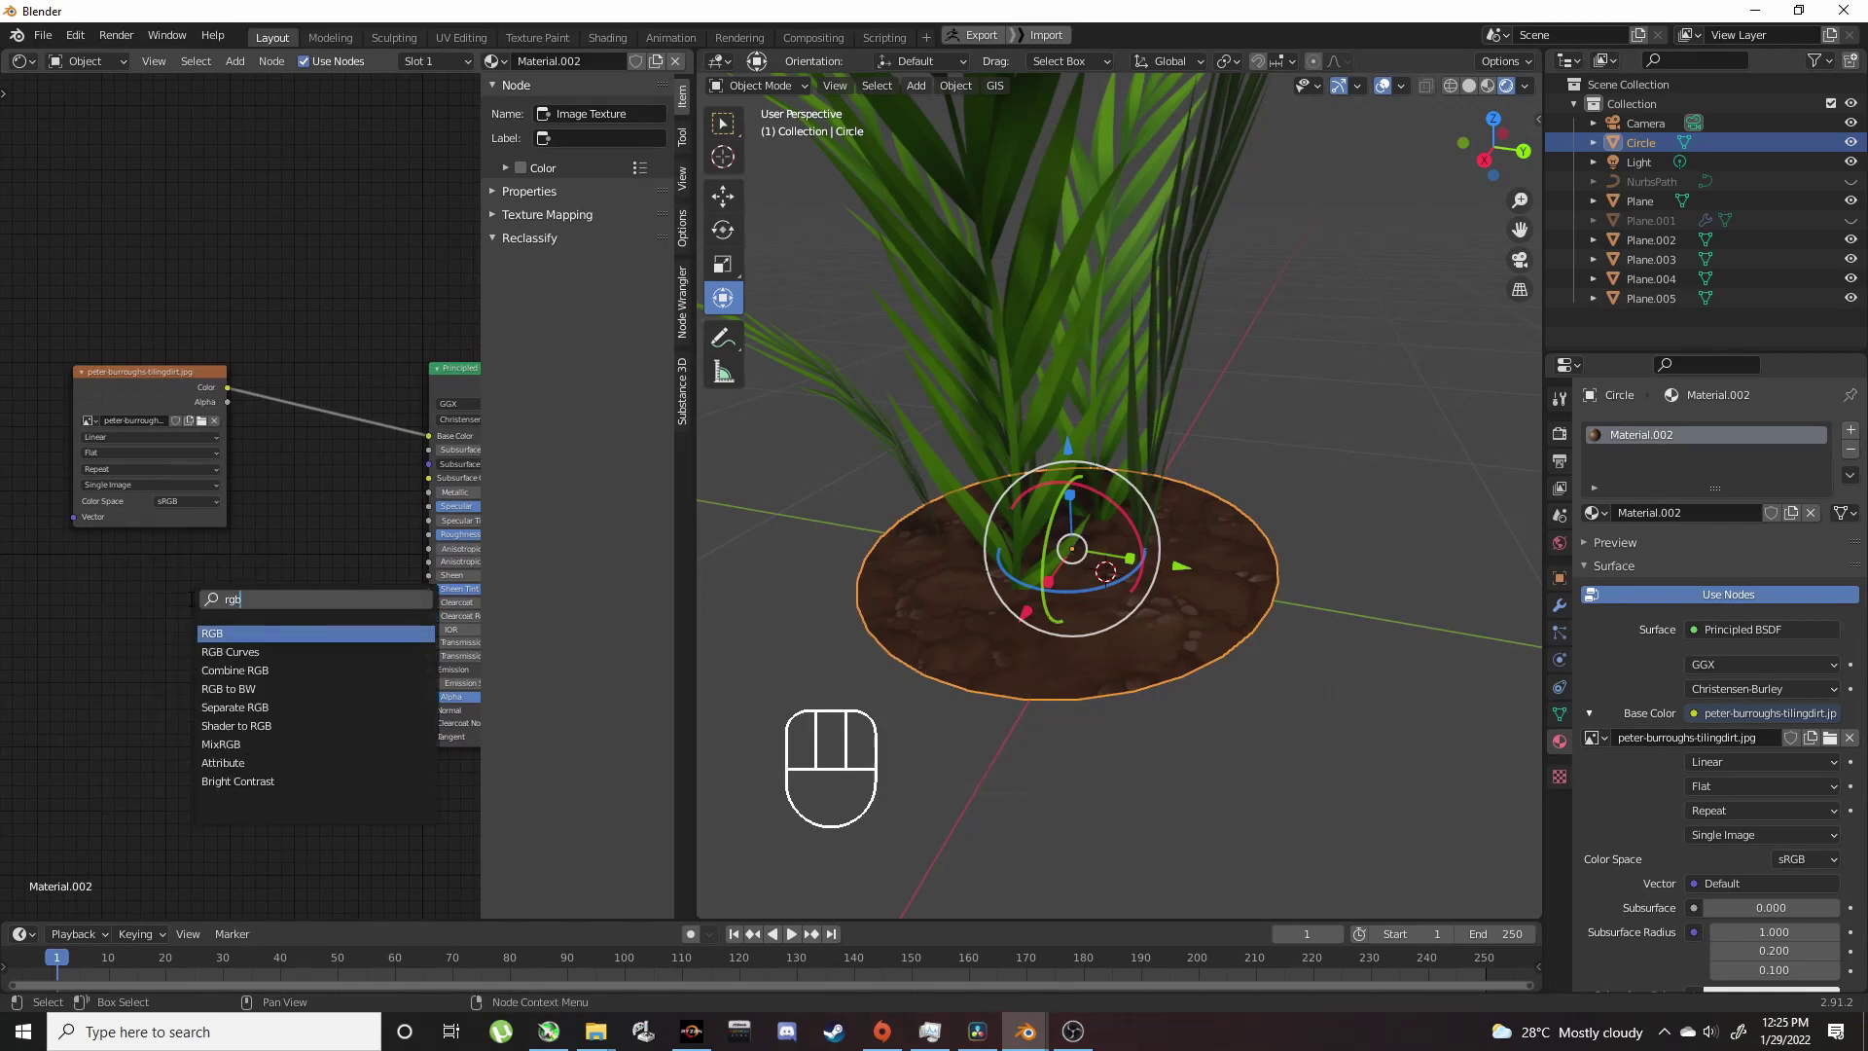
{"action": "key", "text": "Down"}
{"action": "key", "text": "Down"}
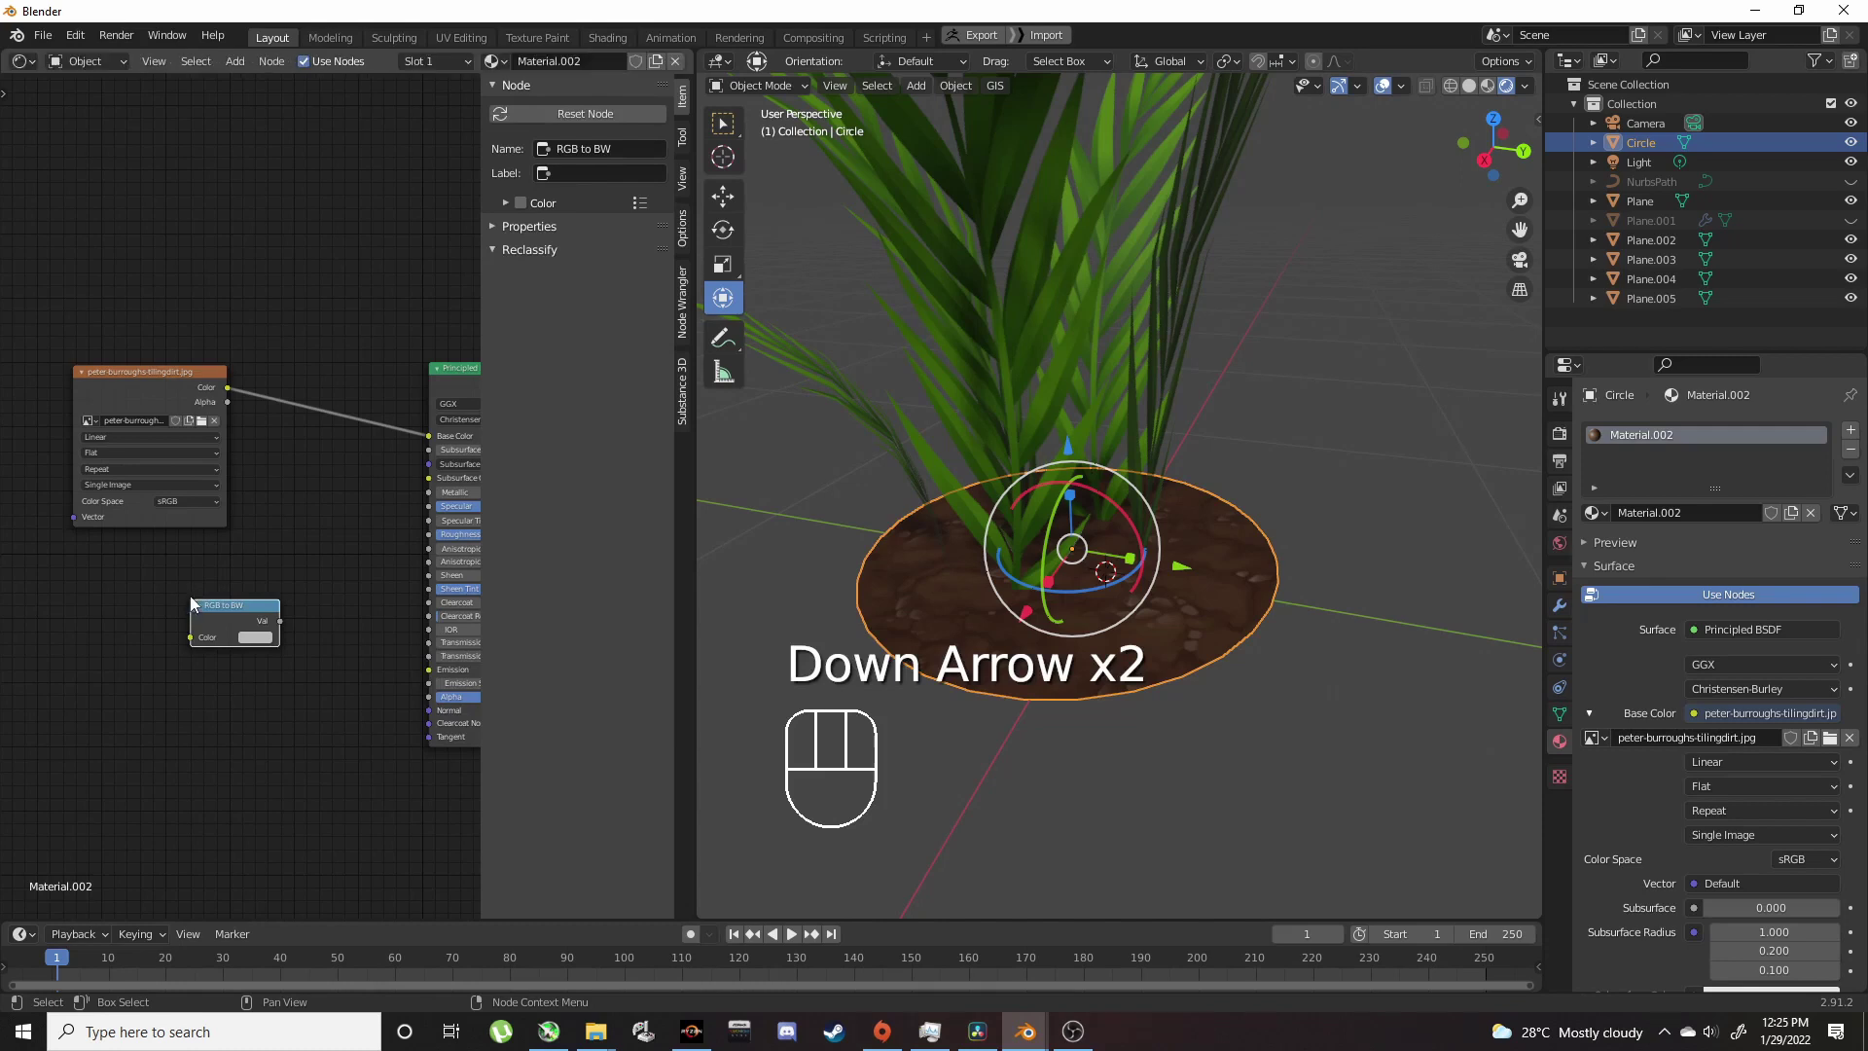
{"action": "left_click_drag", "start_coordinate": [166, 388], "coordinate": [72, 445]}
{"action": "left_click_drag", "start_coordinate": [194, 453], "coordinate": [280, 594]}
{"action": "left_click_drag", "start_coordinate": [296, 574], "coordinate": [270, 522]}
{"action": "left_click_drag", "start_coordinate": [328, 594], "coordinate": [372, 658]}
{"action": "key", "text": "shift+a"}
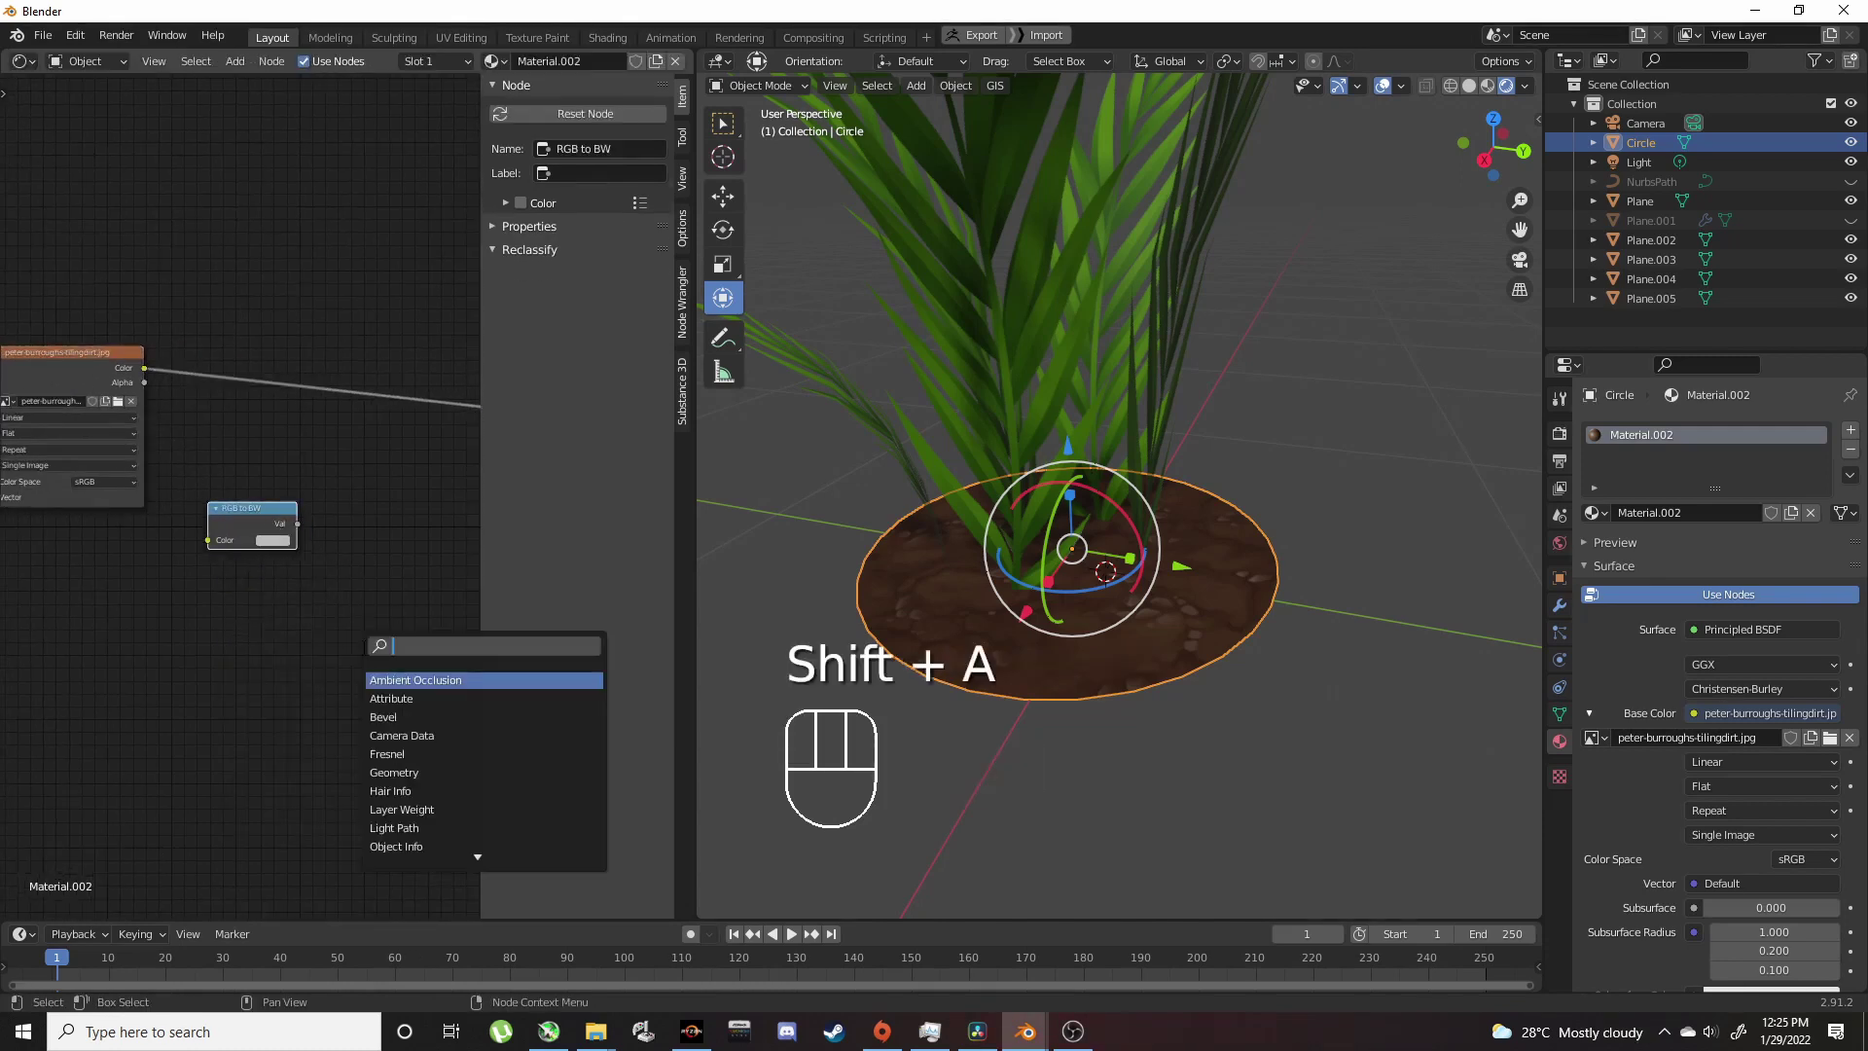
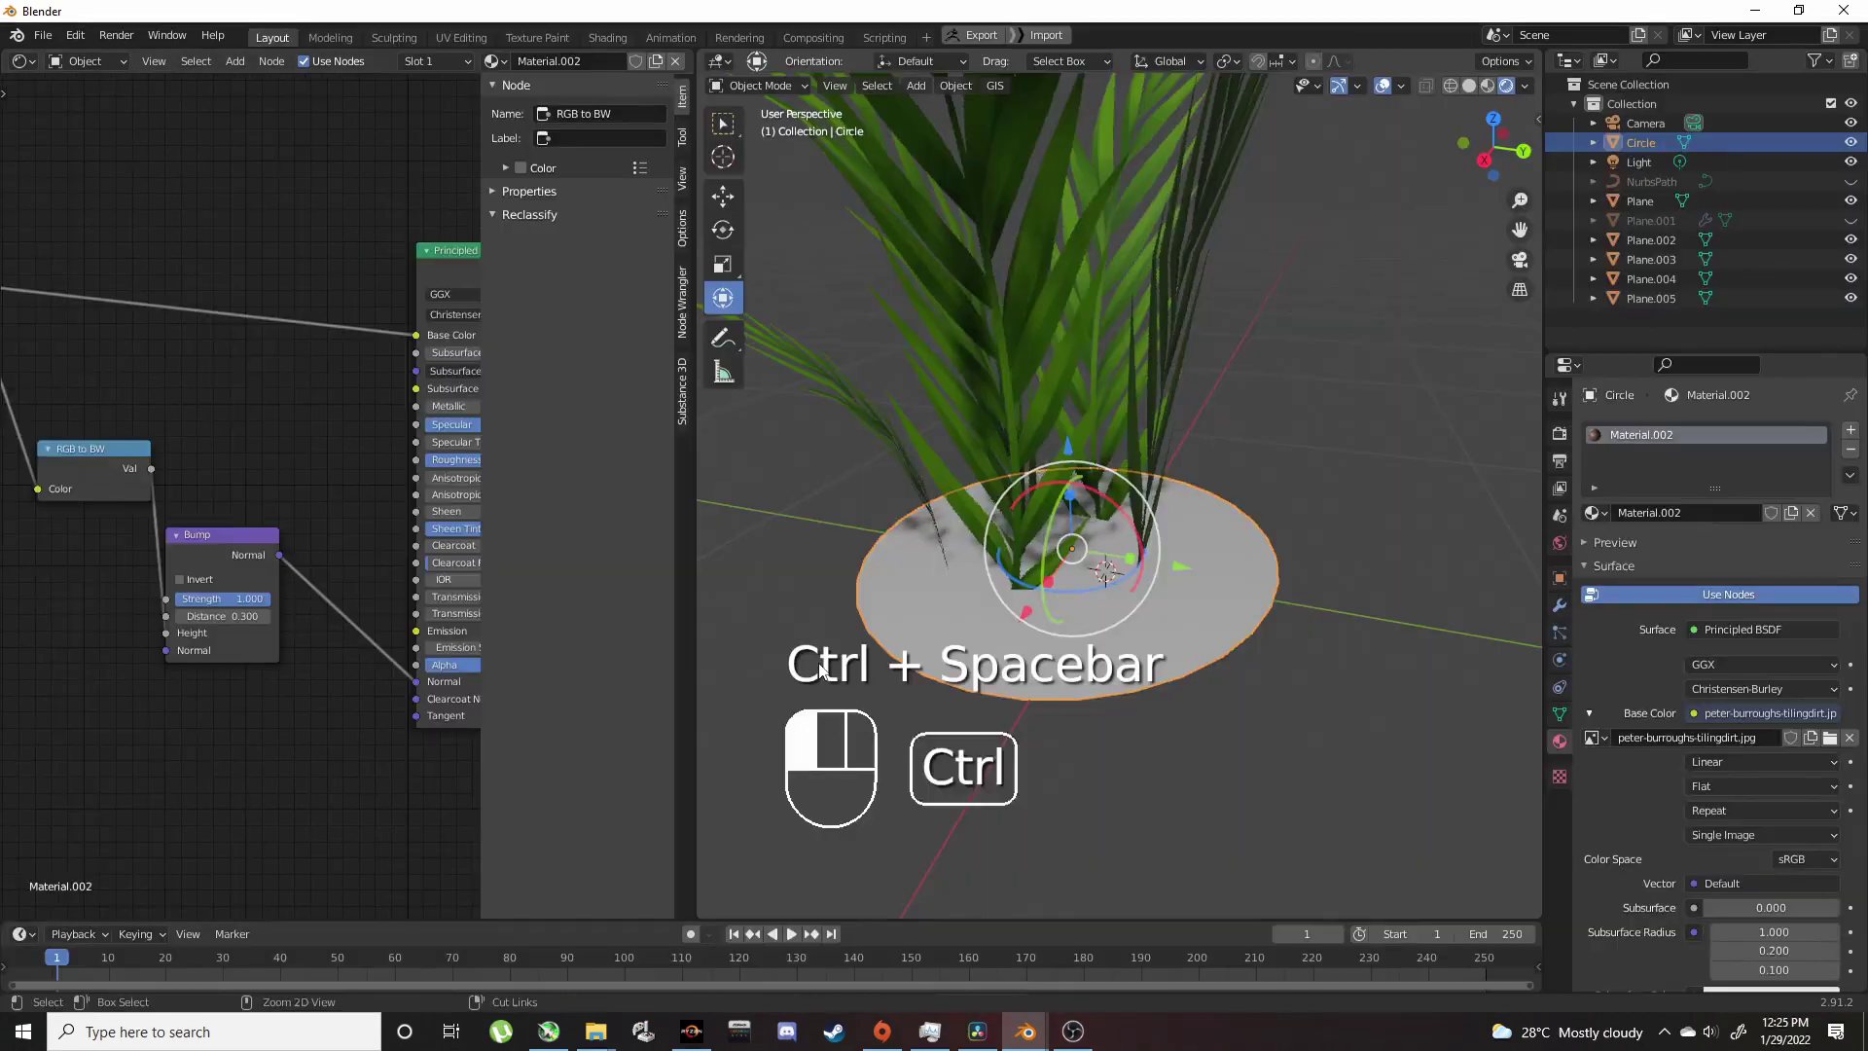
Step: Cut the RGB to BW output link so the dirt texture shows as base colour, and zoom onto the soil disc
{"action": "left_click_drag", "start_coordinate": [990, 665], "coordinate": [1074, 626]}
{"action": "middle_click", "coordinate": [1075, 627]}
{"action": "left_click_drag", "start_coordinate": [1192, 661], "coordinate": [1183, 637]}
Step: Inset the soil disc's faces twice in Edit Mode to form a shallow mound
{"action": "key", "text": "Tab"}
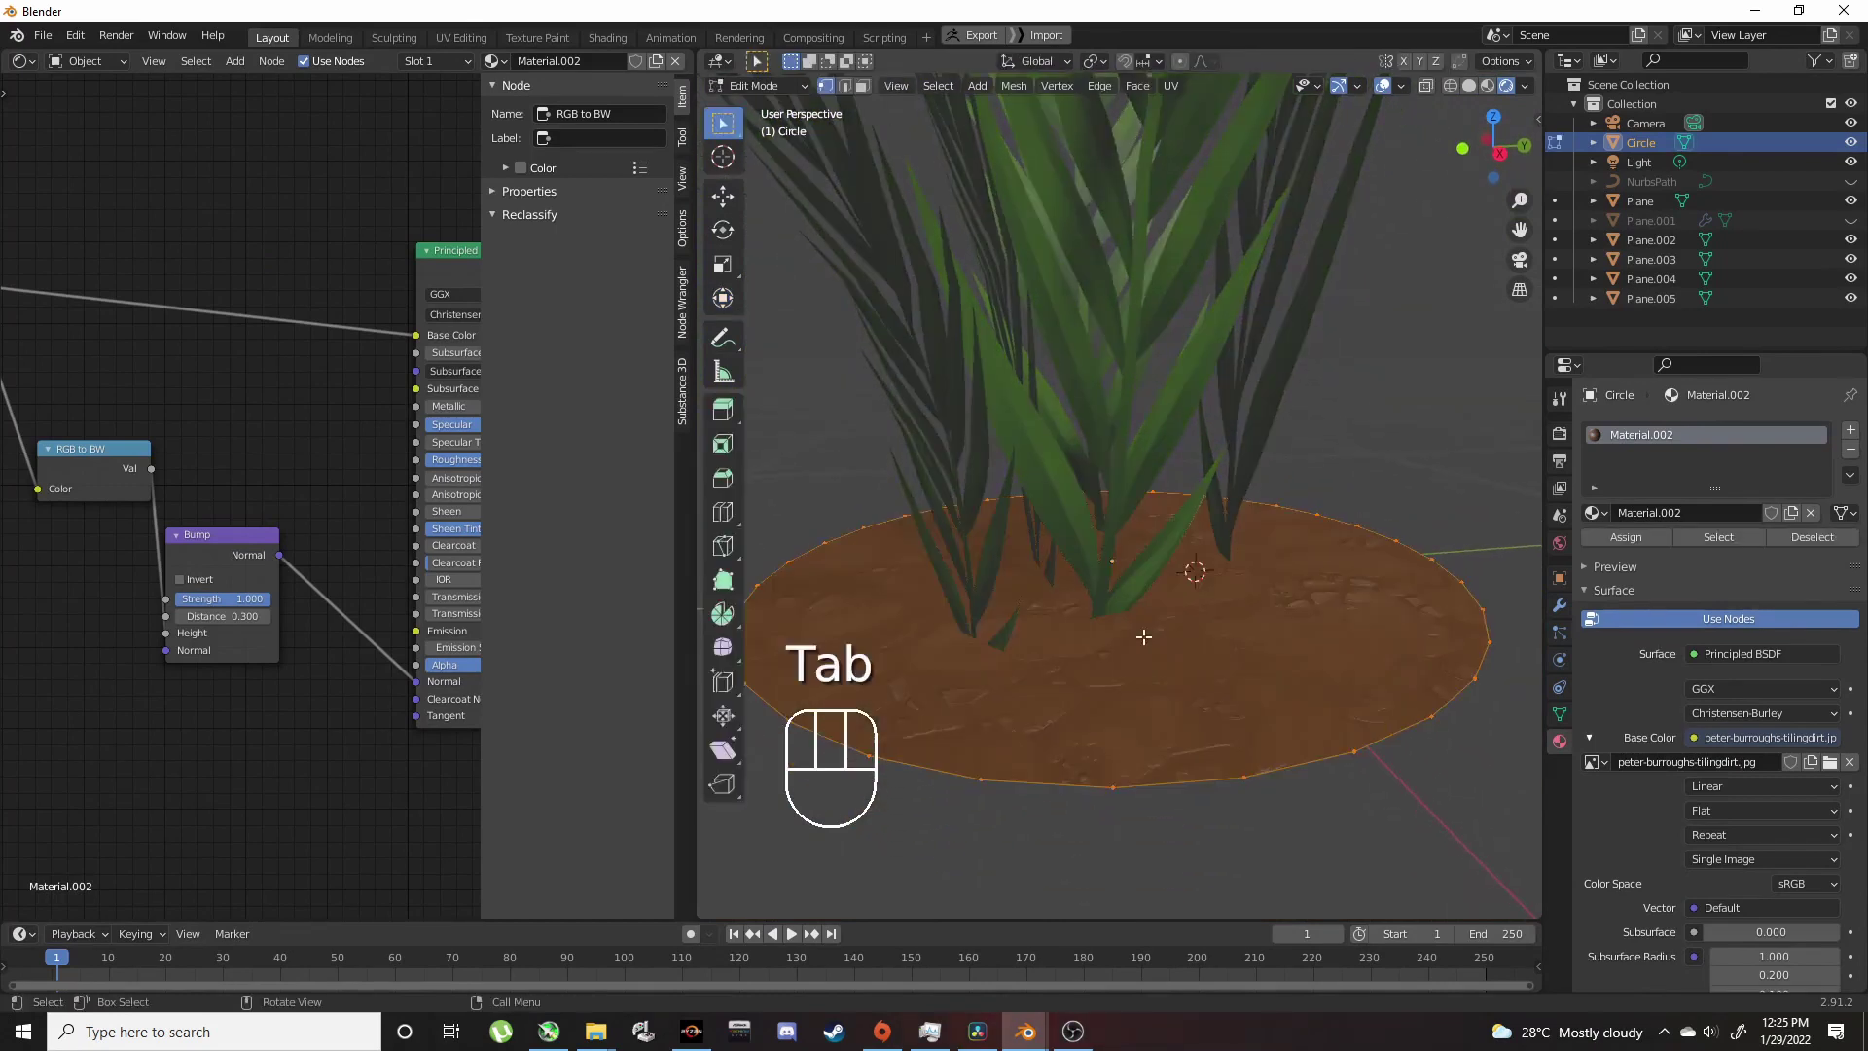
{"action": "key", "text": "i"}
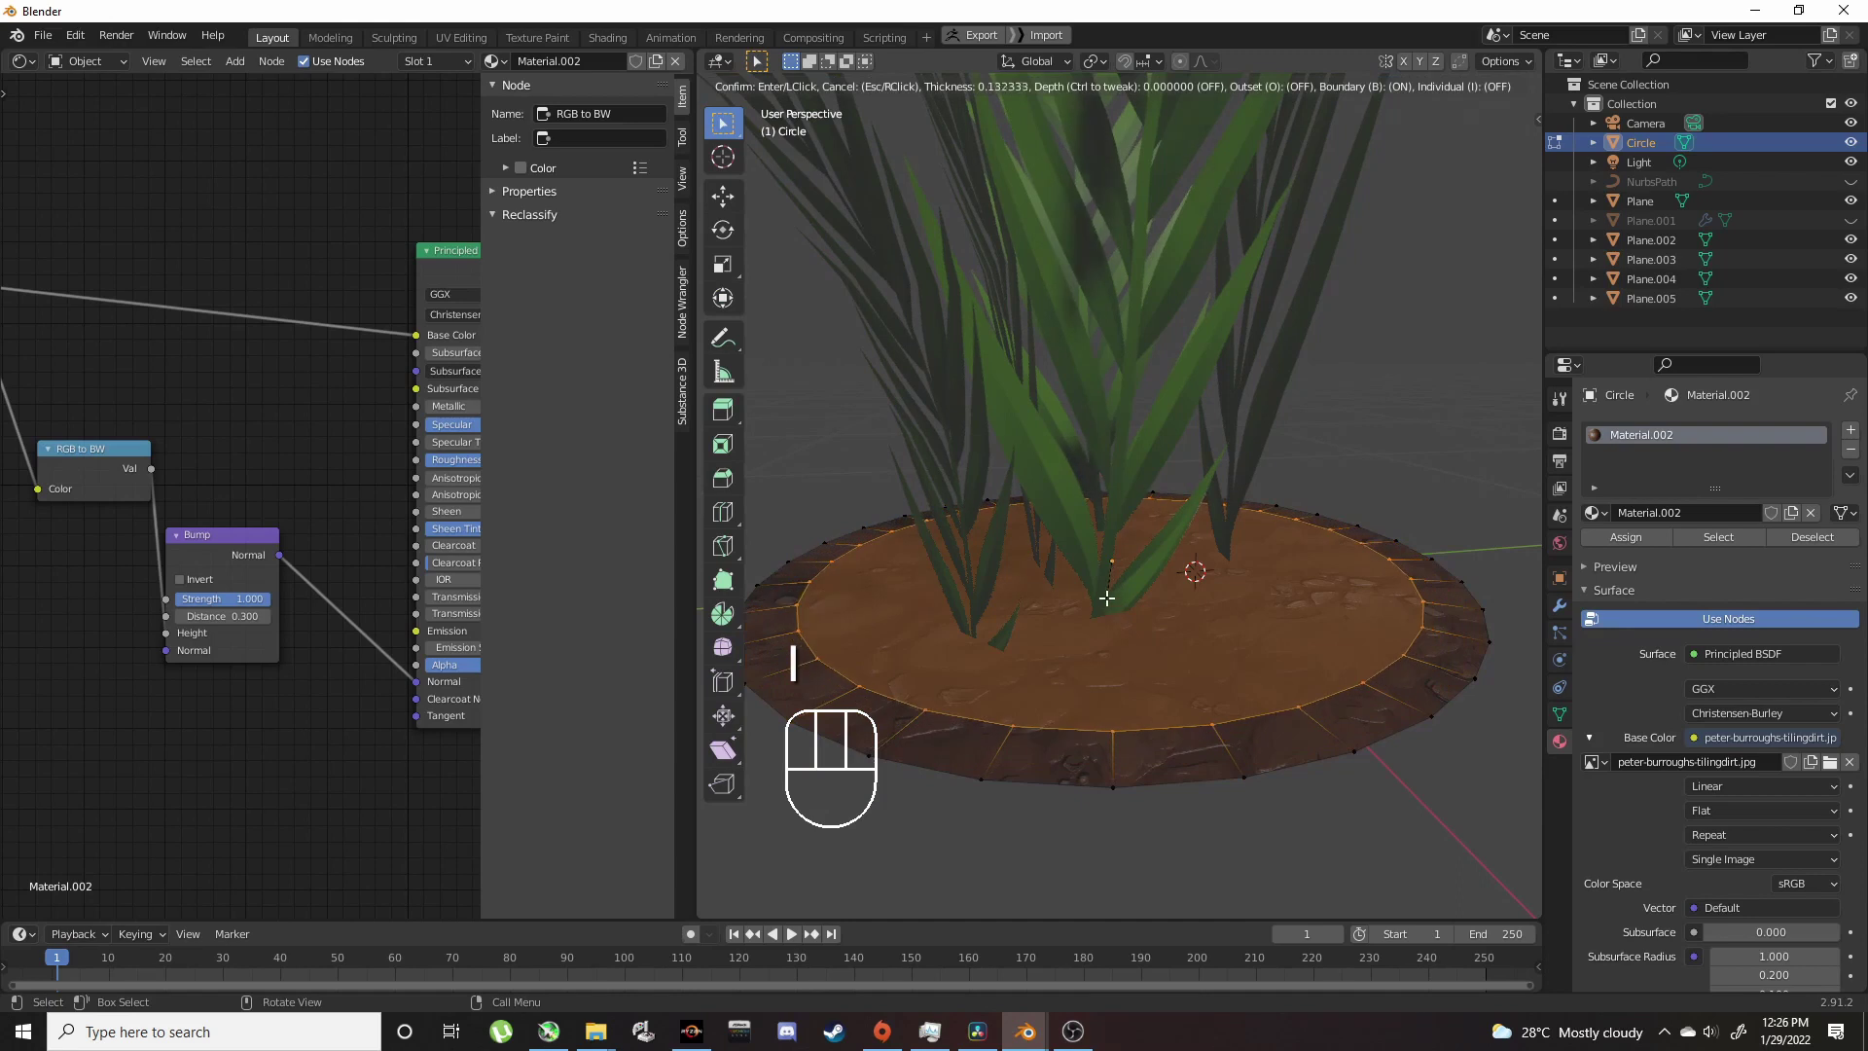
{"action": "left_click", "coordinate": [1106, 591]}
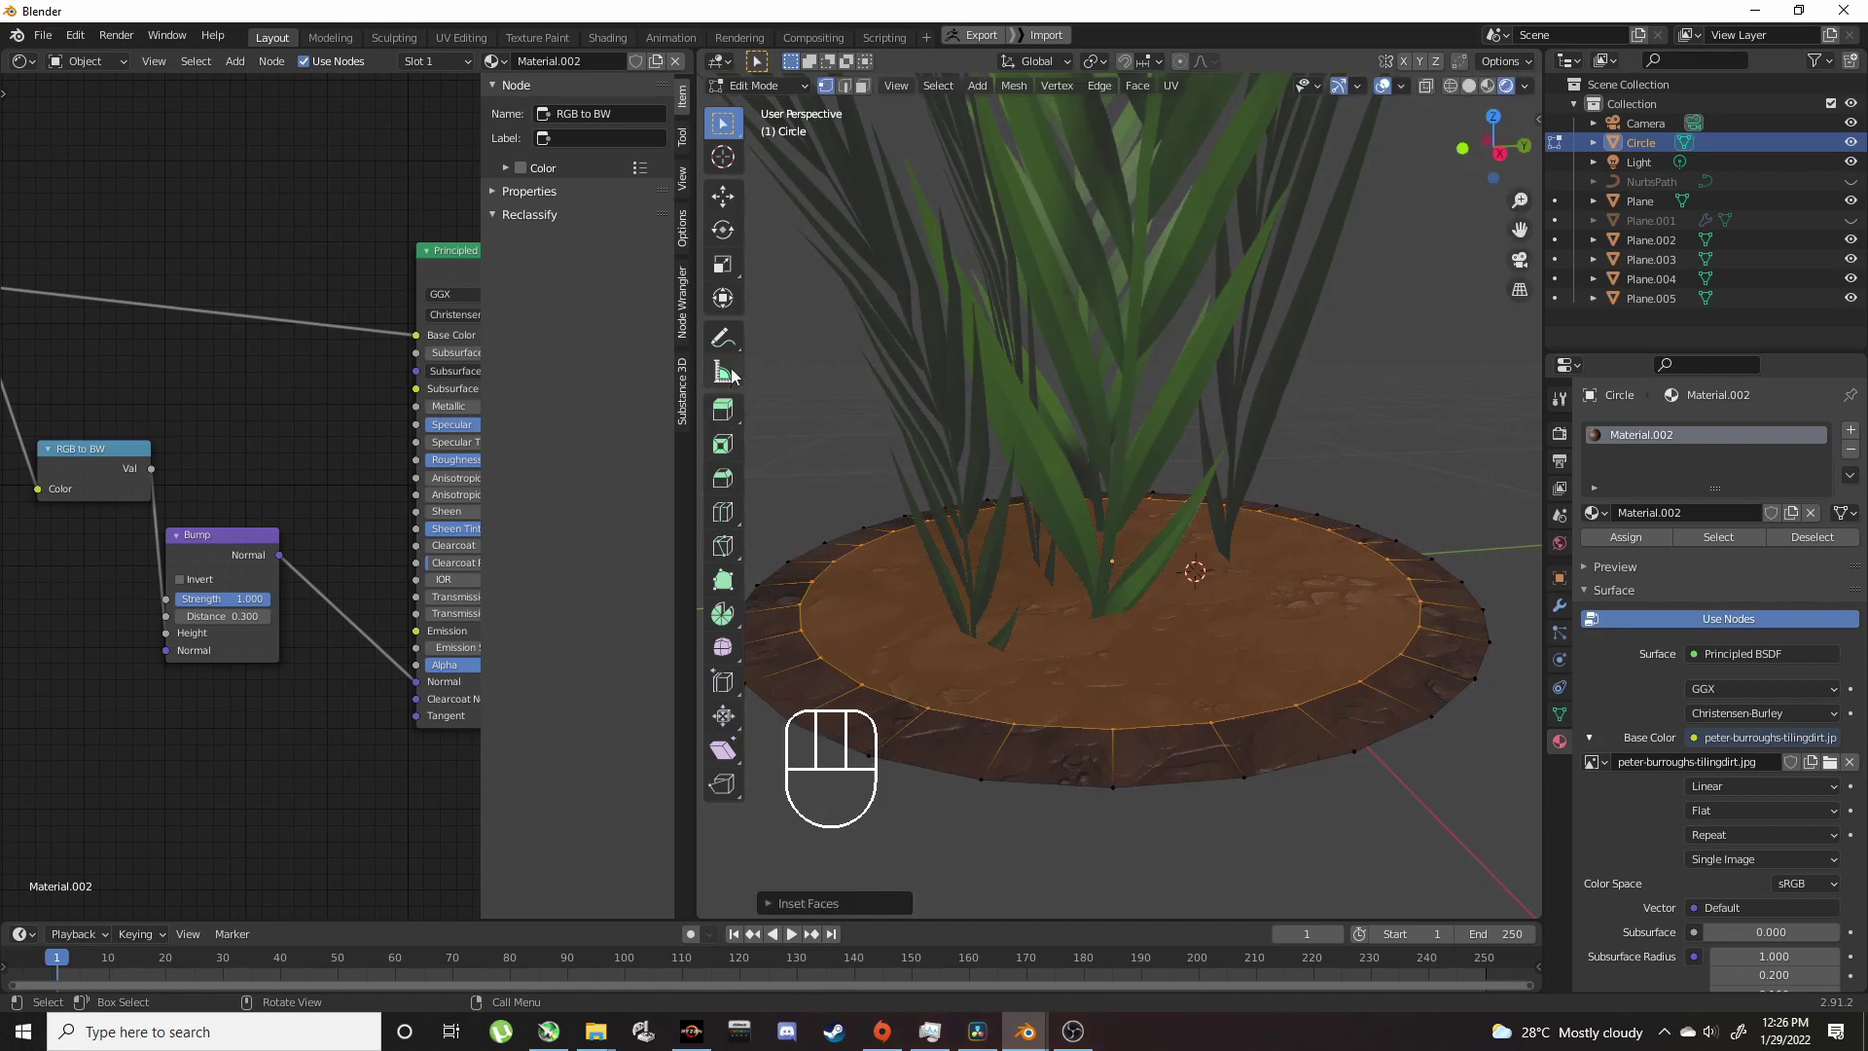
{"action": "left_click", "coordinate": [743, 307]}
{"action": "left_click", "coordinate": [1107, 448]}
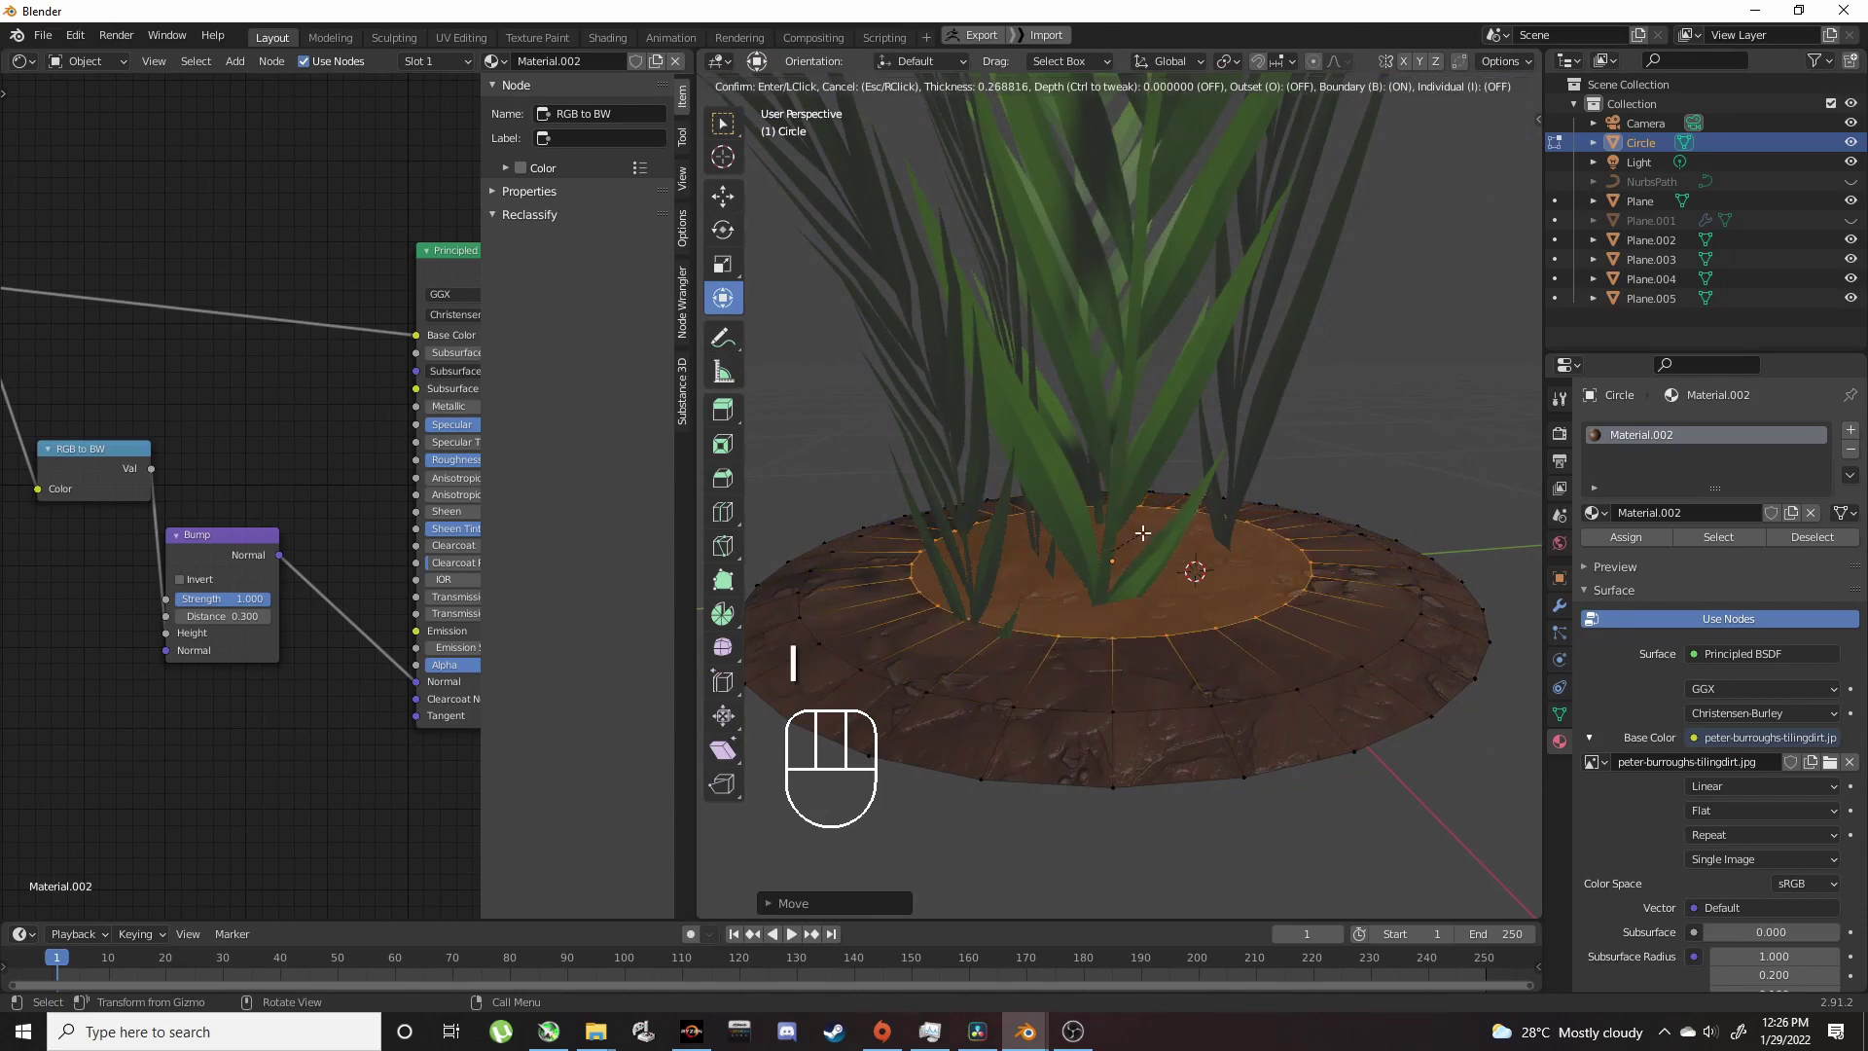
{"action": "left_click", "coordinate": [1140, 526]}
{"action": "left_click", "coordinate": [1118, 433]}
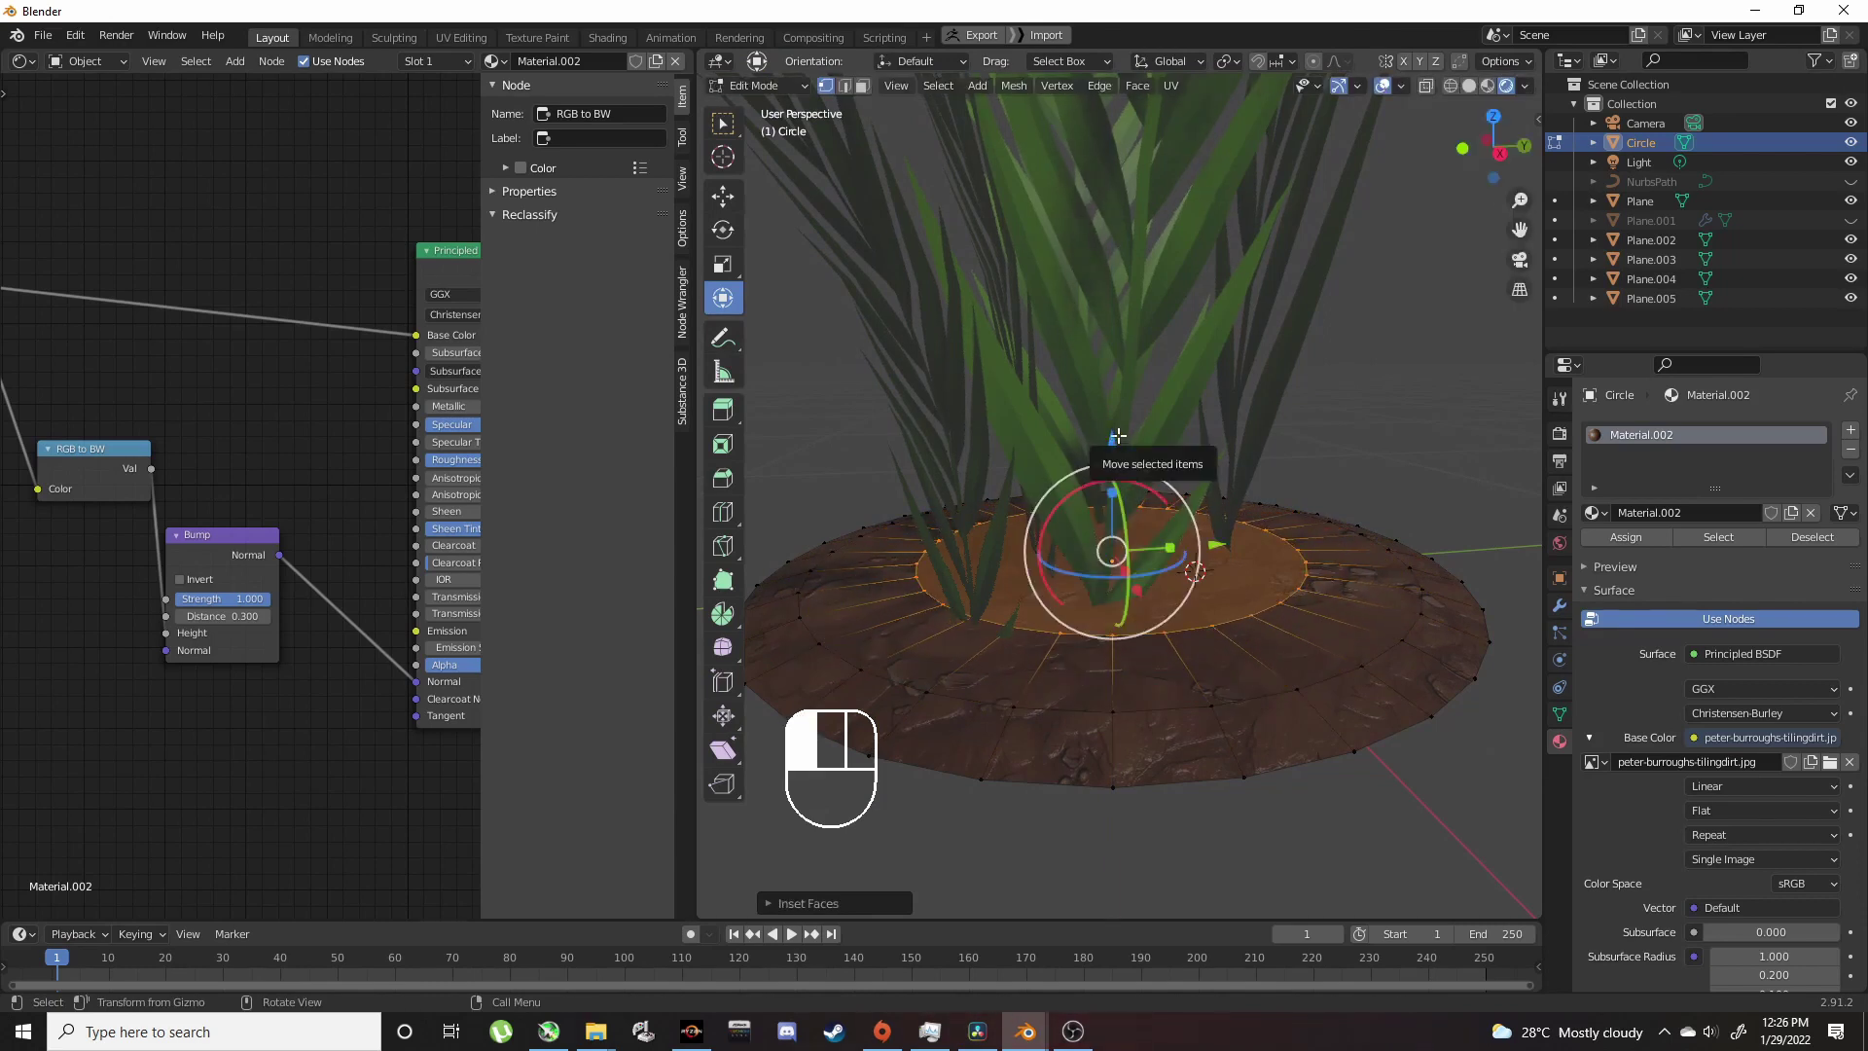
{"action": "key", "text": "Tab"}
Step: Add a new circle mesh, Circle.001, to the scene for the pot
{"action": "key", "text": "ctrl+z"}
{"action": "key", "text": "Delete"}
{"action": "key", "text": "shift+a"}
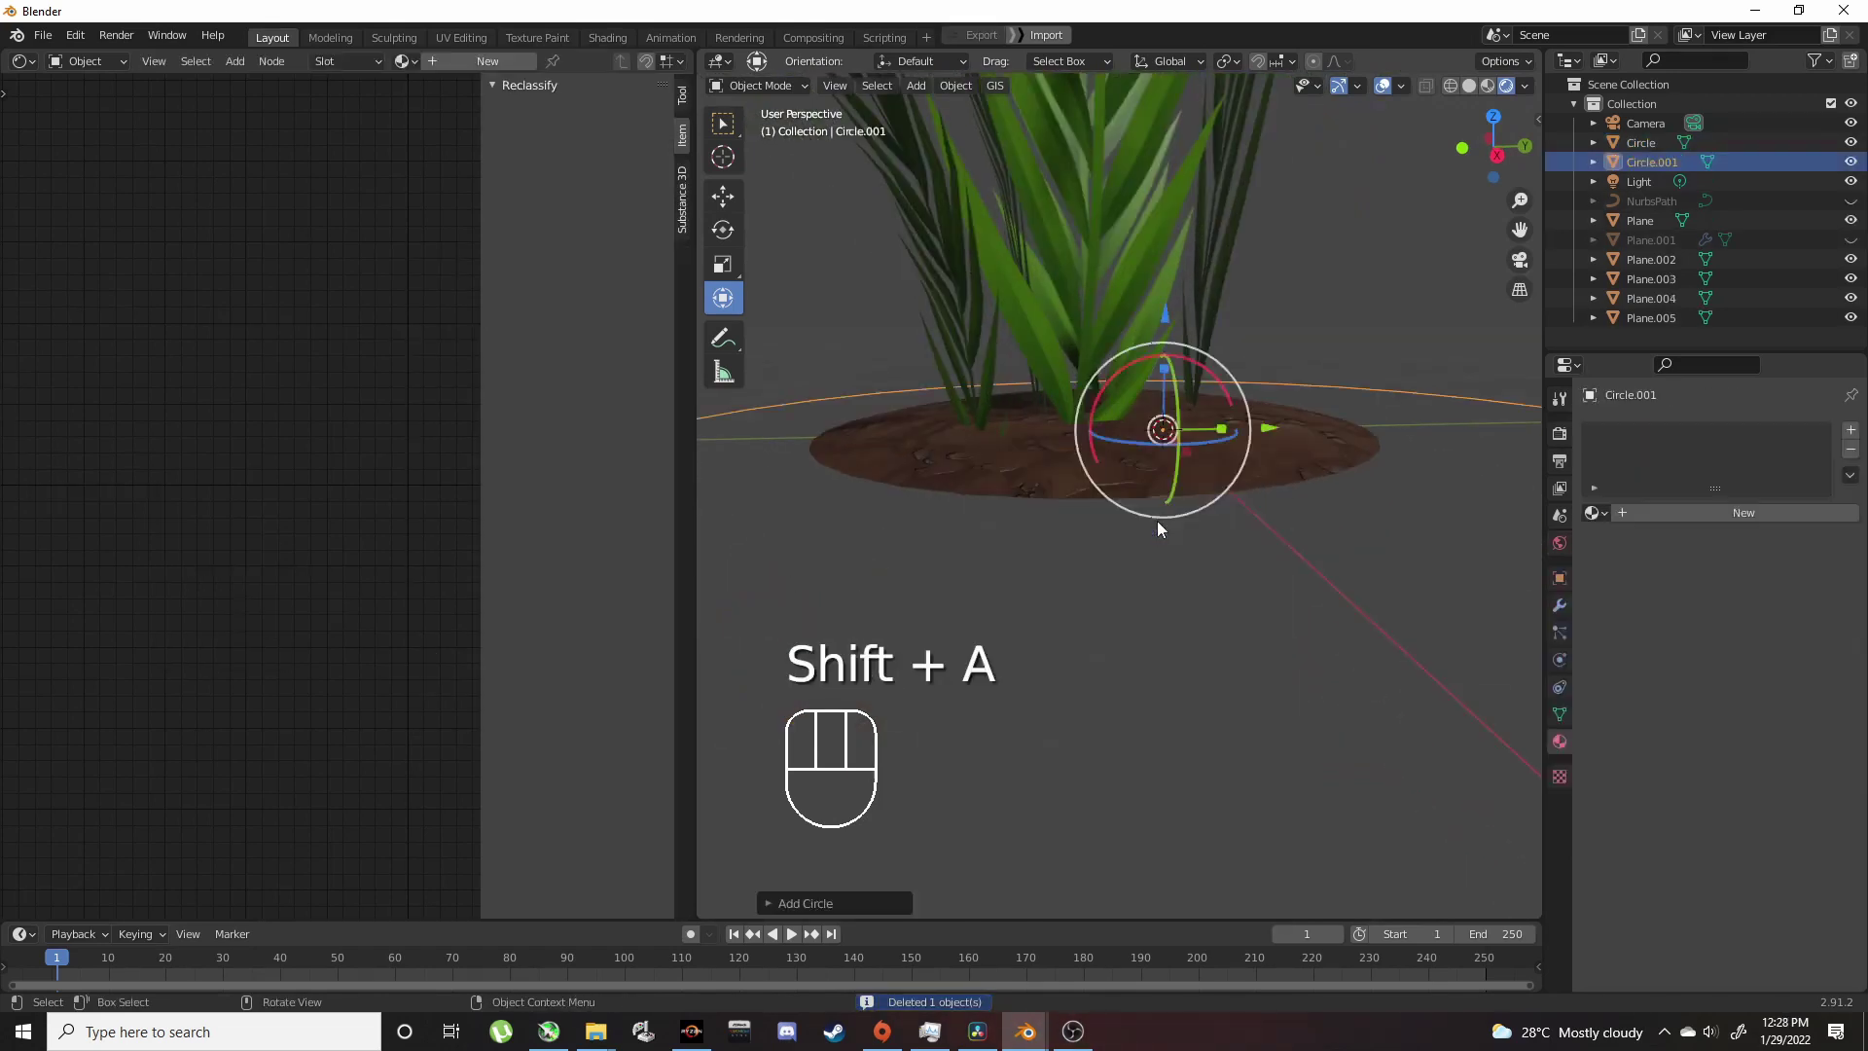
Step: Scale the new circle around the soil disc and extrude its edge ring down along Z
{"action": "left_click_drag", "start_coordinate": [1241, 443], "coordinate": [1238, 486]}
{"action": "key", "text": "s"}
{"action": "left_click", "coordinate": [1218, 491]}
{"action": "left_click_drag", "start_coordinate": [1244, 490], "coordinate": [1219, 500]}
{"action": "left_click_drag", "start_coordinate": [1249, 506], "coordinate": [1290, 574]}
{"action": "left_click", "coordinate": [1210, 622]}
{"action": "left_click_drag", "start_coordinate": [1185, 600], "coordinate": [1124, 508]}
{"action": "left_click", "coordinate": [1217, 492]}
{"action": "key", "text": "Tab"}
{"action": "middle_click", "coordinate": [1120, 510]}
{"action": "key", "text": "e"}
{"action": "key", "text": "z"}
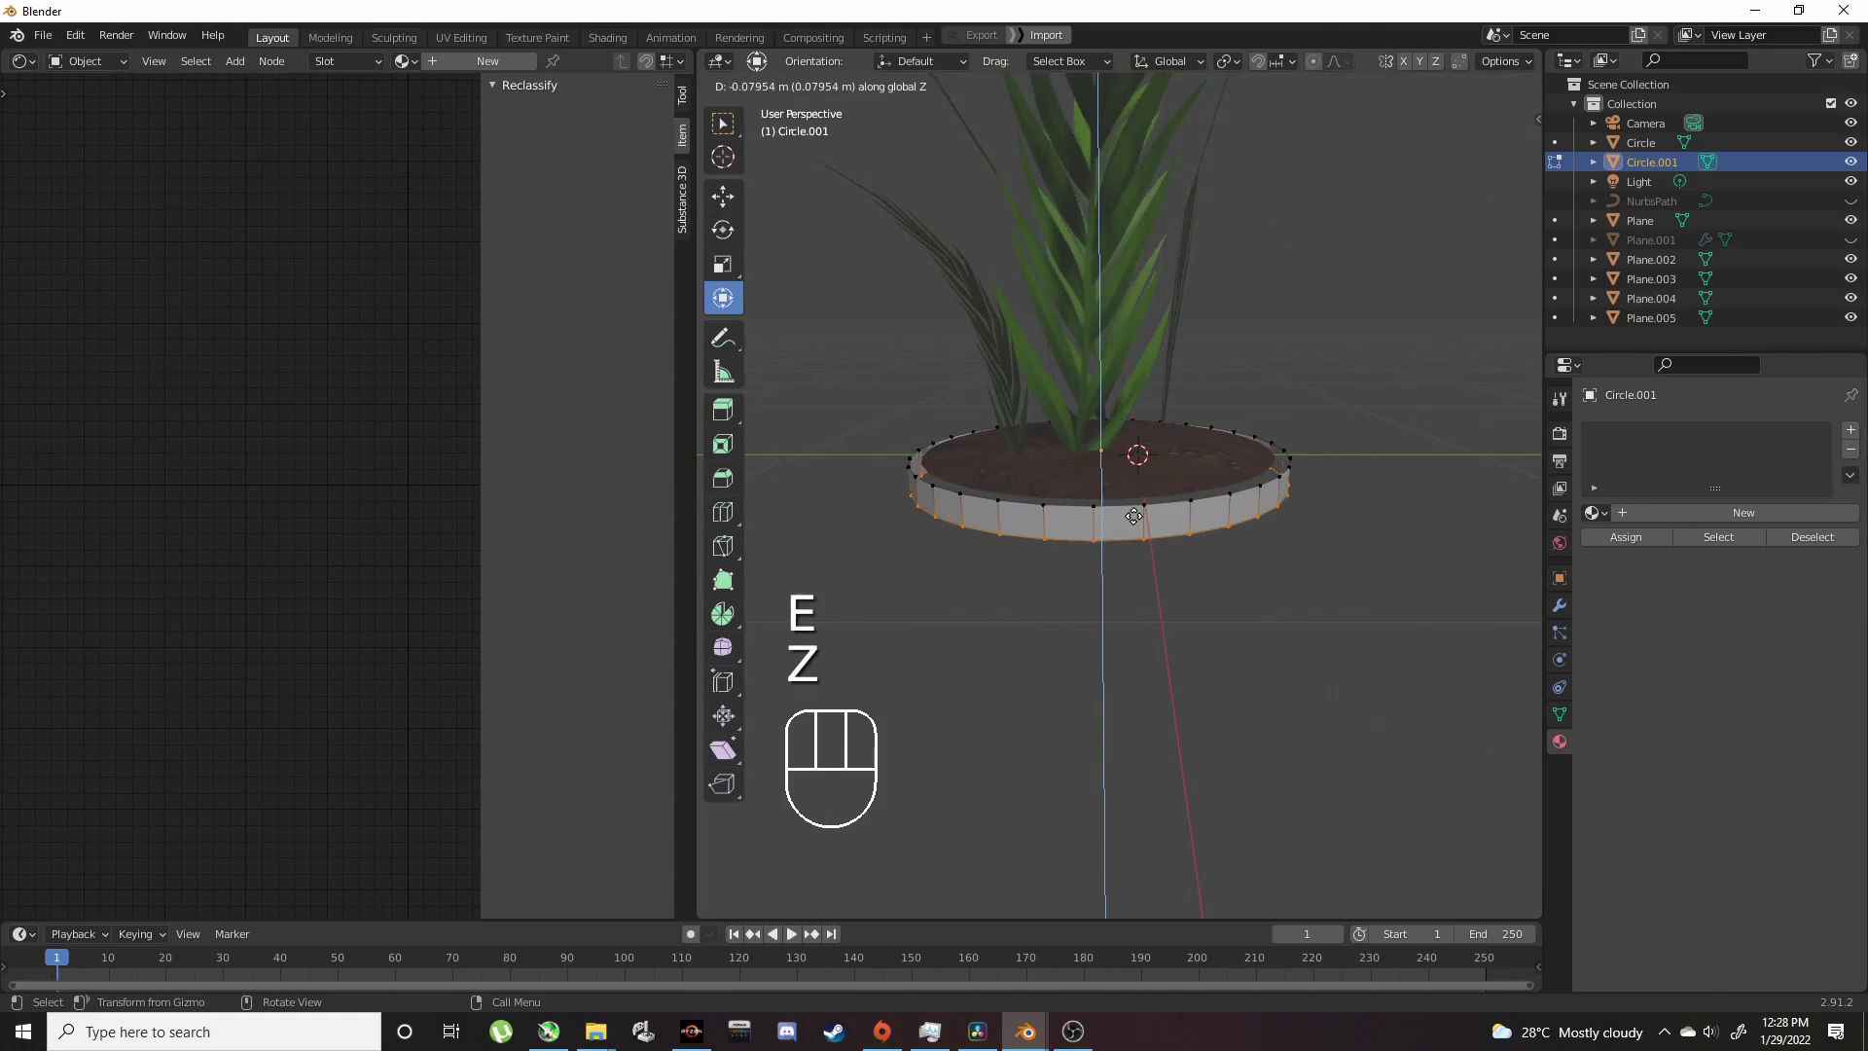
{"action": "left_click", "coordinate": [1133, 511]}
Step: Extrude and scale successive rings to build the pot's flaring walls and raise the rim
{"action": "left_click_drag", "start_coordinate": [1114, 543], "coordinate": [1175, 542]}
{"action": "left_click_drag", "start_coordinate": [1164, 534], "coordinate": [1165, 498]}
{"action": "key", "text": "e"}
{"action": "key", "text": "s"}
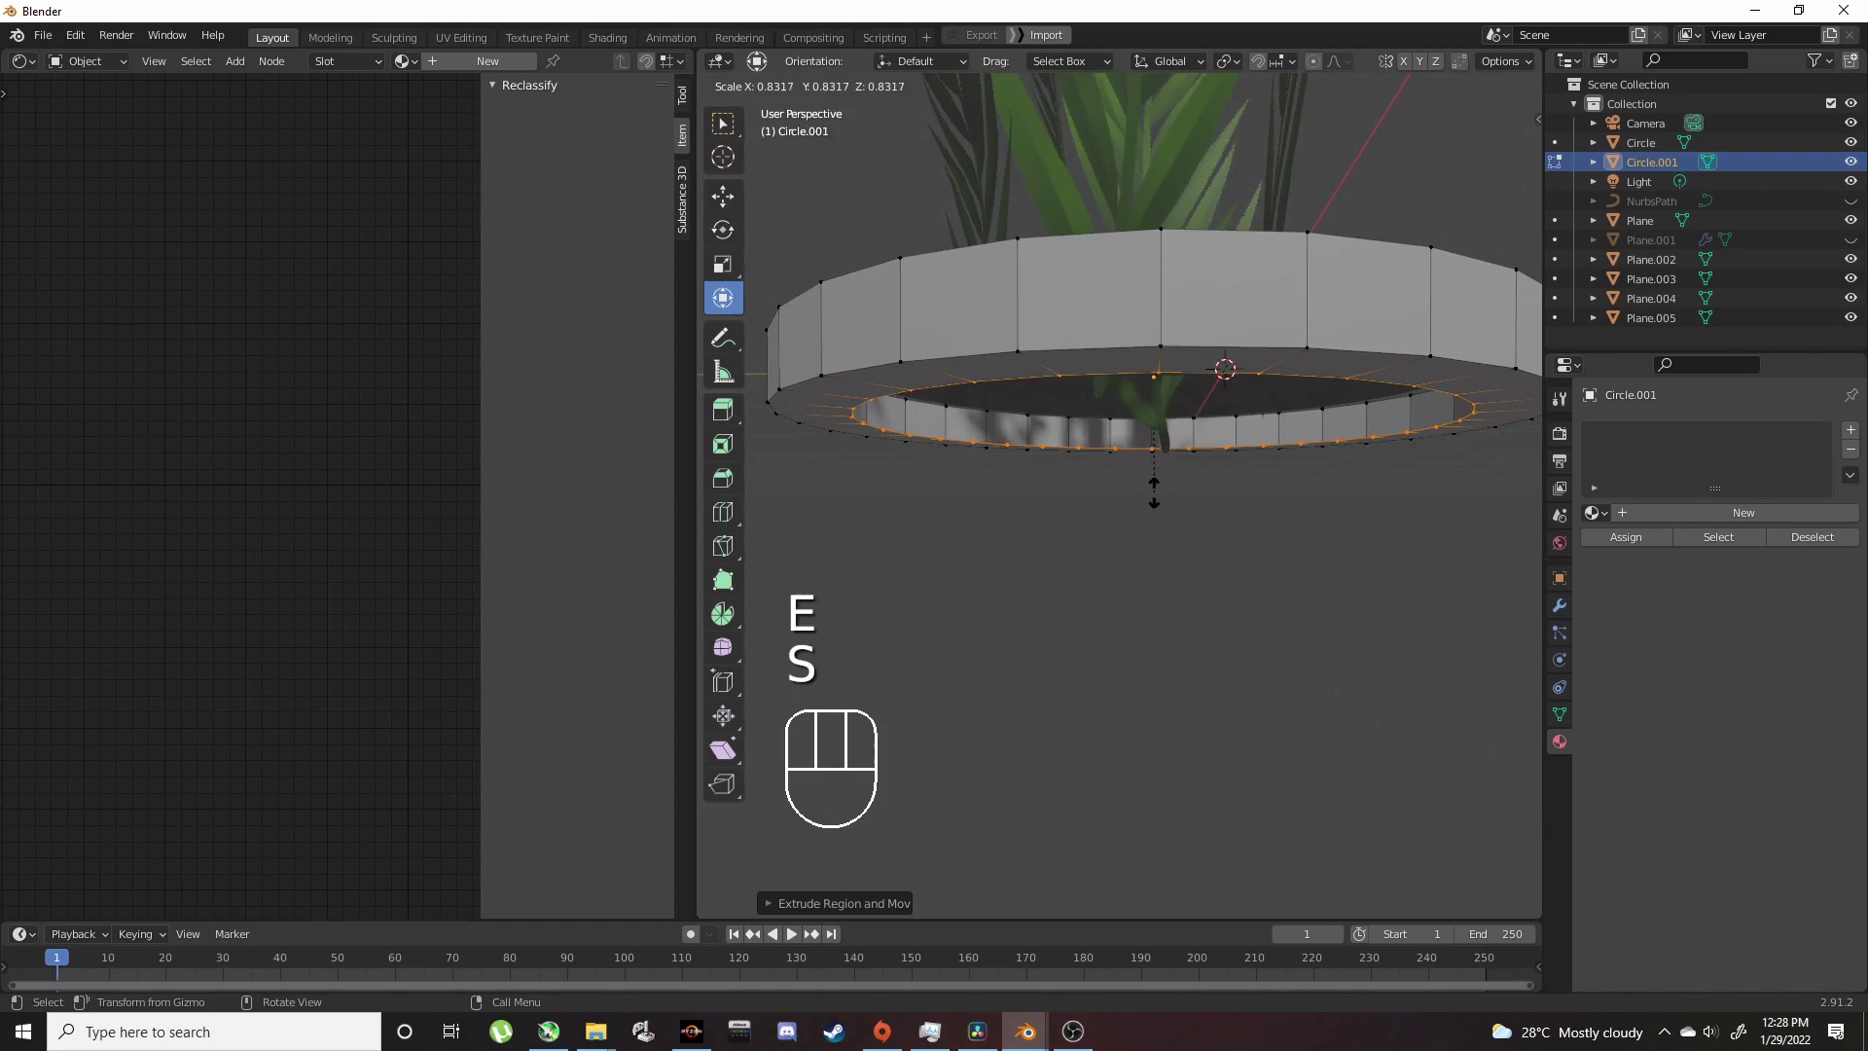
{"action": "left_click", "coordinate": [1173, 488]}
{"action": "key", "text": "e"}
{"action": "key", "text": "z"}
{"action": "left_click", "coordinate": [1163, 900]}
{"action": "key", "text": "s"}
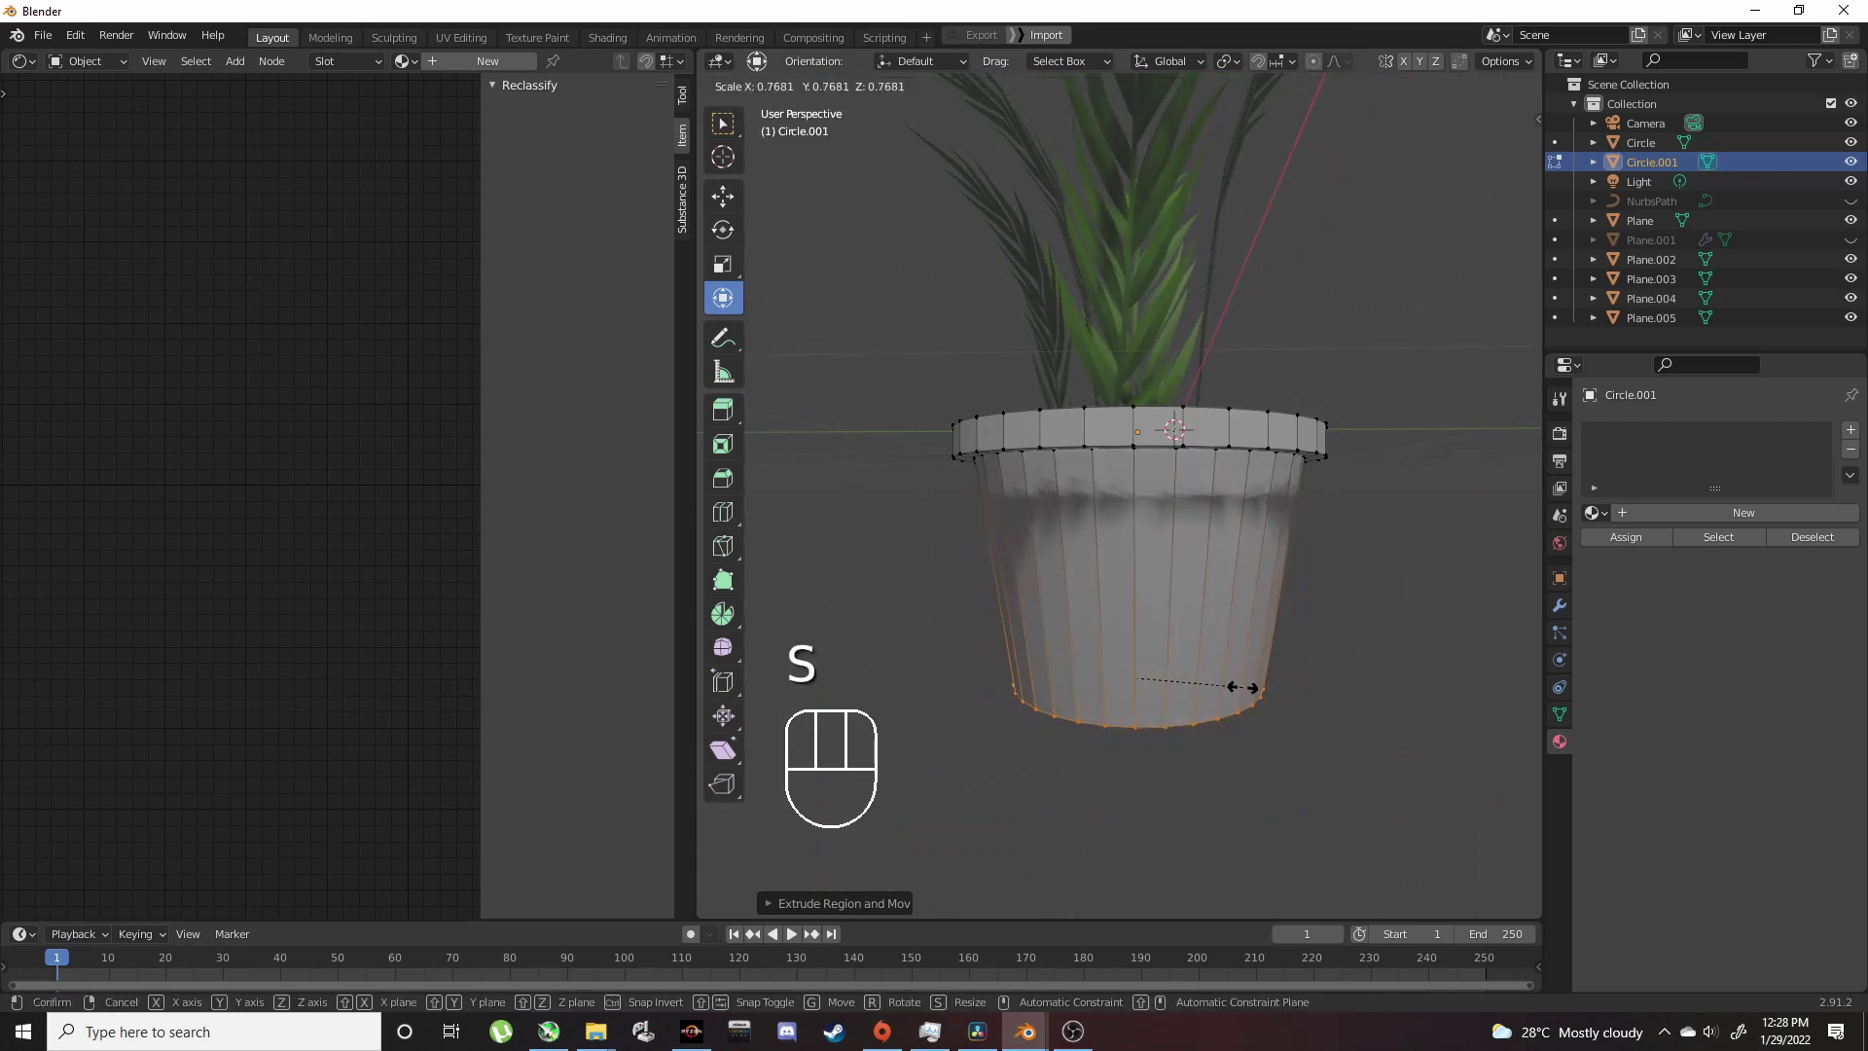
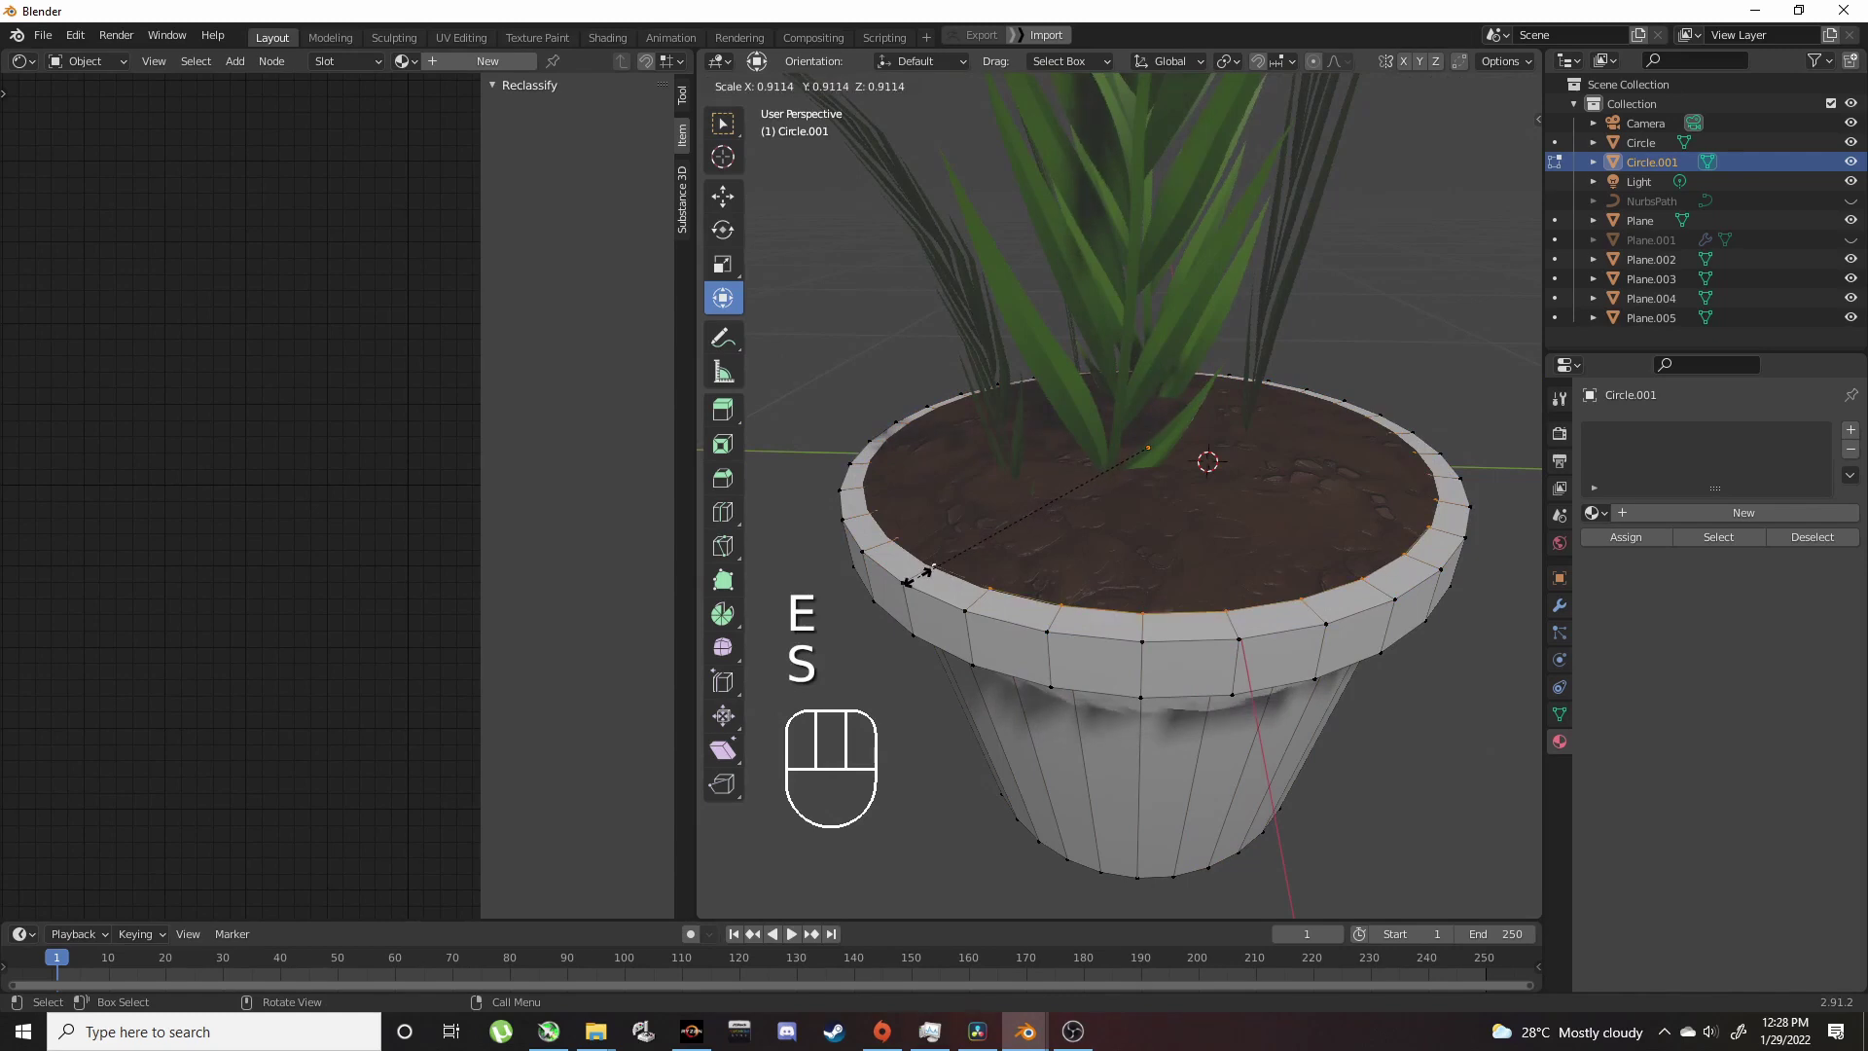
{"action": "left_click", "coordinate": [923, 570]}
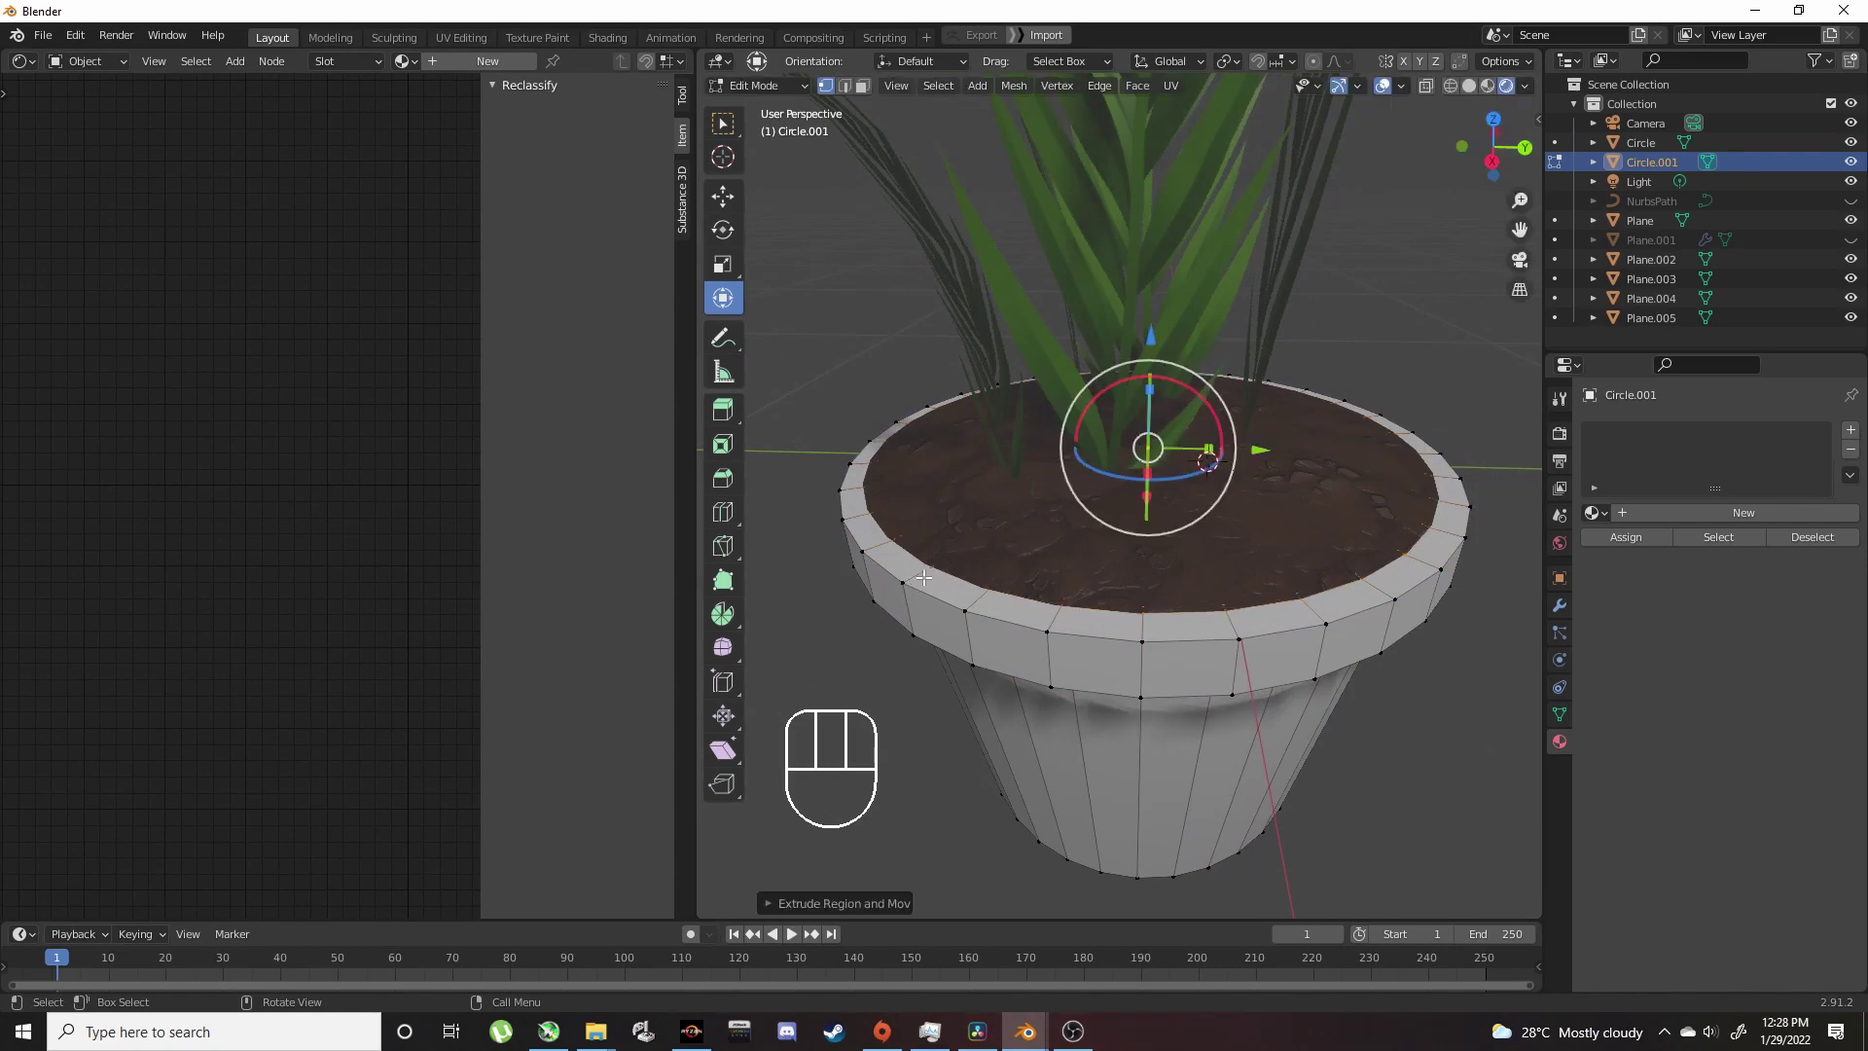
{"action": "key", "text": "e"}
{"action": "key", "text": "z"}
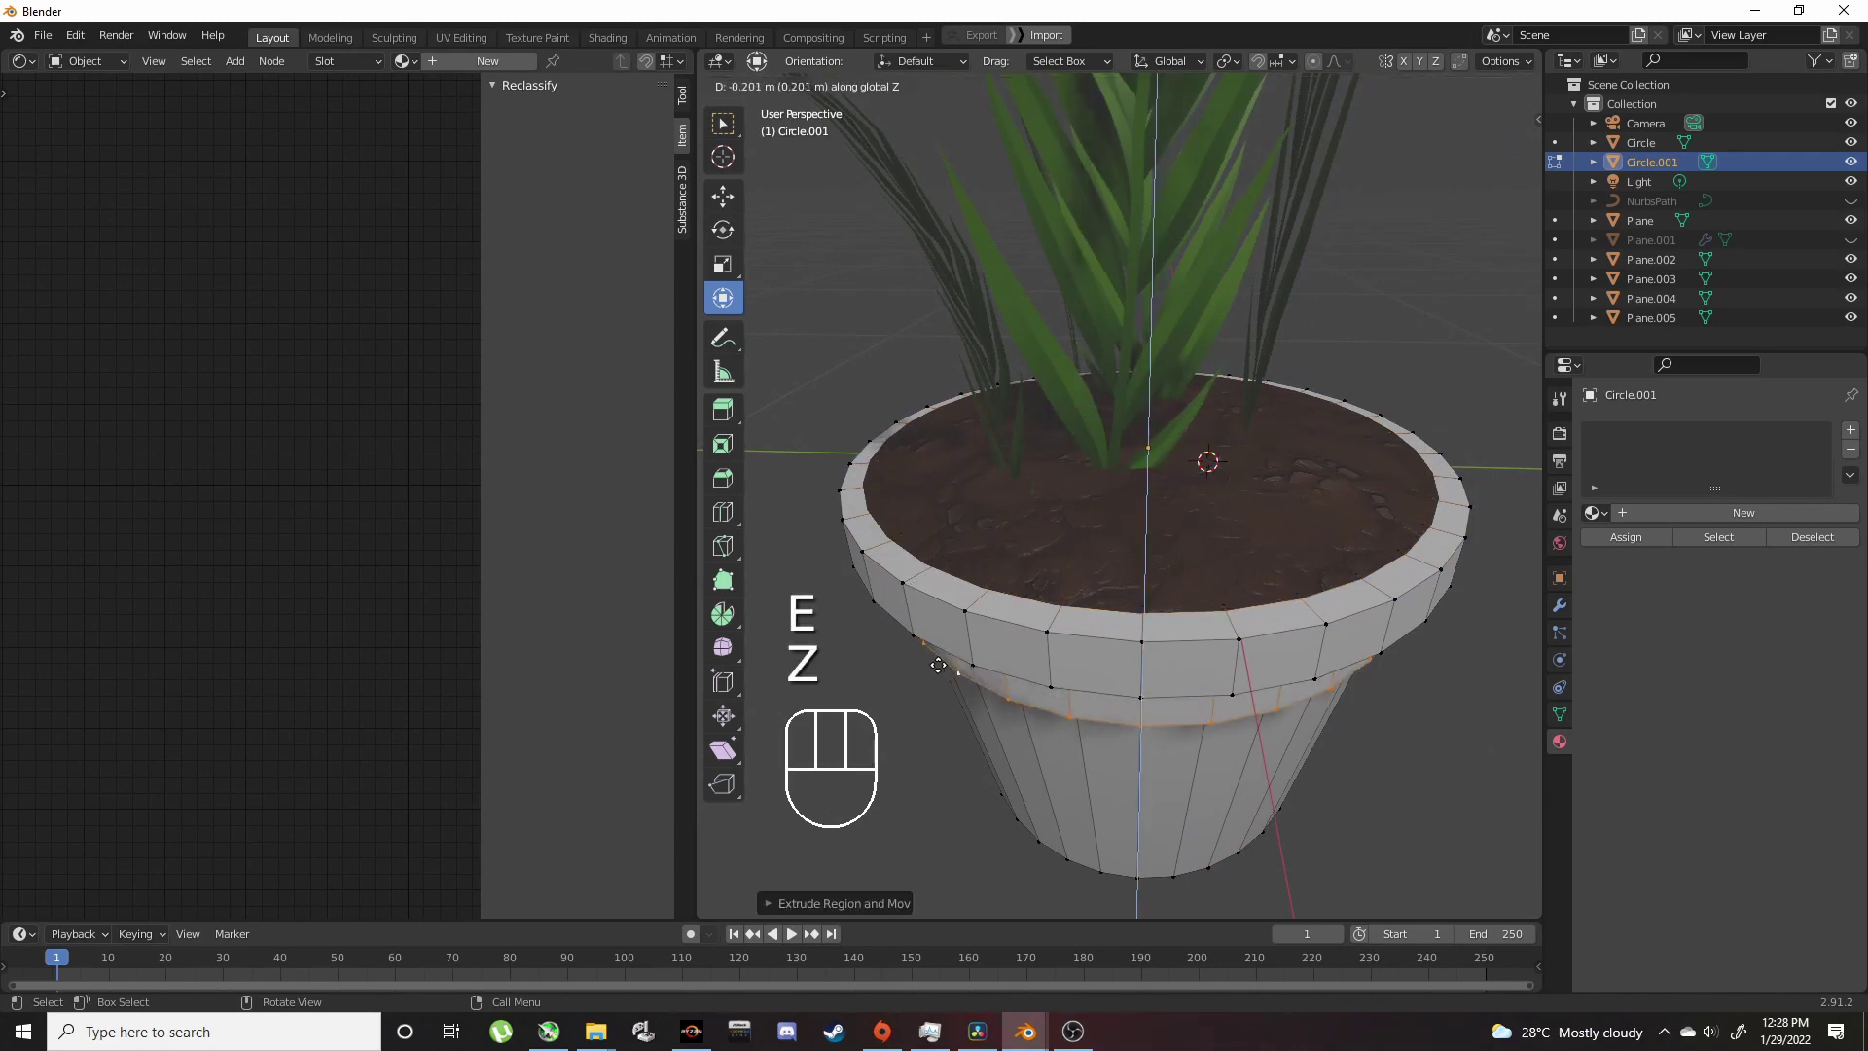
{"action": "left_click", "coordinate": [938, 621]}
{"action": "key", "text": "Tab"}
Step: Rescale the soil disc so it sits inside the pot
{"action": "left_click", "coordinate": [1041, 584]}
{"action": "key", "text": "s"}
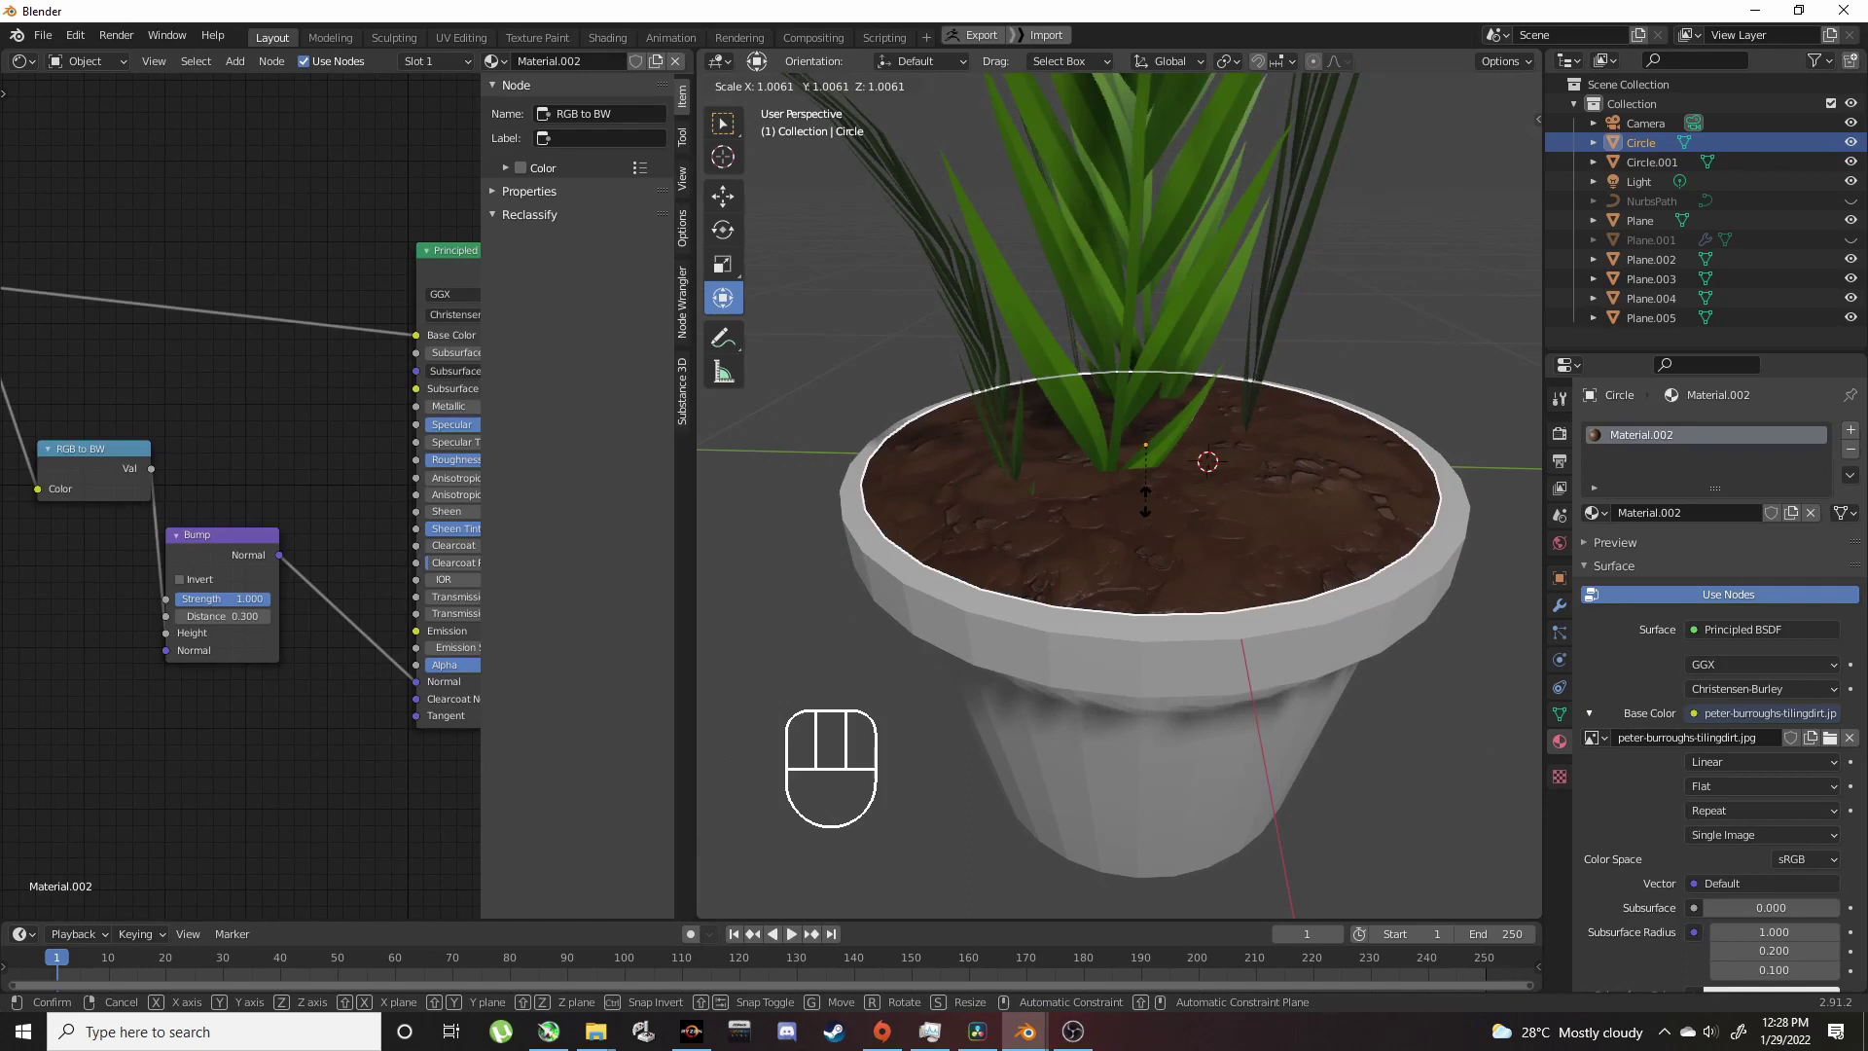
{"action": "left_click", "coordinate": [1152, 509]}
{"action": "left_click", "coordinate": [1150, 344]}
Step: Shade the pot smooth and enable Auto Smooth in its Normals settings
{"action": "left_click_drag", "start_coordinate": [1163, 374], "coordinate": [1042, 380]}
{"action": "right_click", "coordinate": [1332, 482]}
{"action": "left_click", "coordinate": [1570, 712]}
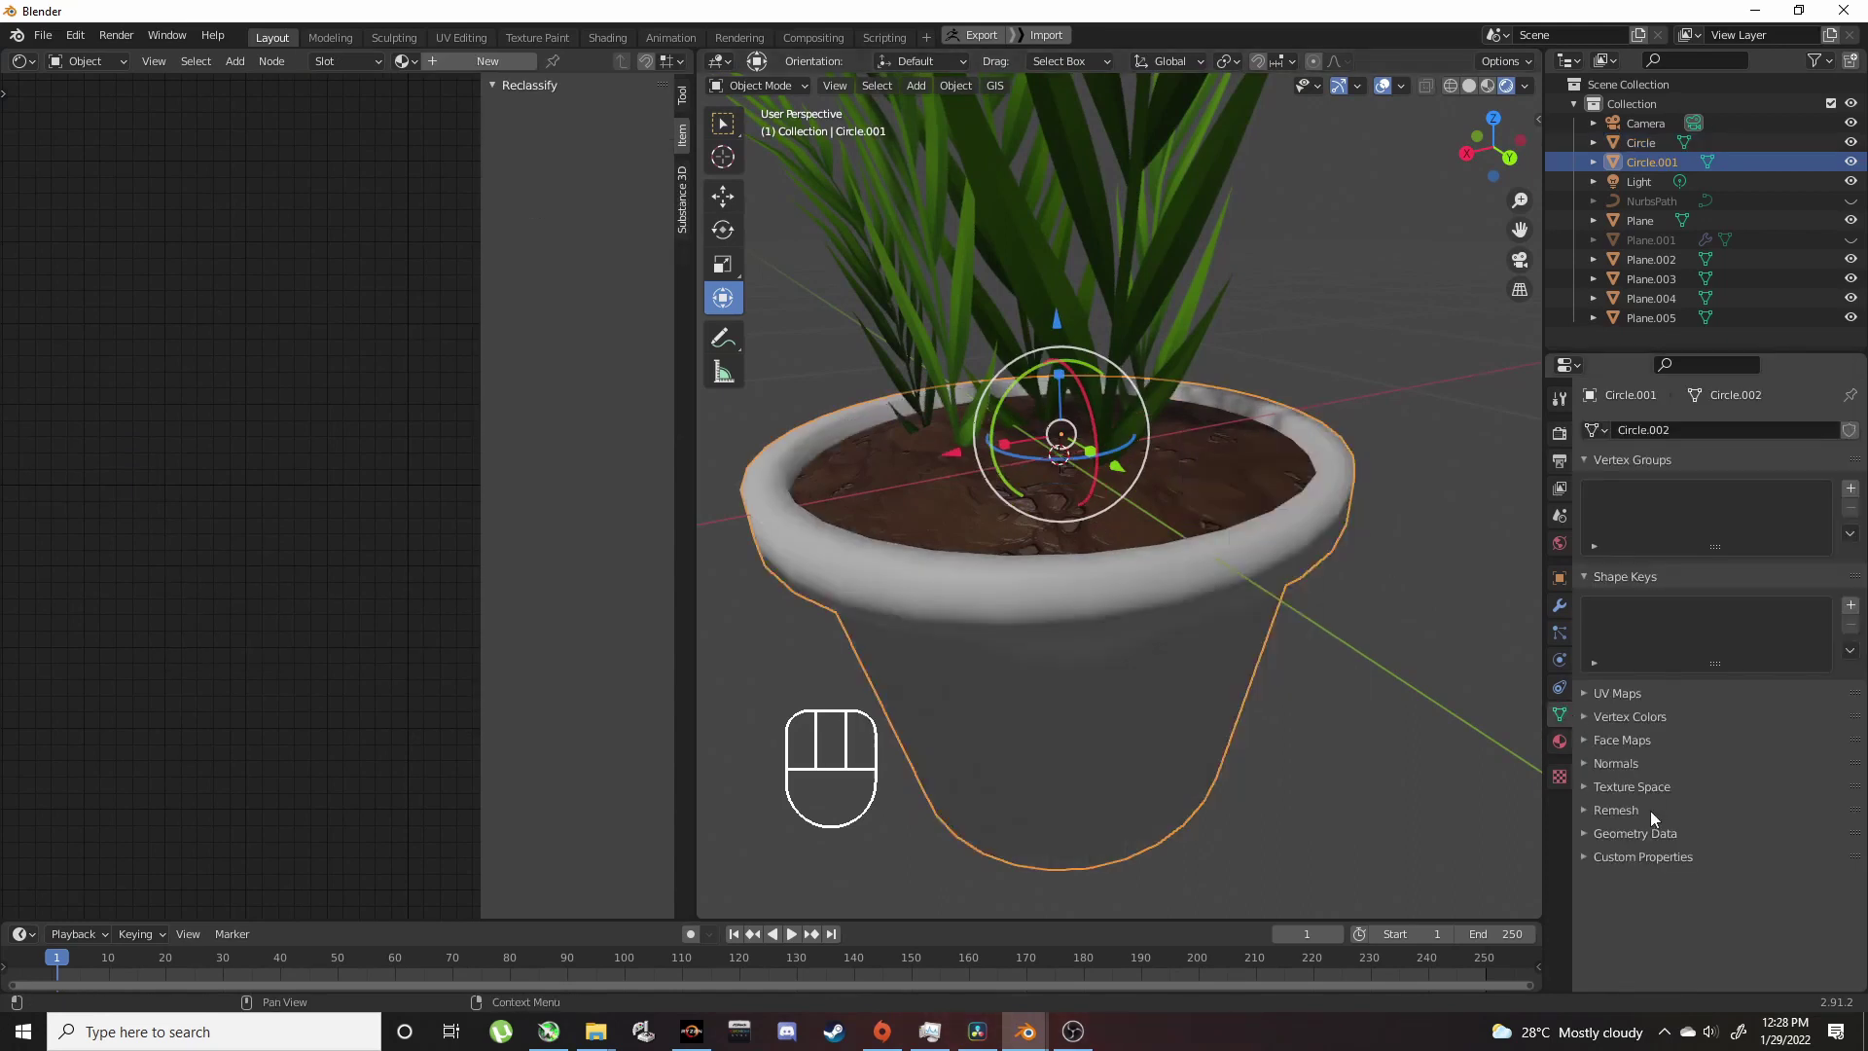
{"action": "left_click", "coordinate": [1642, 772]}
{"action": "left_click", "coordinate": [1699, 795]}
{"action": "left_click_drag", "start_coordinate": [1136, 581], "coordinate": [1165, 561]}
{"action": "left_click", "coordinate": [1180, 566]}
Step: Give the pot a new material, Material.003, with an orange terracotta base colour
{"action": "left_click_drag", "start_coordinate": [1173, 573], "coordinate": [1252, 612]}
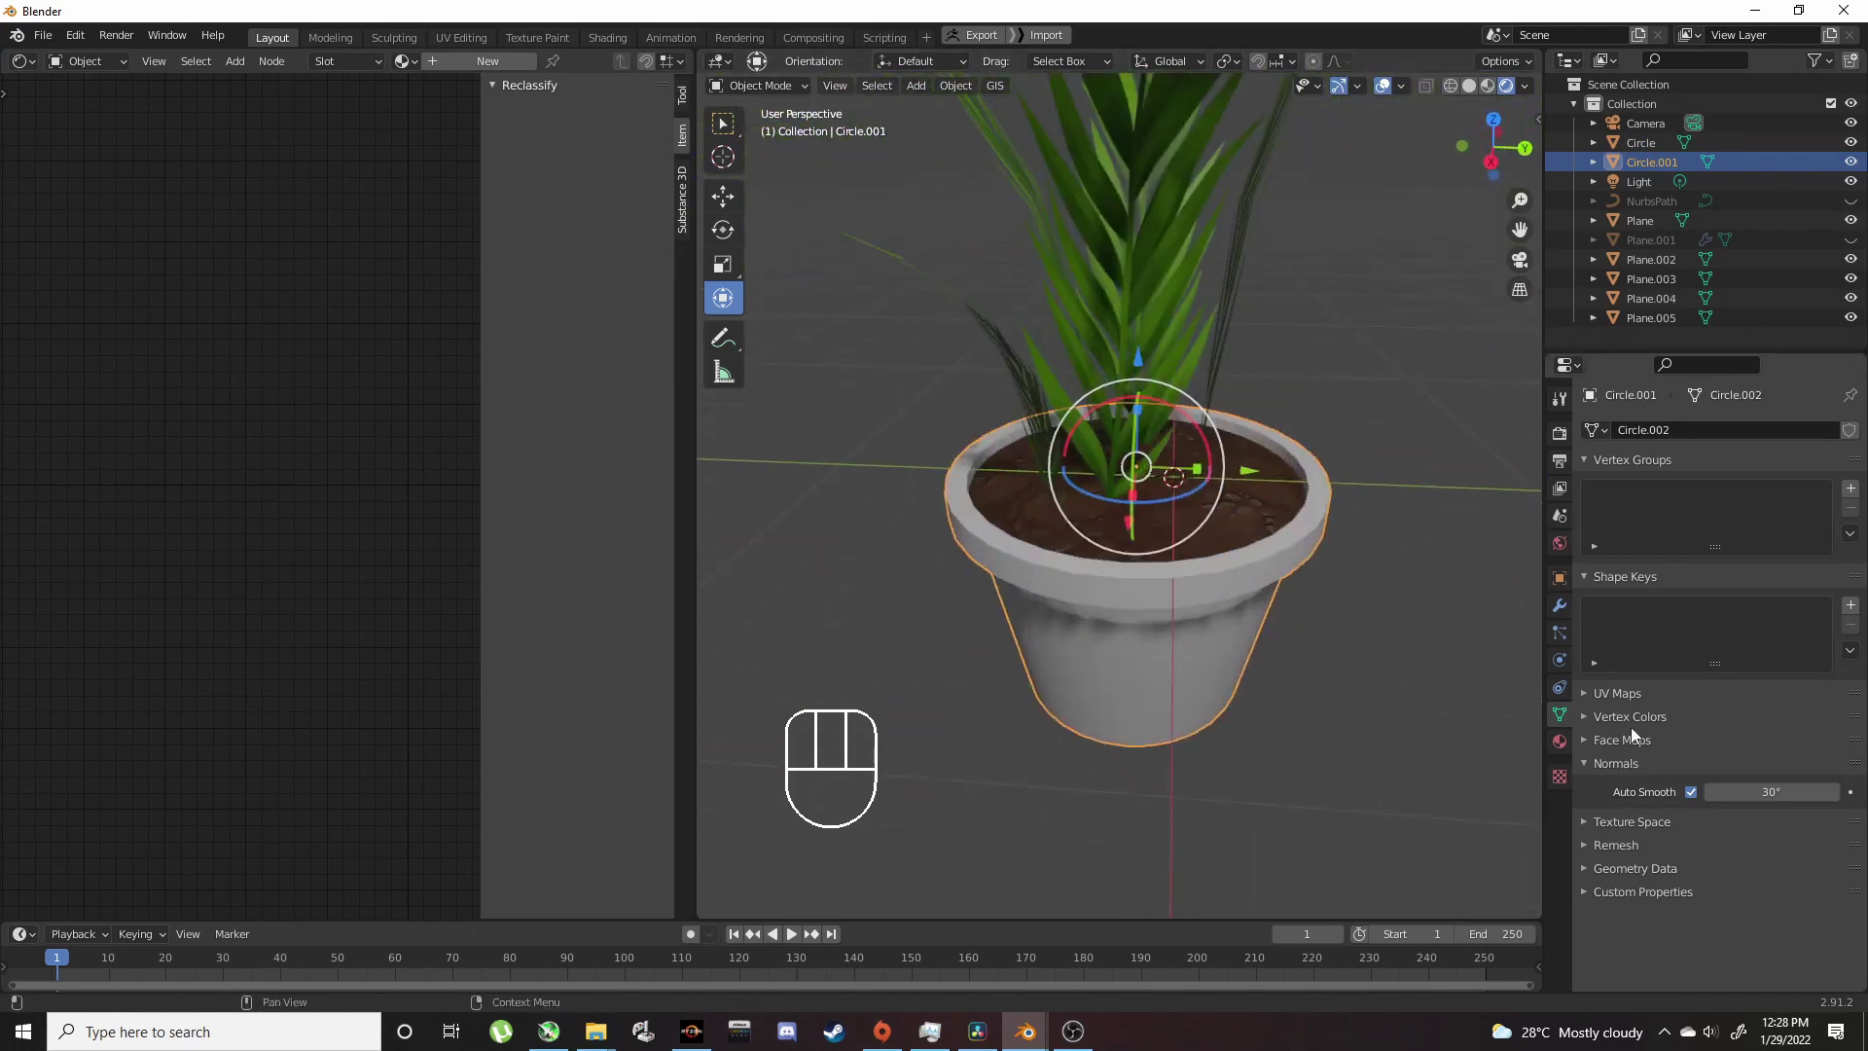
{"action": "left_click", "coordinate": [1646, 522]}
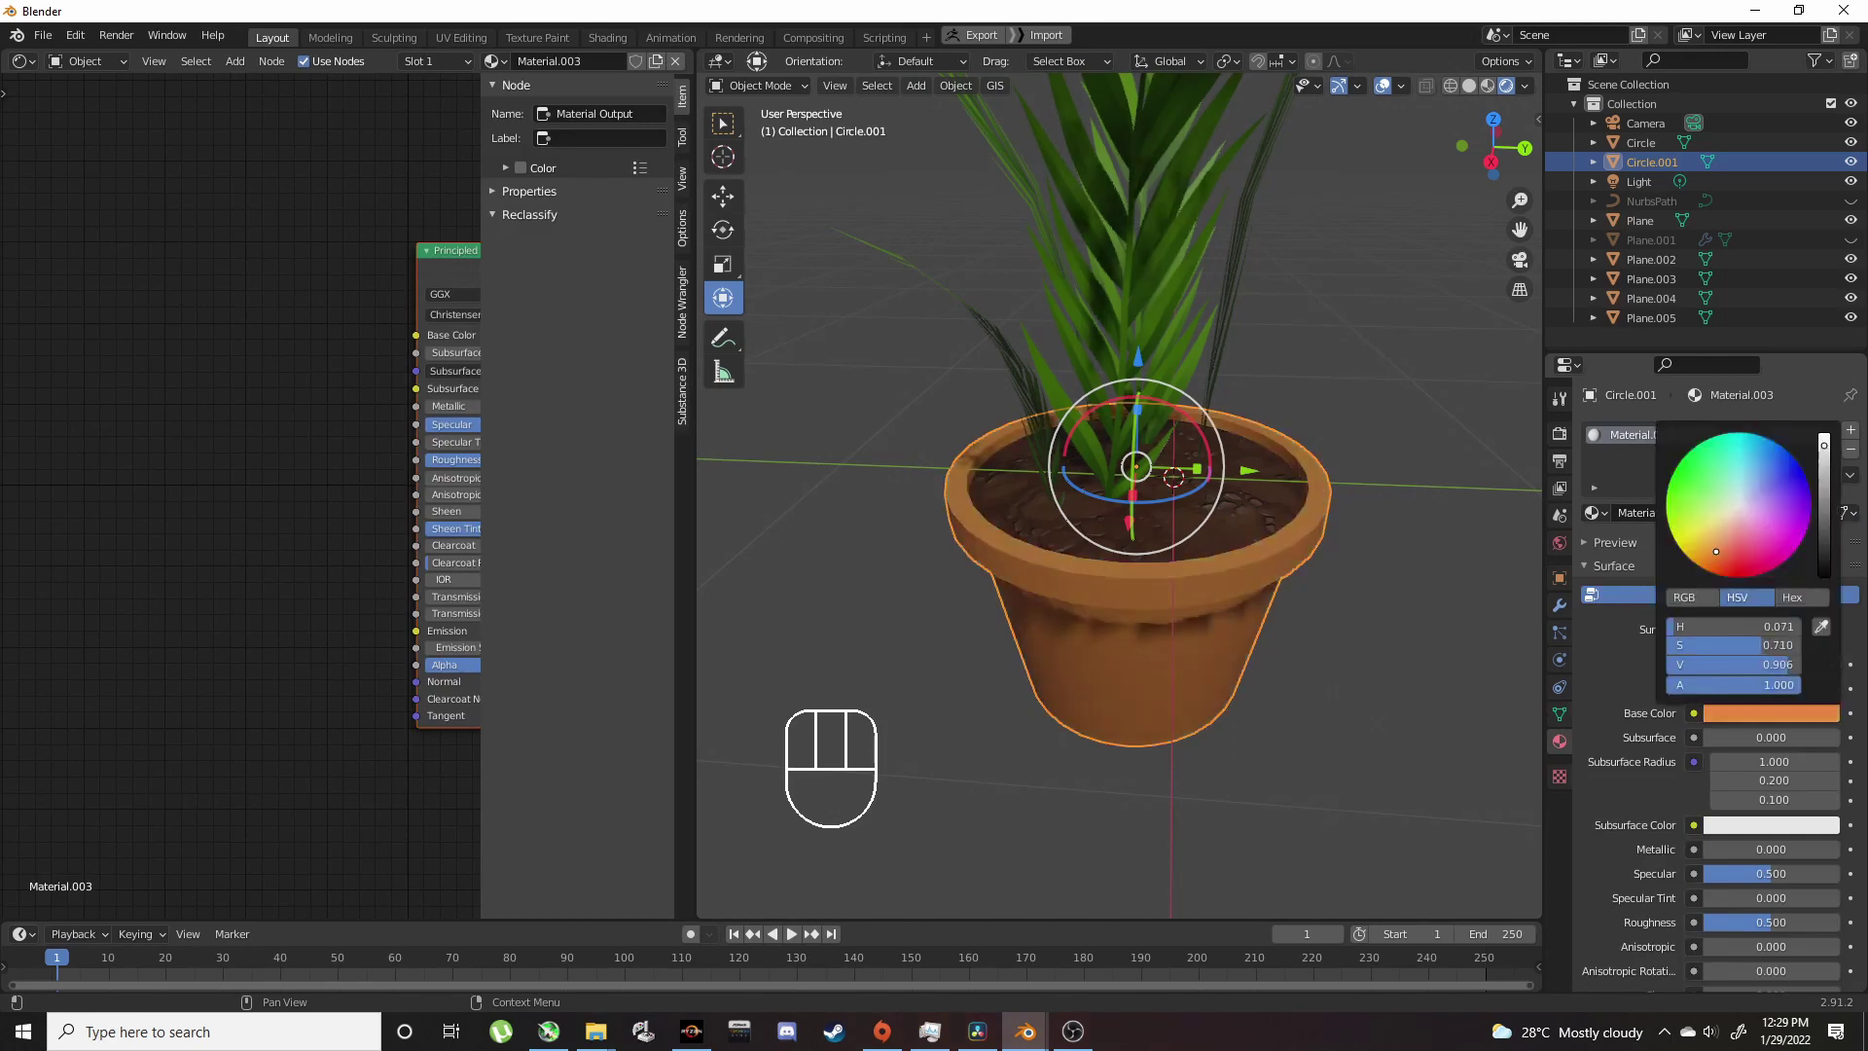
{"action": "left_click", "coordinate": [1815, 713]}
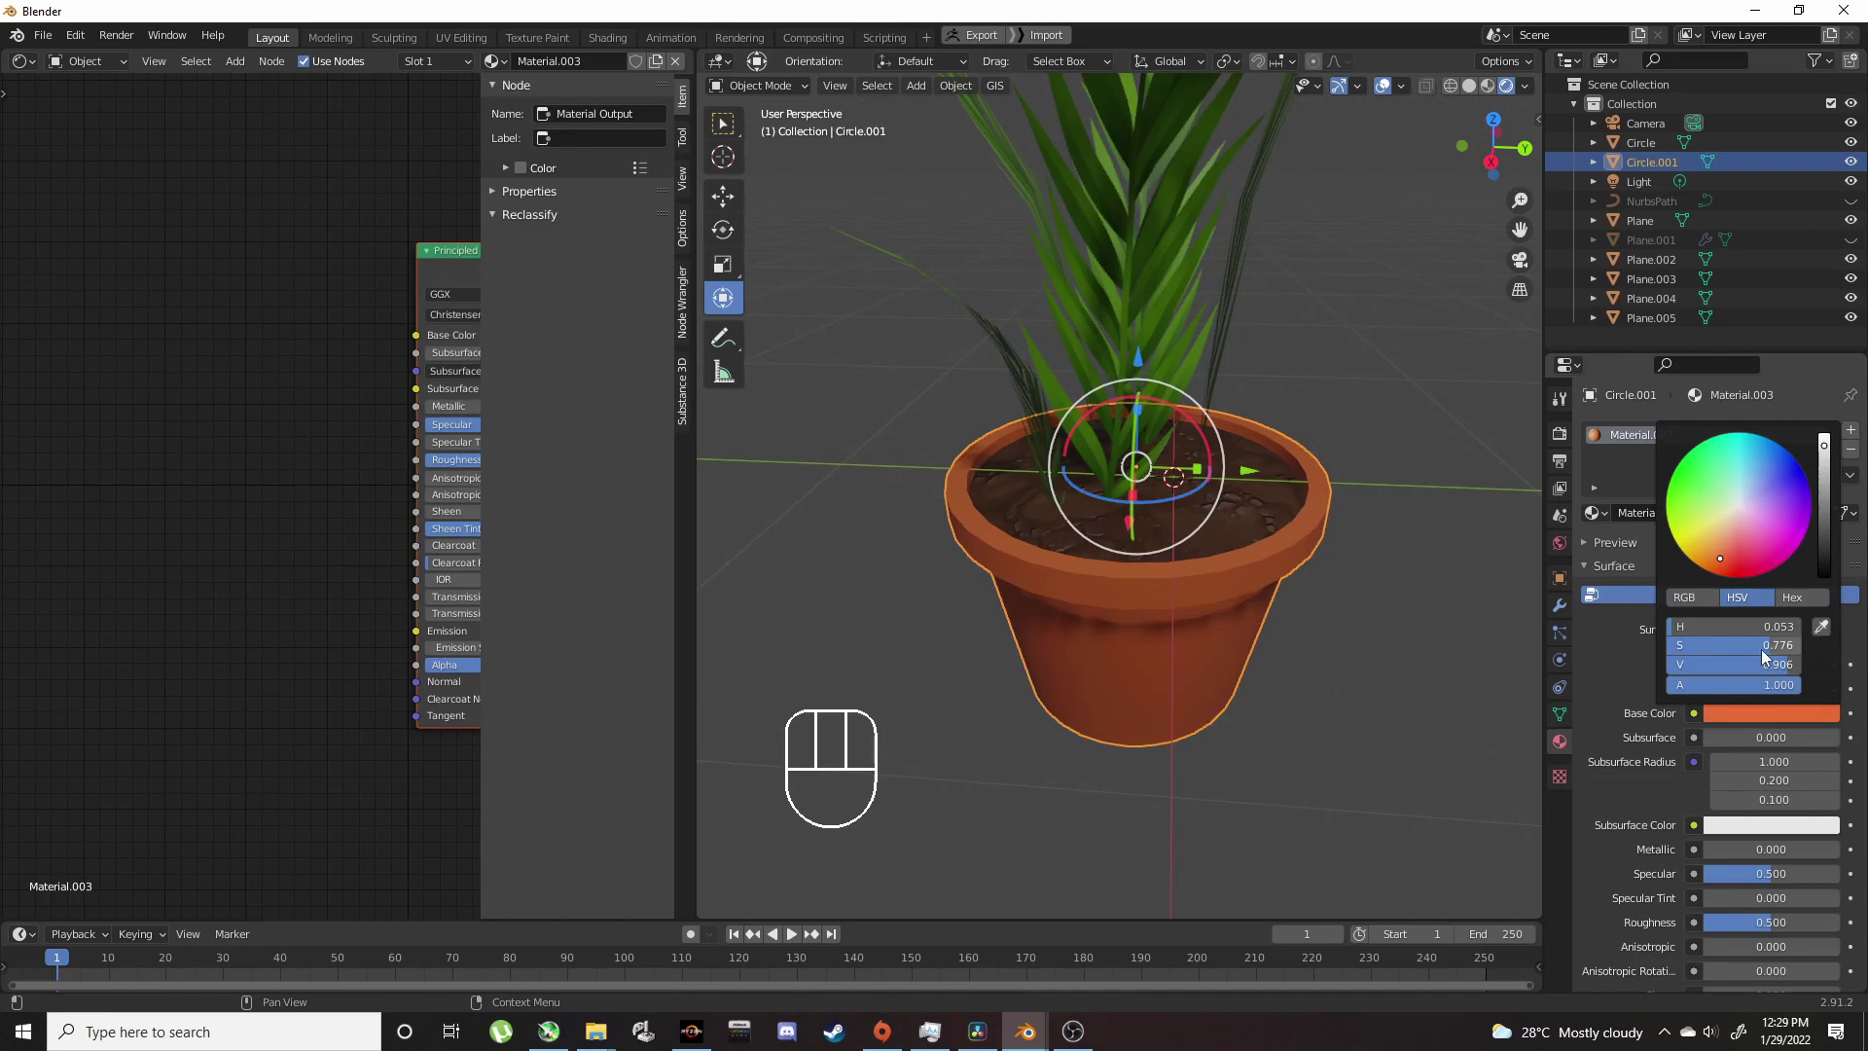
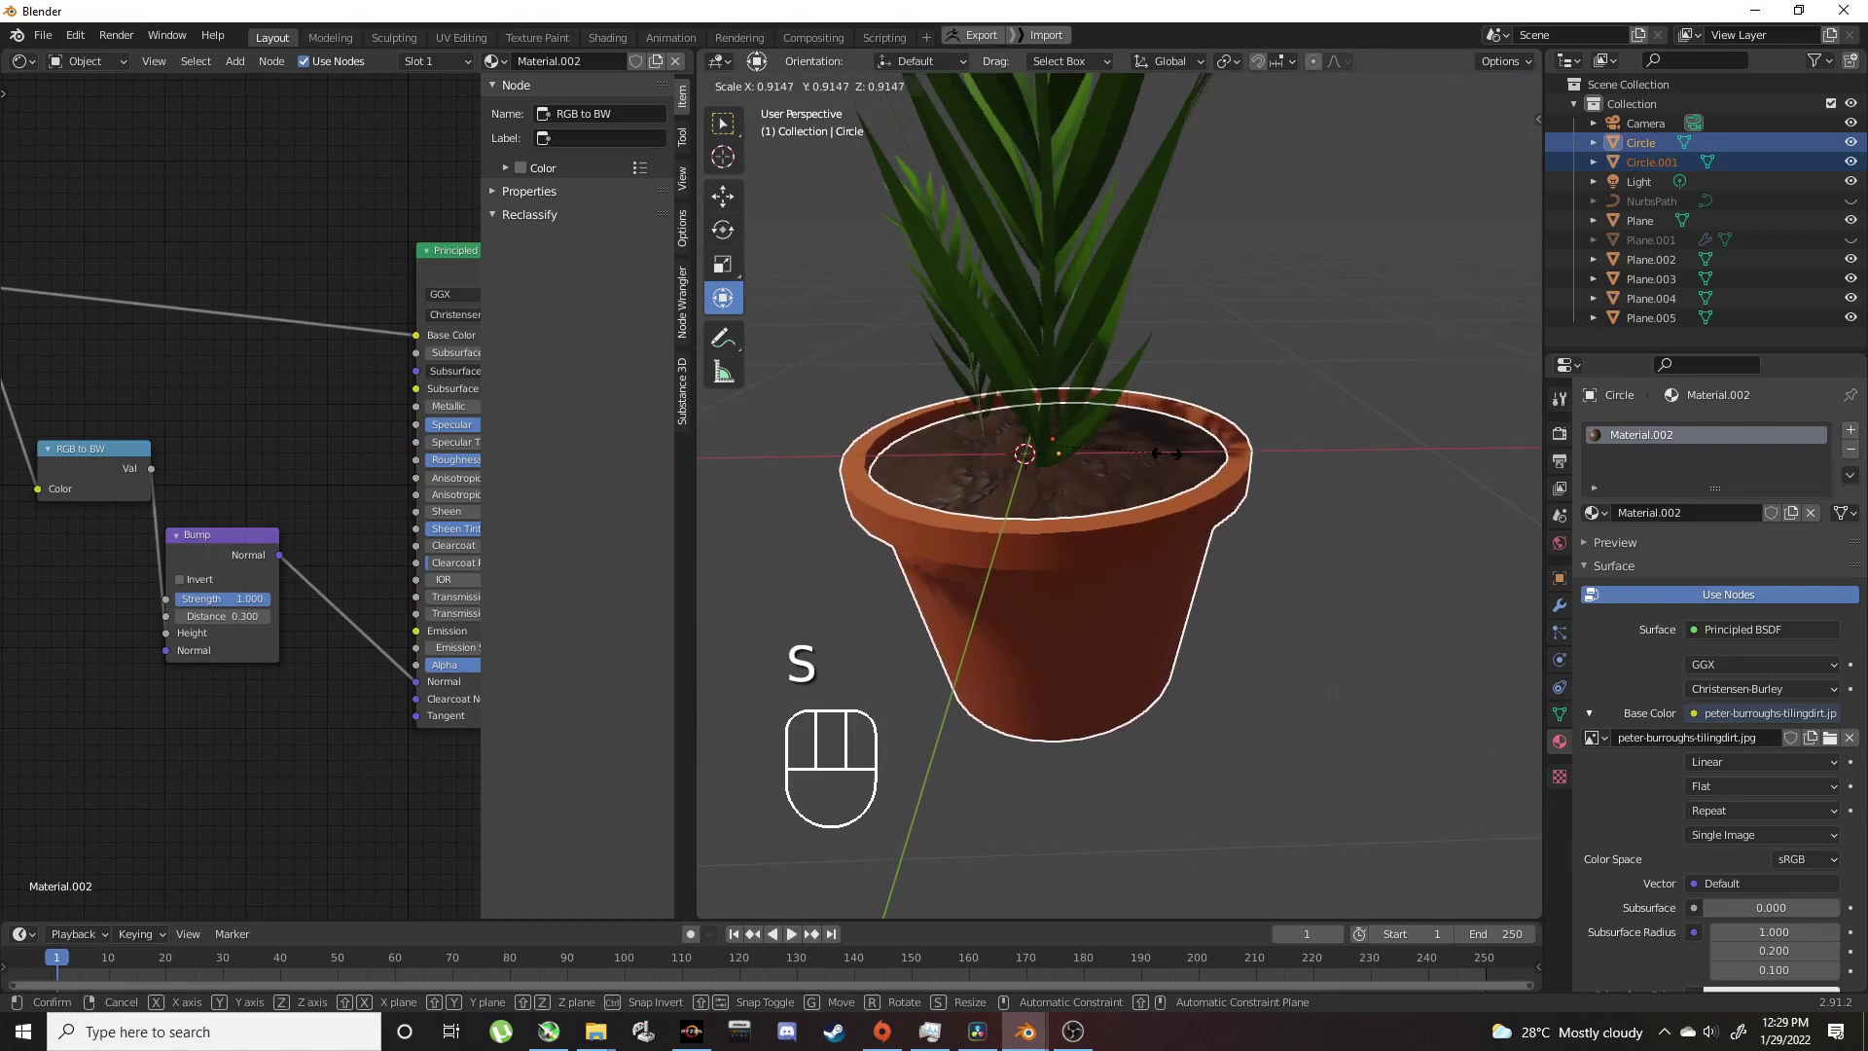
Step: Shrink the soil disc to fit inside the orange pot's rim
{"action": "left_click", "coordinate": [1145, 463]}
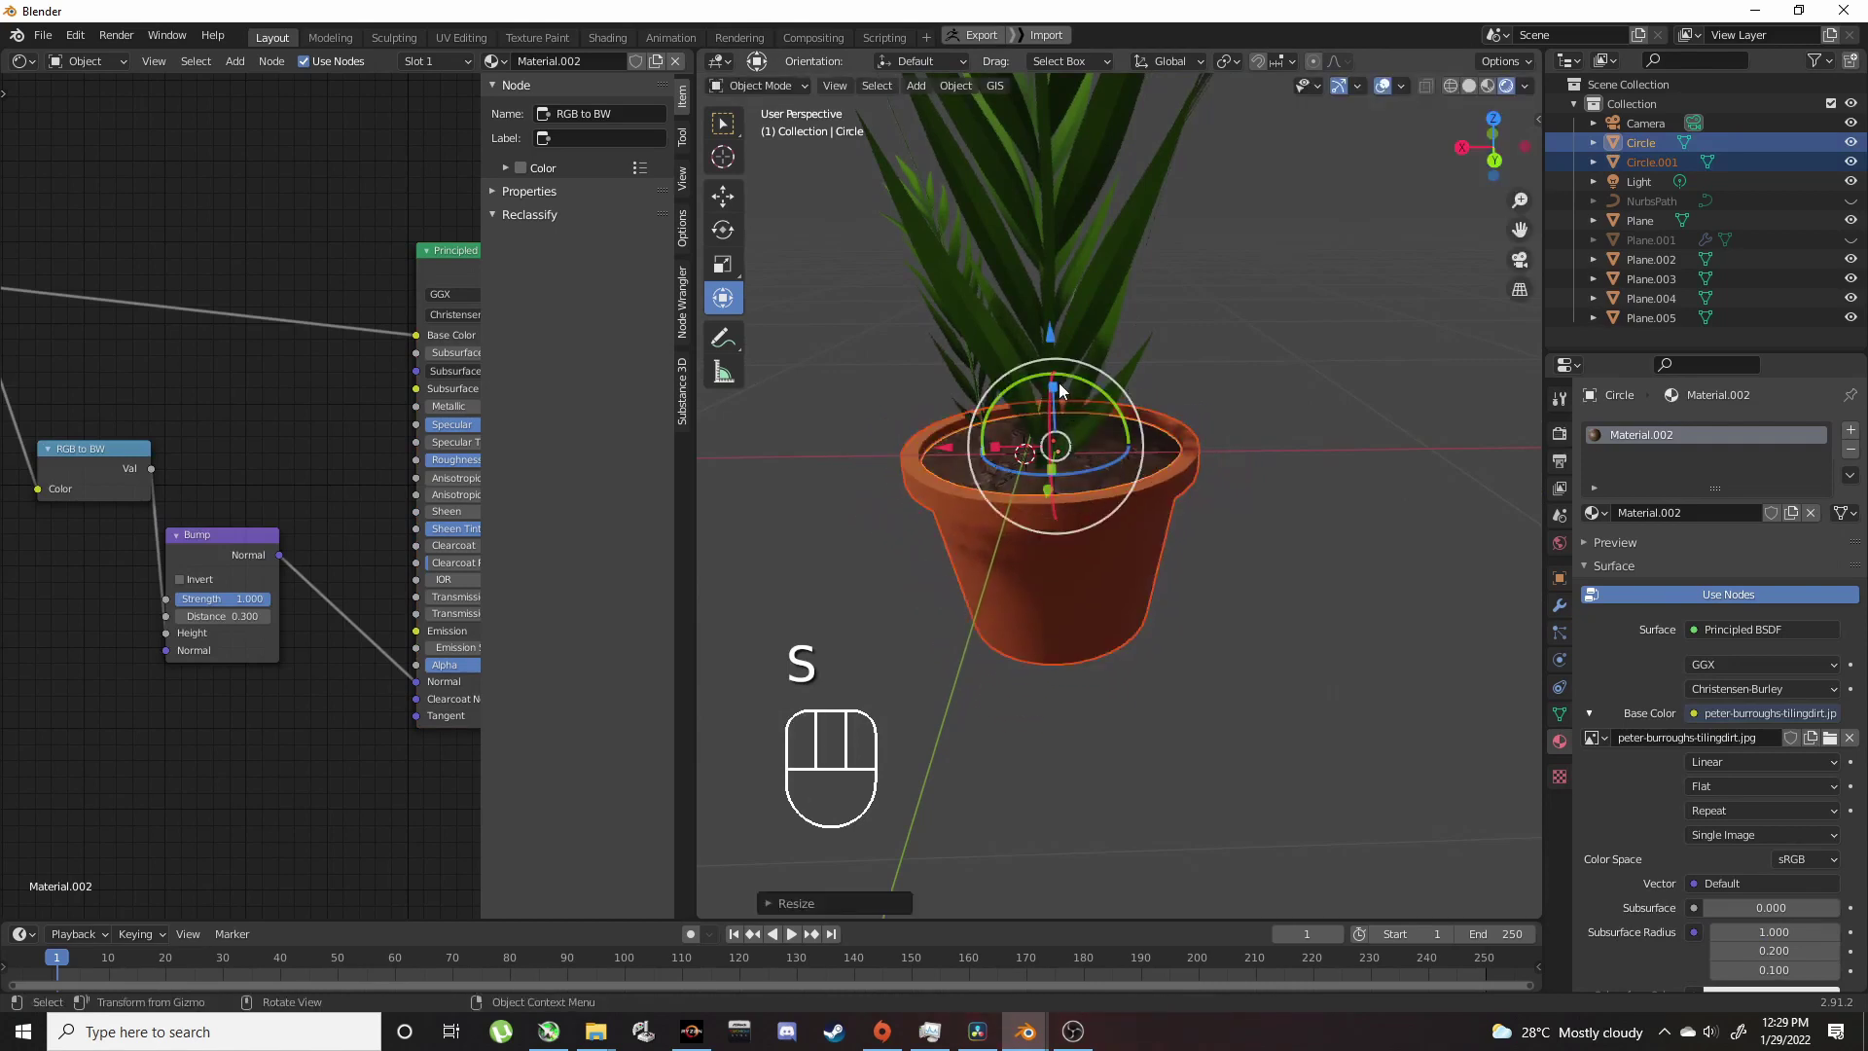
{"action": "left_click_drag", "start_coordinate": [1062, 393], "coordinate": [1093, 381]}
{"action": "left_click", "coordinate": [1250, 396]}
{"action": "left_click_drag", "start_coordinate": [1194, 398], "coordinate": [1317, 490]}
{"action": "middle_click", "coordinate": [1224, 546]}
{"action": "left_click", "coordinate": [1212, 551]}
{"action": "left_click_drag", "start_coordinate": [1226, 537], "coordinate": [1207, 526]}
{"action": "left_click", "coordinate": [1292, 526]}
{"action": "left_click_drag", "start_coordinate": [1286, 513], "coordinate": [1115, 467]}
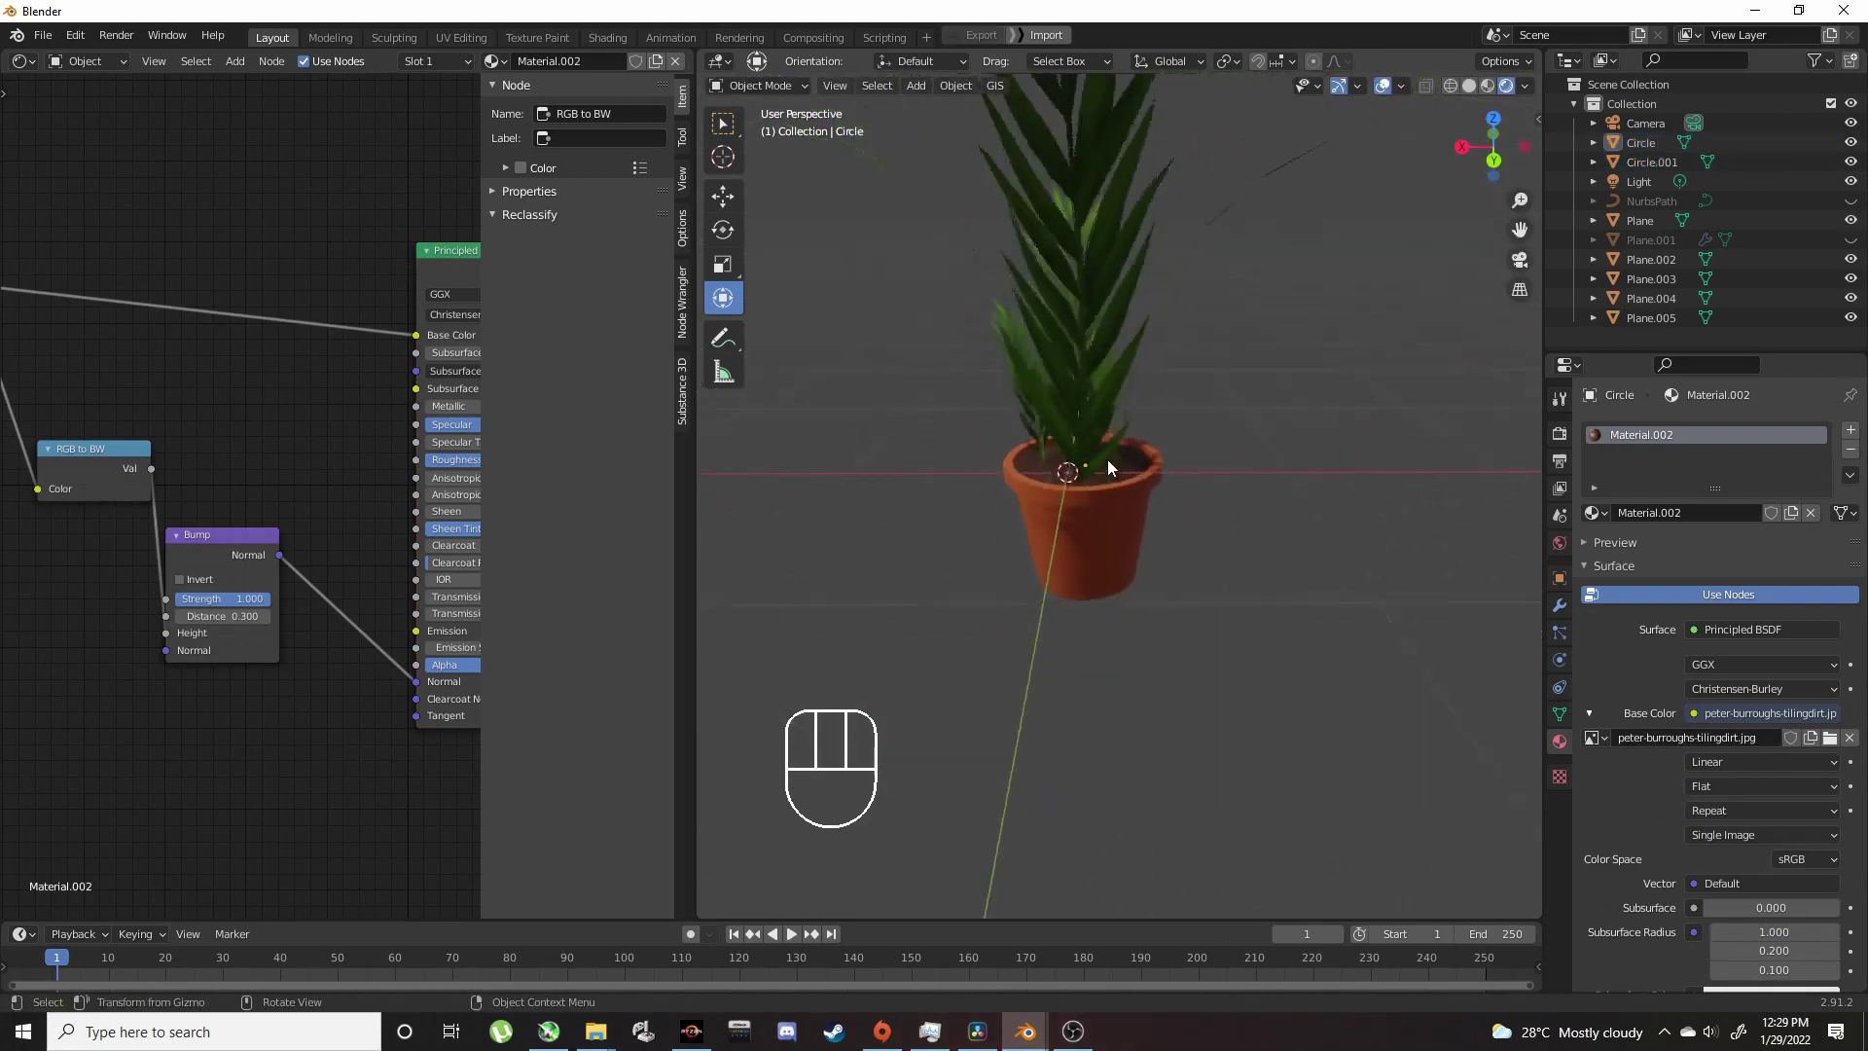
Step: Orbit around the finished potted plant to inspect pot, soil and leaves together
{"action": "middle_click", "coordinate": [1150, 507]}
{"action": "left_click_drag", "start_coordinate": [1149, 527], "coordinate": [1025, 567]}
{"action": "left_click_drag", "start_coordinate": [1088, 624], "coordinate": [972, 585]}
{"action": "left_click_drag", "start_coordinate": [941, 380], "coordinate": [1201, 694]}
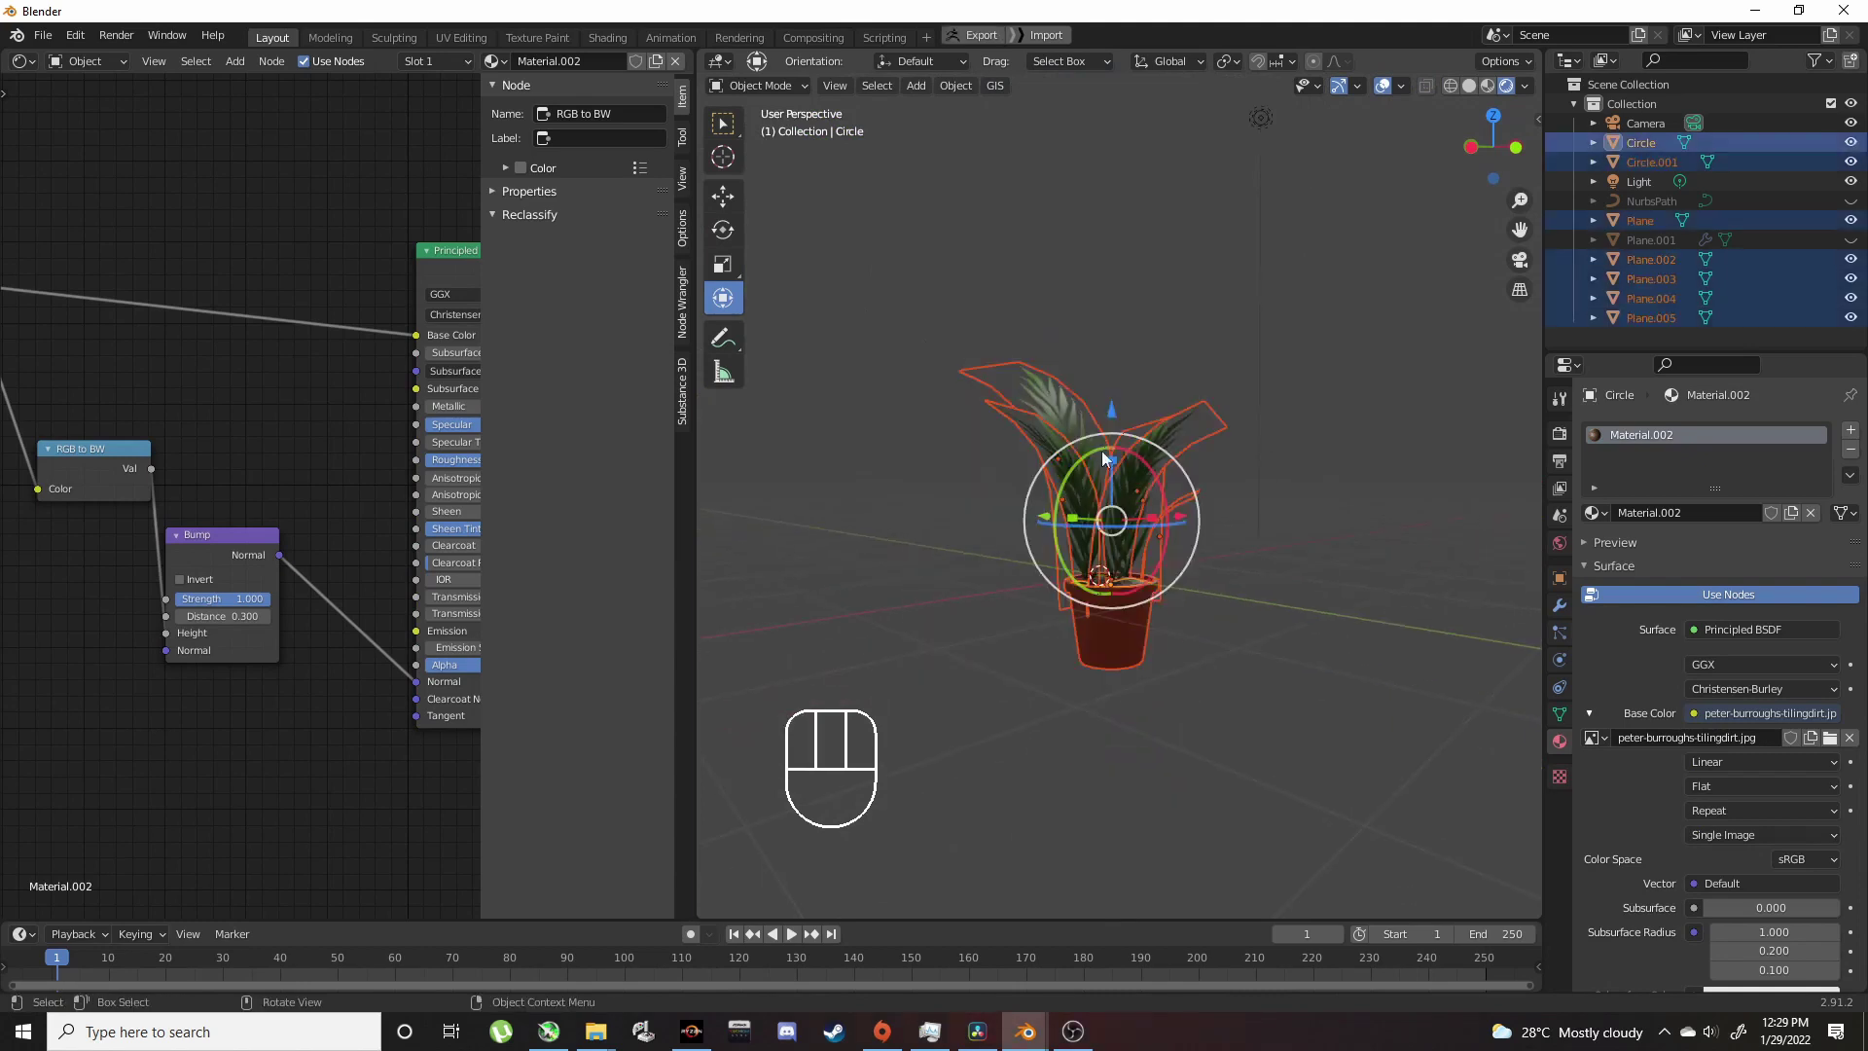
{"action": "left_click_drag", "start_coordinate": [1122, 393], "coordinate": [1118, 324]}
{"action": "left_click", "coordinate": [1387, 553]}
{"action": "left_click_drag", "start_coordinate": [1298, 588], "coordinate": [1123, 631]}
{"action": "left_click_drag", "start_coordinate": [1143, 605], "coordinate": [1075, 660]}
{"action": "left_click_drag", "start_coordinate": [1178, 643], "coordinate": [1102, 690]}
{"action": "left_click_drag", "start_coordinate": [1065, 628], "coordinate": [1417, 584]}
{"action": "left_click_drag", "start_coordinate": [1230, 537], "coordinate": [1177, 475]}
{"action": "middle_click", "coordinate": [1226, 500]}
{"action": "left_click_drag", "start_coordinate": [1158, 556], "coordinate": [793, 534]}
{"action": "left_click_drag", "start_coordinate": [1155, 567], "coordinate": [1057, 570]}
{"action": "middle_click", "coordinate": [1066, 578]}
{"action": "left_click_drag", "start_coordinate": [1066, 608], "coordinate": [1133, 654]}
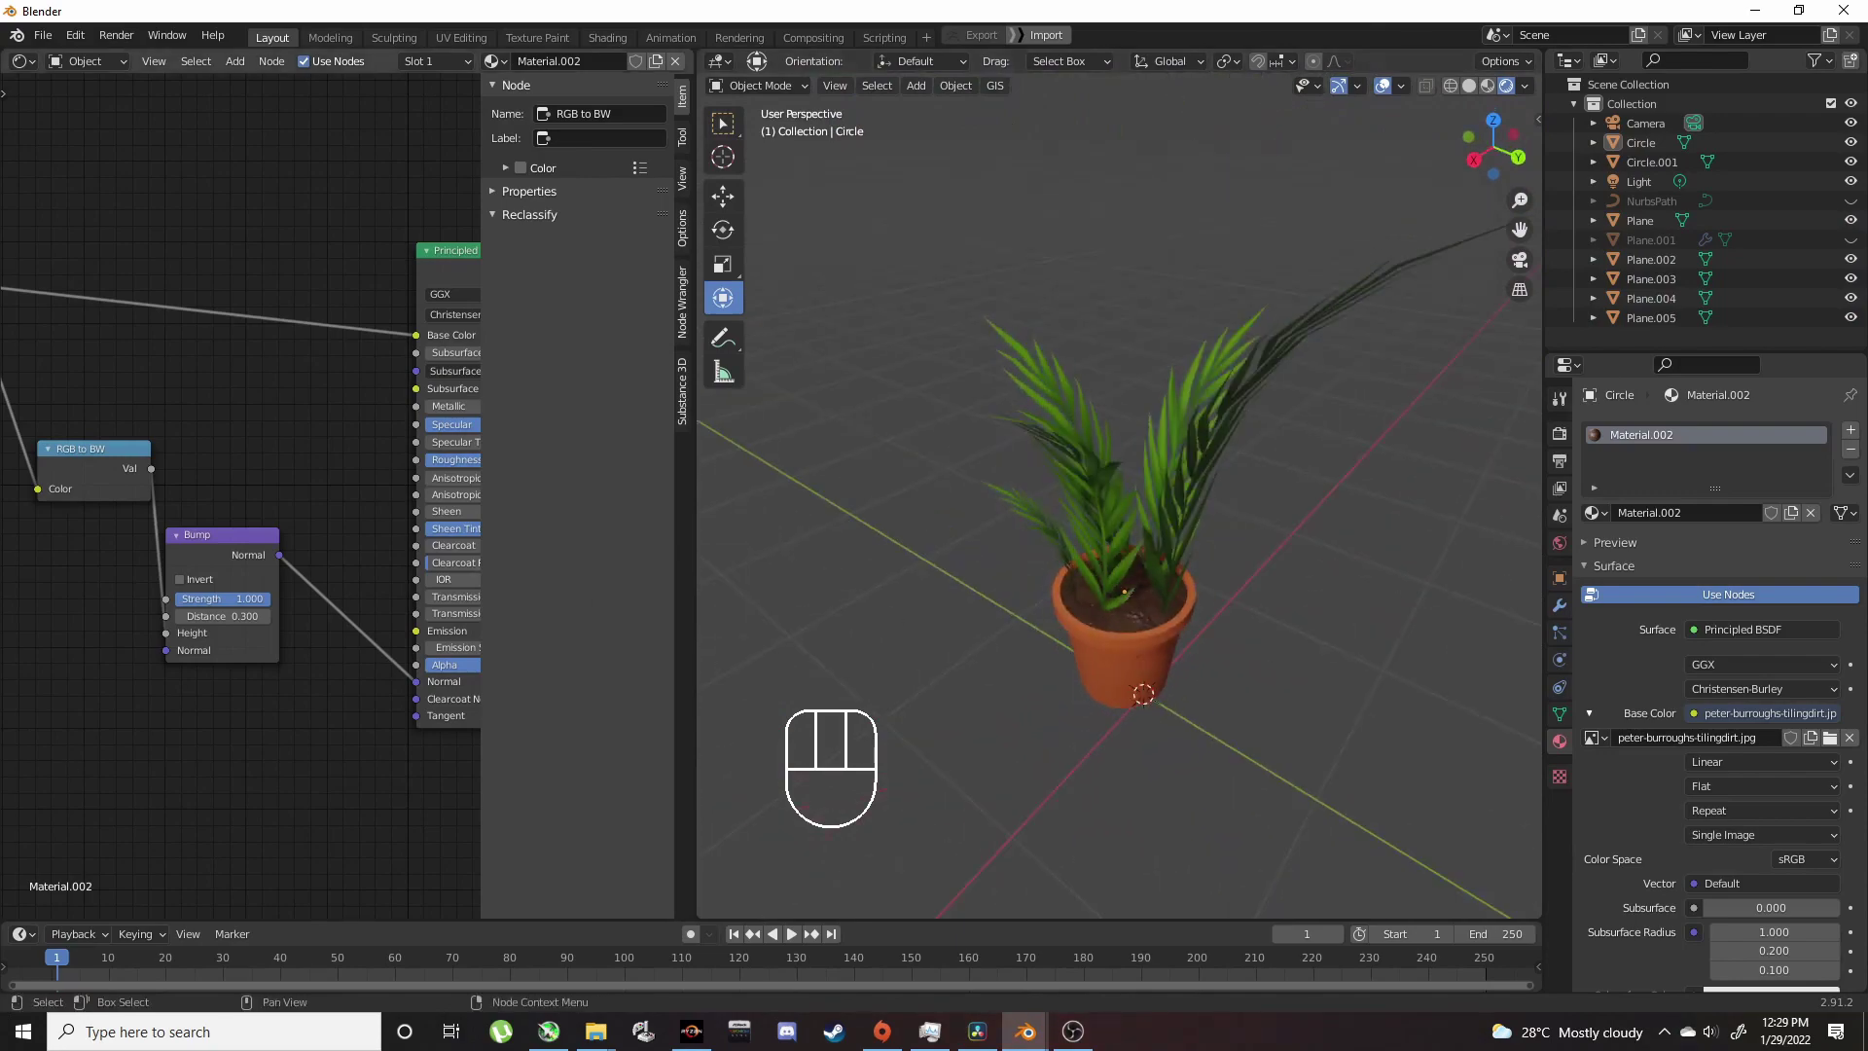